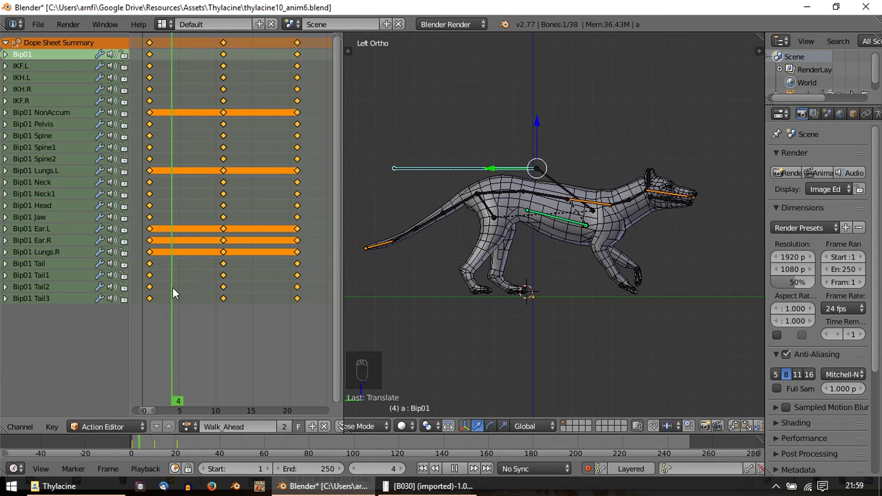
Step: Select all Walk_Ahead keys and scale them about 1.5 times from frame 0, keeping the start at frame 0
{"action": "key", "text": "a"}
{"action": "key", "text": "a"}
{"action": "left_click_drag", "start_coordinate": [160, 285], "coordinate": [180, 284]}
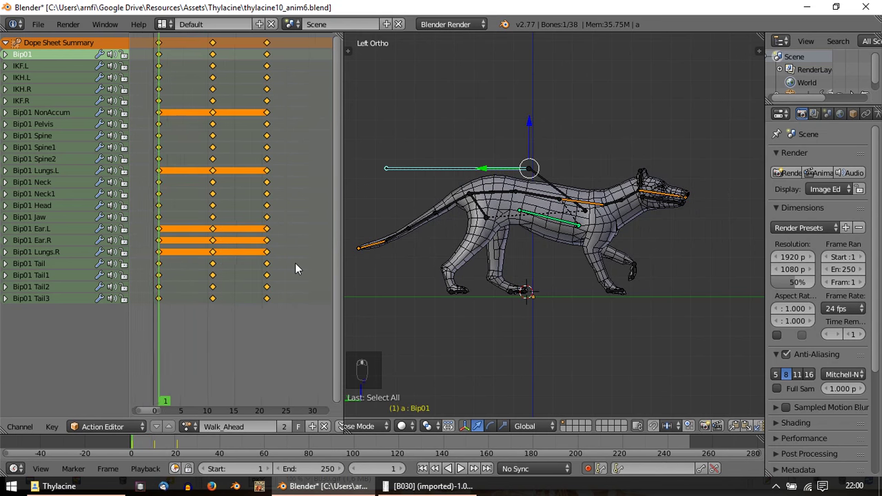
{"action": "key", "text": "s"}
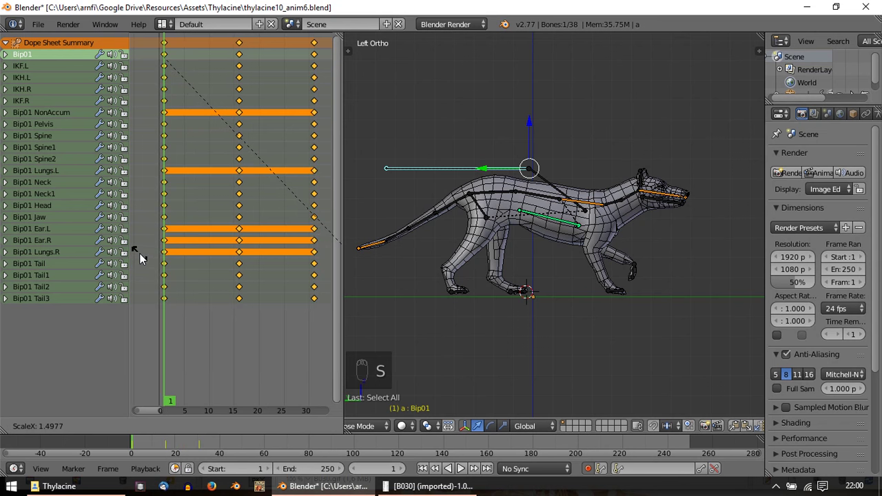
{"action": "key", "text": "a"}
{"action": "key", "text": "a"}
{"action": "key", "text": "g"}
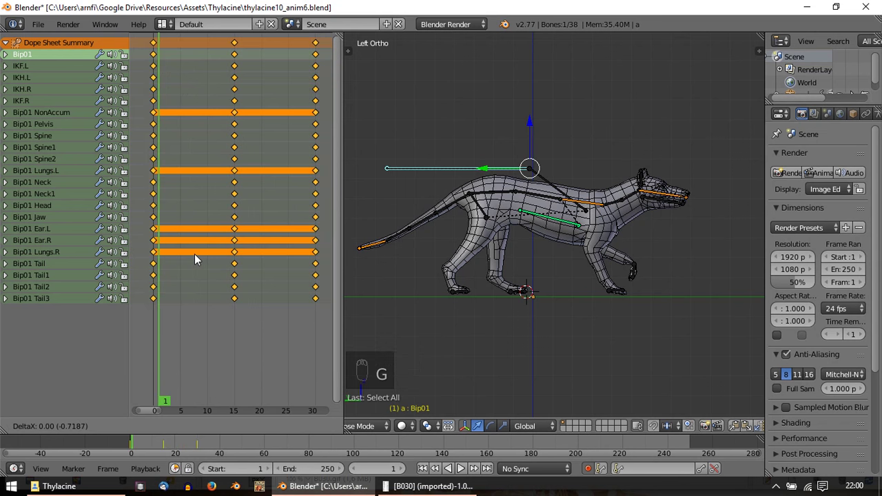
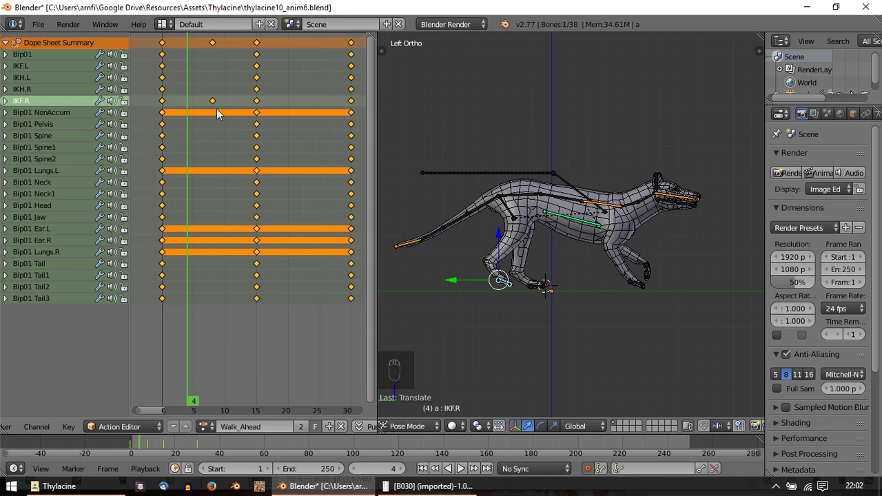
Step: Zoom in on the thylacine and scrub from frame 0 to frame 4 of the cycle
{"action": "left_click_drag", "start_coordinate": [497, 286], "coordinate": [139, 117]}
{"action": "left_click_drag", "start_coordinate": [175, 107], "coordinate": [464, 318]}
{"action": "middle_click", "coordinate": [463, 318]}
{"action": "left_click_drag", "start_coordinate": [462, 318], "coordinate": [468, 317]}
{"action": "left_click_drag", "start_coordinate": [480, 311], "coordinate": [158, 108]}
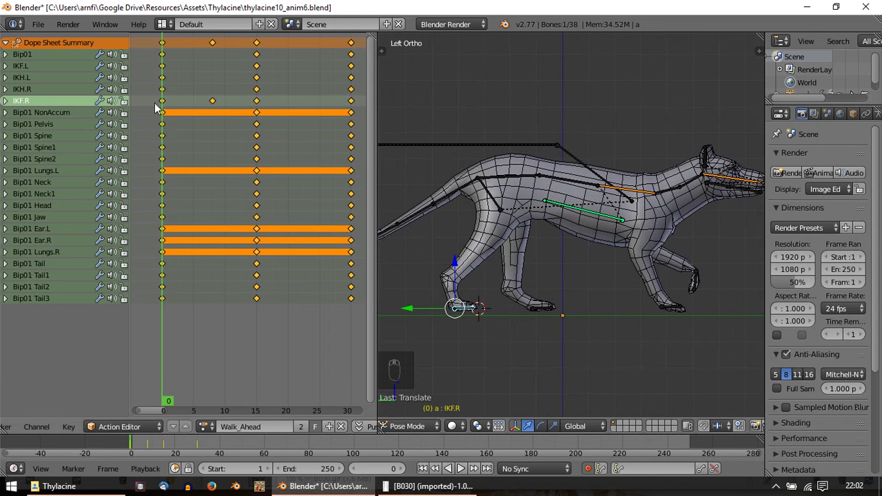
{"action": "left_click_drag", "start_coordinate": [167, 106], "coordinate": [191, 110]}
{"action": "type", "text": "(4) a : IKF.R"}
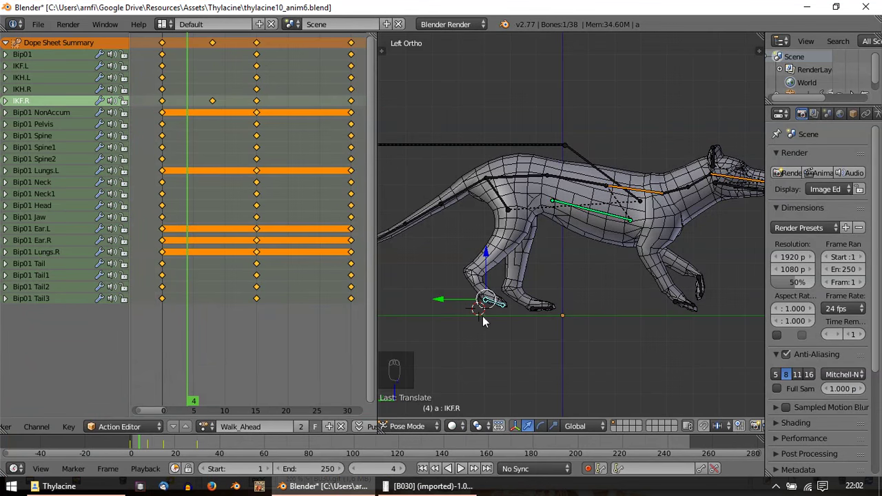
Step: Reposition the IKF.R foot control at frame 4 and key the pose, then scrub to check it
{"action": "key", "text": "r"}
{"action": "key", "text": "g"}
{"action": "key", "text": "r"}
{"action": "key", "text": "g"}
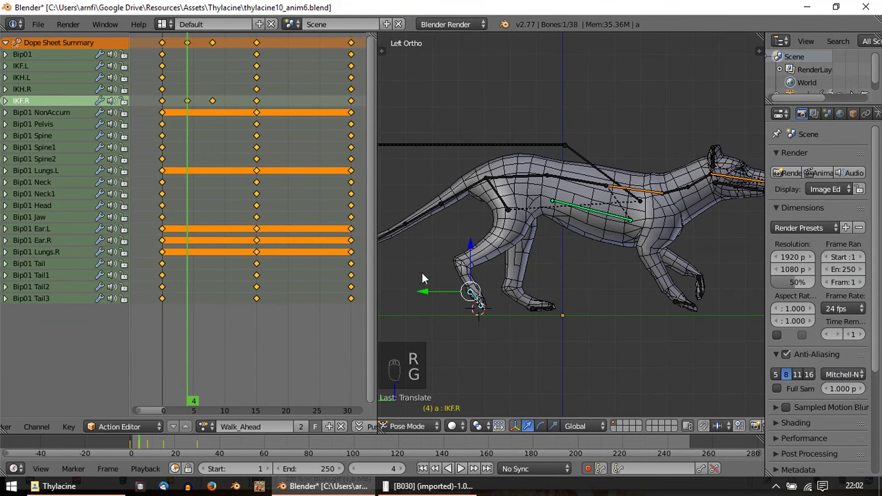
{"action": "left_click_drag", "start_coordinate": [182, 110], "coordinate": [184, 108]}
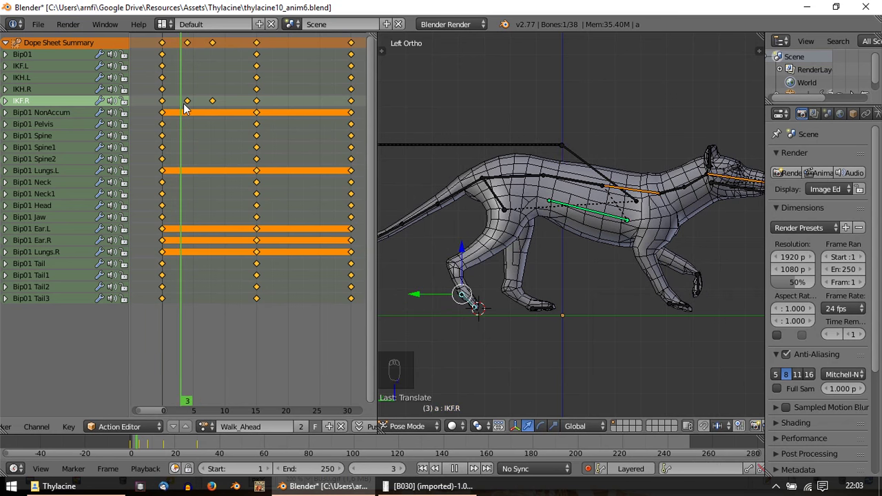
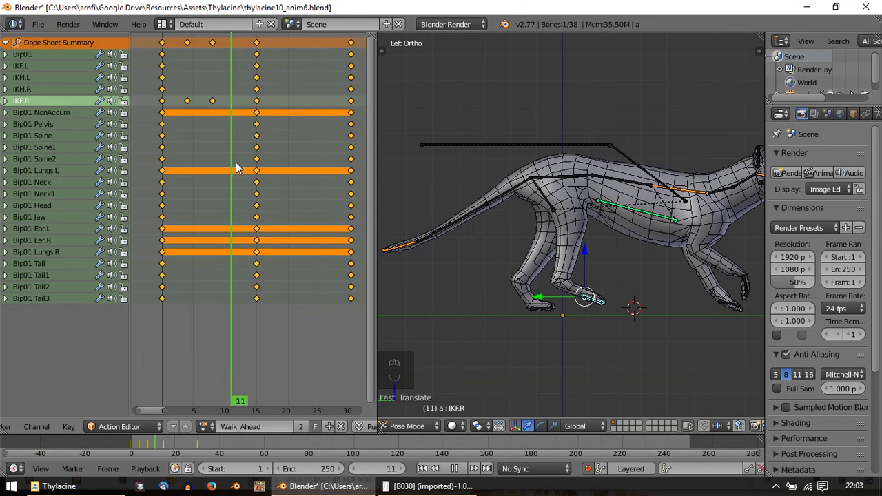
Step: Stop at frame 12 and record a new IKF.R foot pose there with Auto Keying
{"action": "key", "text": "g"}
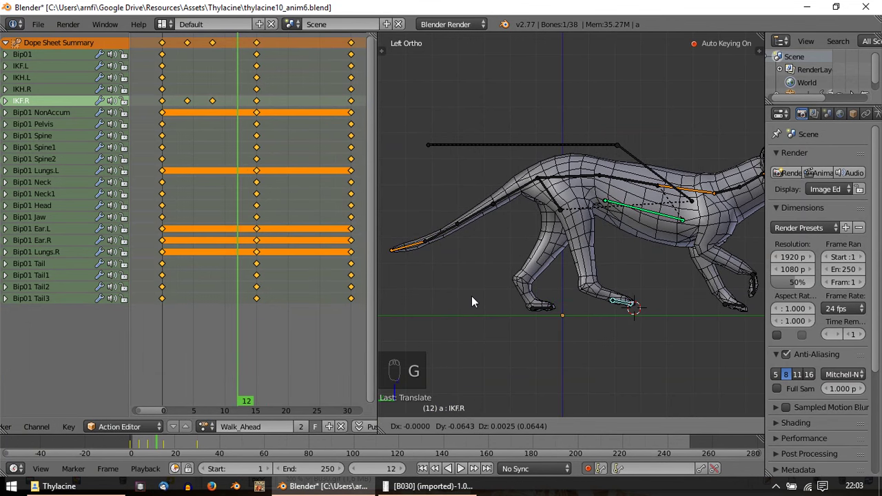
{"action": "key", "text": "r"}
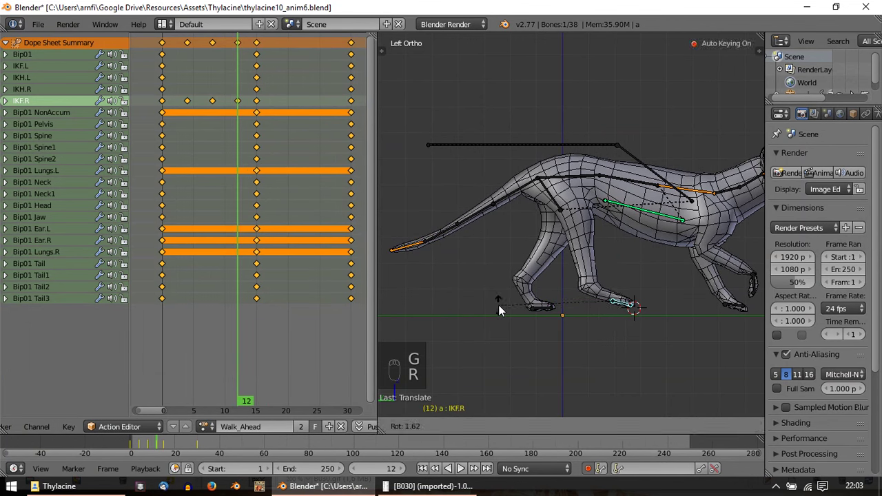
{"action": "key", "text": "g"}
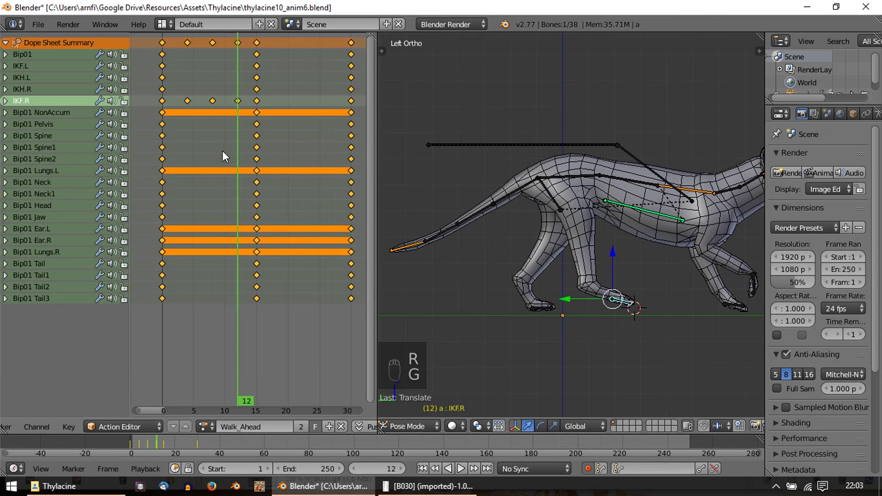
{"action": "left_click_drag", "start_coordinate": [228, 150], "coordinate": [650, 216]}
{"action": "key", "text": "alt+a"}
Step: Fit the rig in view and scrub between frames 4 and 12 to inspect the foot poses
{"action": "key", "text": "Escape"}
{"action": "key", "text": "alt+a"}
{"action": "key", "text": "Escape"}
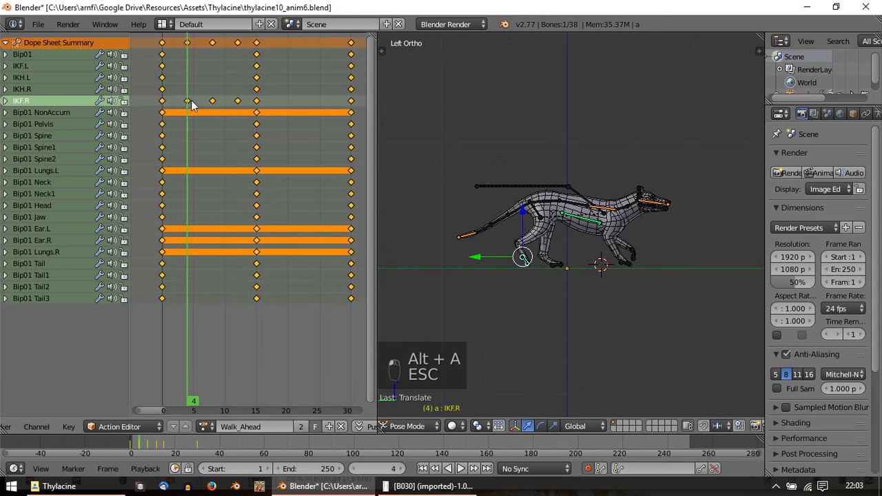
{"action": "left_click_drag", "start_coordinate": [197, 124], "coordinate": [241, 123]}
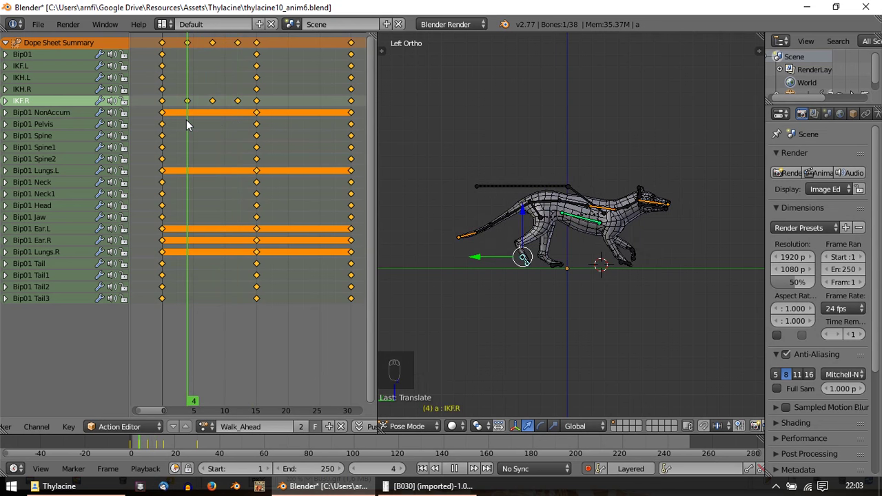
{"action": "left_click_drag", "start_coordinate": [237, 134], "coordinate": [204, 118]}
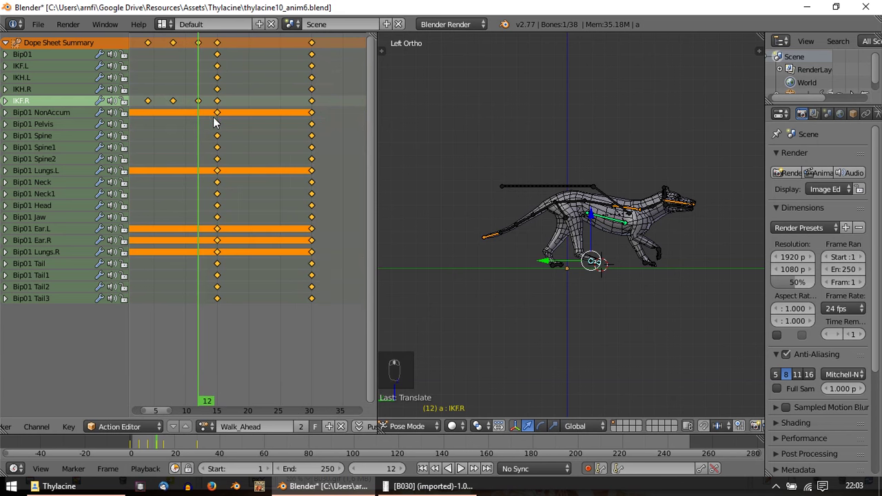
Step: Box-select the last column of Walk_Ahead keys and slide them a couple of frames later
{"action": "left_click_drag", "start_coordinate": [265, 175], "coordinate": [259, 135]}
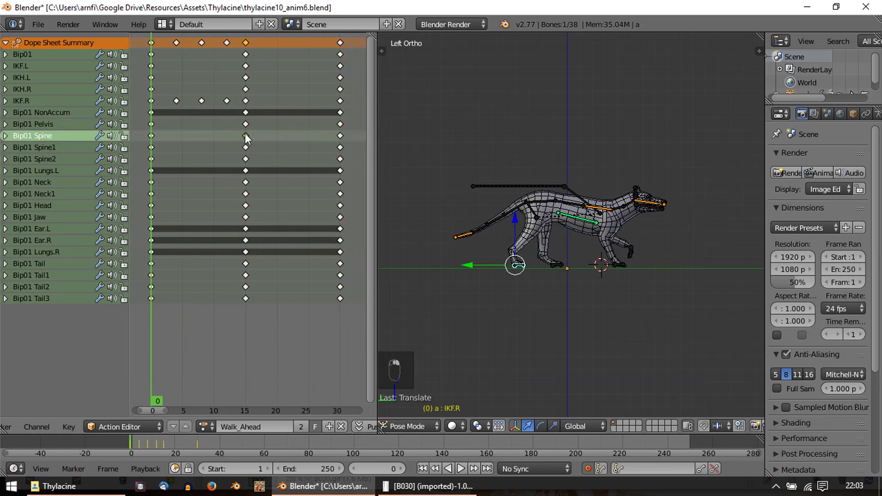
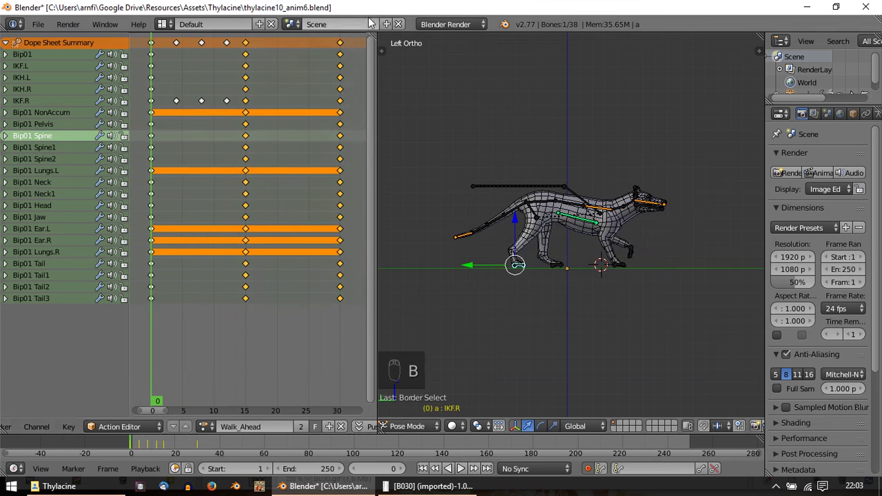
{"action": "left_click_drag", "start_coordinate": [247, 91], "coordinate": [253, 94]}
{"action": "key", "text": "g"}
{"action": "left_click_drag", "start_coordinate": [285, 117], "coordinate": [315, 69]}
{"action": "key", "text": "k"}
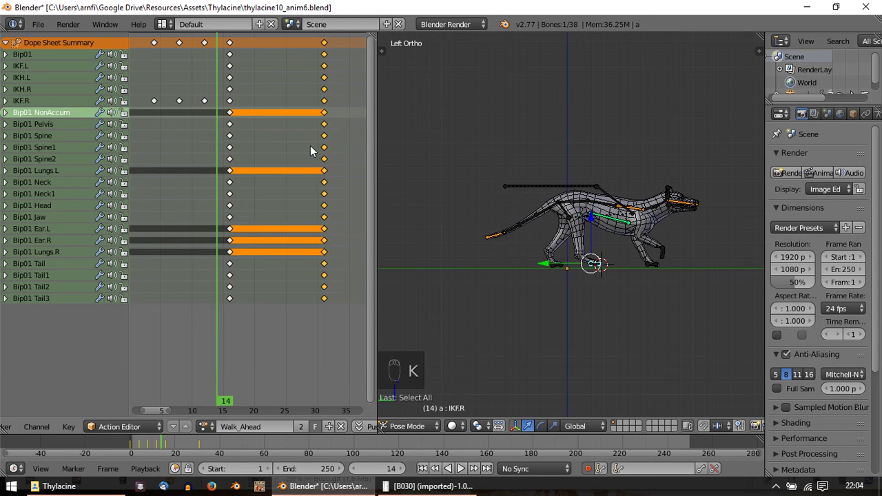
{"action": "key", "text": "g"}
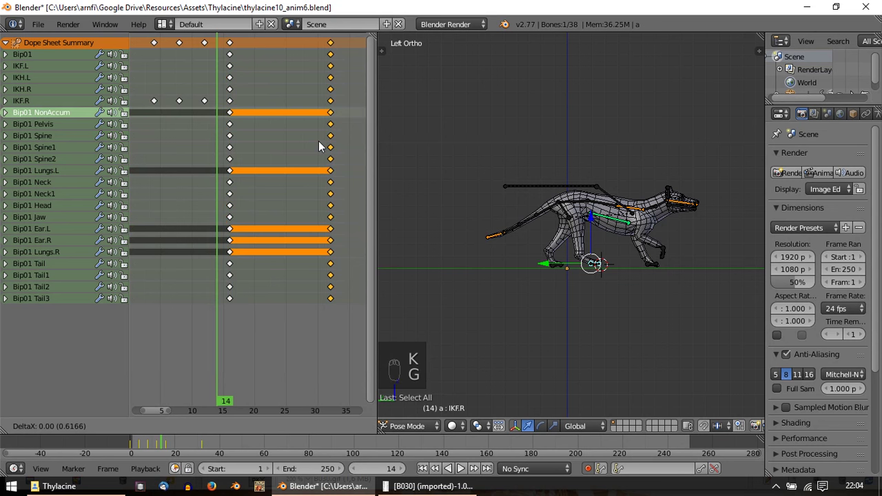
{"action": "left_click_drag", "start_coordinate": [238, 142], "coordinate": [618, 221]}
Step: Play the walk cycle to review the new timing, then stop
{"action": "key", "text": "alt+a"}
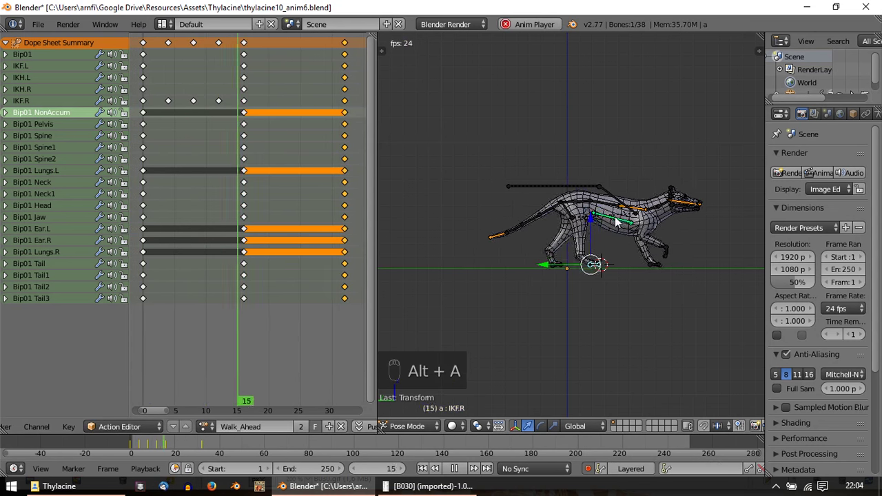
{"action": "key", "text": "Escape"}
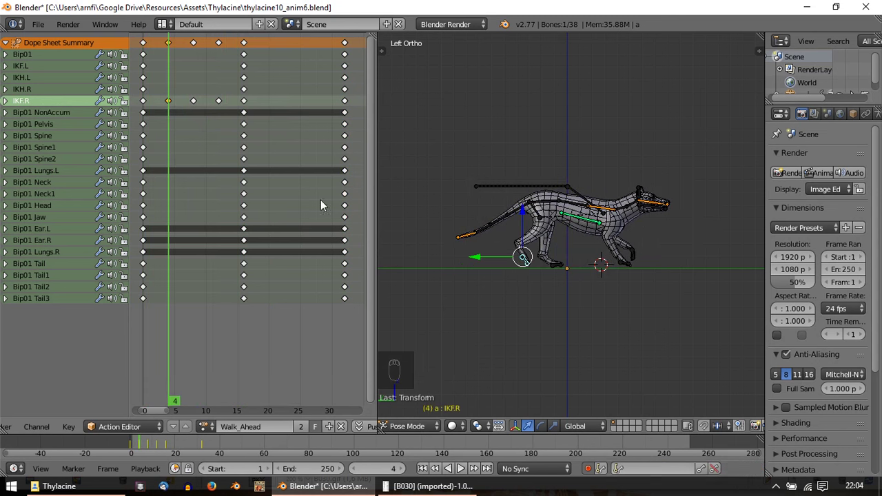
Step: Pose the IKF.L foot control at frame 21 and record its key
{"action": "left_click_drag", "start_coordinate": [725, 433], "coordinate": [196, 106]}
{"action": "left_click_drag", "start_coordinate": [196, 106], "coordinate": [677, 434]}
{"action": "left_click_drag", "start_coordinate": [674, 434], "coordinate": [749, 440]}
{"action": "left_click_drag", "start_coordinate": [704, 432], "coordinate": [530, 261]}
{"action": "left_click_drag", "start_coordinate": [529, 262], "coordinate": [489, 260]}
{"action": "left_click_drag", "start_coordinate": [482, 261], "coordinate": [514, 262]}
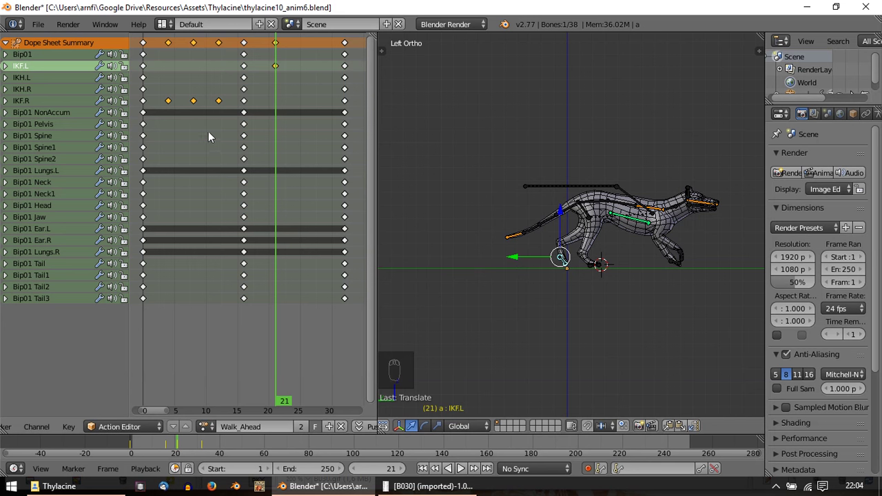
Step: Copy the IKF.R pose from frame 8 and key it onto IKF.L at frame 25
{"action": "left_click_drag", "start_coordinate": [199, 112], "coordinate": [582, 257]}
{"action": "left_click_drag", "start_coordinate": [563, 262], "coordinate": [728, 443]}
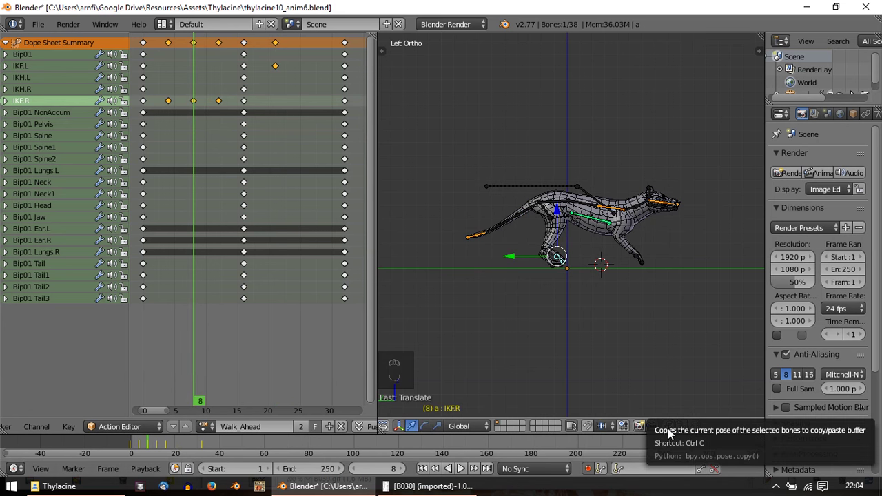
{"action": "left_click_drag", "start_coordinate": [673, 430], "coordinate": [687, 419]}
{"action": "middle_click", "coordinate": [687, 419]}
{"action": "left_click_drag", "start_coordinate": [700, 430], "coordinate": [576, 262]}
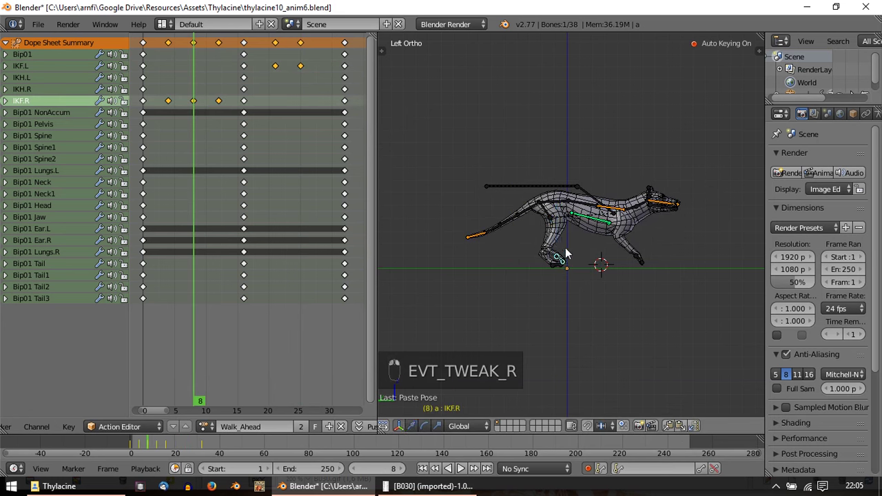
{"action": "left_click_drag", "start_coordinate": [580, 247], "coordinate": [674, 432]}
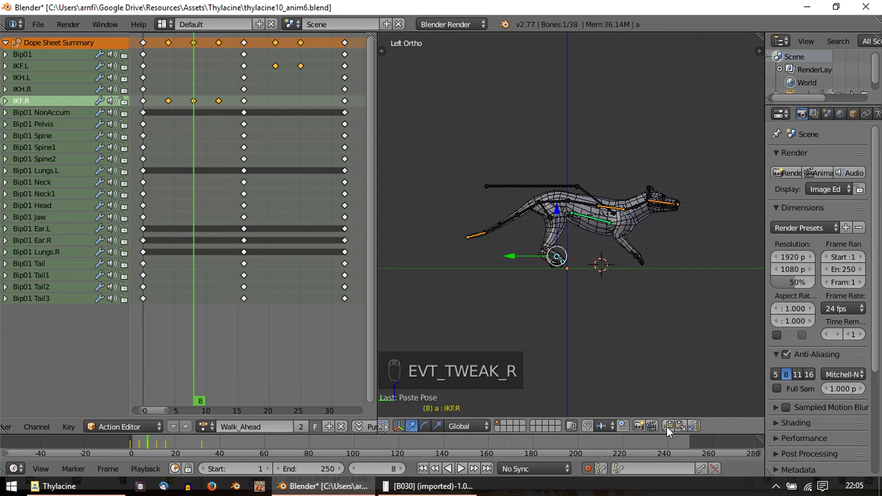
Step: Select IKF.L, scrub from frame 25 to frame 29 and zoom on the front foot
{"action": "left_click_drag", "start_coordinate": [673, 430], "coordinate": [699, 432]}
{"action": "left_click_drag", "start_coordinate": [698, 432], "coordinate": [536, 260]}
{"action": "left_click_drag", "start_coordinate": [564, 267], "coordinate": [558, 261]}
{"action": "left_click_drag", "start_coordinate": [531, 261], "coordinate": [572, 261]}
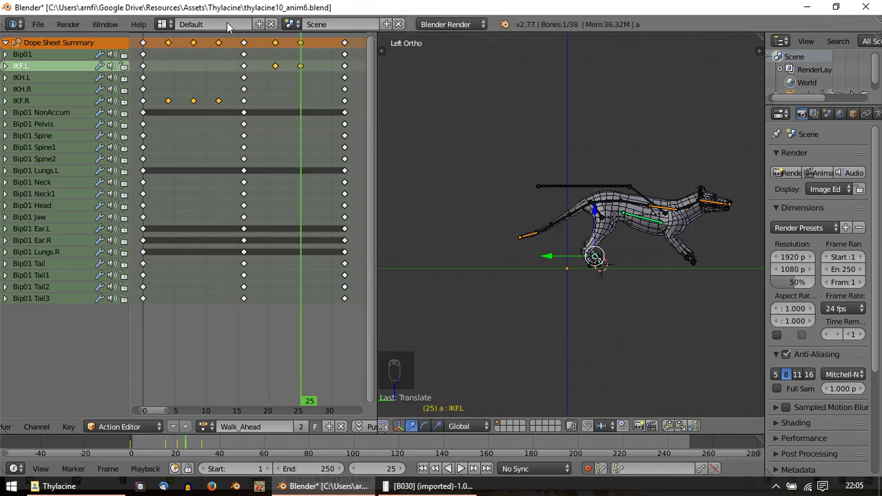
{"action": "left_click_drag", "start_coordinate": [224, 110], "coordinate": [675, 447]}
{"action": "left_click_drag", "start_coordinate": [604, 266], "coordinate": [639, 418]}
Step: Adjust and key the IKF.L foot pose at frame 29, then loop the walk cycle
{"action": "left_click_drag", "start_coordinate": [675, 433], "coordinate": [699, 431]}
{"action": "left_click_drag", "start_coordinate": [700, 430], "coordinate": [605, 261]}
{"action": "middle_click", "coordinate": [606, 261]}
{"action": "right_click", "coordinate": [603, 266]}
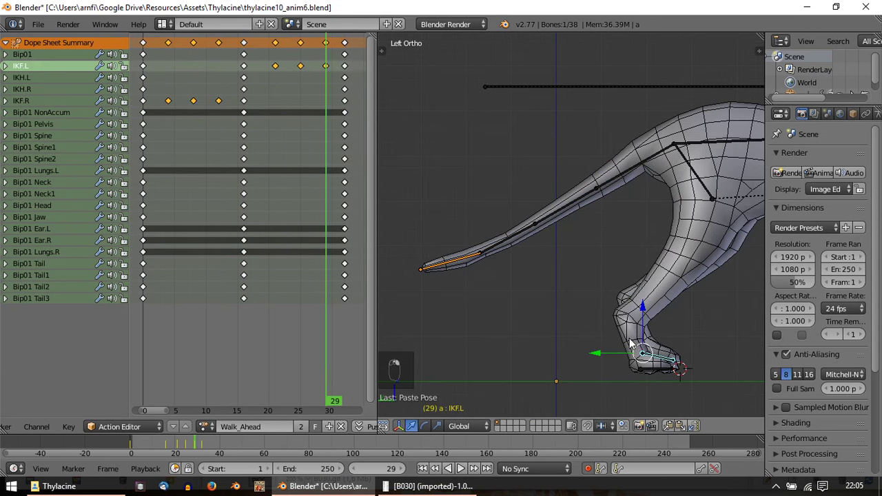
{"action": "left_click_drag", "start_coordinate": [503, 293], "coordinate": [584, 293]}
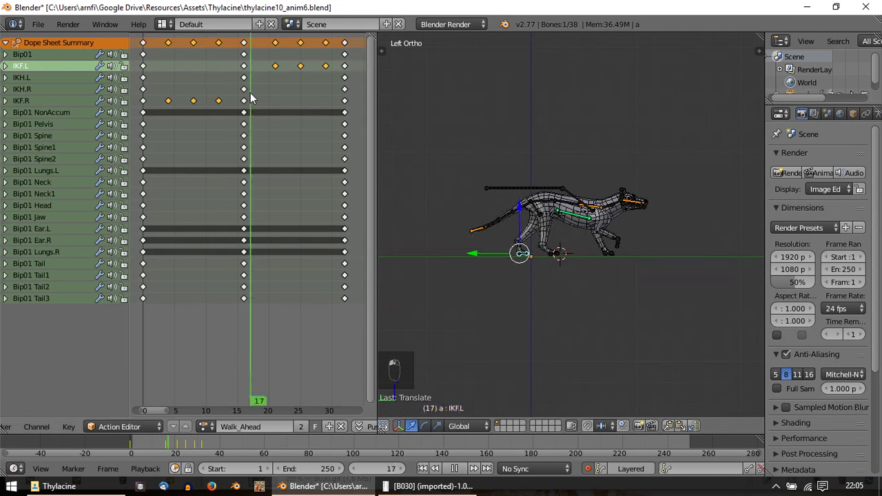
{"action": "key", "text": "alt+a"}
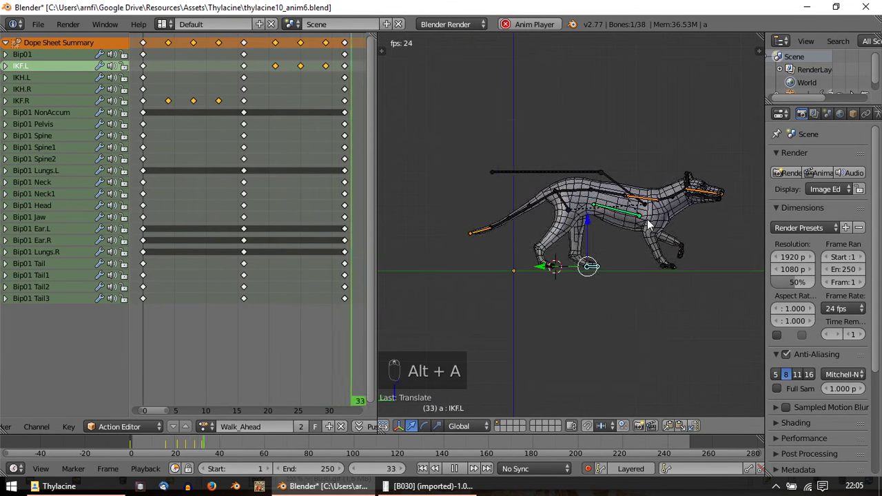
Step: Review the walk in looping playback, then step back to frame 8
{"action": "key", "text": "Escape"}
{"action": "key", "text": "alt+a"}
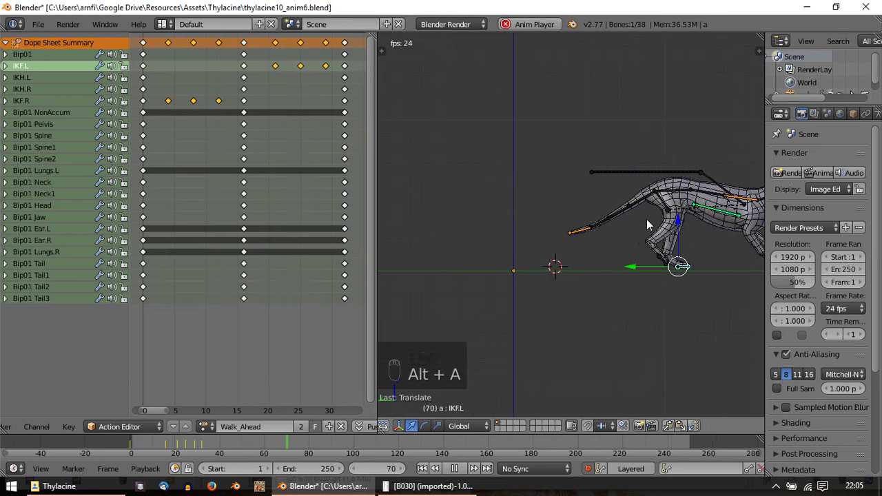
{"action": "key", "text": "Escape"}
{"action": "key", "text": "alt+a"}
{"action": "key", "text": "Escape"}
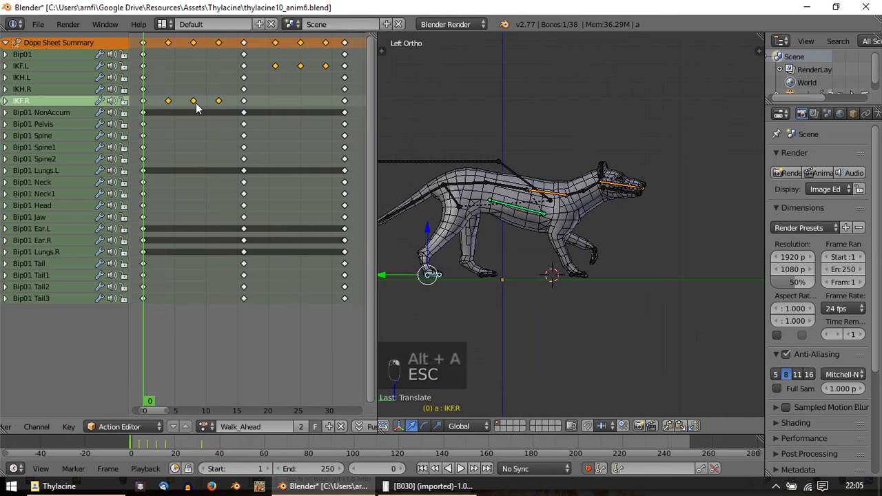
{"action": "middle_click", "coordinate": [199, 107]}
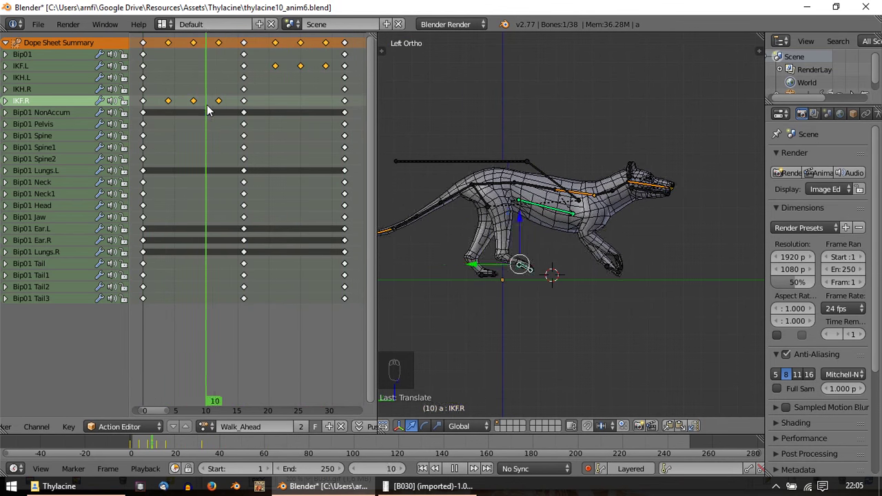
{"action": "key", "text": "Delete"}
{"action": "key", "text": "Return"}
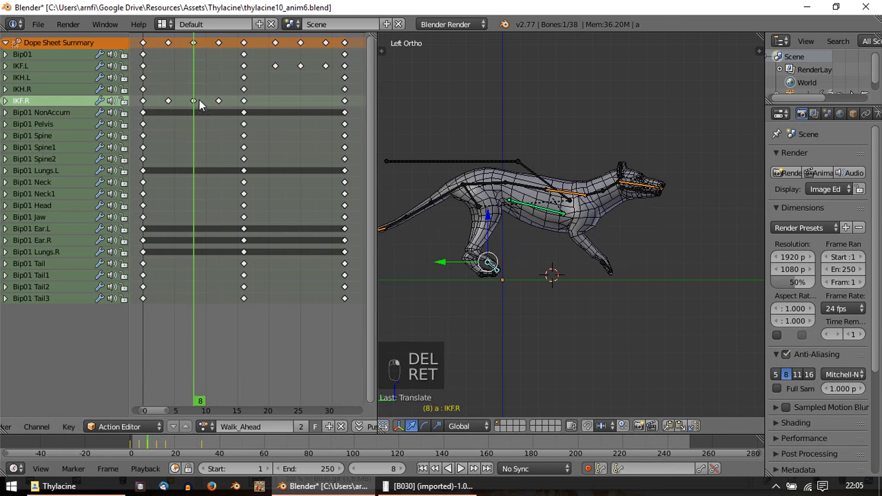
Step: Delete the IKF.R key at frame 8, re-pose the right front foot and key it, then jump to frame 25
{"action": "key", "text": "Delete"}
{"action": "left_click_drag", "start_coordinate": [180, 112], "coordinate": [201, 112]}
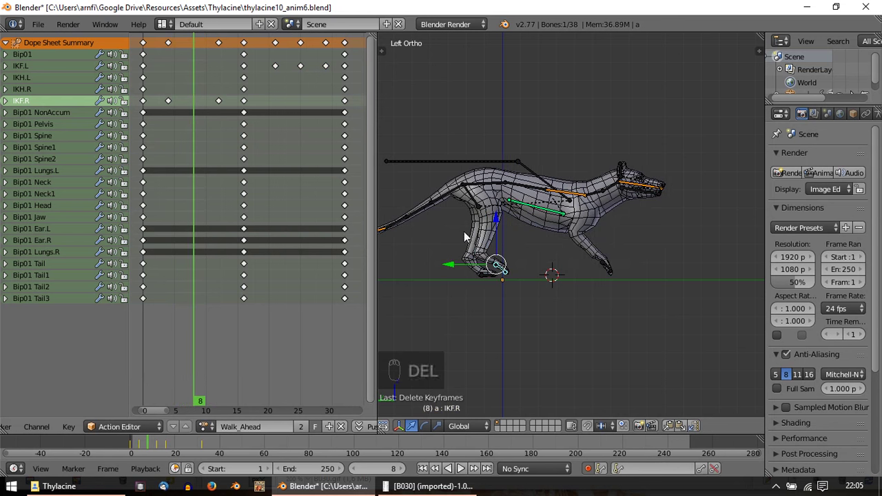
{"action": "left_click_drag", "start_coordinate": [500, 222], "coordinate": [500, 212]}
{"action": "middle_click", "coordinate": [500, 212]}
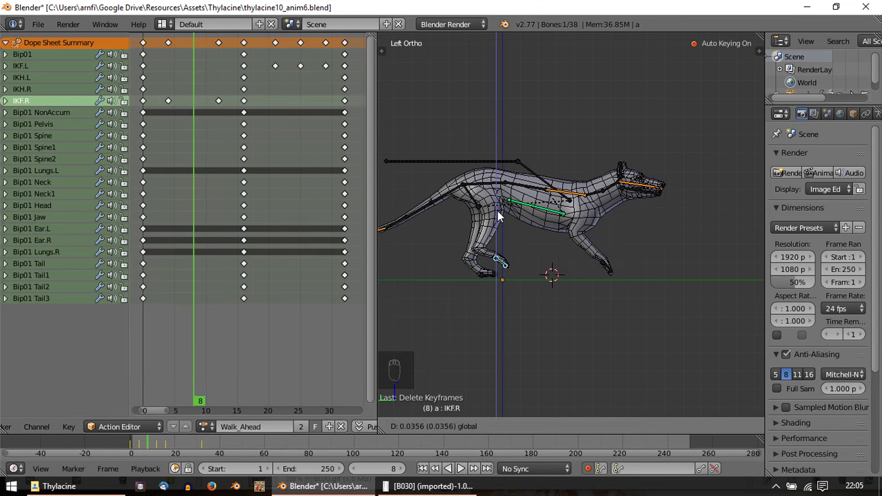
{"action": "key", "text": "r"}
{"action": "left_click_drag", "start_coordinate": [674, 431], "coordinate": [696, 428]}
{"action": "left_click_drag", "start_coordinate": [696, 431], "coordinate": [505, 269]}
{"action": "left_click_drag", "start_coordinate": [505, 269], "coordinate": [522, 260]}
{"action": "left_click", "coordinate": [507, 251]}
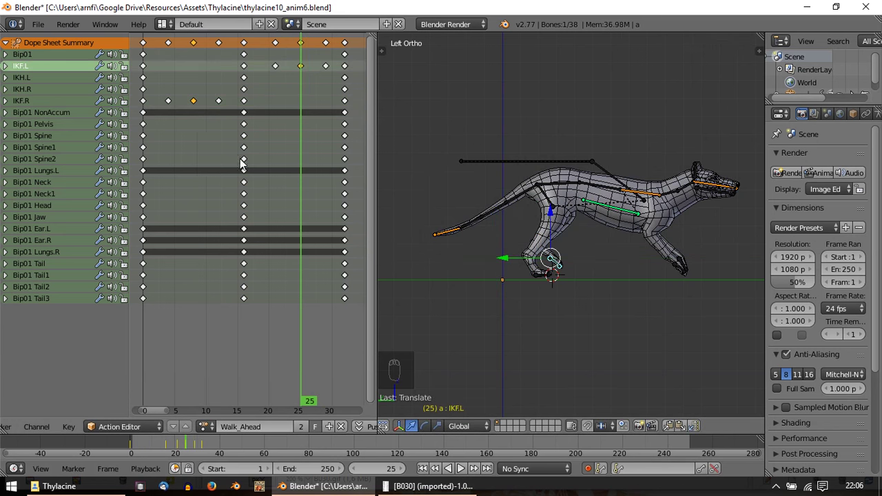
{"action": "left_click", "coordinate": [287, 162]}
{"action": "key", "text": "alt+a"}
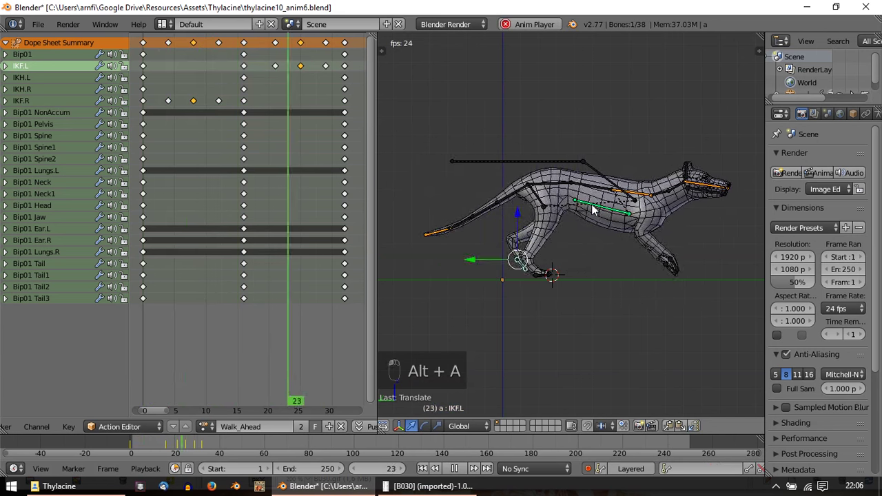
{"action": "key", "text": "Escape"}
{"action": "key", "text": "alt+a"}
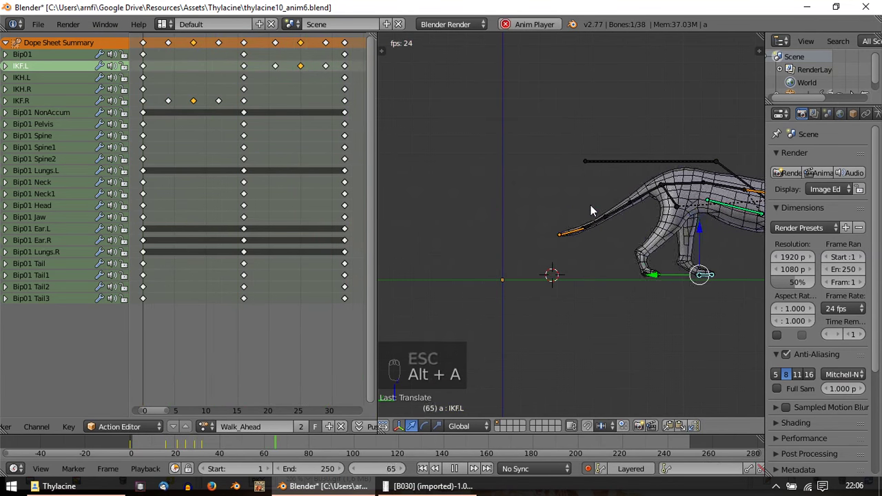
{"action": "key", "text": "Escape"}
{"action": "key", "text": "alt+a"}
{"action": "key", "text": "Escape"}
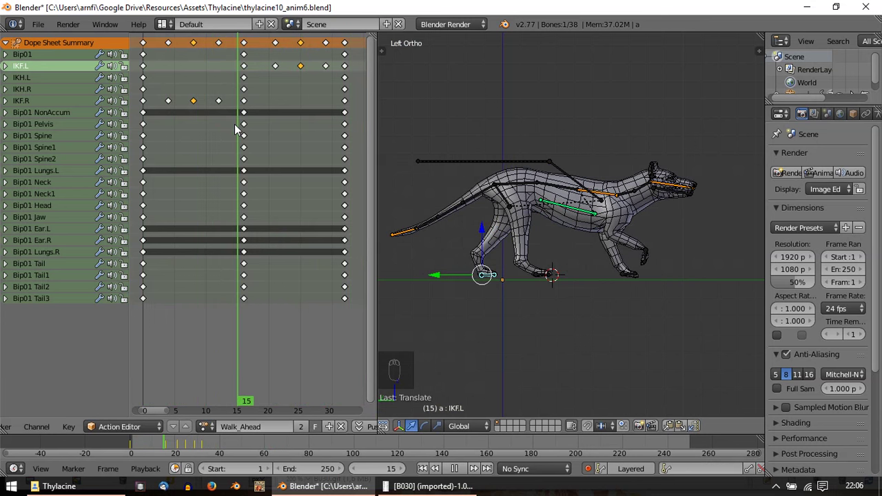
Step: Zoom in on the thylacine's body and scrub back to frames 12 and 11
{"action": "left_click_drag", "start_coordinate": [567, 340], "coordinate": [229, 107]}
{"action": "left_click_drag", "start_coordinate": [229, 107], "coordinate": [602, 367]}
{"action": "left_click_drag", "start_coordinate": [531, 302], "coordinate": [594, 324]}
{"action": "key", "text": "r"}
{"action": "key", "text": "g"}
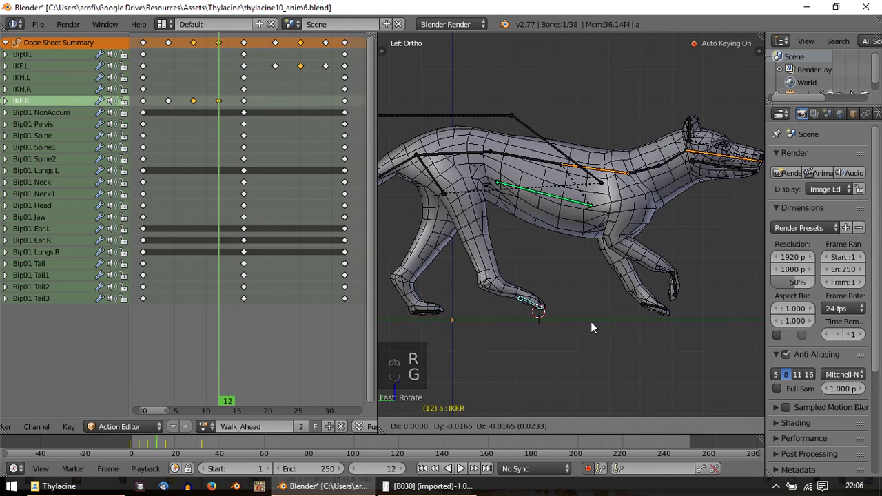
{"action": "left_click", "coordinate": [218, 114]}
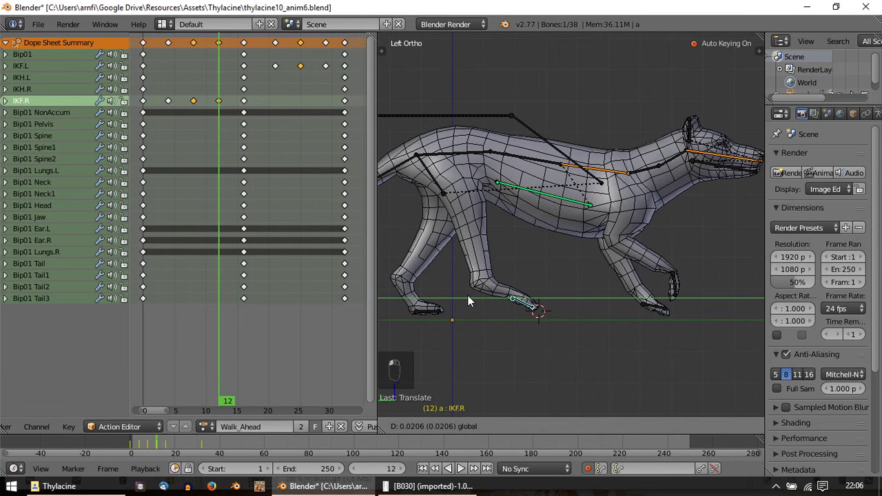
{"action": "left_click", "coordinate": [469, 300]}
{"action": "left_click_drag", "start_coordinate": [222, 119], "coordinate": [227, 119]}
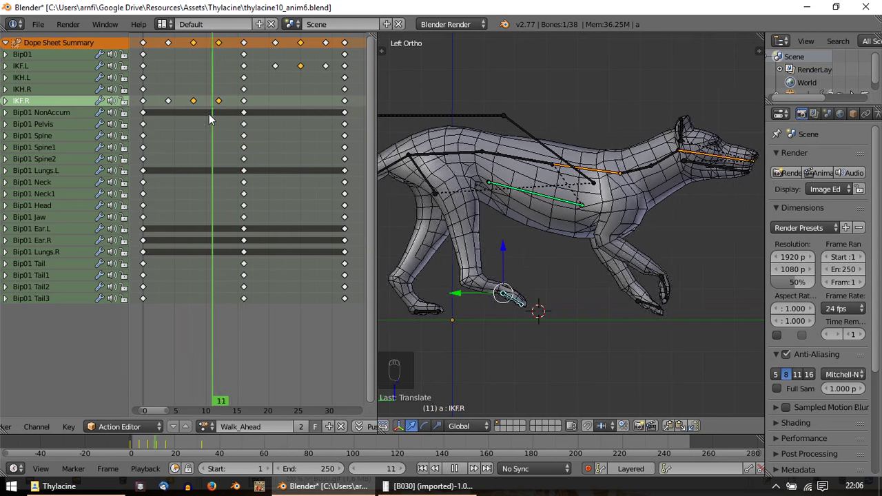
Step: Scrub frames 2–6, refine the IKF.R foot pose at frame 8 with Auto Keying, then jump to frame 25
{"action": "left_click_drag", "start_coordinate": [480, 246], "coordinate": [166, 116]}
{"action": "left_click_drag", "start_coordinate": [166, 116], "coordinate": [170, 110]}
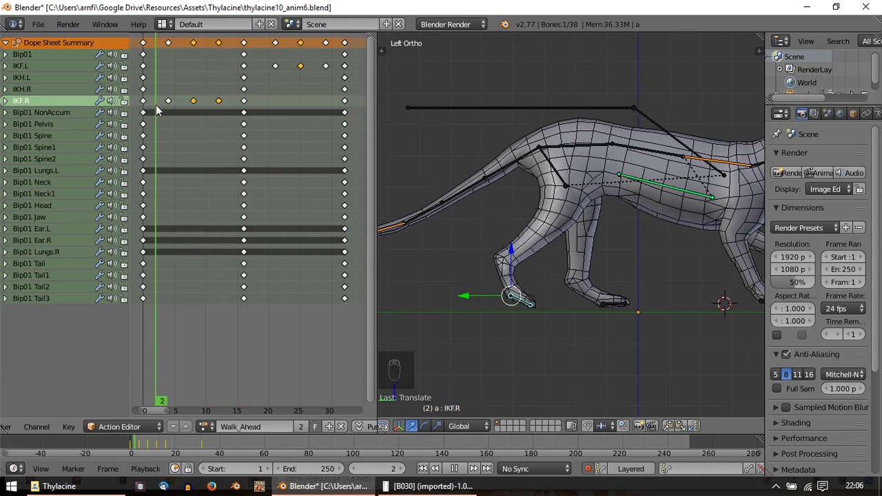
{"action": "left_click_drag", "start_coordinate": [163, 110], "coordinate": [177, 109]}
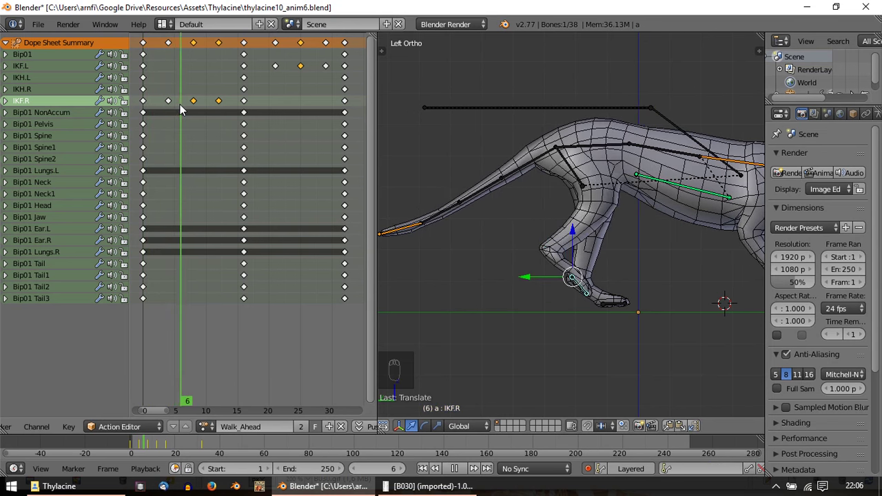
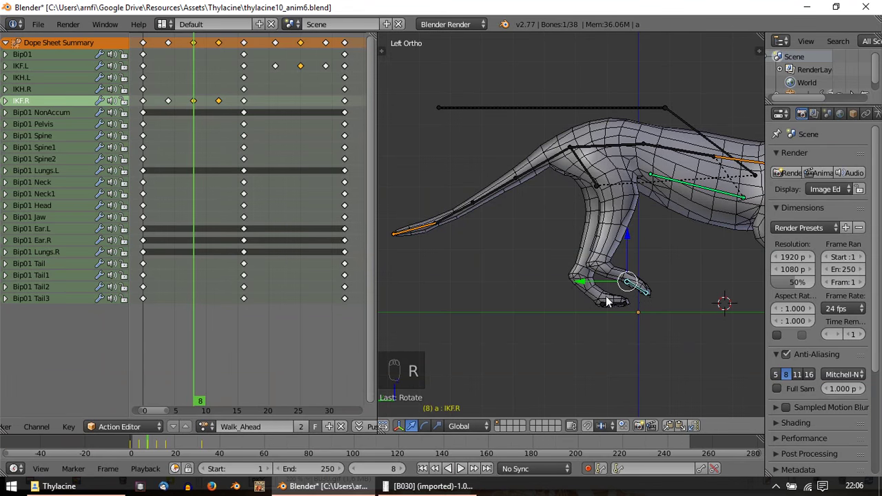
{"action": "left_click_drag", "start_coordinate": [649, 303], "coordinate": [229, 225]}
{"action": "left_click_drag", "start_coordinate": [170, 116], "coordinate": [216, 116]}
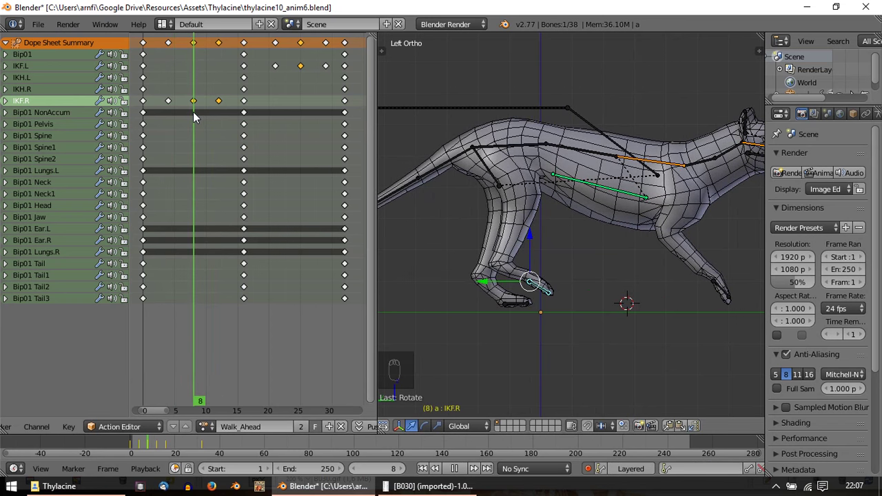
{"action": "left_click_drag", "start_coordinate": [674, 428], "coordinate": [487, 287]}
Step: Select the IKF.L foot control and scrub to frame 29
{"action": "right_click", "coordinate": [547, 295]}
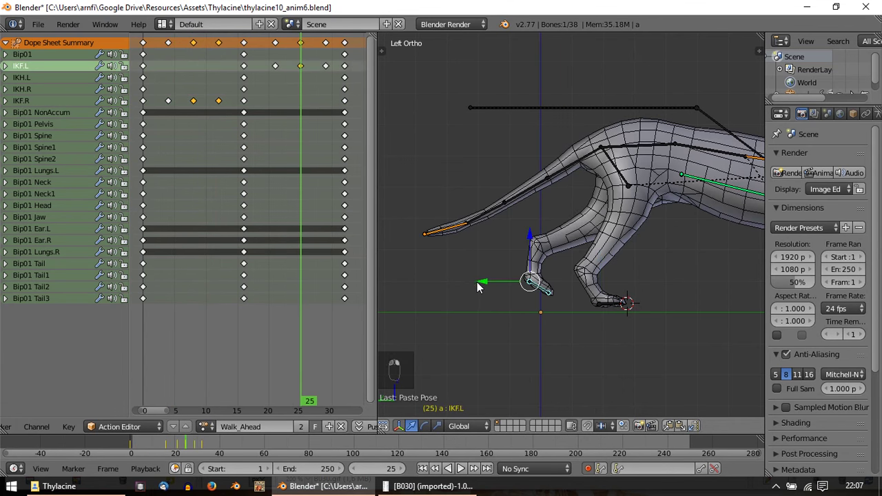
{"action": "left_click_drag", "start_coordinate": [263, 184], "coordinate": [617, 298]}
{"action": "middle_click", "coordinate": [609, 304]}
{"action": "left_click_drag", "start_coordinate": [612, 301], "coordinate": [674, 431]}
{"action": "middle_click", "coordinate": [674, 431]}
{"action": "left_click_drag", "start_coordinate": [417, 151], "coordinate": [615, 297]}
Step: Re-pose the left front foot at frame 29 with Auto Keying, then loop the walk cycle
{"action": "middle_click", "coordinate": [615, 297]}
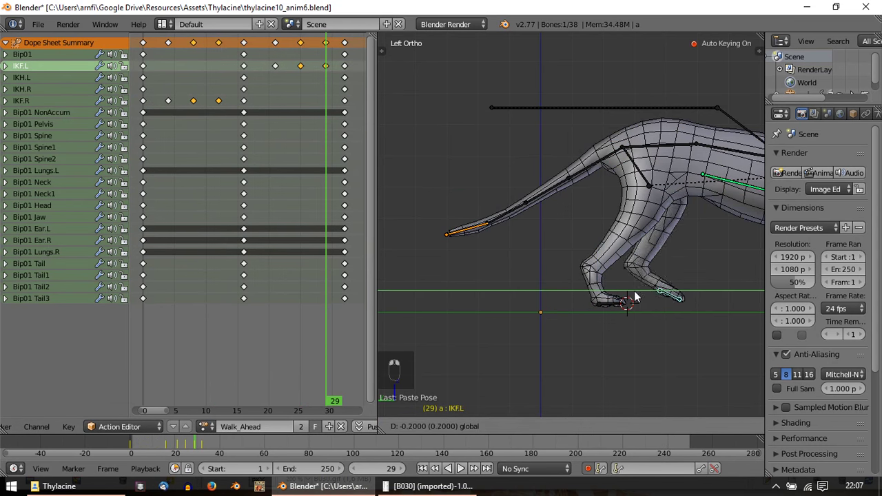
{"action": "left_click", "coordinate": [658, 300]}
{"action": "middle_click", "coordinate": [658, 299]}
{"action": "left_click_drag", "start_coordinate": [298, 177], "coordinate": [676, 211]}
{"action": "key", "text": "alt+a"}
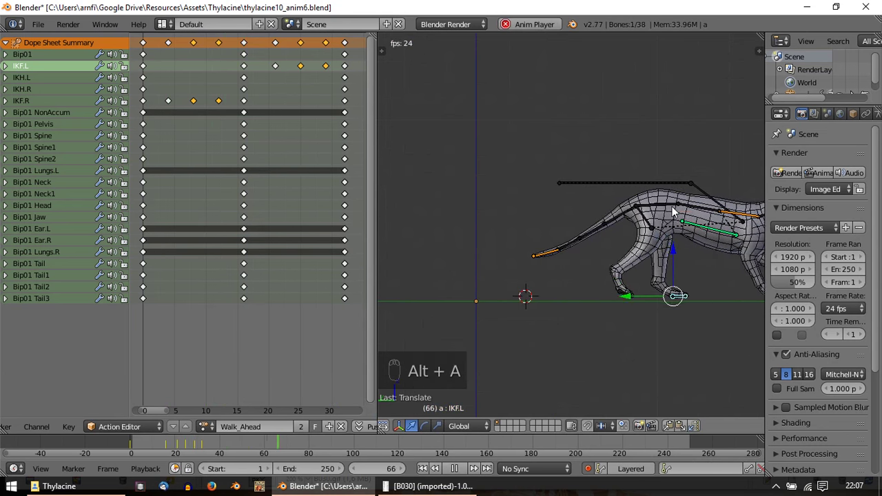
Step: Box-select the IKF.L mid-cycle keys, slide them slightly earlier and review in playback
{"action": "key", "text": "Escape"}
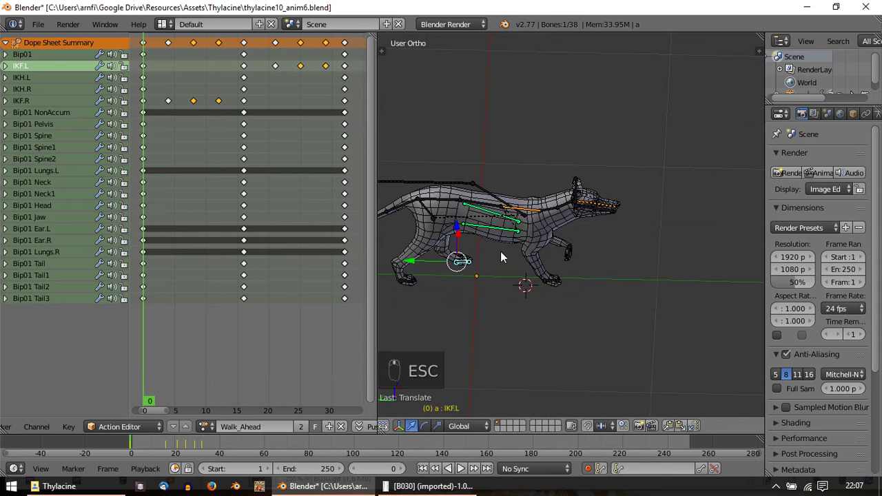
{"action": "left_click_drag", "start_coordinate": [273, 70], "coordinate": [298, 72]}
{"action": "key", "text": "b"}
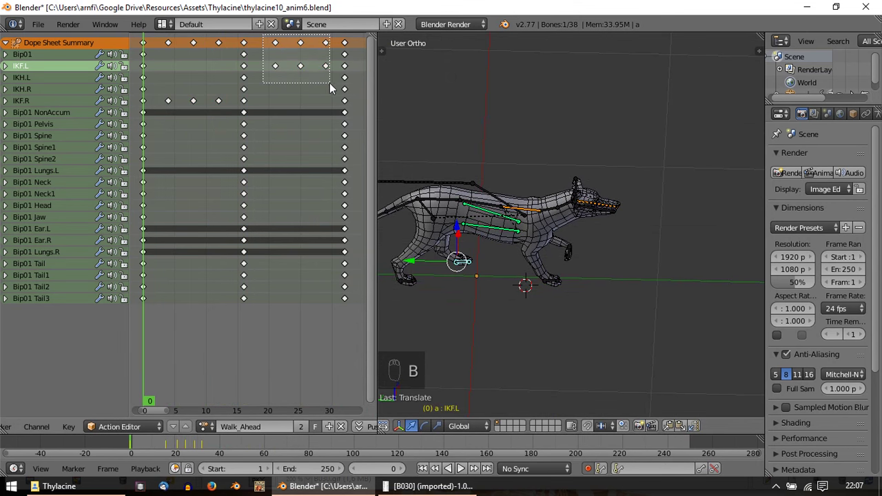
{"action": "key", "text": "g"}
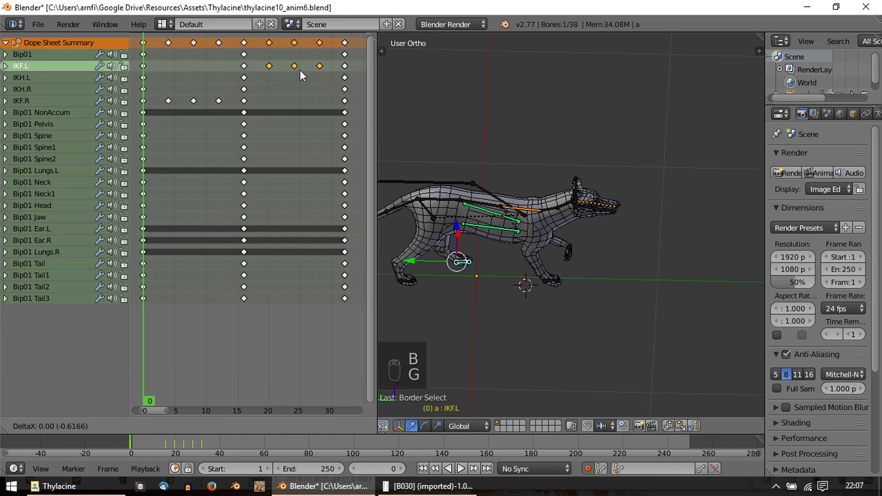
{"action": "key", "text": "alt+a"}
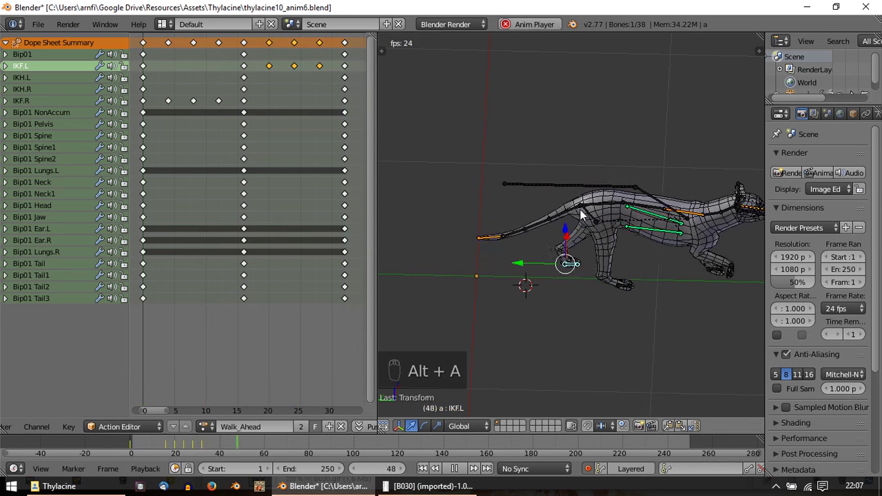
{"action": "key", "text": "Escape"}
Step: Orbit the model during another playback, stop at frame 0 and select the right hind foot control
{"action": "middle_click", "coordinate": [566, 221]}
{"action": "middle_click", "coordinate": [644, 196]}
{"action": "key", "text": "alt+a"}
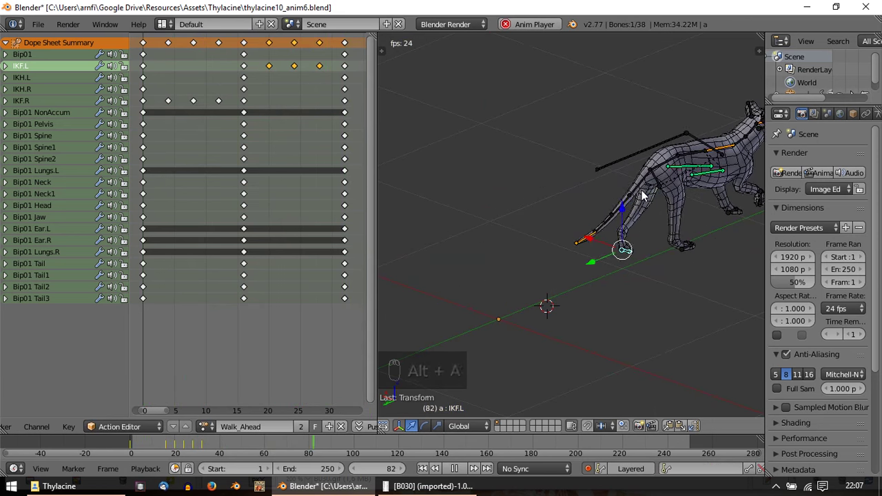
{"action": "key", "text": "Escape"}
{"action": "key", "text": "KP_3"}
{"action": "right_click", "coordinate": [721, 227]}
{"action": "left_click_drag", "start_coordinate": [188, 133], "coordinate": [404, 154]}
{"action": "left_click_drag", "start_coordinate": [596, 299], "coordinate": [600, 246]}
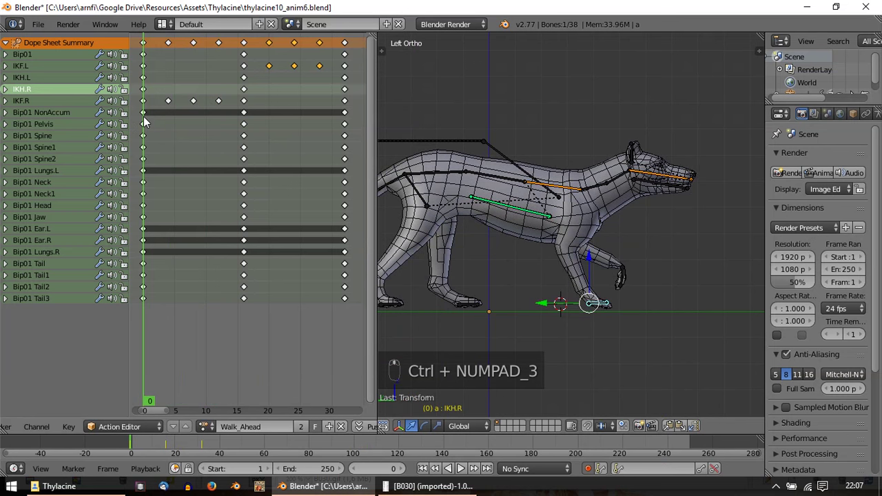
Step: Slide the IKH.L and IKH.R hind-foot keys to new timings around frame 19, duplicating where needed
{"action": "left_click_drag", "start_coordinate": [148, 121], "coordinate": [523, 253]}
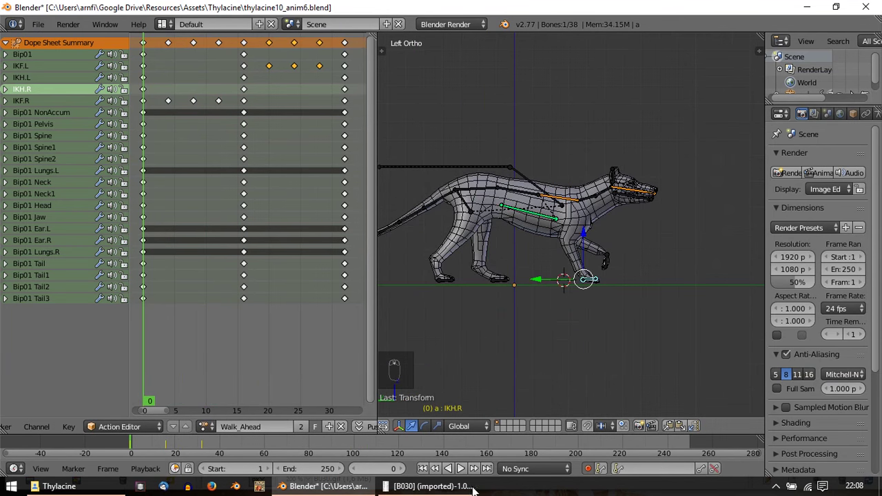
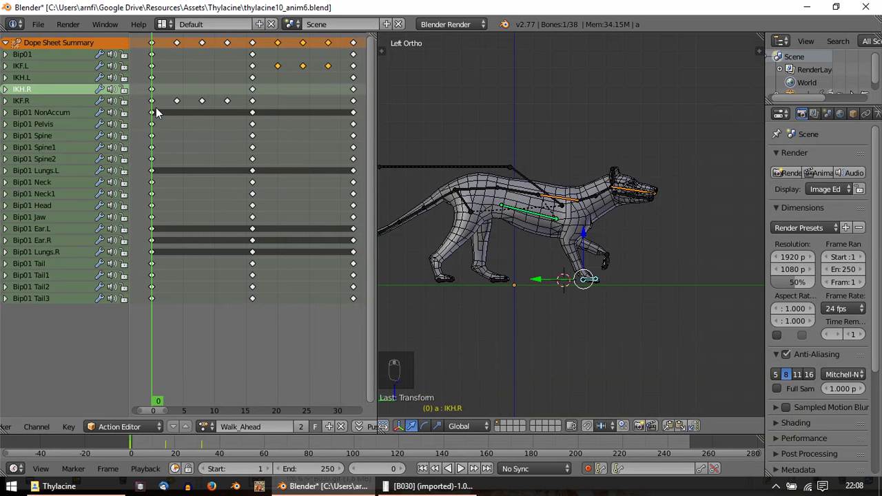
{"action": "left_click_drag", "start_coordinate": [156, 94], "coordinate": [217, 93]}
{"action": "key", "text": "shift+d"}
{"action": "key", "text": "shift+d"}
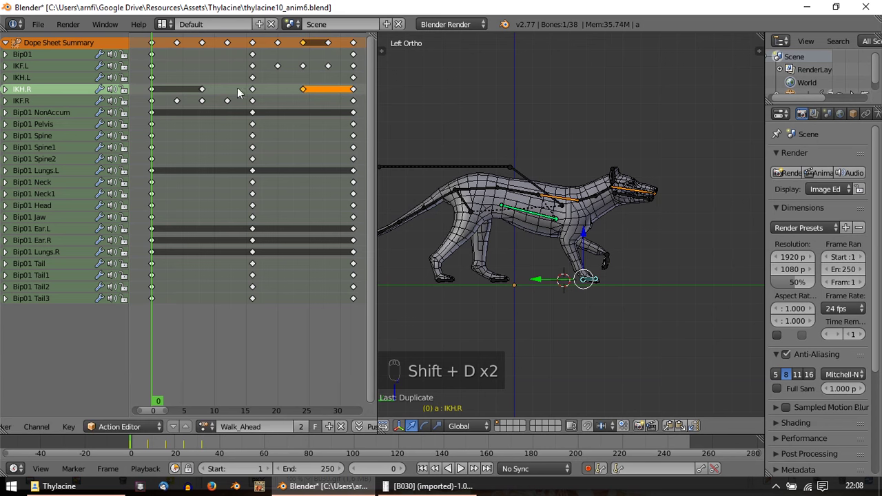
{"action": "left_click_drag", "start_coordinate": [202, 93], "coordinate": [277, 100]}
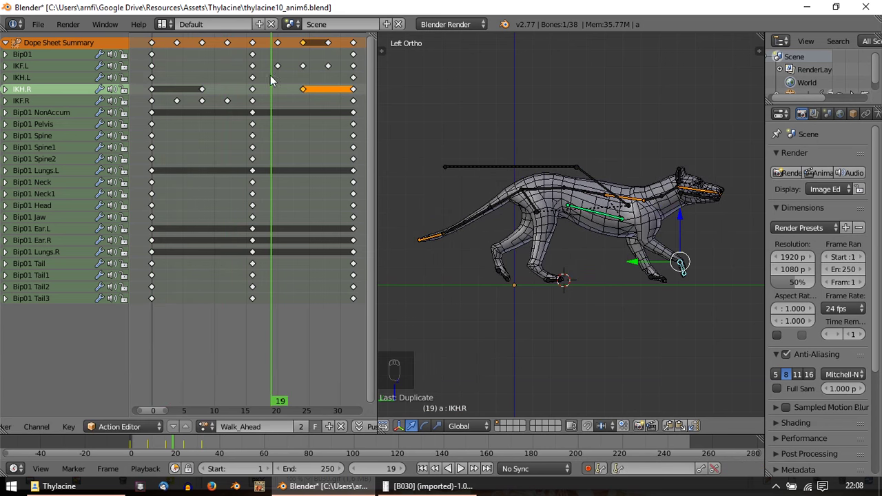
{"action": "left_click_drag", "start_coordinate": [257, 84], "coordinate": [205, 97]}
{"action": "key", "text": "g"}
{"action": "key", "text": "shift+d"}
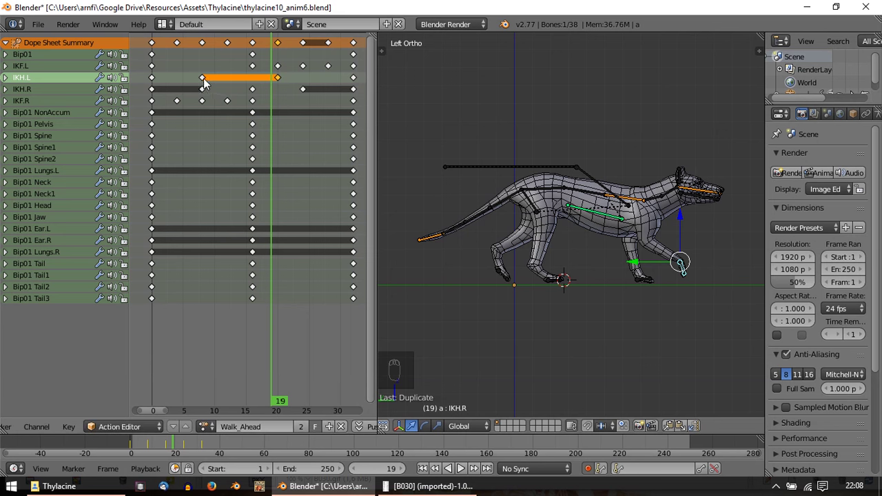
Step: Scrub through the cycle to around frame 32 and start playback of the walk
{"action": "left_click_drag", "start_coordinate": [301, 80], "coordinate": [258, 83]}
{"action": "middle_click", "coordinate": [258, 84]}
{"action": "left_click", "coordinate": [151, 84]}
{"action": "middle_click", "coordinate": [206, 93]}
{"action": "left_click_drag", "start_coordinate": [219, 94], "coordinate": [200, 79]}
{"action": "left_click_drag", "start_coordinate": [164, 80], "coordinate": [251, 84]}
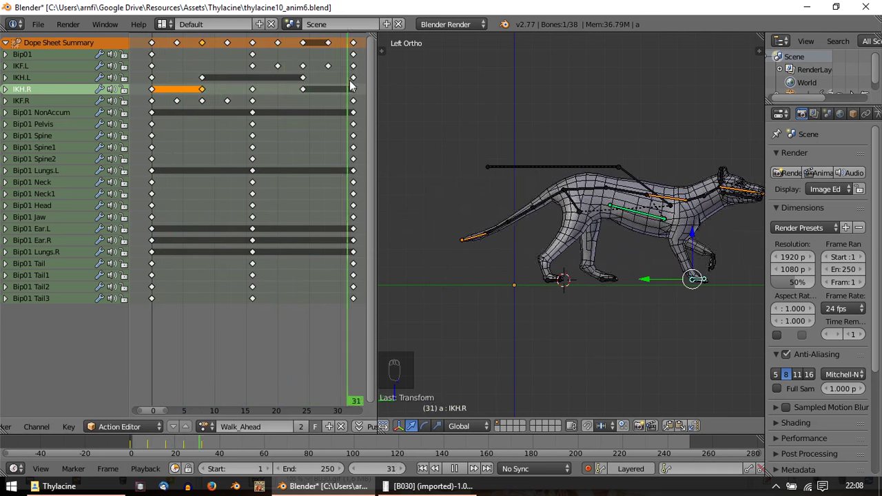
{"action": "key", "text": "alt+a"}
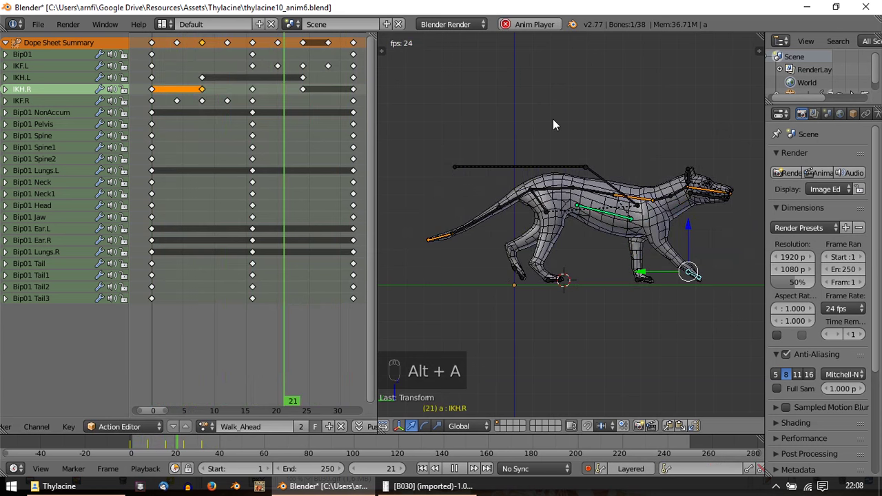
Step: Restart the walk-cycle playback several times from frame 0 to review the gait
{"action": "key", "text": "Escape"}
{"action": "key", "text": "alt+a"}
{"action": "key", "text": "Escape"}
{"action": "key", "text": "alt+a"}
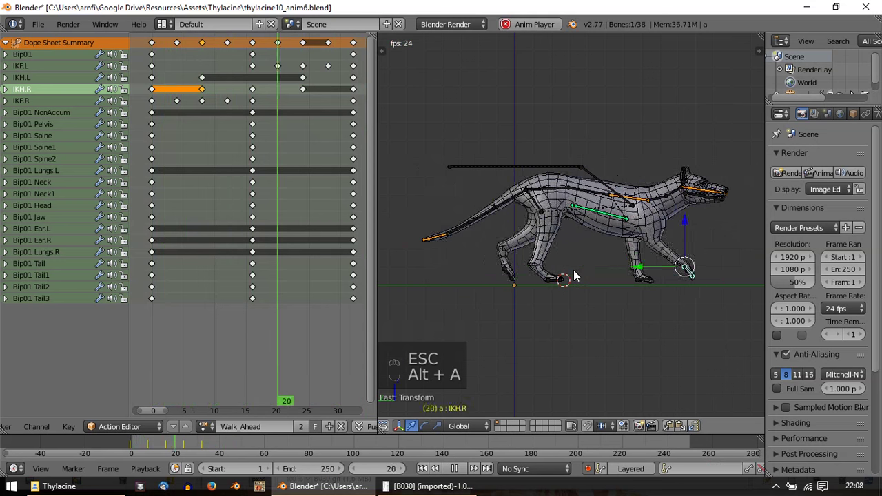
{"action": "key", "text": "Escape"}
{"action": "key", "text": "alt+a"}
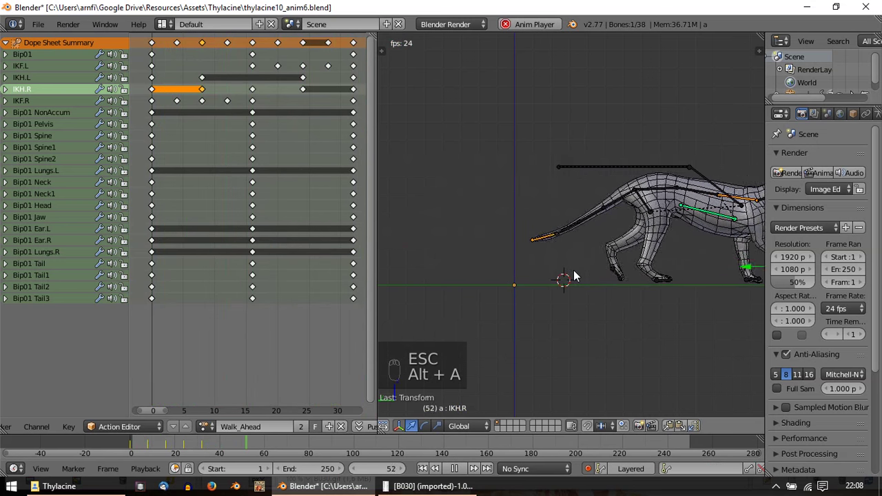
Step: Stop playback at frame 0 and bring up the keyframe Handle Type choices
{"action": "key", "text": "Escape"}
{"action": "key", "text": "alt+a"}
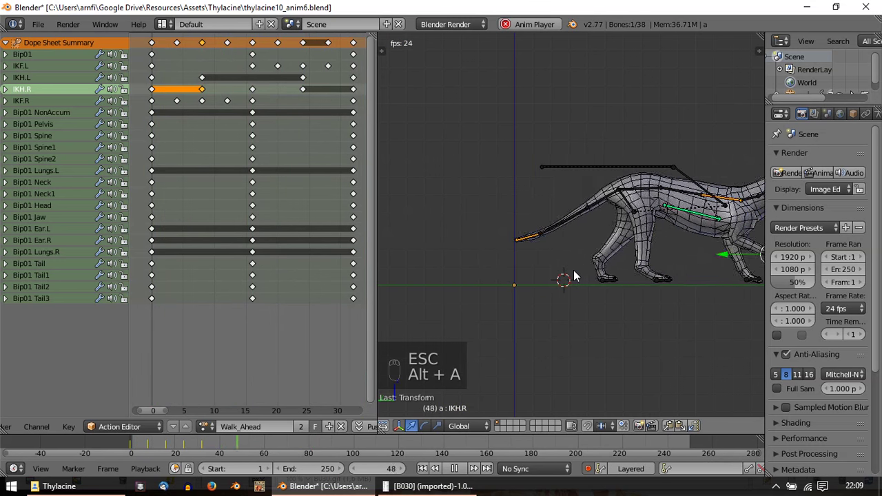
{"action": "key", "text": "Escape"}
{"action": "key", "text": "a"}
{"action": "key", "text": "a"}
{"action": "left_click_drag", "start_coordinate": [69, 433], "coordinate": [124, 293]}
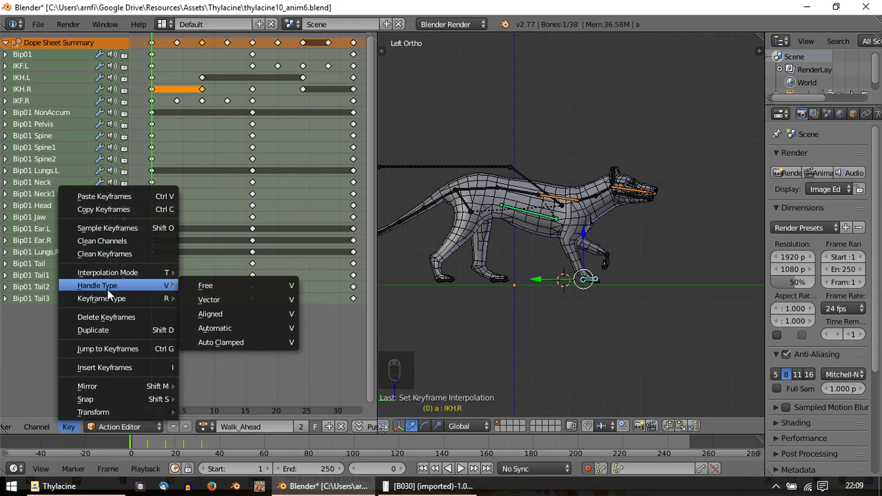
Step: Set the Walk_Ahead channels' extrapolation to Make Cyclic so the action loops
{"action": "left_click_drag", "start_coordinate": [49, 232], "coordinate": [67, 370]}
{"action": "left_click_drag", "start_coordinate": [51, 425], "coordinate": [81, 304]}
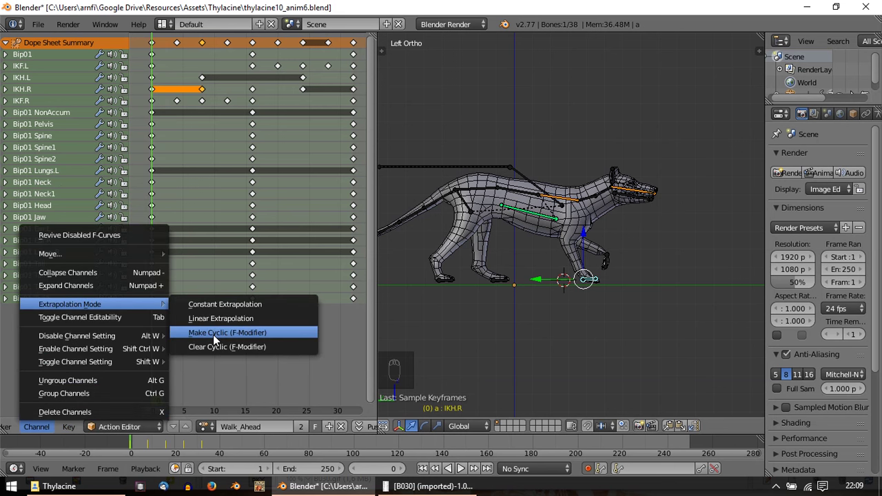
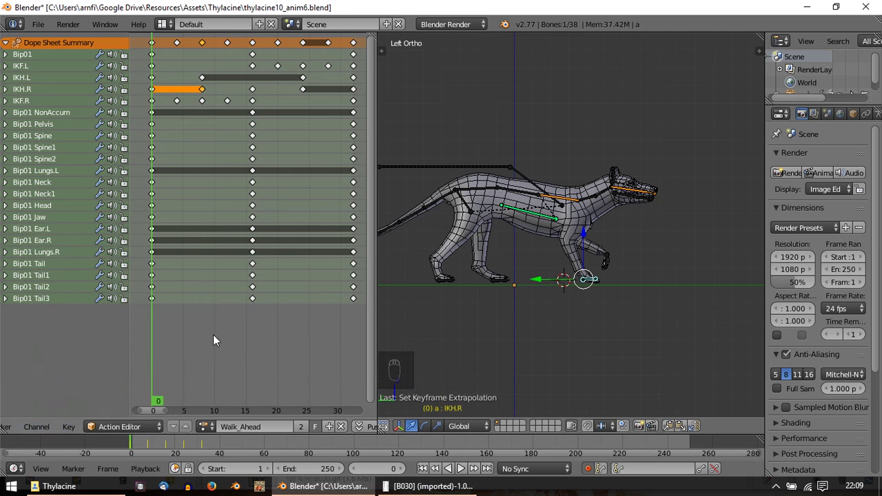
Step: Play and restart the looping walk a few times, then stop at frame 0
{"action": "key", "text": "alt+a"}
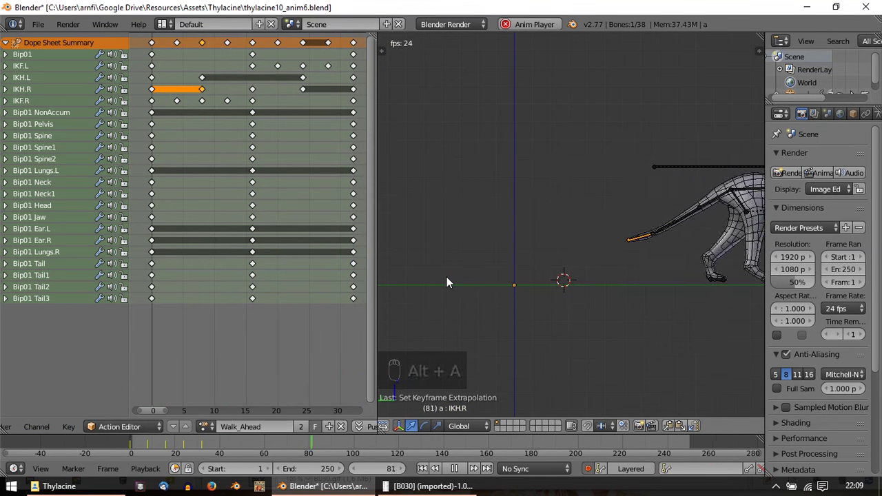
{"action": "key", "text": "Escape"}
{"action": "key", "text": "alt+a"}
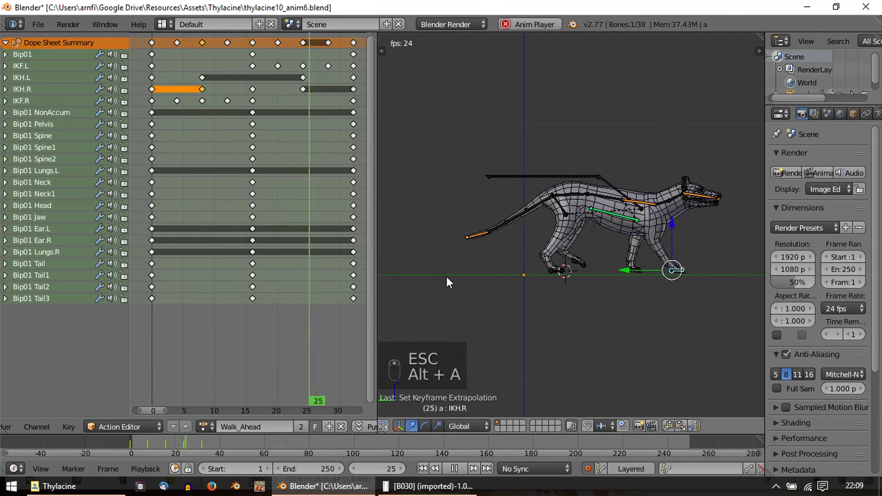
{"action": "key", "text": "Escape"}
{"action": "key", "text": "alt+a"}
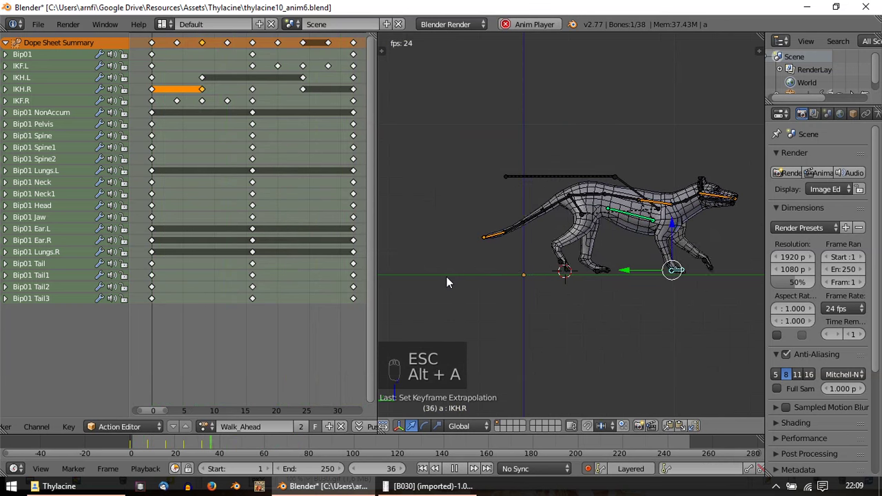
{"action": "key", "text": "Escape"}
Step: Expand the Bip01 root channels and box-select their keys
{"action": "left_click_drag", "start_coordinate": [501, 181], "coordinate": [9, 62]}
{"action": "left_click_drag", "start_coordinate": [8, 62], "coordinate": [295, 145]}
Step: Select all Bip01 root keys and set their interpolation mode to Linear
{"action": "key", "text": "a"}
{"action": "key", "text": "b"}
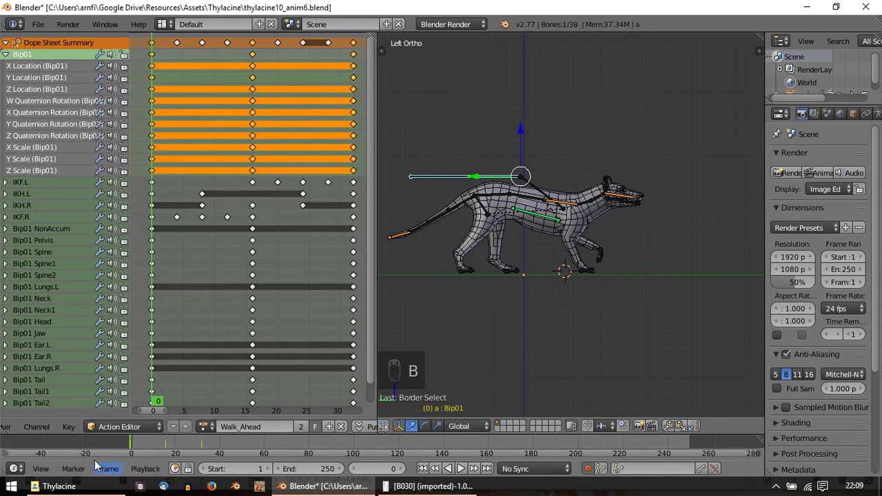
{"action": "left_click_drag", "start_coordinate": [77, 433], "coordinate": [118, 278]}
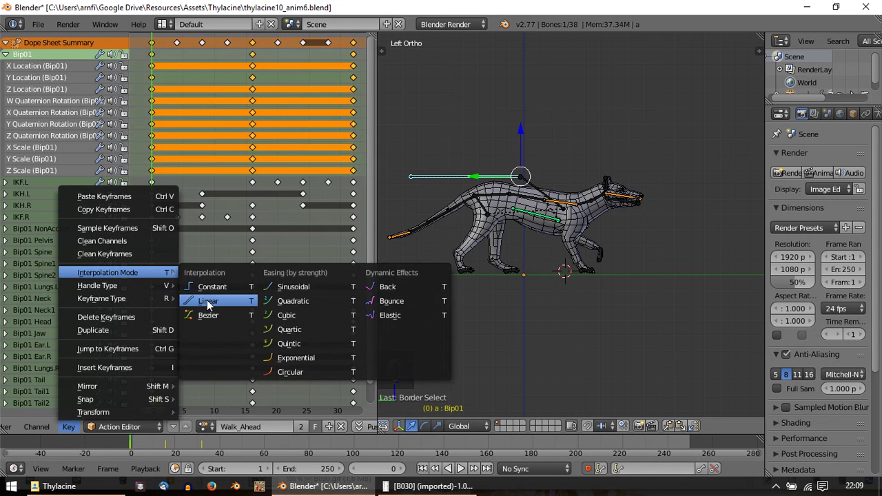
{"action": "key", "text": "alt+a"}
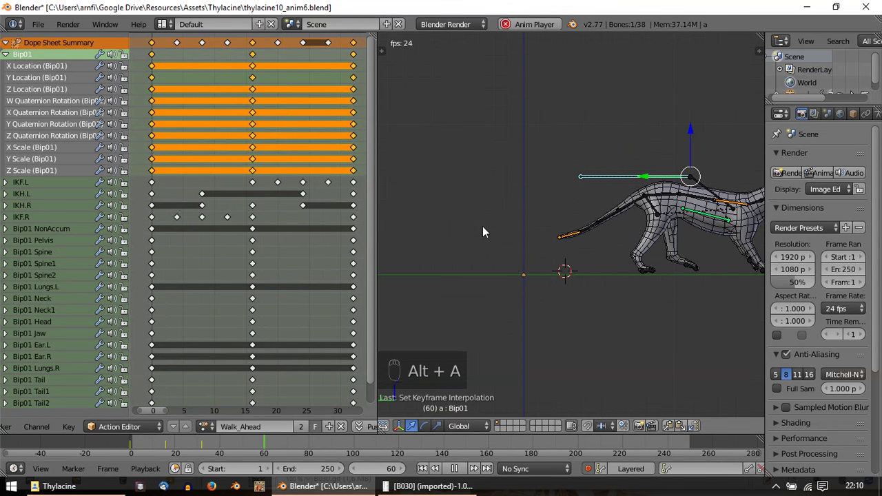
Step: Play the walk from both side views to check, stop at frame 0 and collapse the Bip01 channels
{"action": "key", "text": "Escape"}
{"action": "key", "text": "alt+a"}
{"action": "key", "text": "Escape"}
{"action": "key", "text": "alt+a"}
{"action": "key", "text": "Escape"}
{"action": "key", "text": "alt+a"}
{"action": "key", "text": "Escape"}
{"action": "key", "text": "KP_3"}
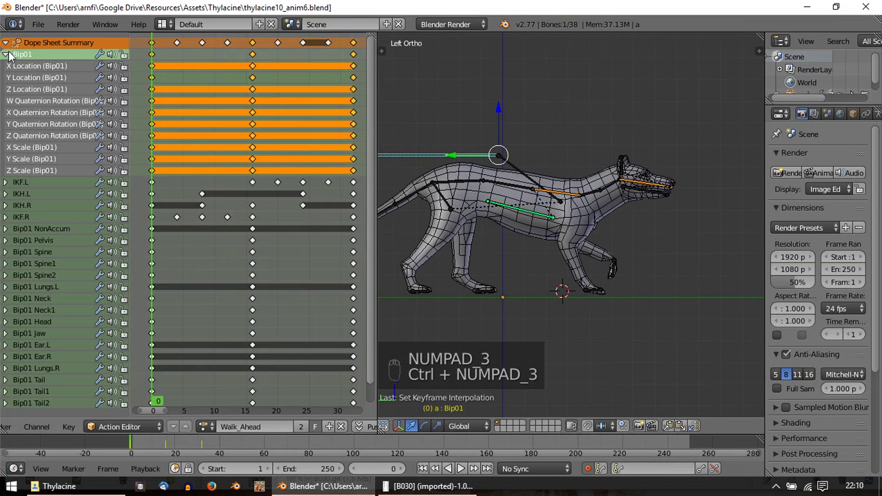
{"action": "key", "text": "a"}
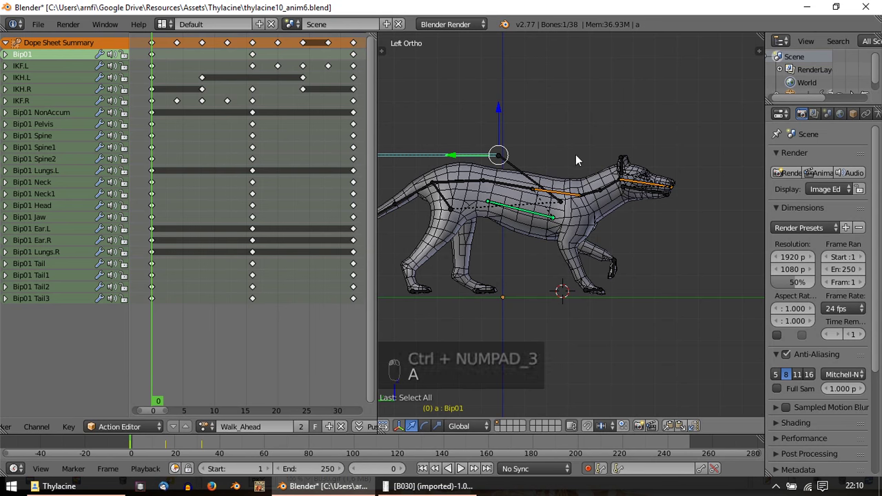
Step: Scrub through frames 16 and 9 to inspect the pose and select the IKH.R hind-foot control
{"action": "left_click_drag", "start_coordinate": [605, 295], "coordinate": [149, 98]}
{"action": "left_click_drag", "start_coordinate": [158, 70], "coordinate": [215, 82]}
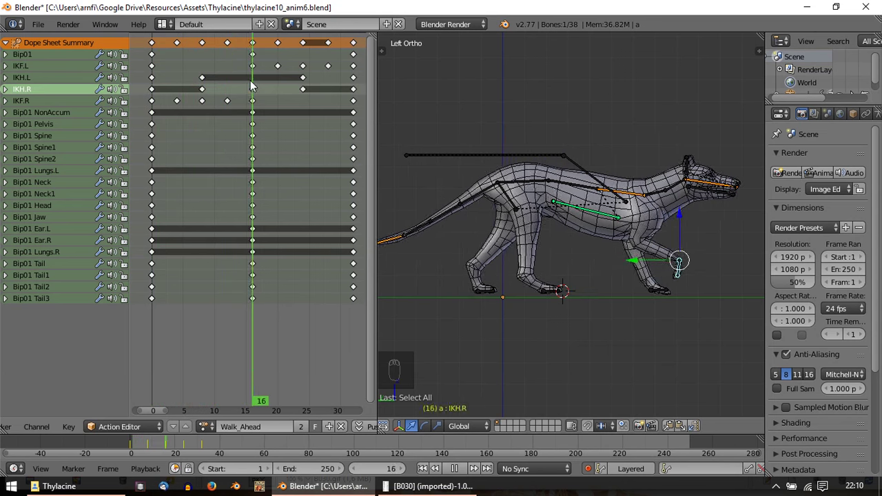
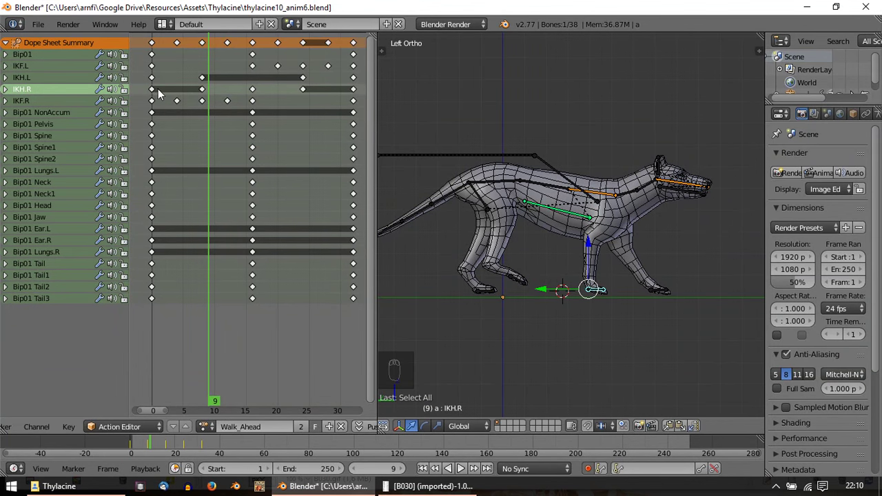
{"action": "left_click_drag", "start_coordinate": [231, 100], "coordinate": [608, 333]}
{"action": "left_click_drag", "start_coordinate": [607, 332], "coordinate": [627, 315]}
{"action": "left_click", "coordinate": [627, 316]}
Step: Reposition the right hind foot and insert an IKH.R key at frame 12, then scrub back to frame 8
{"action": "left_click_drag", "start_coordinate": [637, 310], "coordinate": [230, 99]}
{"action": "left_click_drag", "start_coordinate": [230, 99], "coordinate": [584, 335]}
{"action": "key", "text": "g"}
{"action": "key", "text": "r"}
{"action": "key", "text": "g"}
{"action": "left_click_drag", "start_coordinate": [230, 96], "coordinate": [226, 94]}
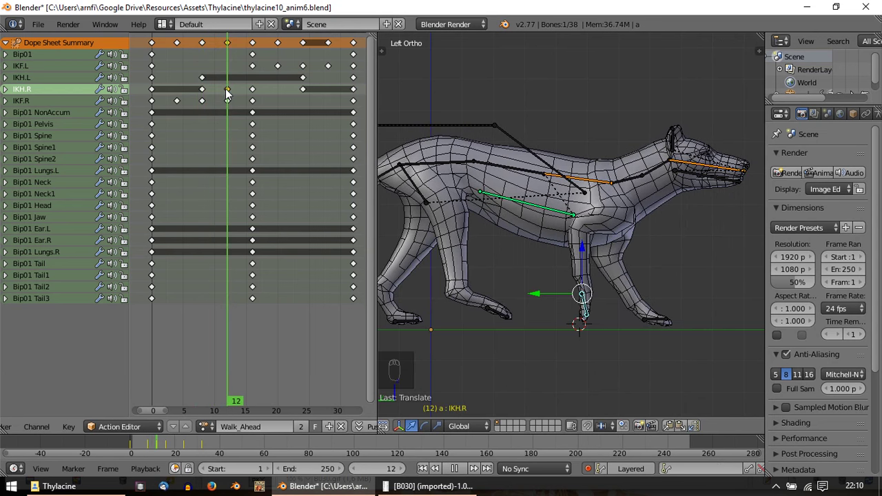
{"action": "left_click_drag", "start_coordinate": [584, 253], "coordinate": [210, 117]}
{"action": "left_click", "coordinate": [225, 119]}
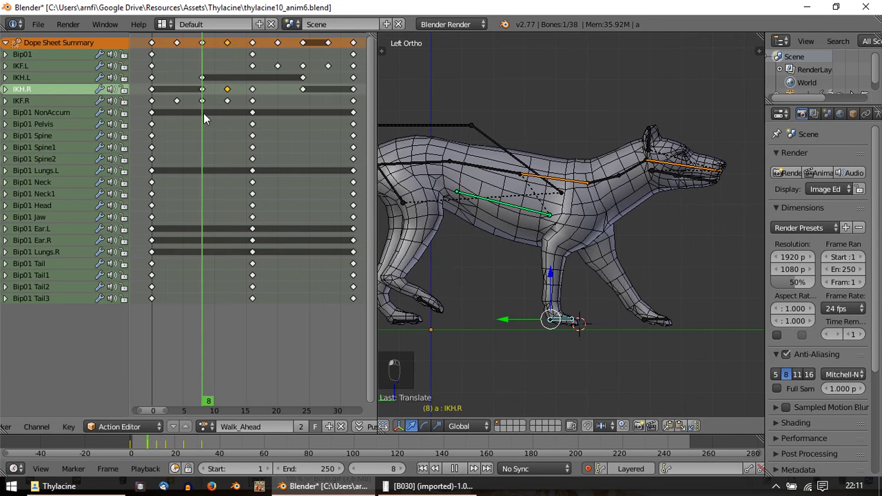
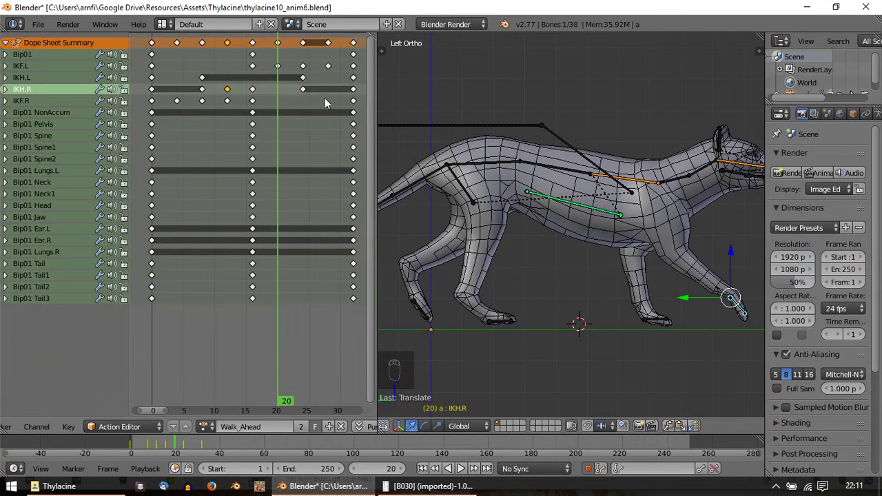
Step: Reposition the IKH.R control at frame 20, key its pose there and scrub through the step to check
{"action": "left_click", "coordinate": [310, 97]}
{"action": "left_click_drag", "start_coordinate": [525, 263], "coordinate": [283, 98]}
{"action": "left_click_drag", "start_coordinate": [283, 98], "coordinate": [645, 330]}
{"action": "key", "text": "g"}
{"action": "key", "text": "r"}
{"action": "key", "text": "g"}
{"action": "left_click_drag", "start_coordinate": [522, 176], "coordinate": [289, 105]}
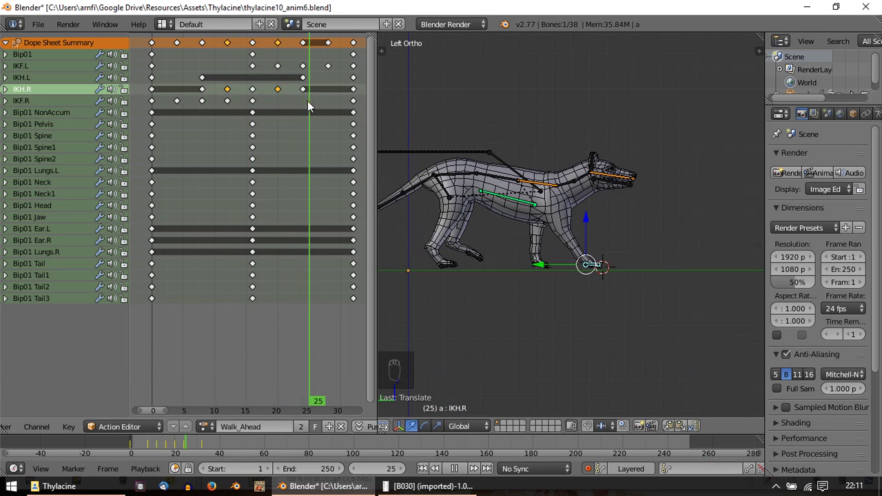
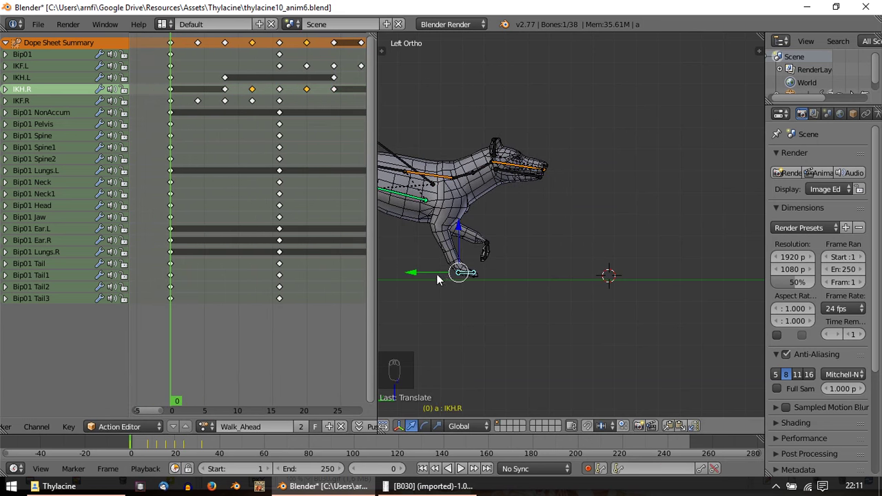
Step: Scrub the cycle while viewing the head, foreleg and hind feet up close in the viewport
{"action": "left_click_drag", "start_coordinate": [525, 285], "coordinate": [515, 286]}
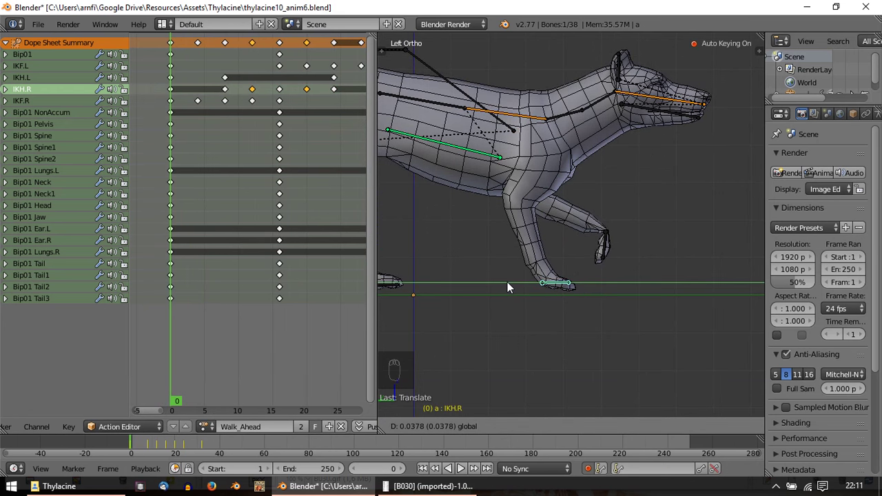
{"action": "left_click_drag", "start_coordinate": [516, 286], "coordinate": [519, 286]}
{"action": "left_click_drag", "start_coordinate": [521, 287], "coordinate": [528, 308]}
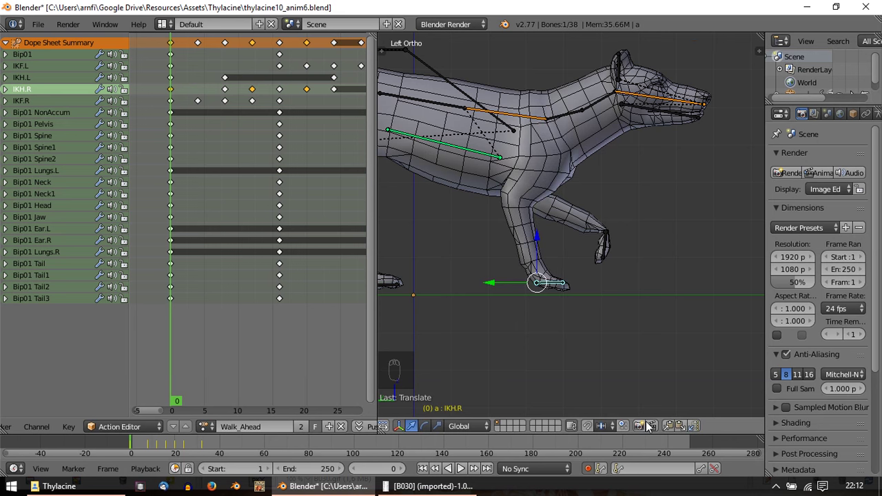
{"action": "left_click_drag", "start_coordinate": [672, 430], "coordinate": [279, 108]}
{"action": "middle_click", "coordinate": [279, 108]}
{"action": "left_click_drag", "start_coordinate": [300, 110], "coordinate": [686, 434]}
{"action": "left_click_drag", "start_coordinate": [685, 433], "coordinate": [642, 263]}
{"action": "left_click_drag", "start_coordinate": [215, 140], "coordinate": [699, 430]}
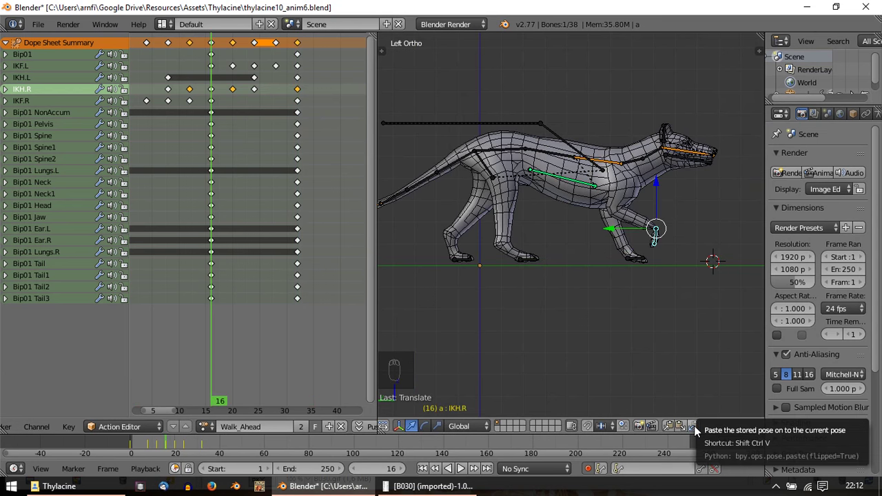
{"action": "left_click_drag", "start_coordinate": [182, 132], "coordinate": [560, 271]}
Step: Reposition the left hind foot IKH.L control, key its pose and scrub on to frame 24
{"action": "right_click", "coordinate": [555, 264]}
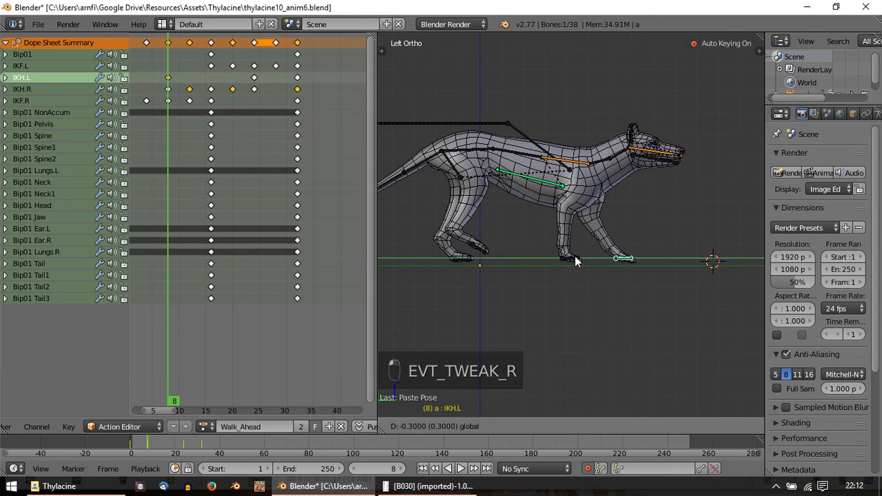
{"action": "left_click_drag", "start_coordinate": [175, 83], "coordinate": [260, 82]}
{"action": "key", "text": "shift+d"}
{"action": "left_click_drag", "start_coordinate": [235, 82], "coordinate": [275, 94]}
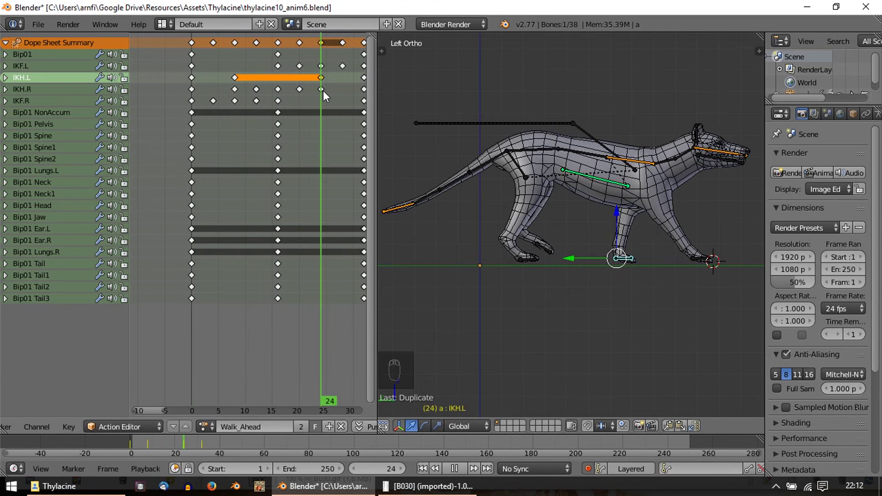
{"action": "left_click_drag", "start_coordinate": [330, 95], "coordinate": [736, 229]}
Step: Adjust the right hind foot's rotation at frame 20 and re-key the IKH.R pose
{"action": "middle_click", "coordinate": [736, 230]}
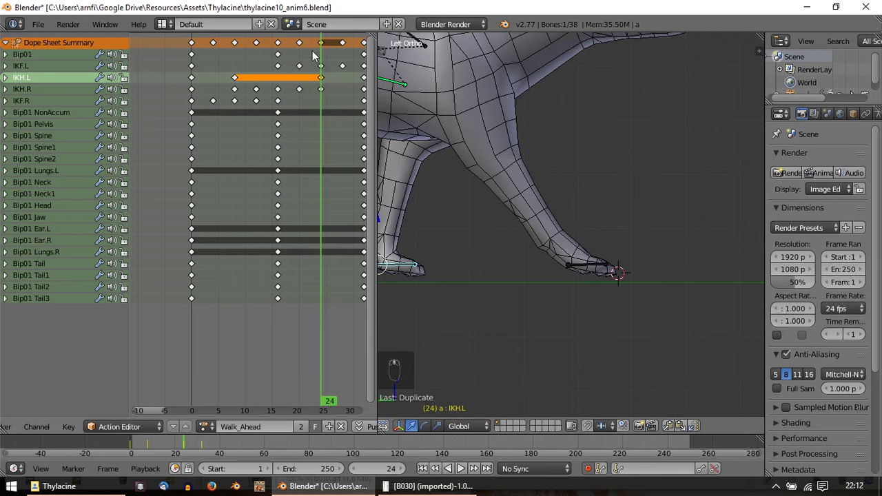
{"action": "left_click_drag", "start_coordinate": [303, 93], "coordinate": [591, 247]}
{"action": "middle_click", "coordinate": [591, 246]}
{"action": "right_click", "coordinate": [535, 243]}
{"action": "middle_click", "coordinate": [533, 242]}
{"action": "left_click_drag", "start_coordinate": [620, 273], "coordinate": [283, 20]}
{"action": "key", "text": "r"}
{"action": "left_click_drag", "start_coordinate": [308, 95], "coordinate": [535, 177]}
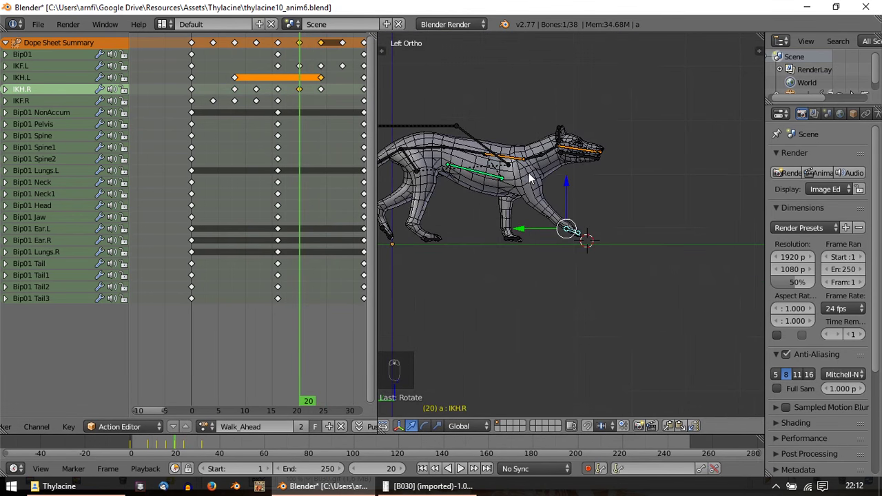
{"action": "left_click_drag", "start_coordinate": [307, 101], "coordinate": [317, 99]}
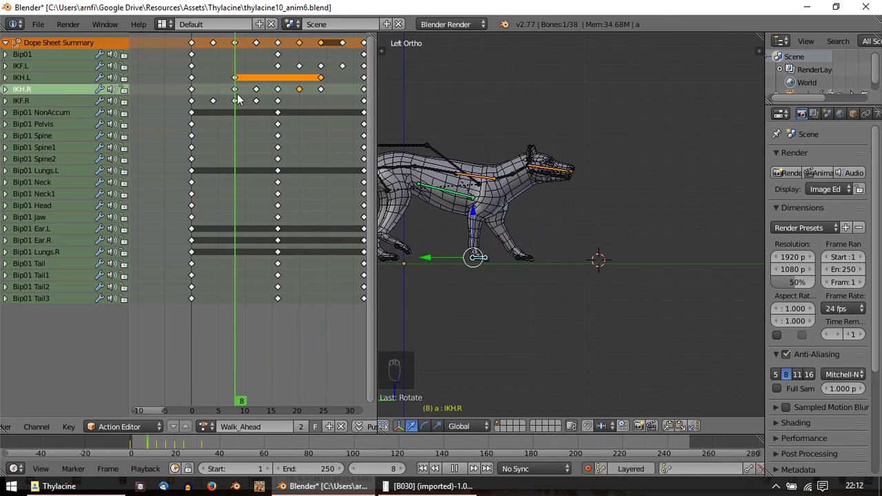
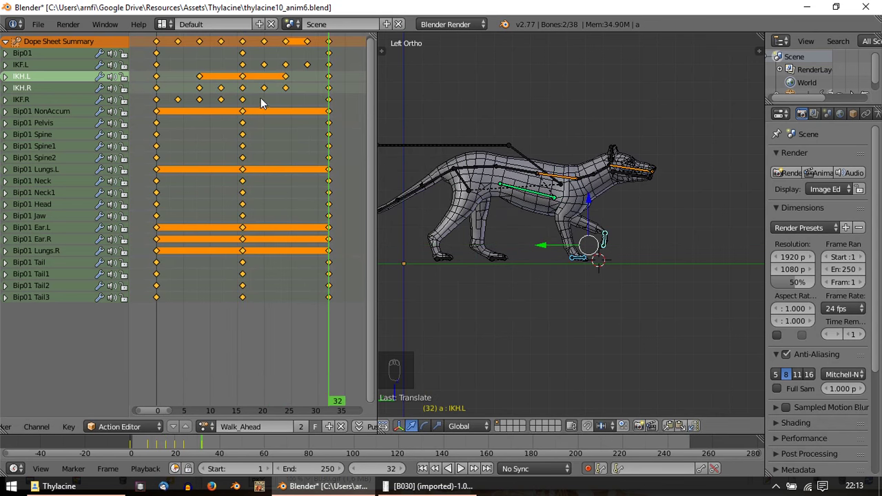
Step: Duplicate the hind-foot held keys around frames 15–16 and delete the IKH.R in-between keys
{"action": "left_click", "coordinate": [247, 89]}
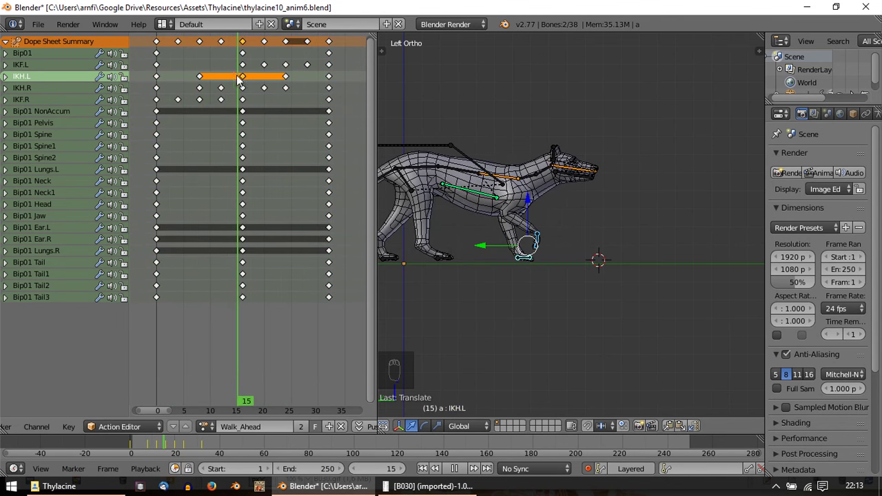
{"action": "left_click_drag", "start_coordinate": [249, 79], "coordinate": [255, 91]}
{"action": "key", "text": "shift+d"}
{"action": "key", "text": "shift+d"}
{"action": "left_click_drag", "start_coordinate": [250, 94], "coordinate": [216, 93]}
{"action": "left_click", "coordinate": [214, 93]}
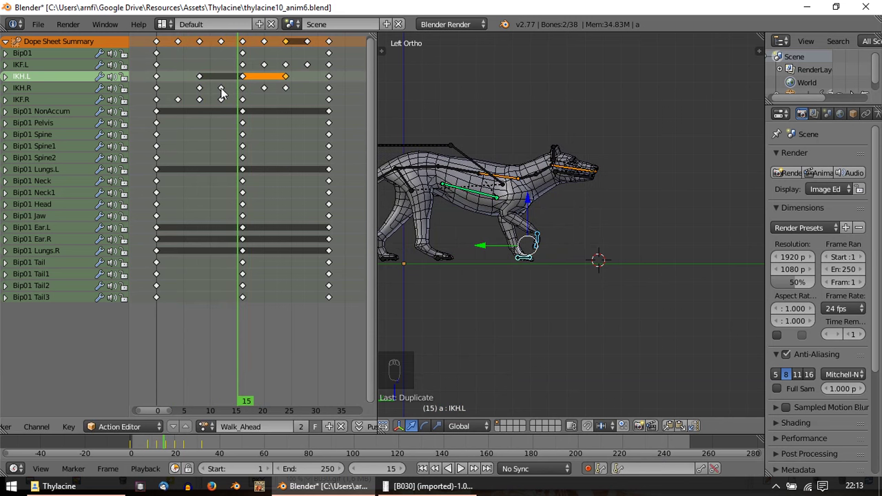
{"action": "left_click_drag", "start_coordinate": [274, 92], "coordinate": [255, 100]}
{"action": "key", "text": "Delete"}
Step: Check the pose at frames 6 and 8, delete another stray IKH.R key and duplicate the frame 8 key
{"action": "left_click_drag", "start_coordinate": [234, 104], "coordinate": [185, 102]}
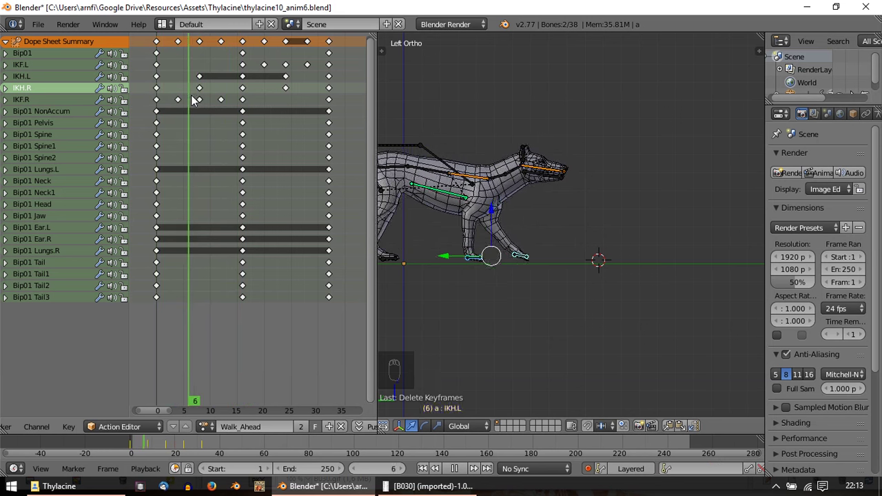
{"action": "left_click_drag", "start_coordinate": [191, 93], "coordinate": [289, 94]}
{"action": "middle_click", "coordinate": [288, 94]}
{"action": "left_click_drag", "start_coordinate": [290, 95], "coordinate": [293, 81]}
{"action": "key", "text": "Delete"}
{"action": "left_click_drag", "start_coordinate": [244, 81], "coordinate": [213, 91]}
{"action": "key", "text": "shift+d"}
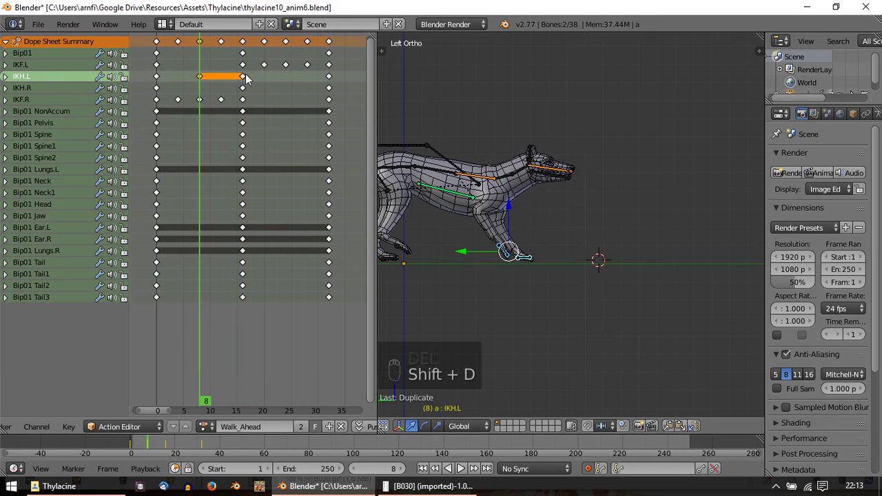
{"action": "key", "text": "g"}
Step: Duplicate IKH.R keys so the right hind foot holds at the cycle's start and end, then slide the frame 24 key earlier
{"action": "right_click", "coordinate": [296, 80]}
{"action": "right_click", "coordinate": [296, 80]}
{"action": "left_click_drag", "start_coordinate": [164, 93], "coordinate": [326, 97]}
{"action": "key", "text": "shift+d"}
{"action": "key", "text": "shift+d"}
{"action": "key", "text": "shift+d"}
{"action": "right_click", "coordinate": [288, 95]}
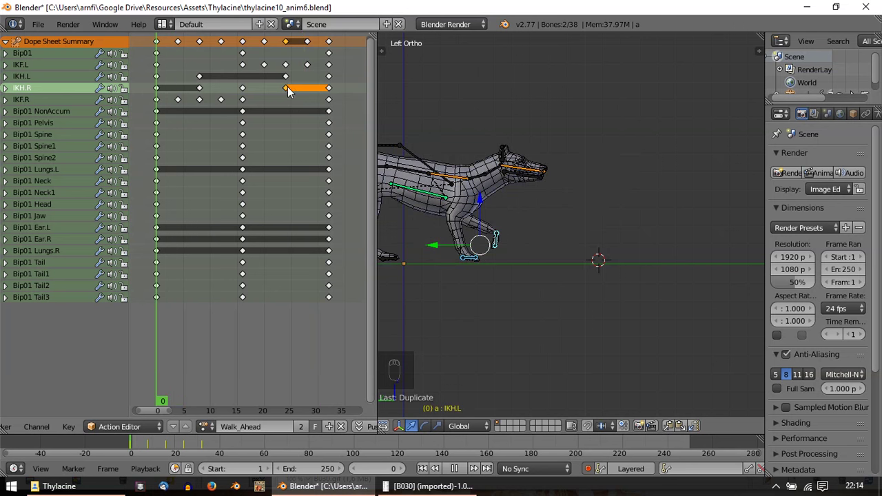
{"action": "left_click_drag", "start_coordinate": [219, 90], "coordinate": [450, 189]}
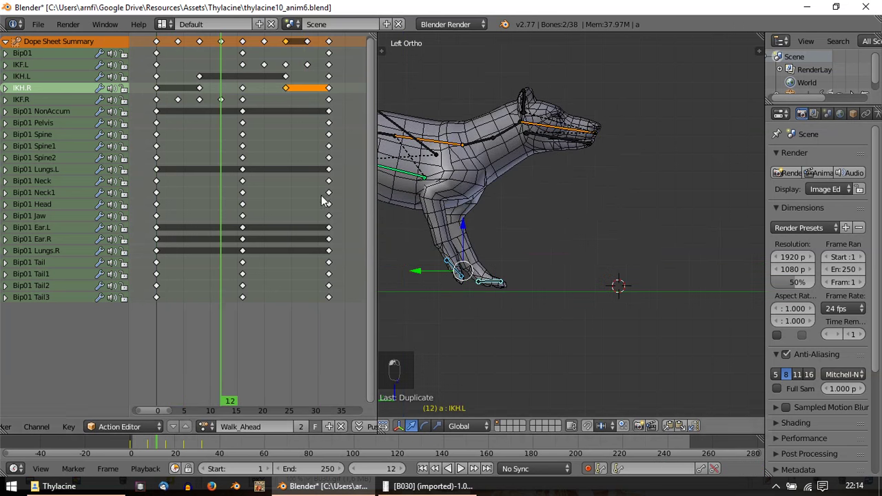
{"action": "left_click", "coordinate": [417, 295]}
{"action": "left_click_drag", "start_coordinate": [419, 293], "coordinate": [435, 274]}
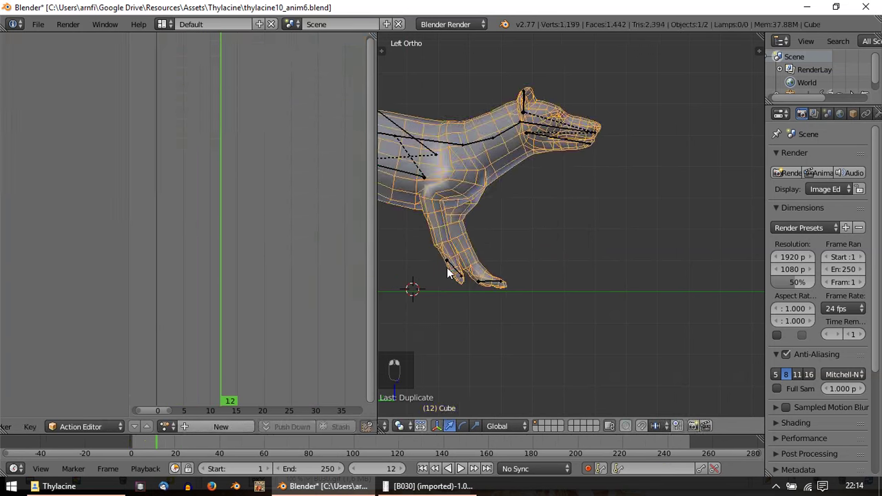
Step: Reselect the thylacine rig, turn on Auto Keying and key the IKH.R hind foot lifted at frame 12
{"action": "left_click", "coordinate": [448, 274]}
{"action": "right_click", "coordinate": [461, 272]}
{"action": "left_click", "coordinate": [764, 266]}
{"action": "key", "text": "r"}
{"action": "key", "text": "g"}
{"action": "key", "text": "r"}
{"action": "left_click", "coordinate": [554, 344]}
{"action": "key", "text": "g"}
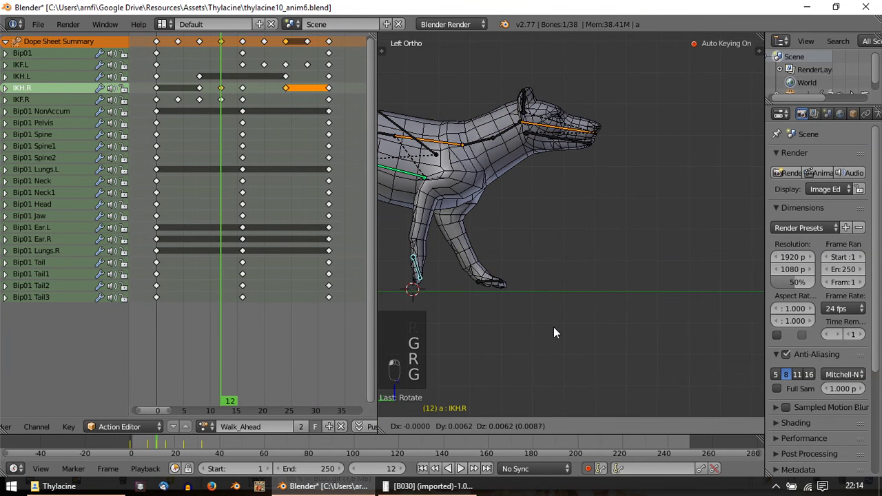
Step: Key further IKH.R hind foot poses at frames 20, 16 and 28
{"action": "left_click_drag", "start_coordinate": [209, 96], "coordinate": [256, 103]}
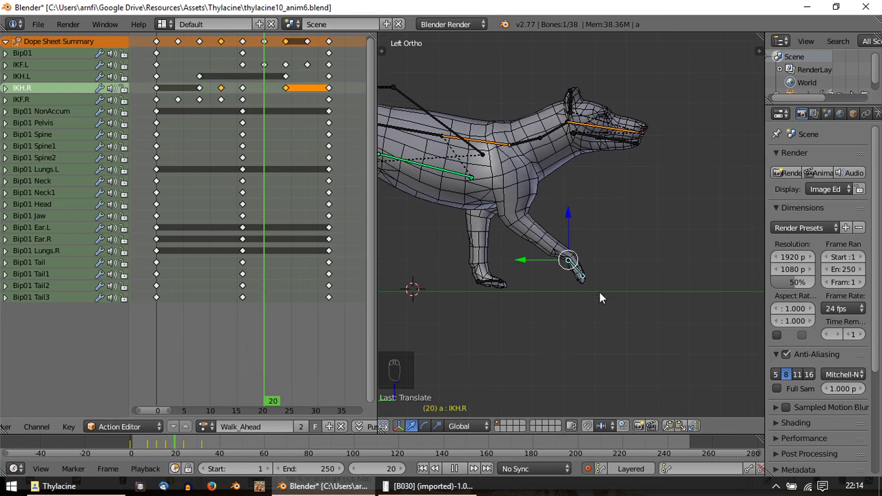
{"action": "left_click_drag", "start_coordinate": [290, 99], "coordinate": [631, 281]}
{"action": "key", "text": "r"}
{"action": "key", "text": "g"}
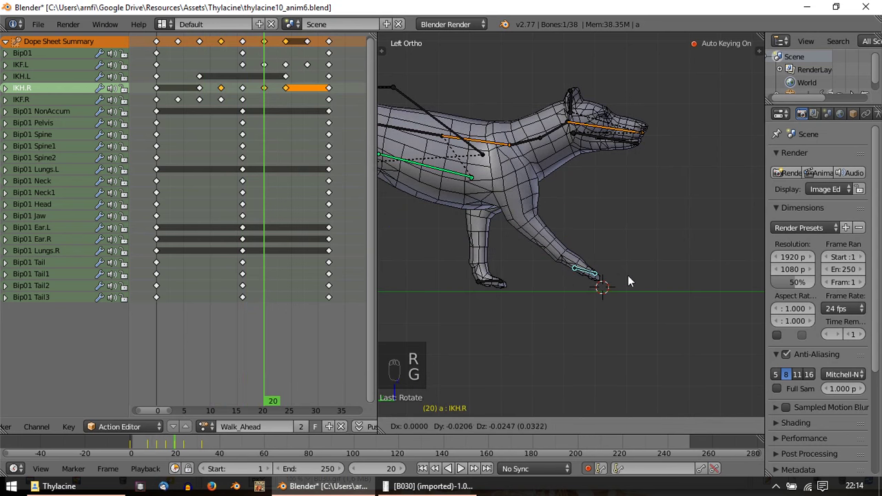
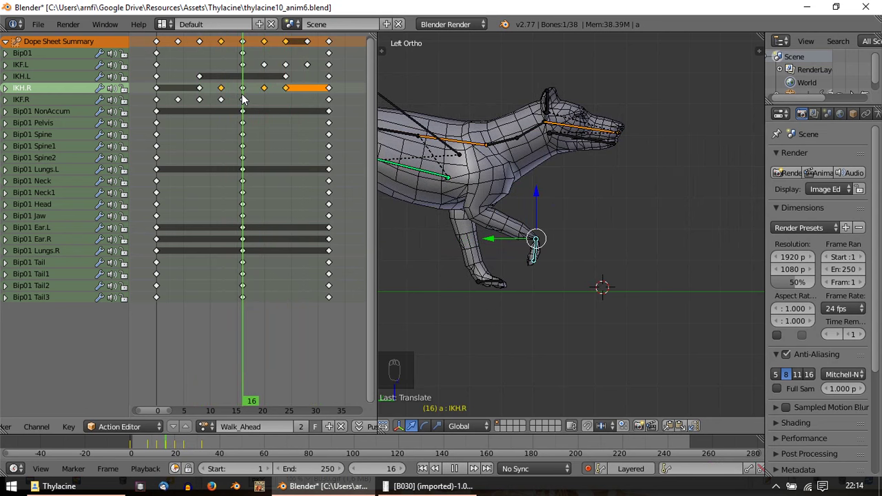
{"action": "left_click_drag", "start_coordinate": [560, 291], "coordinate": [571, 286]}
{"action": "key", "text": "r"}
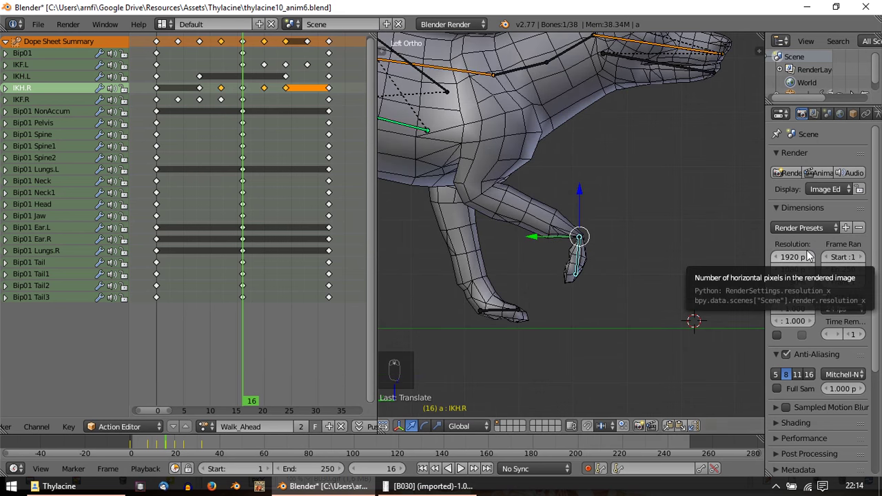
{"action": "left_click_drag", "start_coordinate": [224, 92], "coordinate": [668, 437]}
{"action": "left_click_drag", "start_coordinate": [674, 434], "coordinate": [703, 433]}
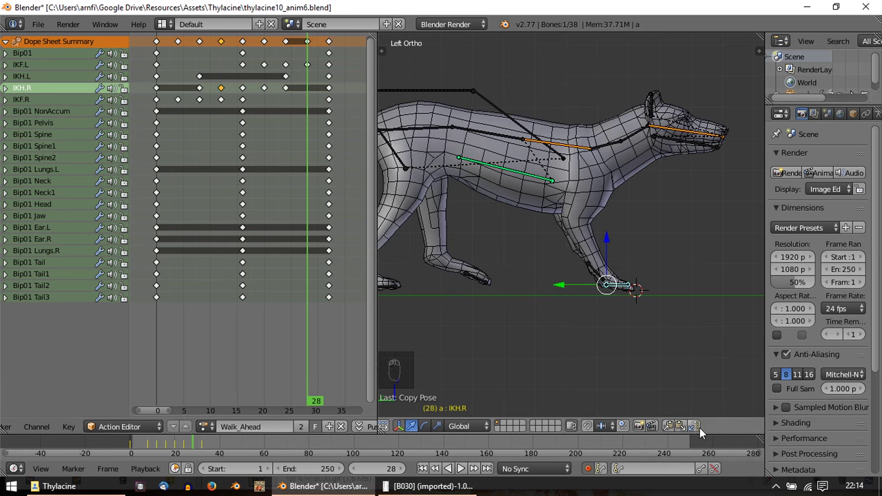
Step: Key a lifted IKH.L left hind foot pose at frame 4
{"action": "left_click_drag", "start_coordinate": [704, 433], "coordinate": [449, 277]}
{"action": "left_click_drag", "start_coordinate": [448, 278], "coordinate": [512, 268]}
{"action": "left_click", "coordinate": [452, 280]}
{"action": "left_click_drag", "start_coordinate": [414, 269], "coordinate": [225, 113]}
{"action": "left_click_drag", "start_coordinate": [267, 93], "coordinate": [565, 277]}
{"action": "right_click", "coordinate": [624, 286]}
{"action": "left_click", "coordinate": [485, 279]}
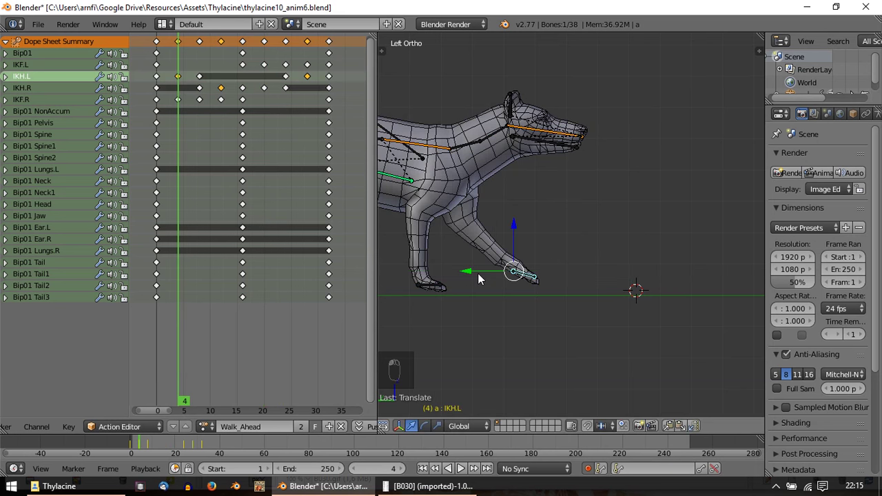
{"action": "left_click", "coordinate": [168, 147]}
{"action": "key", "text": "alt+a"}
{"action": "key", "text": "Escape"}
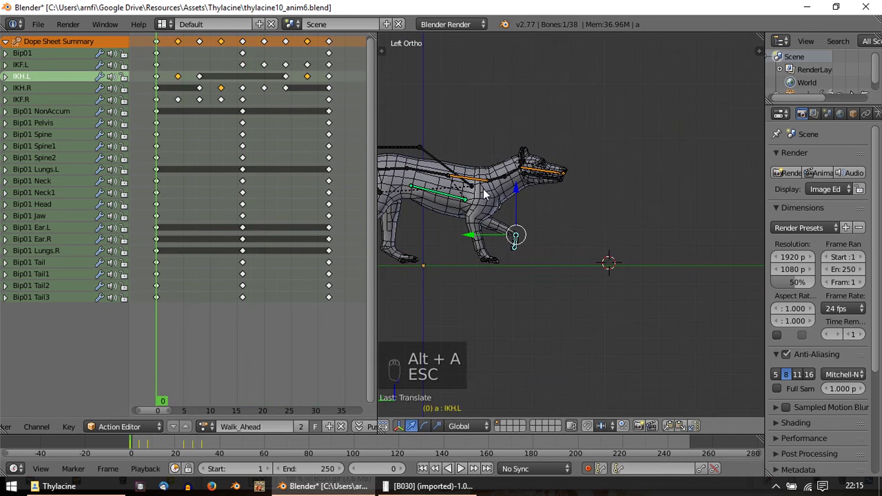
{"action": "key", "text": "alt+a"}
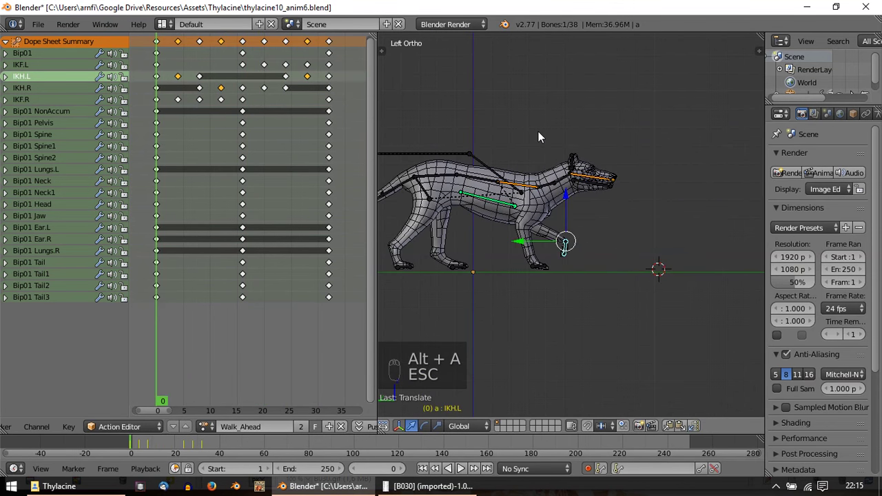
{"action": "key", "text": "alt+a"}
{"action": "key", "text": "Escape"}
{"action": "key", "text": "alt+a"}
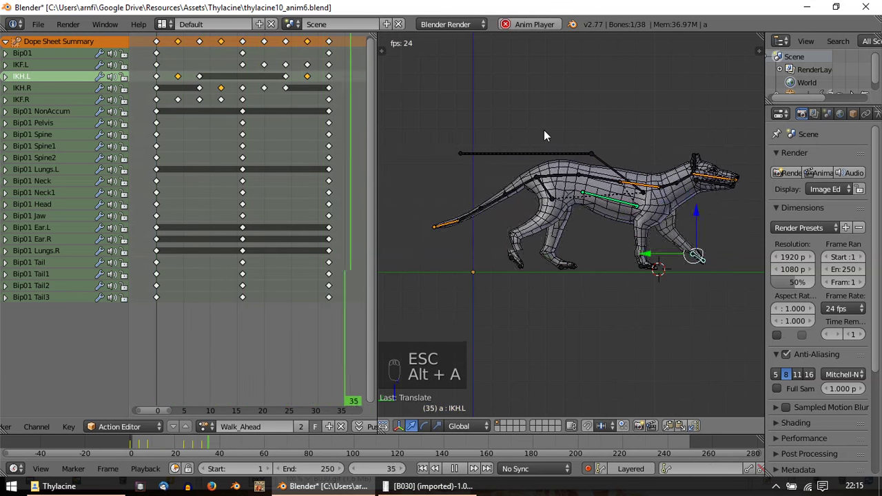
{"action": "key", "text": "Escape"}
{"action": "key", "text": "alt+a"}
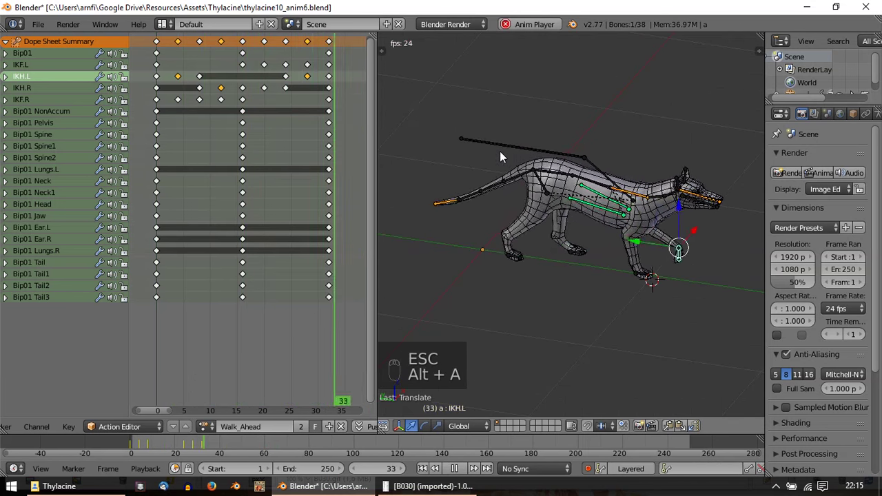
{"action": "key", "text": "Escape"}
{"action": "key", "text": "alt+a"}
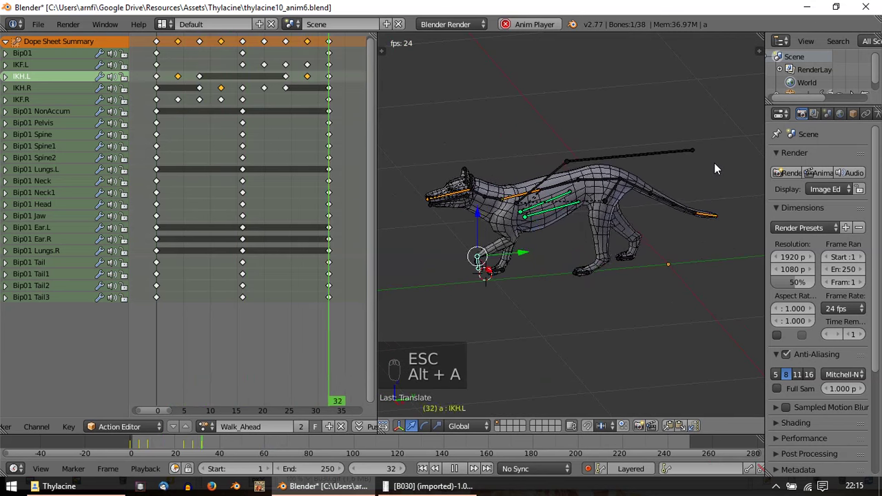
{"action": "key", "text": "Escape"}
{"action": "left_click_drag", "start_coordinate": [167, 147], "coordinate": [227, 147]}
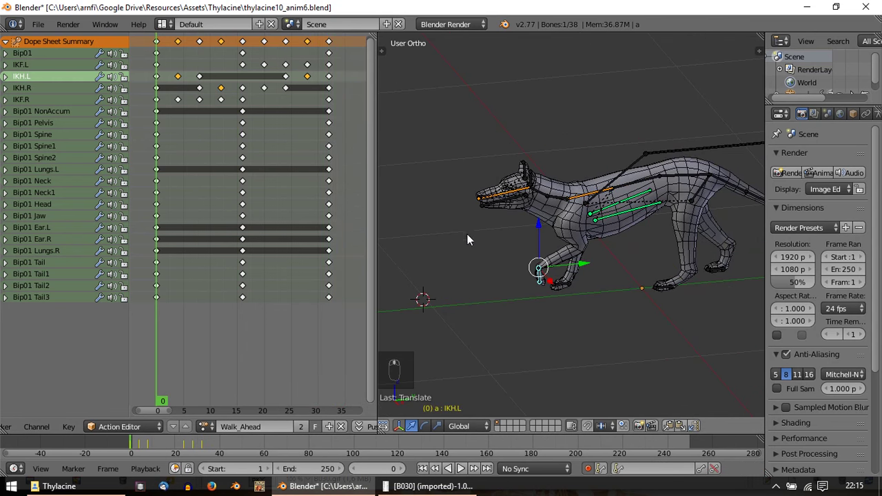
{"action": "key", "text": "alt+a"}
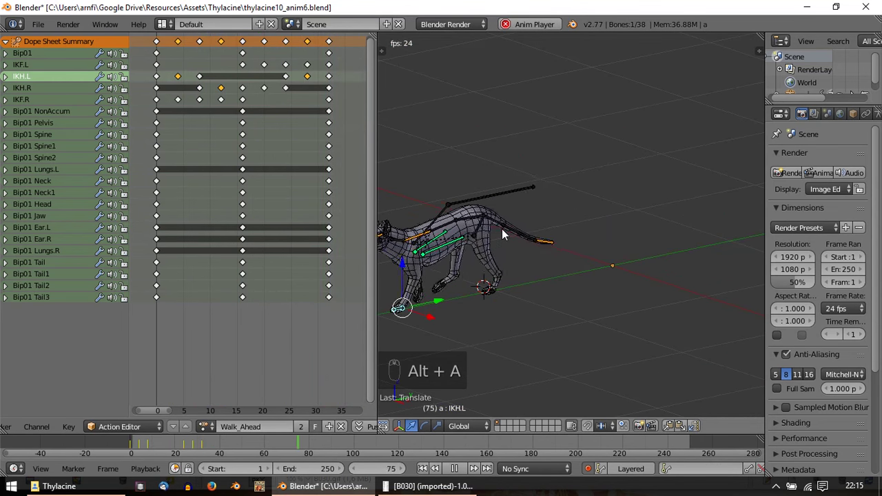
{"action": "key", "text": "Escape"}
{"action": "key", "text": "alt+a"}
{"action": "key", "text": "Escape"}
{"action": "key", "text": "KP_3"}
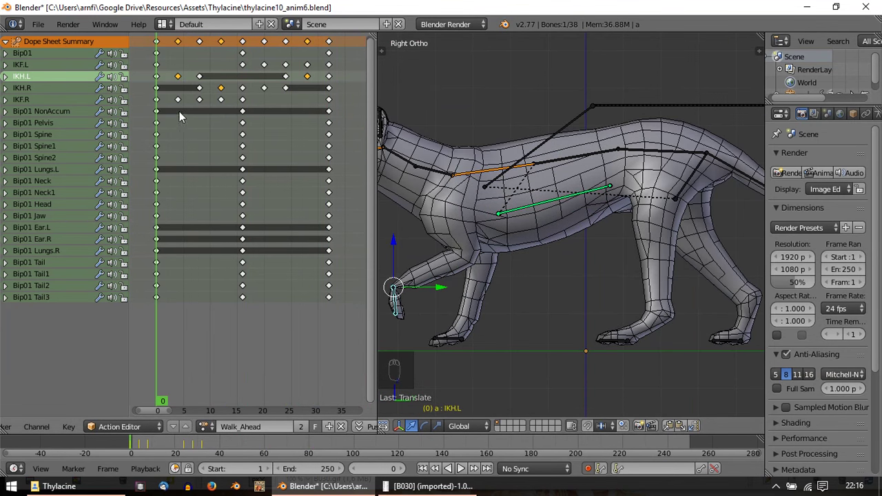
Step: Adjust the Bip01 Pelvis at frame 8 so it auto-keys, then check it against frame 9
{"action": "left_click_drag", "start_coordinate": [163, 114], "coordinate": [156, 116]}
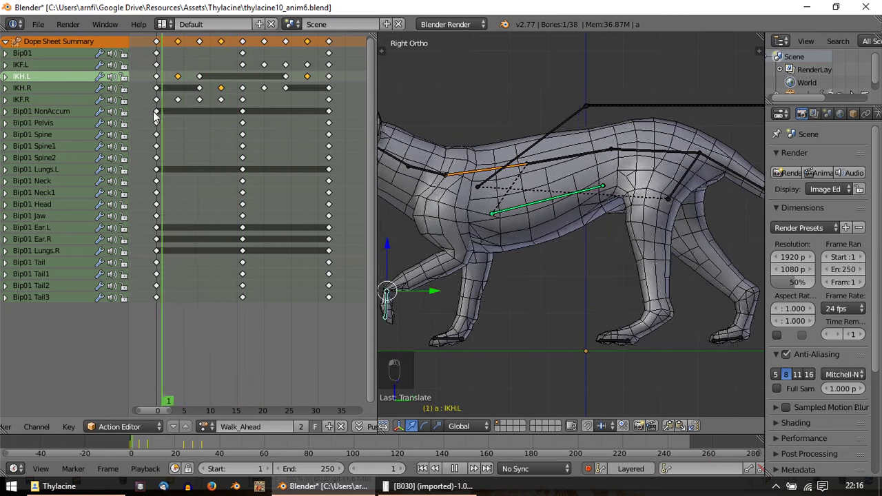
{"action": "left_click_drag", "start_coordinate": [163, 92], "coordinate": [254, 105]}
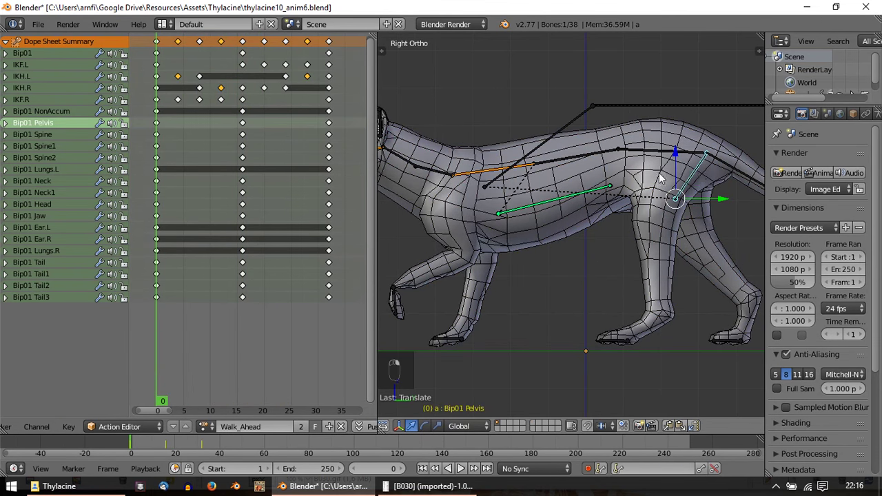
{"action": "middle_click", "coordinate": [170, 121]}
{"action": "left_click_drag", "start_coordinate": [178, 124], "coordinate": [198, 124]}
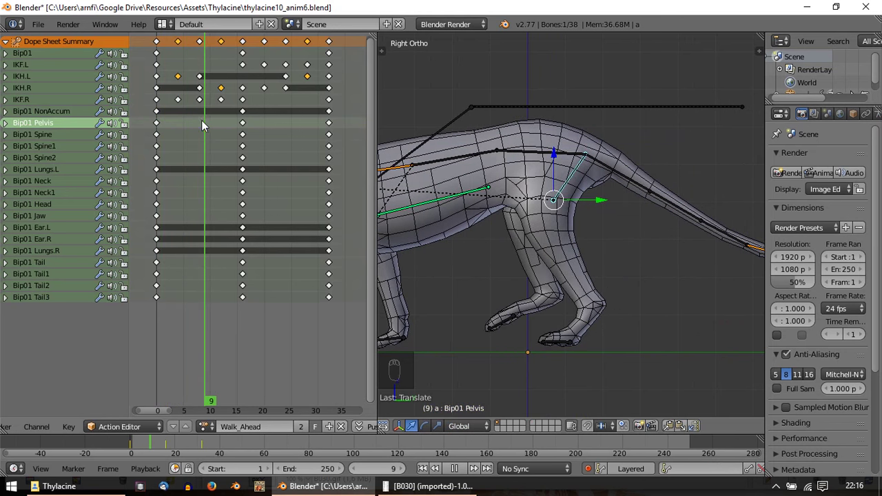
{"action": "left_click_drag", "start_coordinate": [562, 155], "coordinate": [563, 152]}
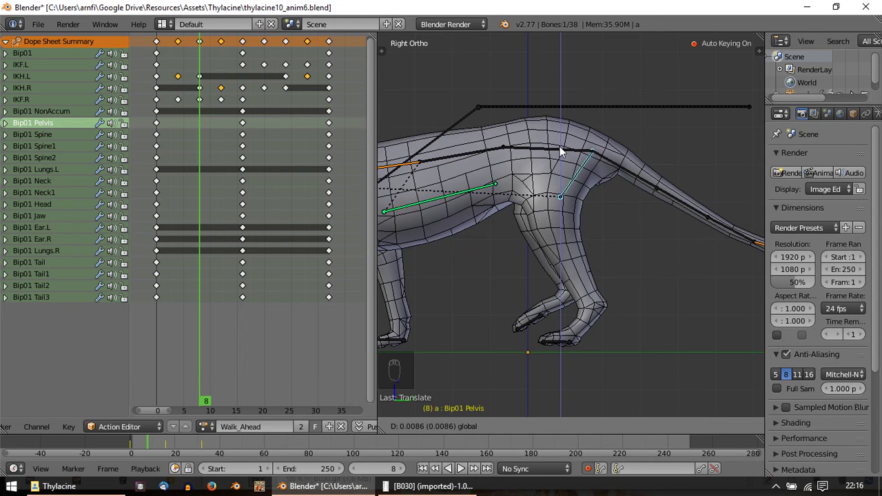
{"action": "middle_click", "coordinate": [562, 168]}
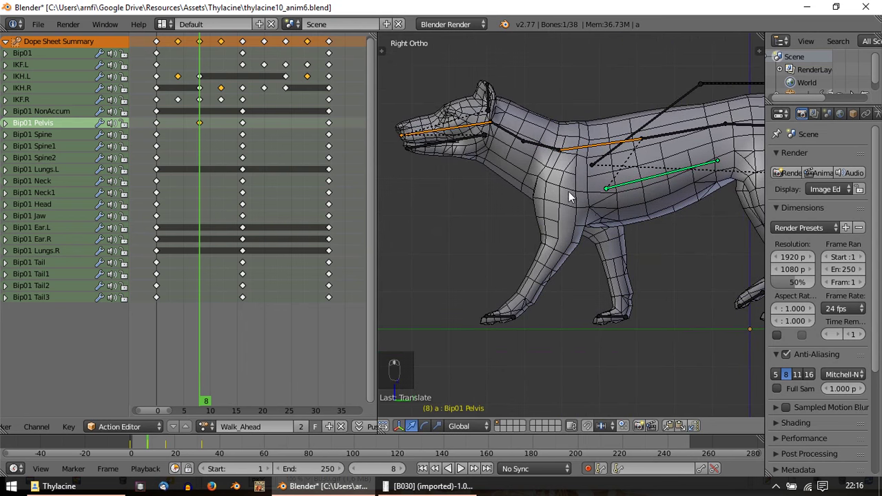
{"action": "left_click_drag", "start_coordinate": [208, 137], "coordinate": [208, 137]}
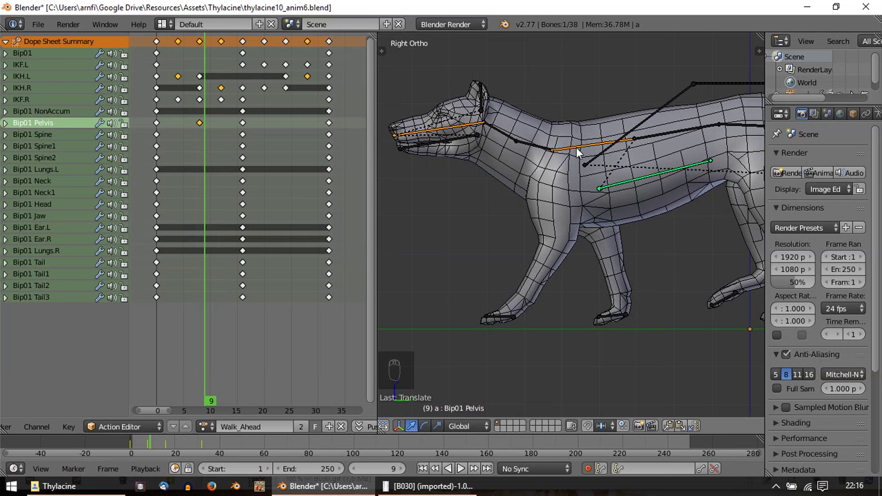
Step: Select the Bip01 Pelvis, Spine and Neck keyframes in the Action Editor
{"action": "left_click_drag", "start_coordinate": [580, 152], "coordinate": [611, 143]}
{"action": "left_click_drag", "start_coordinate": [612, 143], "coordinate": [606, 120]}
{"action": "left_click_drag", "start_coordinate": [607, 120], "coordinate": [608, 127]}
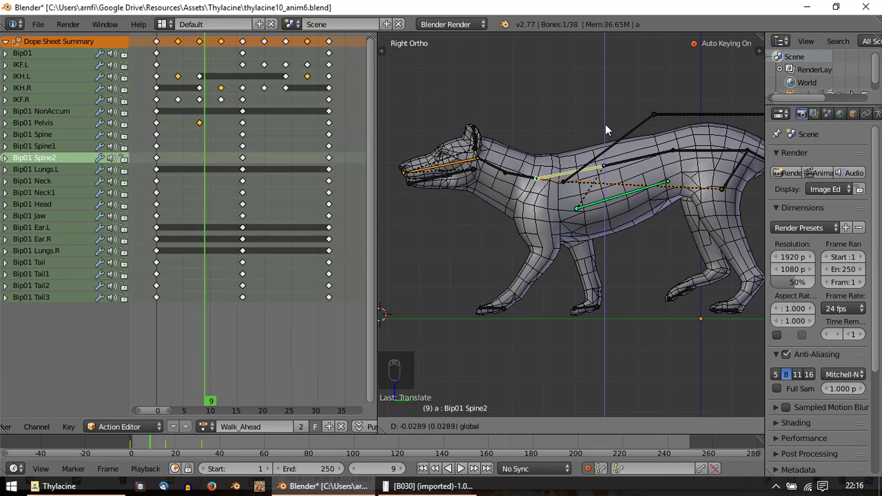
{"action": "left_click_drag", "start_coordinate": [462, 173], "coordinate": [480, 122]}
{"action": "left_click_drag", "start_coordinate": [480, 121], "coordinate": [521, 189]}
{"action": "left_click", "coordinate": [521, 189]}
{"action": "middle_click", "coordinate": [521, 185]}
{"action": "key", "text": "r"}
{"action": "key", "text": "r"}
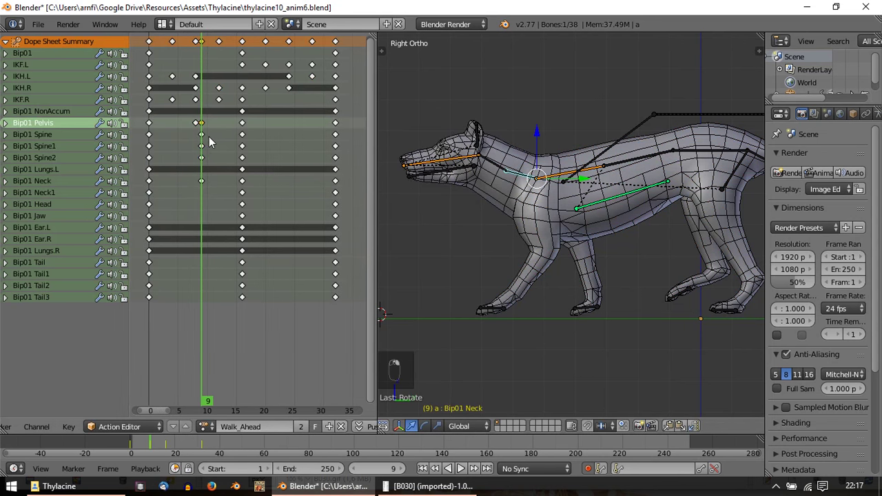
{"action": "key", "text": "b"}
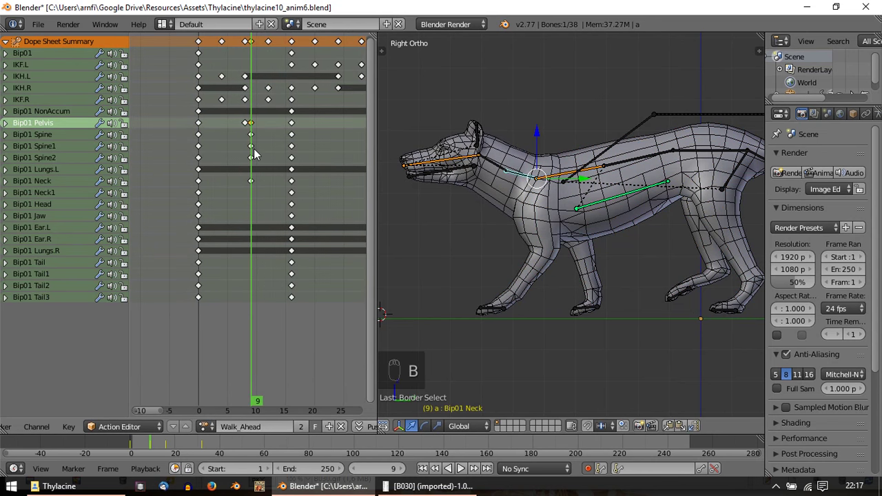
Step: Slide those keys onto frame 8 and loop the walk cycle with the whole thylacine in view
{"action": "key", "text": "k"}
{"action": "key", "text": "g"}
{"action": "left_click_drag", "start_coordinate": [247, 158], "coordinate": [251, 159]}
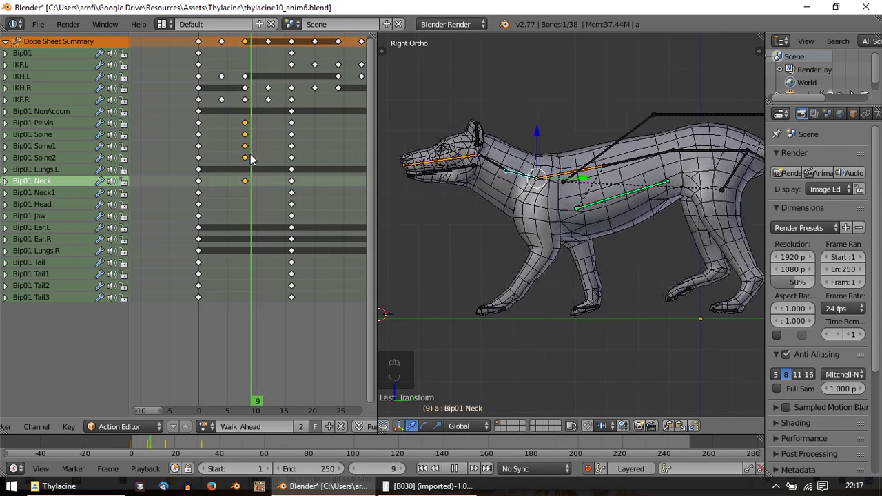
{"action": "left_click_drag", "start_coordinate": [526, 182], "coordinate": [665, 432]}
{"action": "left_click", "coordinate": [665, 432]}
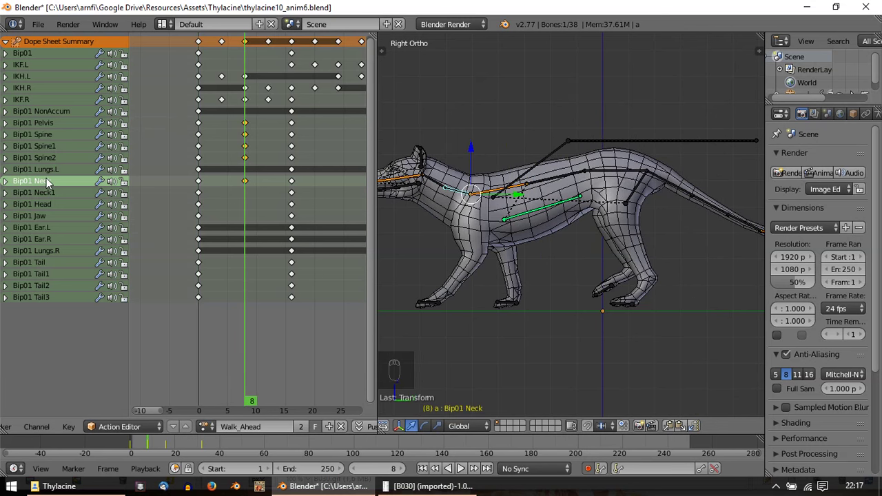
{"action": "left_click_drag", "start_coordinate": [52, 177], "coordinate": [57, 129]}
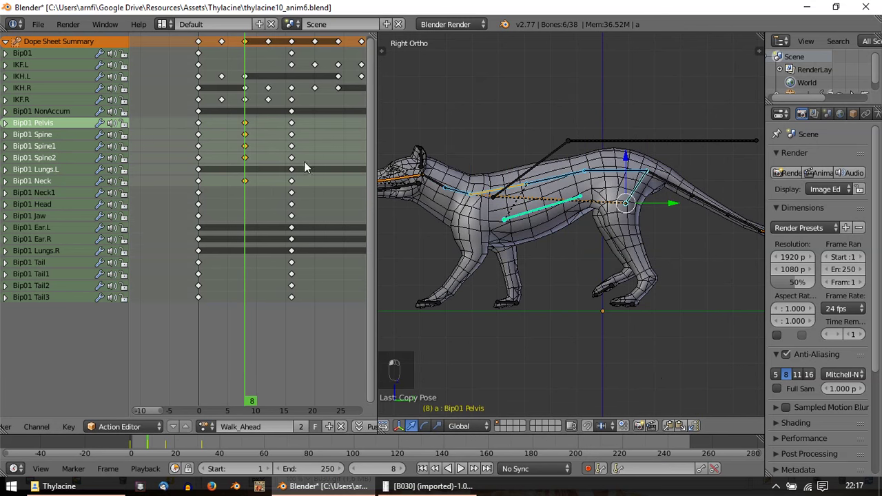
{"action": "left_click_drag", "start_coordinate": [344, 172], "coordinate": [700, 430]}
{"action": "left_click_drag", "start_coordinate": [491, 247], "coordinate": [713, 189]}
Step: Review the cycle from above and delete the middle Bip01 Lungs.R breathing key near frame 24
{"action": "key", "text": "alt+a"}
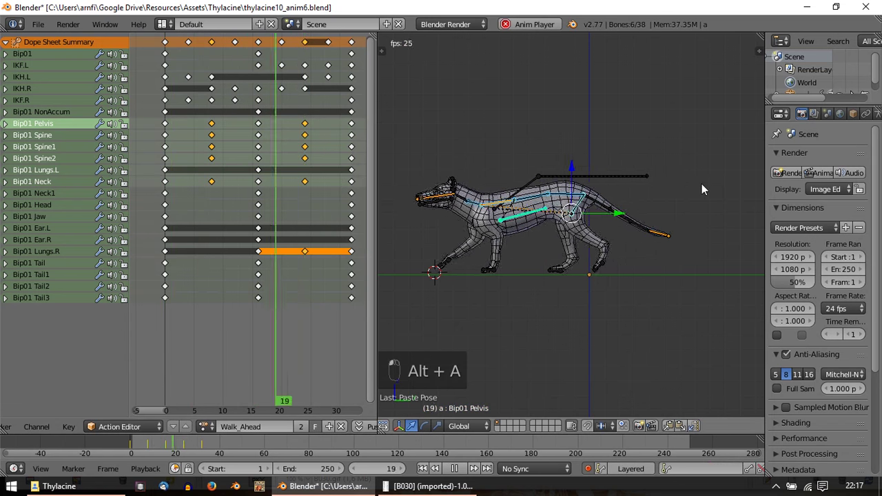
{"action": "key", "text": "Escape"}
{"action": "key", "text": "KP_7"}
{"action": "left_click_drag", "start_coordinate": [174, 188], "coordinate": [351, 192]}
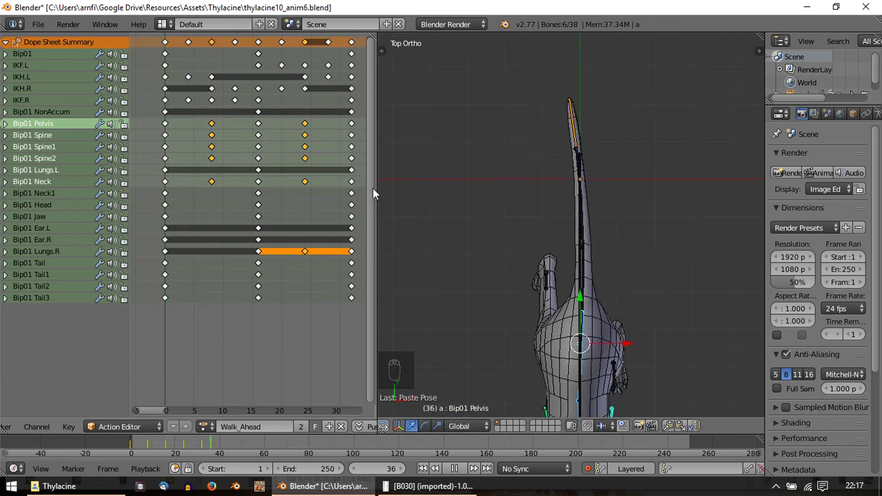
{"action": "key", "text": "alt+a"}
{"action": "key", "text": "Escape"}
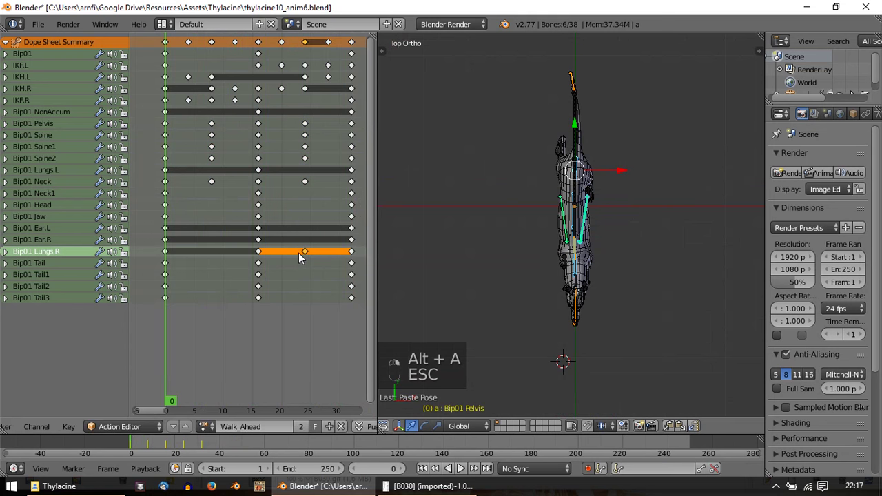
{"action": "key", "text": "Delete"}
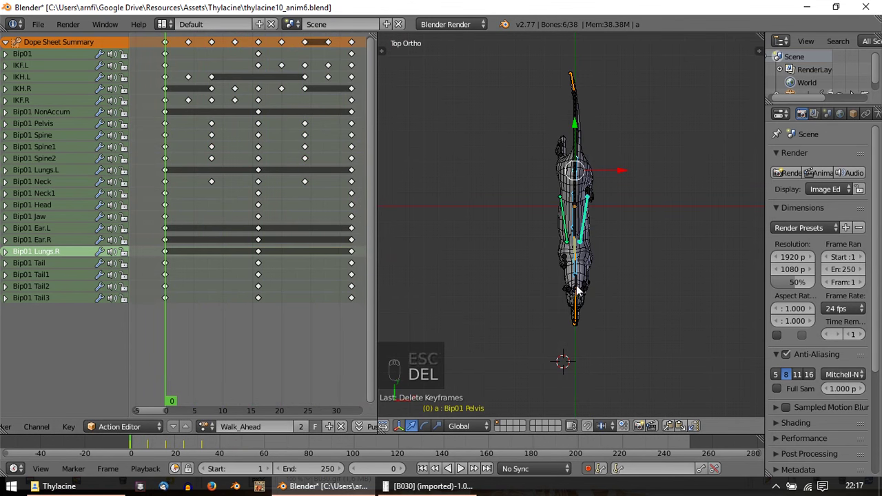
Step: Replay the walk from front and side views to check the breathing, stopping at frame 0
{"action": "key", "text": "KP_1"}
{"action": "left_click_drag", "start_coordinate": [596, 216], "coordinate": [603, 328]}
{"action": "key", "text": "alt+a"}
{"action": "key", "text": "Escape"}
{"action": "key", "text": "KP_3"}
{"action": "key", "text": "alt+a"}
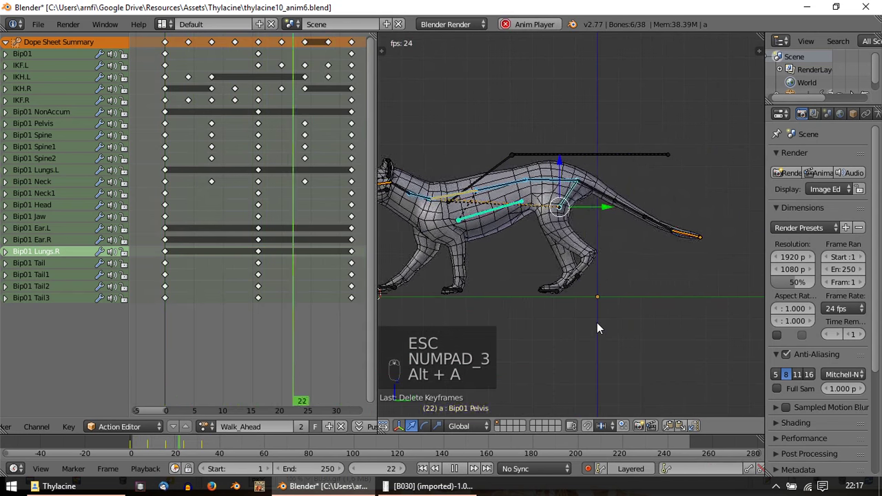
{"action": "key", "text": "Escape"}
{"action": "key", "text": "KP_1"}
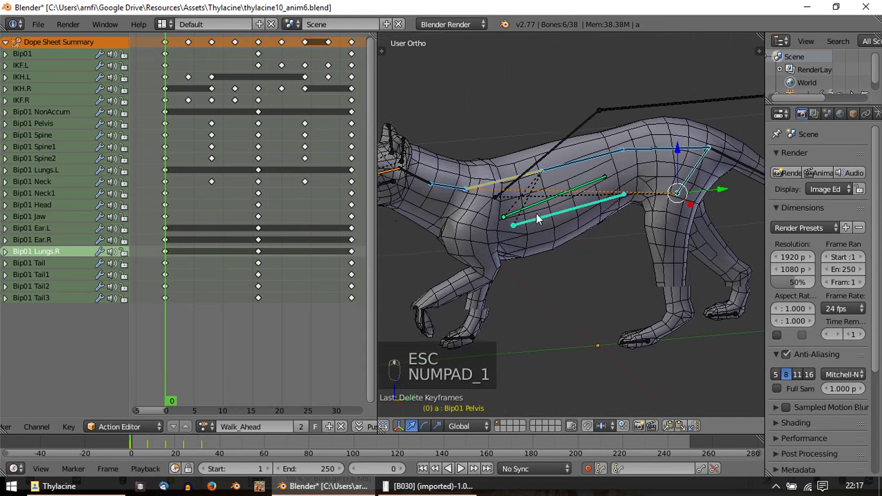
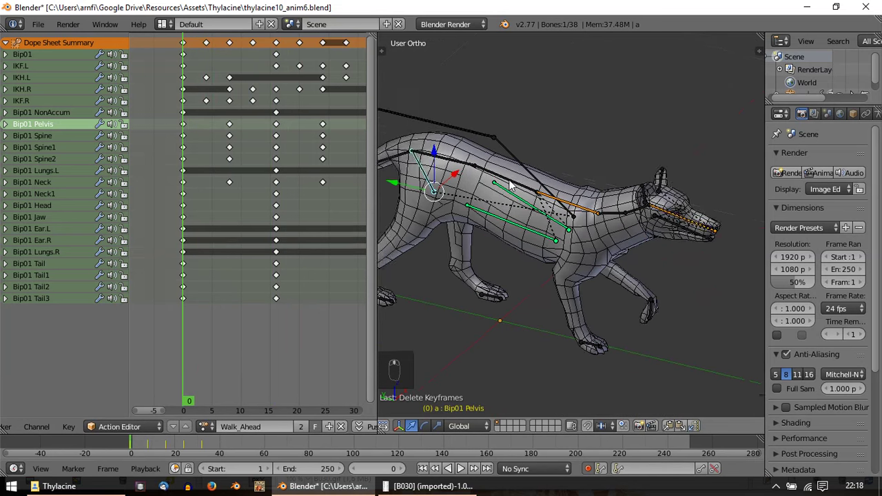
Step: Play the cycle, inspect the rig from side, front and top, then jump to frame 8 in front view
{"action": "key", "text": "alt+a"}
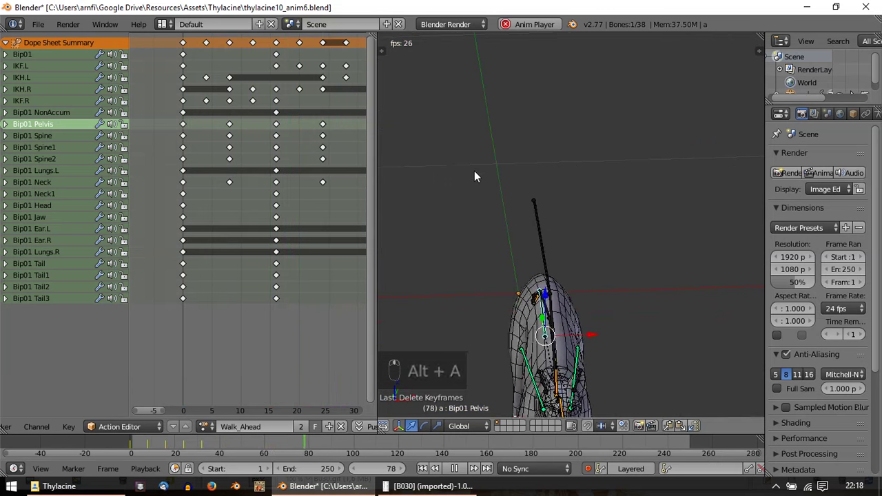
{"action": "key", "text": "Escape"}
{"action": "key", "text": "KP_3"}
{"action": "key", "text": "KP_1"}
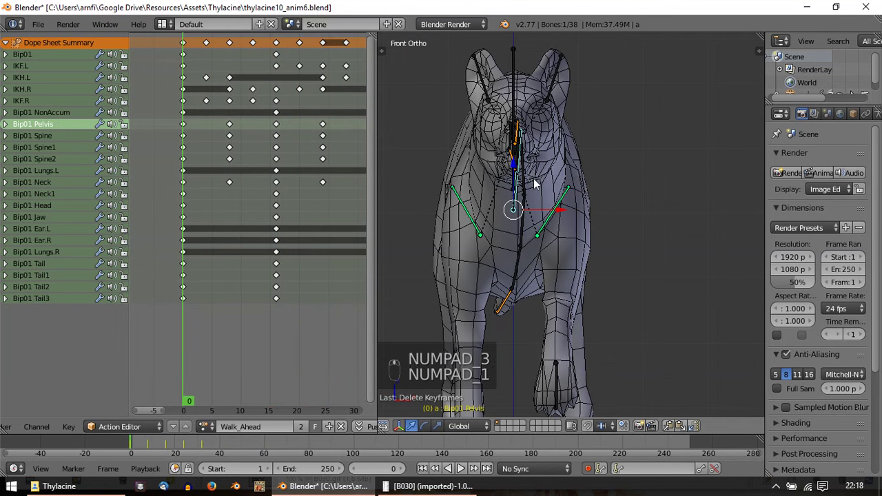
{"action": "key", "text": "KP_7"}
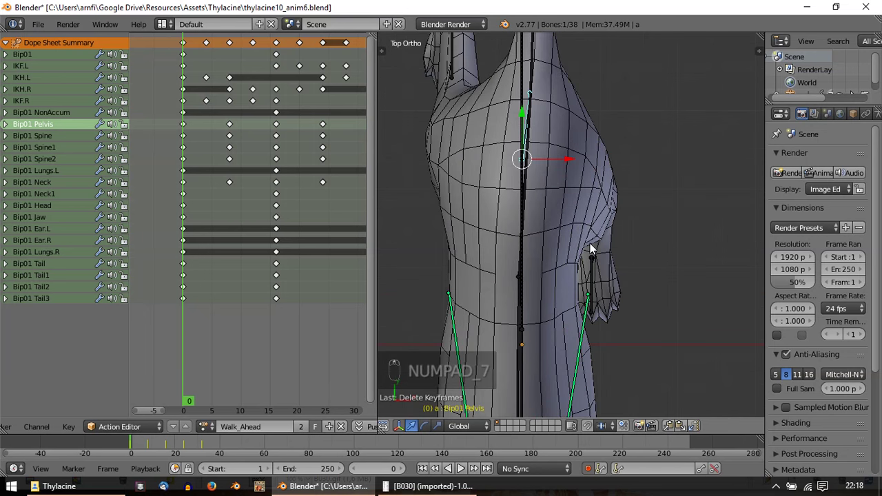
{"action": "key", "text": "r"}
{"action": "middle_click", "coordinate": [625, 127]}
{"action": "key", "text": "KP_1"}
{"action": "left_click", "coordinate": [238, 133]}
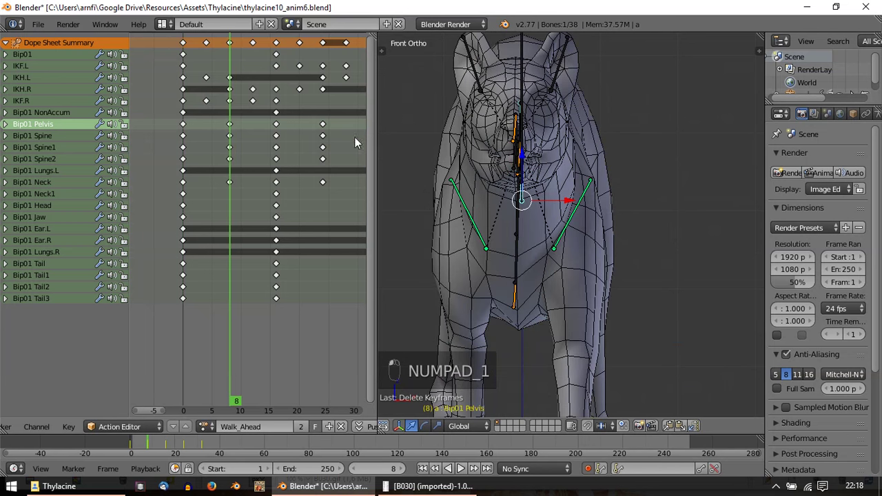
Step: Tilt the Bip01 Pelvis sideways at frame 8 so Auto Keying updates its key
{"action": "key", "text": "r"}
{"action": "key", "text": "r"}
{"action": "left_click_drag", "start_coordinate": [596, 198], "coordinate": [659, 227]}
{"action": "key", "text": "r"}
{"action": "key", "text": "r"}
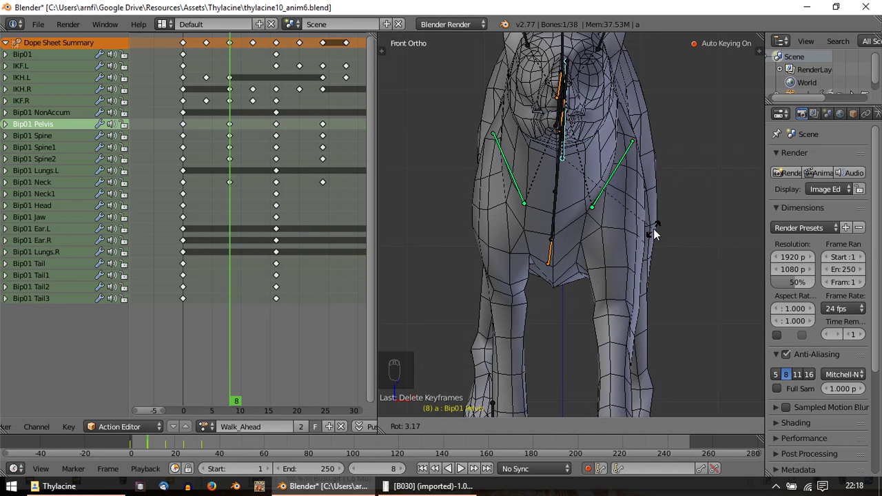
{"action": "left_click_drag", "start_coordinate": [654, 244], "coordinate": [517, 249]}
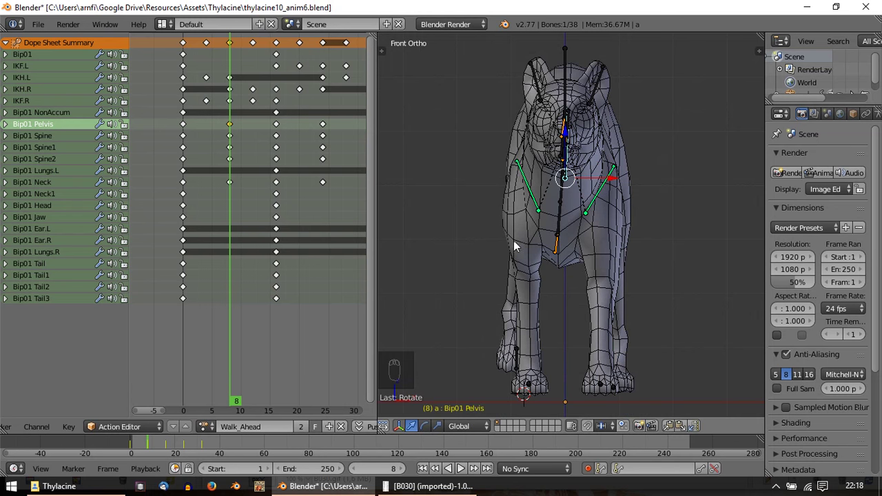
{"action": "middle_click", "coordinate": [553, 237]}
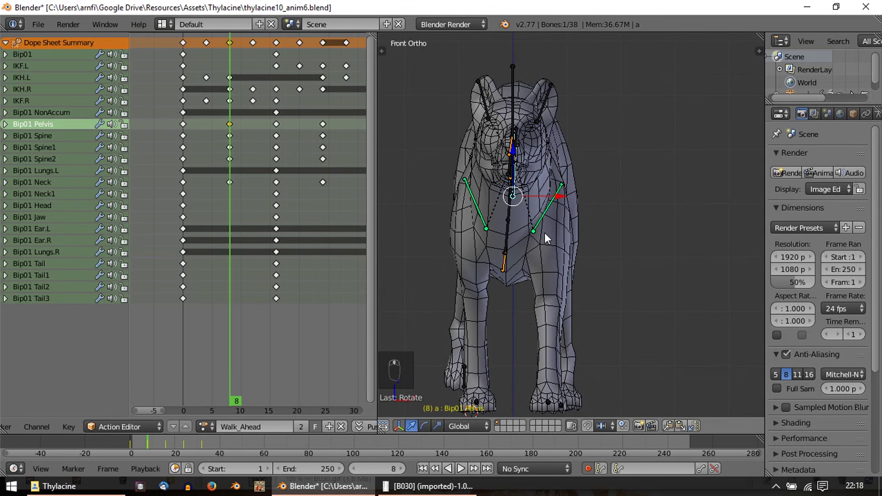
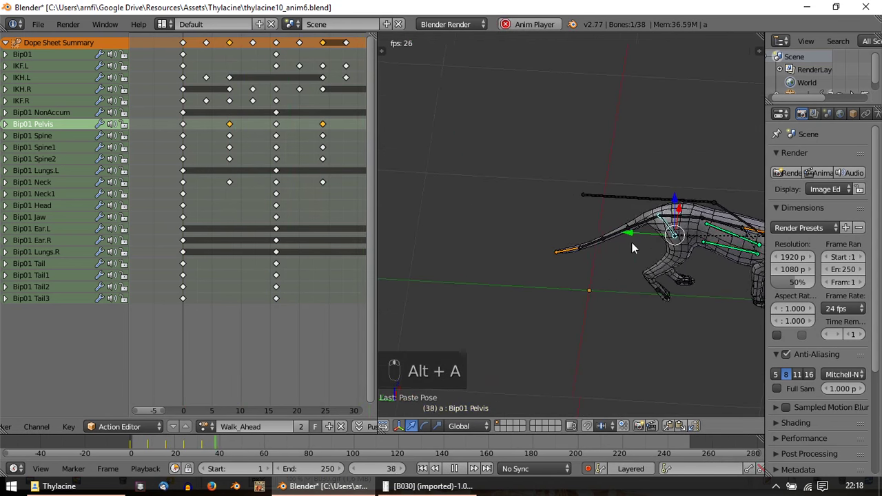
{"action": "key", "text": "Escape"}
{"action": "key", "text": "alt+a"}
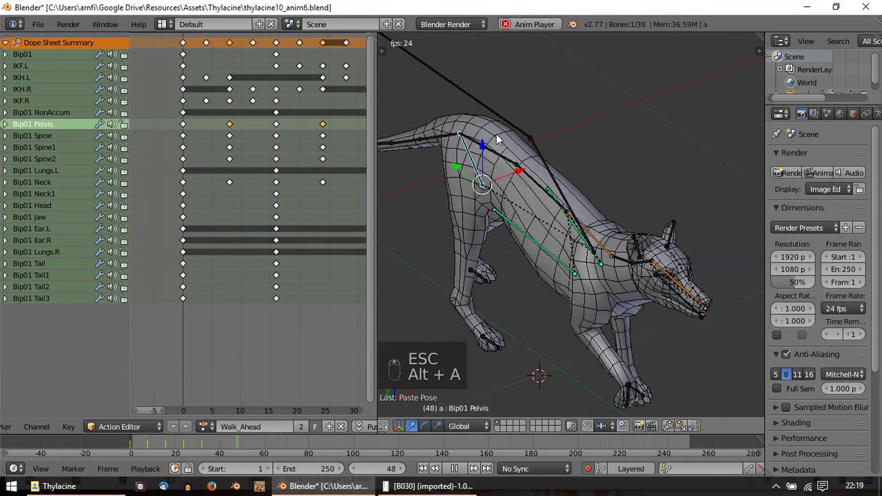
{"action": "key", "text": "Escape"}
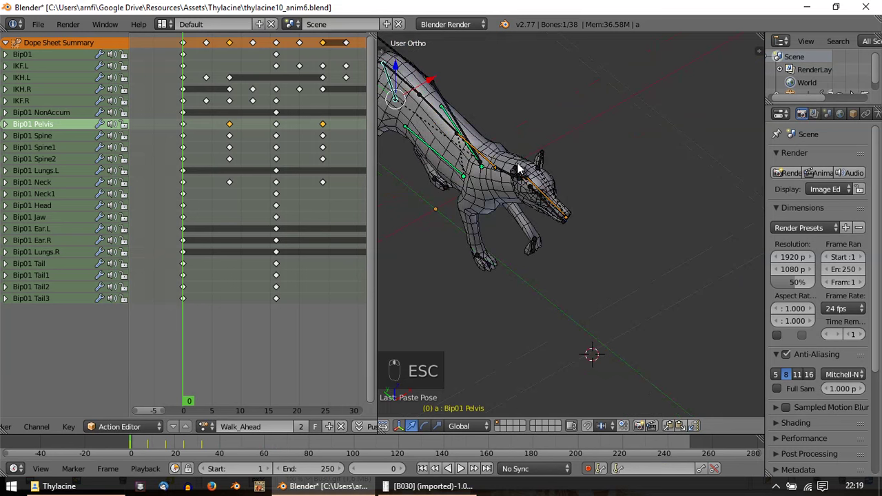
{"action": "key", "text": "alt+a"}
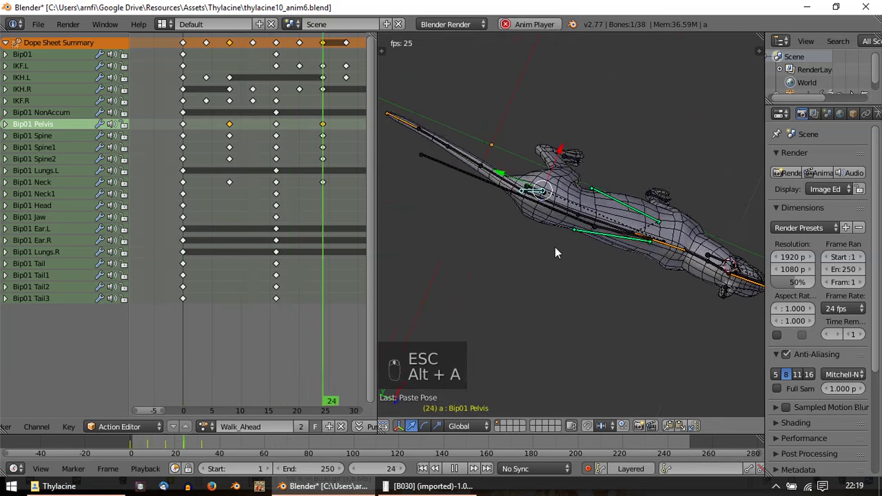
{"action": "key", "text": "Escape"}
{"action": "key", "text": "alt+a"}
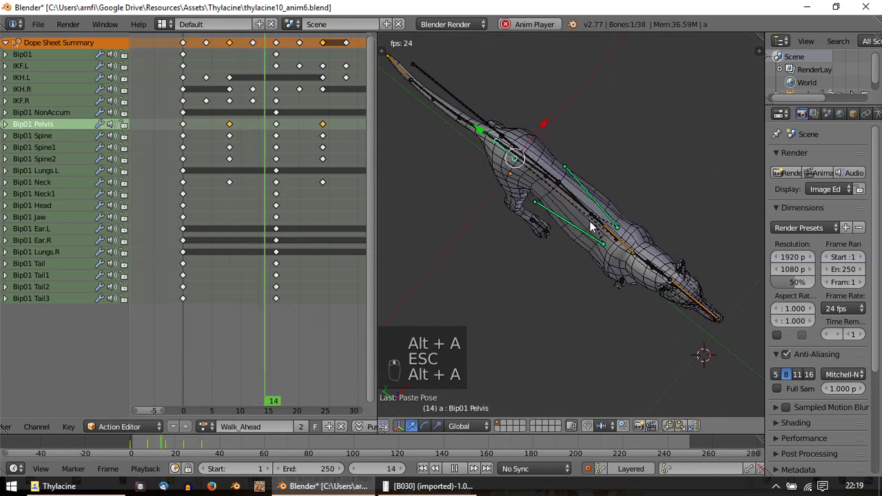
{"action": "key", "text": "Escape"}
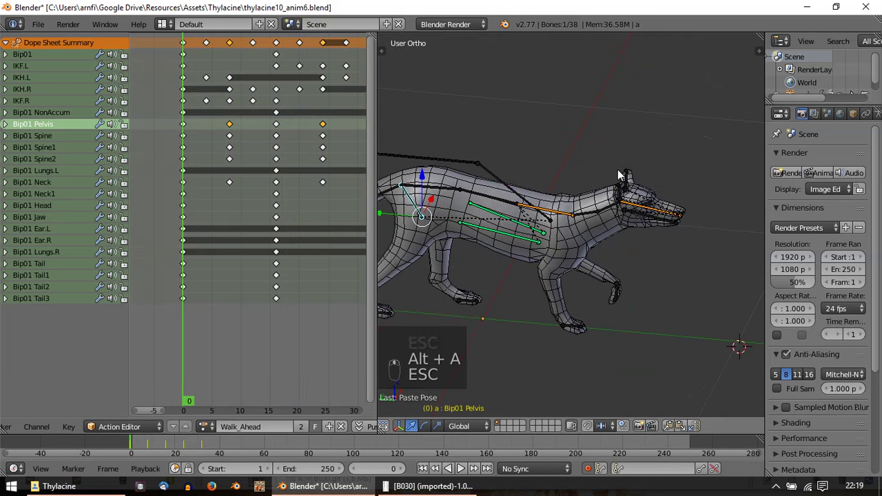
{"action": "key", "text": "alt+a"}
{"action": "key", "text": "Escape"}
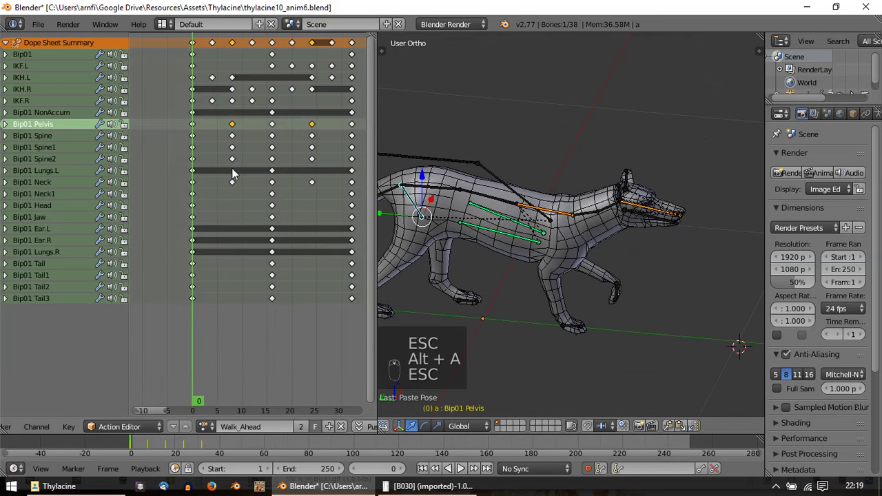
{"action": "key", "text": "Home"}
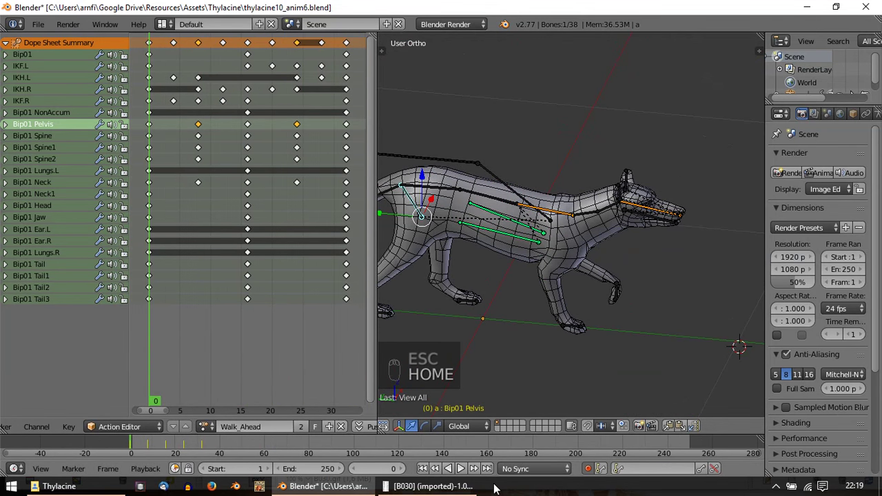
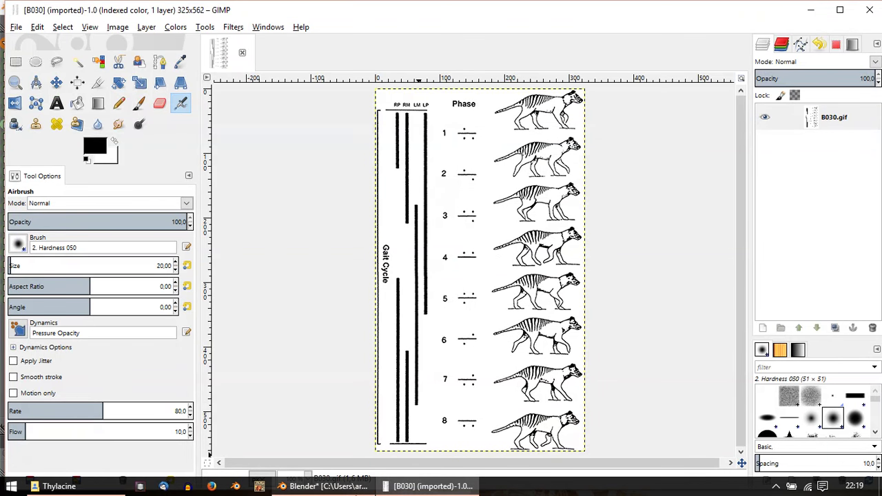
{"action": "left_click_drag", "start_coordinate": [203, 115], "coordinate": [505, 297]}
{"action": "left_click_drag", "start_coordinate": [505, 297], "coordinate": [504, 268]}
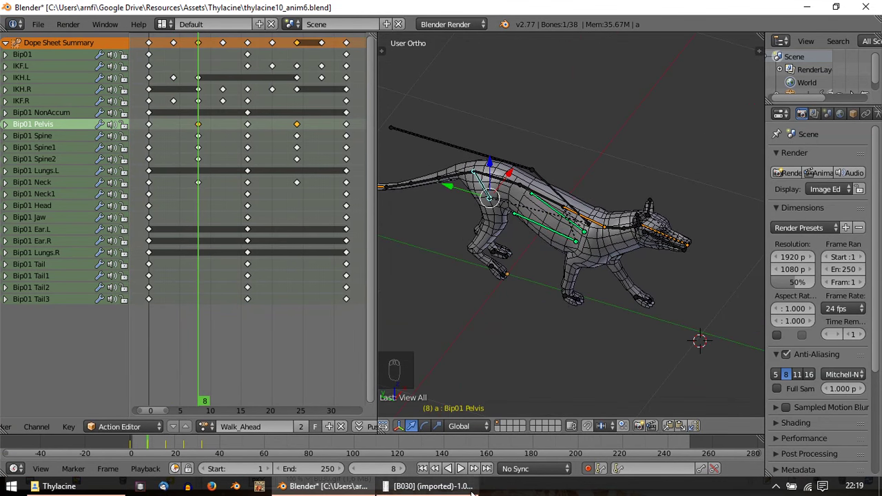
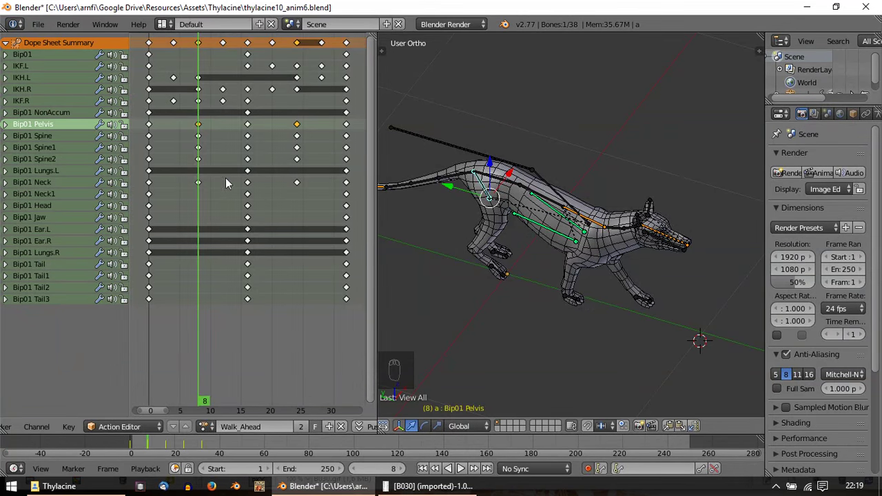
Step: Scrub the walk to frame 12 and bring up the GIMP gait phase chart for comparison
{"action": "left_click_drag", "start_coordinate": [226, 169], "coordinate": [567, 270]}
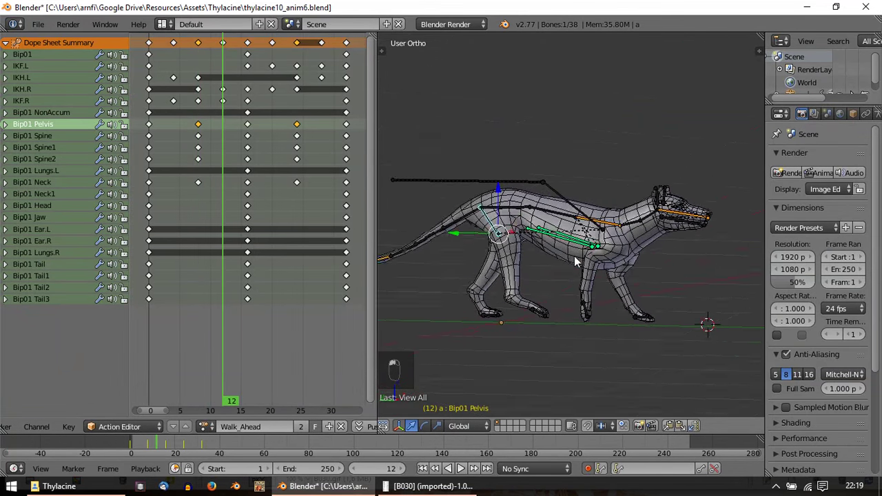
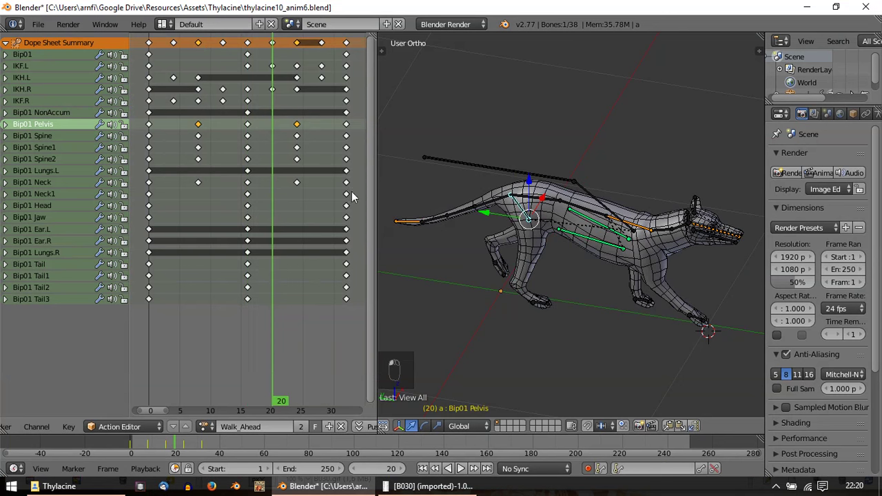
{"action": "middle_click", "coordinate": [629, 301]}
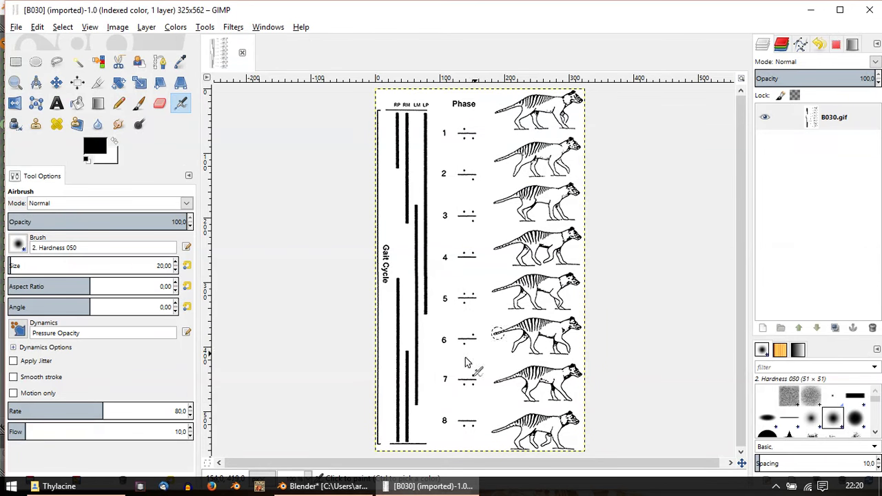
Step: Look over the gait chart in GIMP and return to the Blender walk cycle around frame 28
{"action": "left_click_drag", "start_coordinate": [300, 111], "coordinate": [589, 201]}
{"action": "middle_click", "coordinate": [590, 202]}
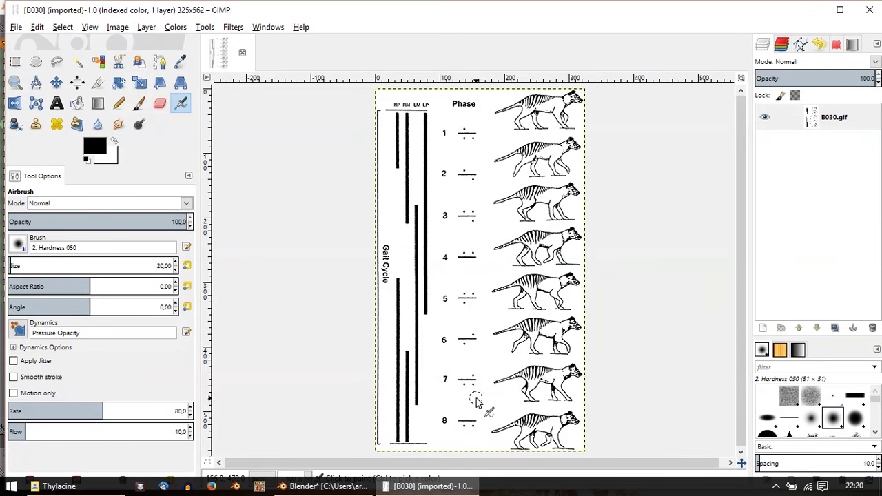
{"action": "left_click", "coordinate": [330, 214]}
{"action": "middle_click", "coordinate": [573, 346]}
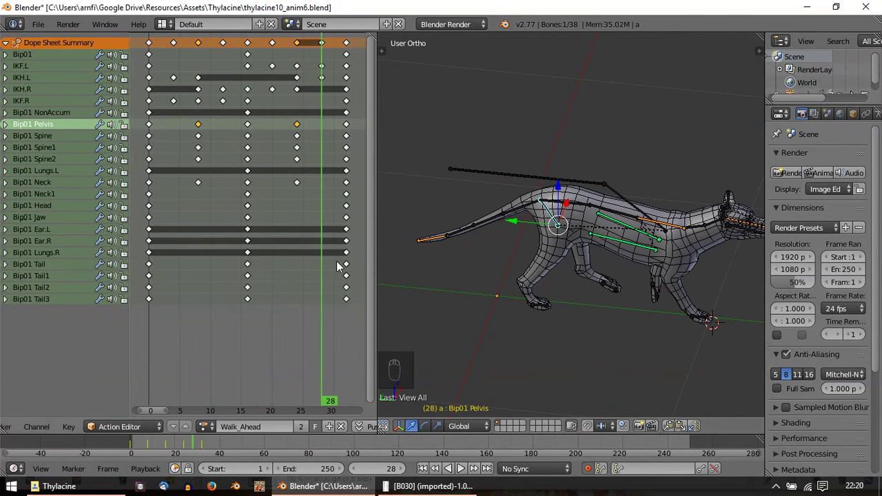
Step: Step the walk to frame 32, jump back to frame 0 and orbit toward the rig's back
{"action": "left_click_drag", "start_coordinate": [351, 255], "coordinate": [650, 260]}
{"action": "middle_click", "coordinate": [650, 259]}
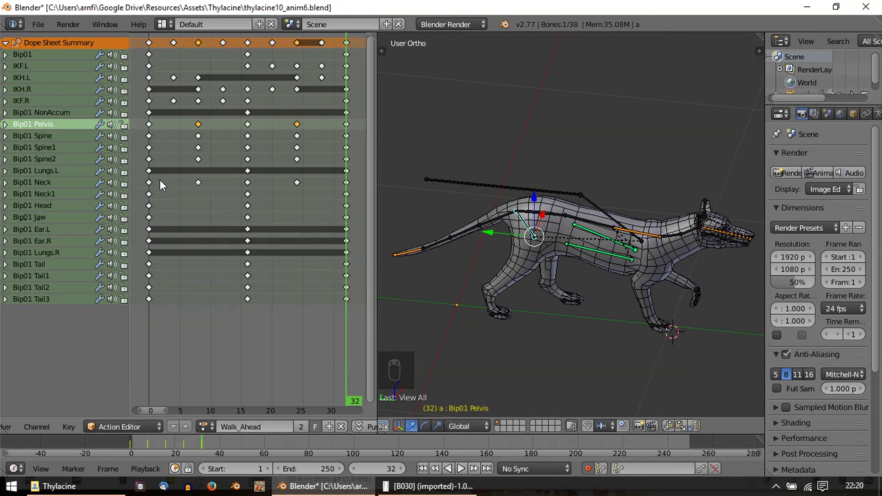
{"action": "left_click", "coordinate": [164, 214]}
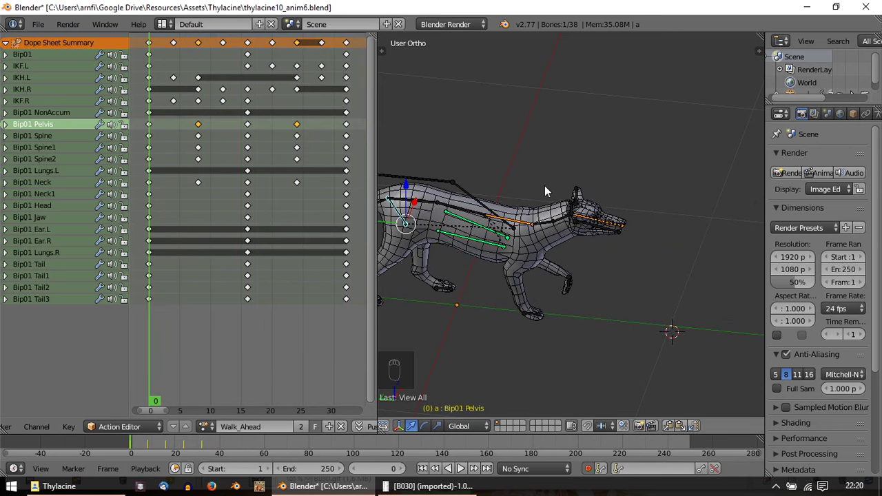
{"action": "left_click_drag", "start_coordinate": [530, 177], "coordinate": [546, 259]}
Step: In top view at frame 0, rotate the pelvis, Spine2 and Neck bones so the body lies in a straight line
{"action": "key", "text": "KP_7"}
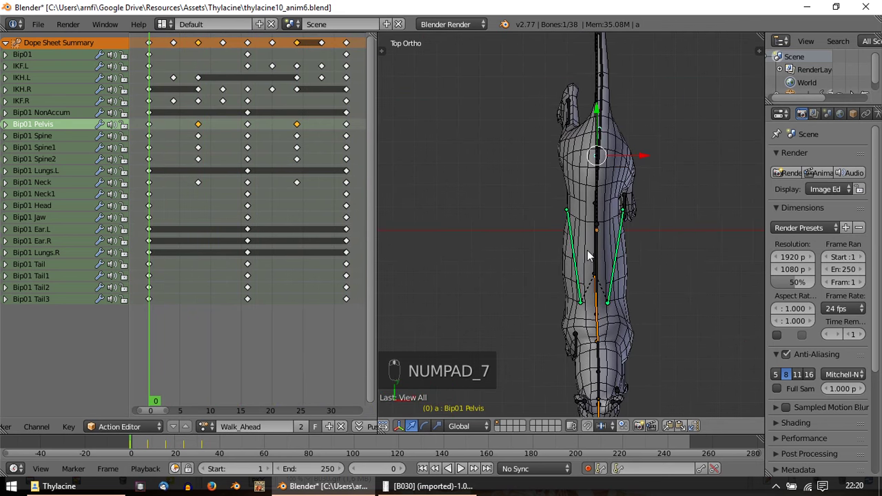
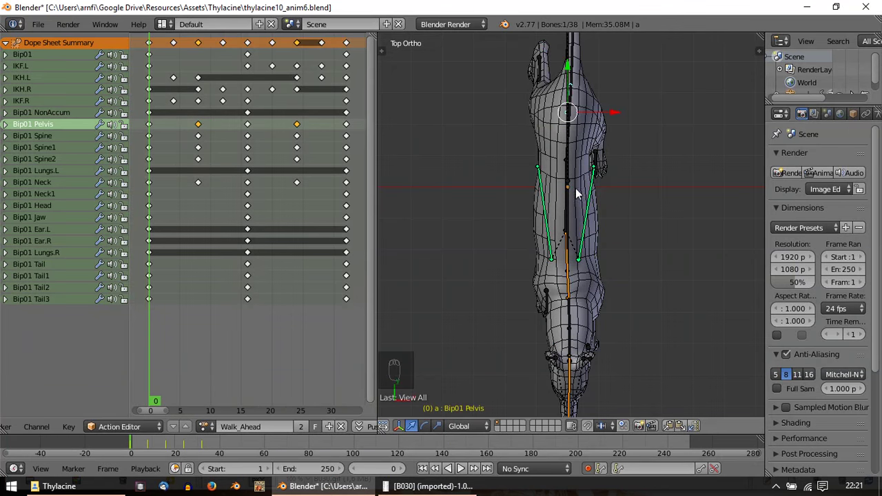
{"action": "left_click_drag", "start_coordinate": [553, 133], "coordinate": [583, 267]}
{"action": "key", "text": "KP_7"}
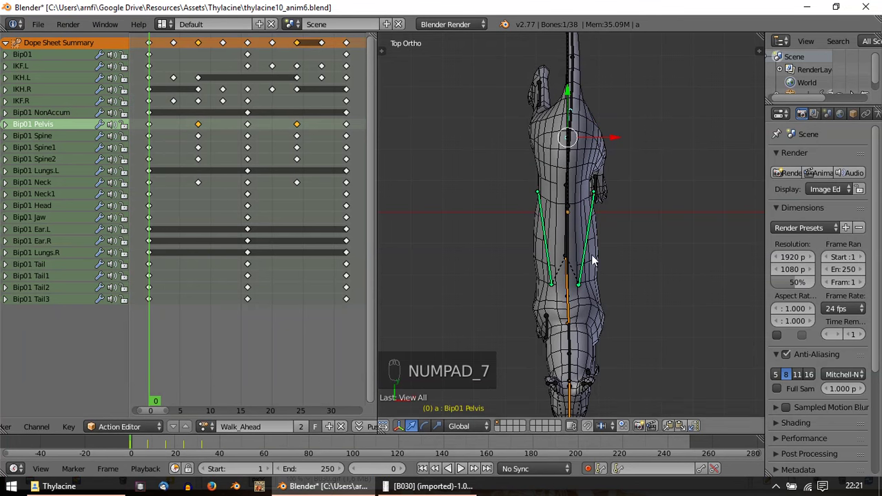
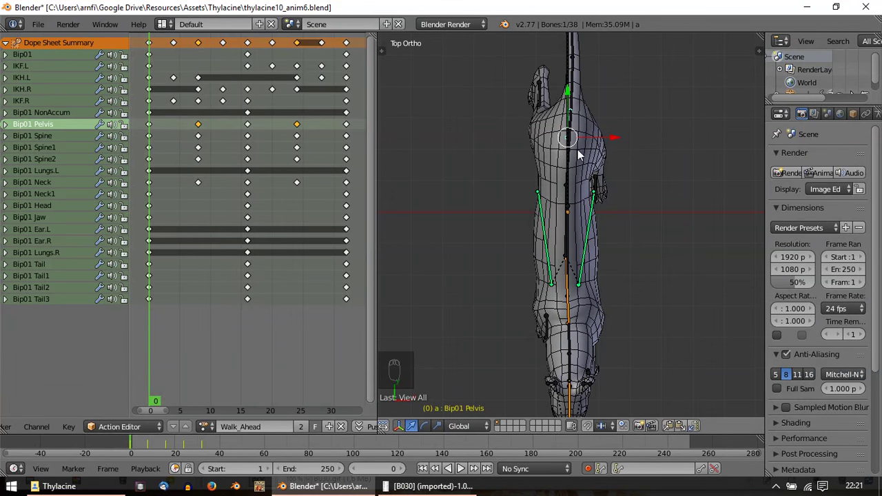
{"action": "left_click_drag", "start_coordinate": [574, 108], "coordinate": [568, 285]}
{"action": "left_click_drag", "start_coordinate": [568, 285], "coordinate": [616, 226]}
{"action": "middle_click", "coordinate": [616, 227]}
{"action": "left_click_drag", "start_coordinate": [610, 226], "coordinate": [606, 228]}
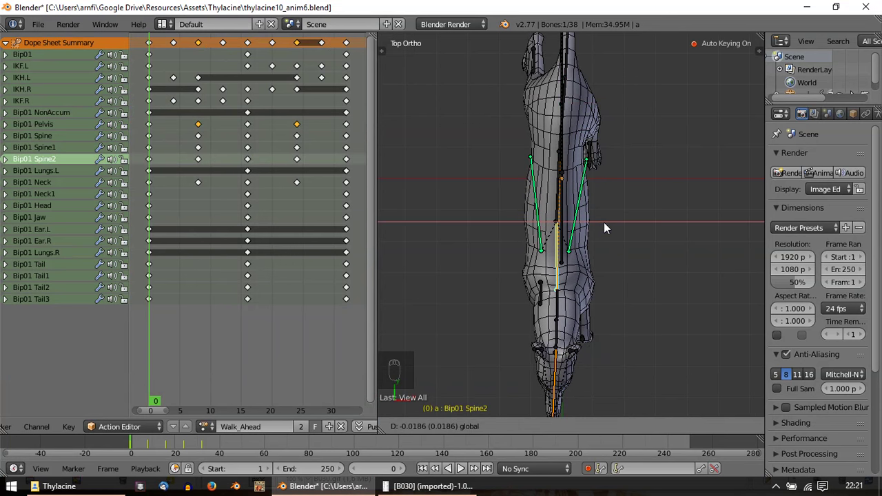
{"action": "left_click_drag", "start_coordinate": [616, 251], "coordinate": [542, 234]}
{"action": "left_click_drag", "start_coordinate": [541, 233], "coordinate": [582, 366]}
{"action": "key", "text": "r"}
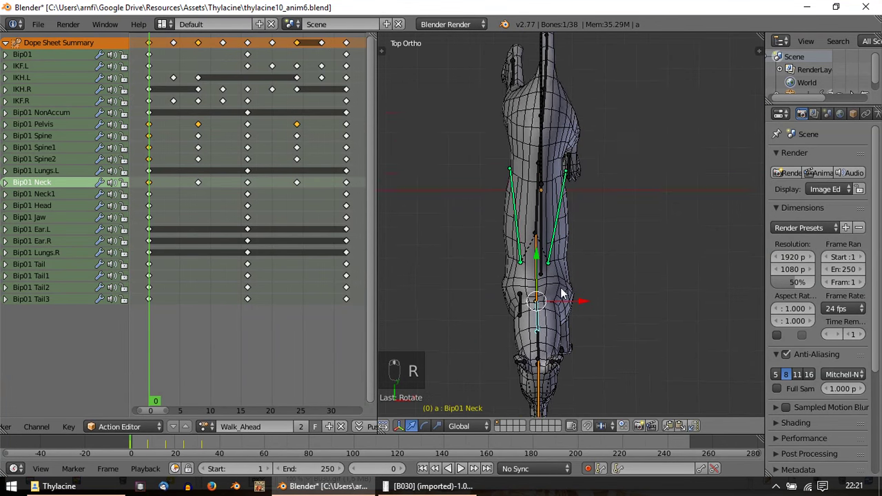
Step: Select all bones and carry the frame 0 pose through frame 16 to the cycle's last frame, 32
{"action": "key", "text": "a"}
{"action": "key", "text": "a"}
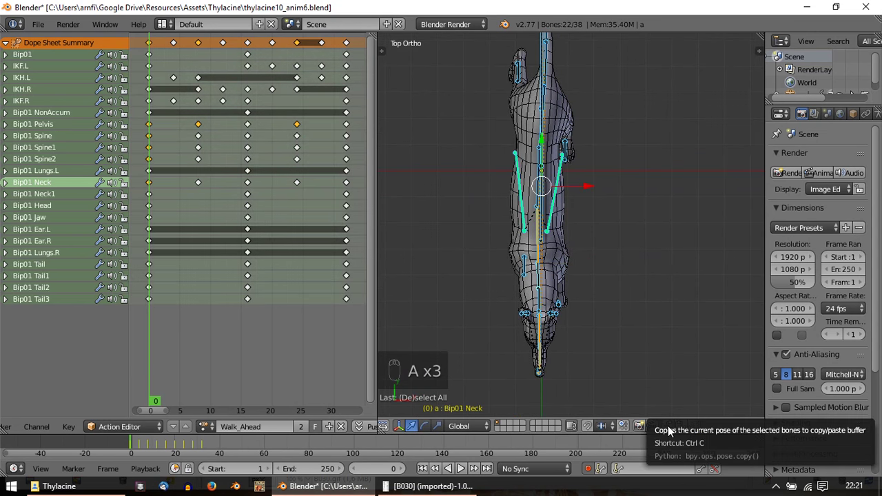
{"action": "left_click_drag", "start_coordinate": [671, 430], "coordinate": [699, 431]}
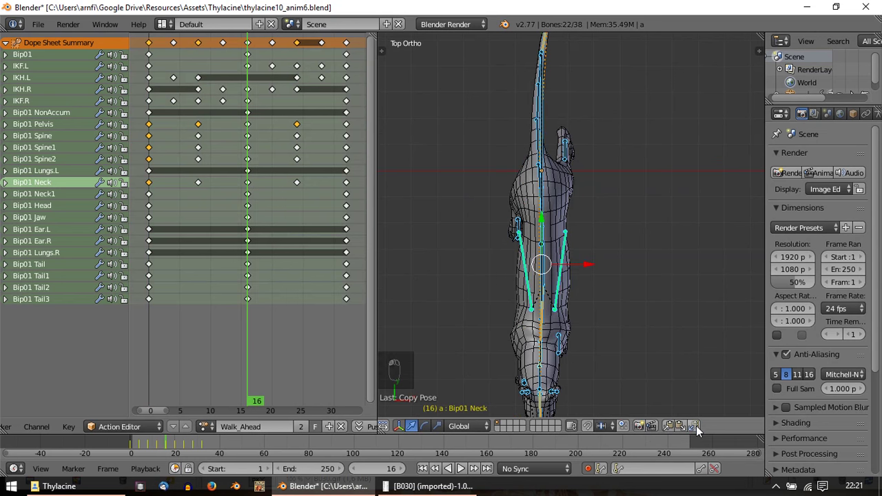
{"action": "left_click_drag", "start_coordinate": [699, 431], "coordinate": [552, 269]}
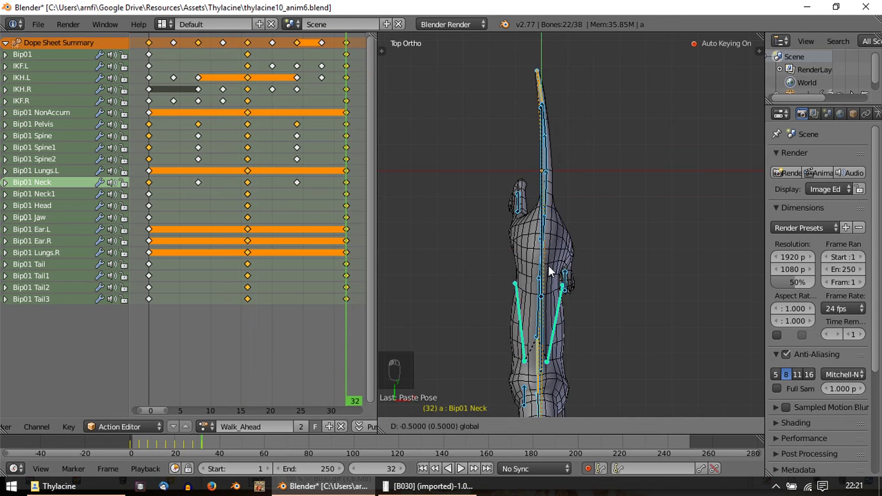
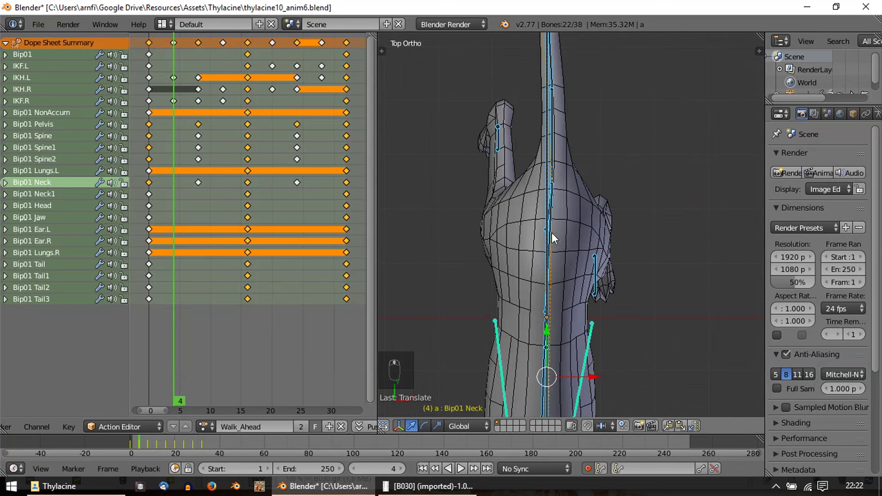
Step: Swing the Bip01 Pelvis bone sideways at frame 4 in top view and key the rotation
{"action": "right_click", "coordinate": [565, 227]}
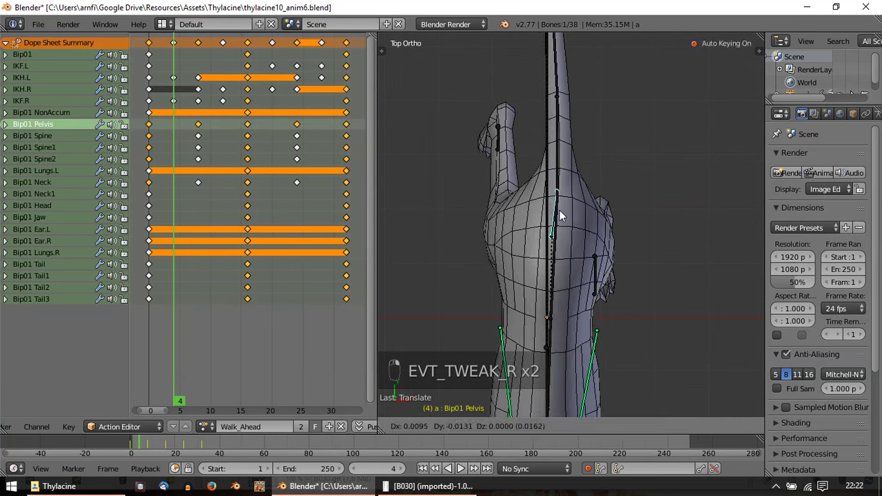
{"action": "left_click_drag", "start_coordinate": [611, 304], "coordinate": [513, 228]}
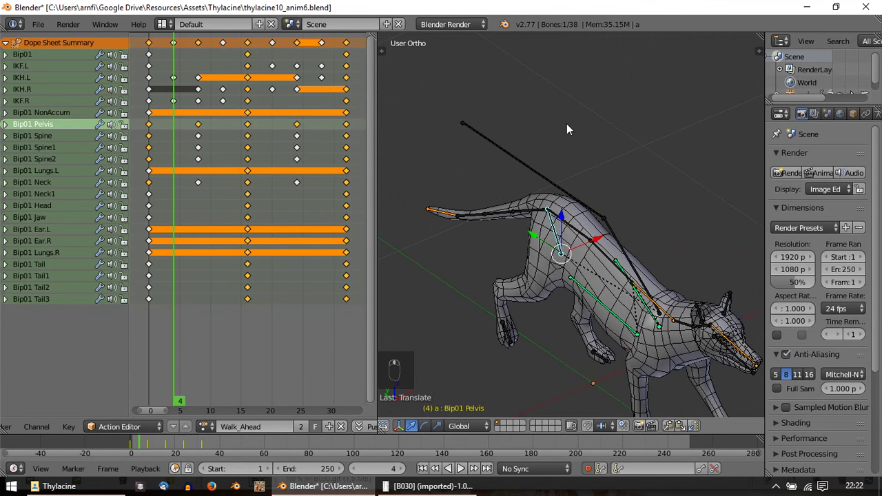
{"action": "key", "text": "KP_7"}
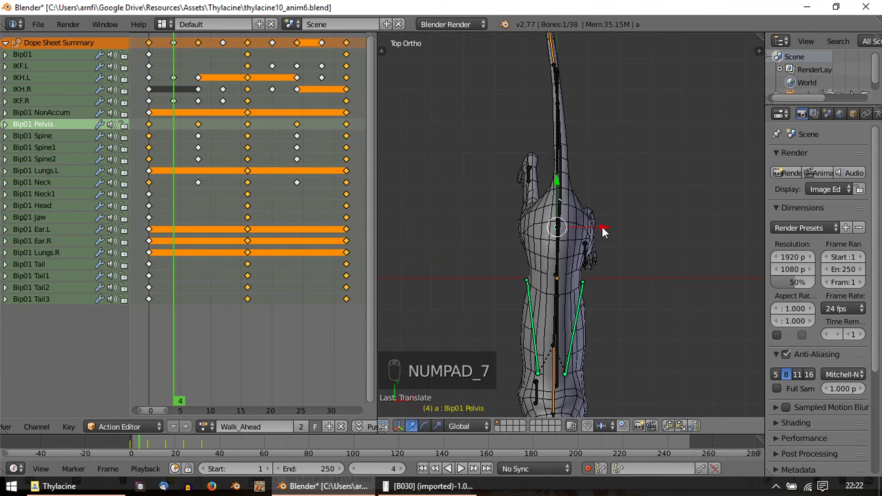
{"action": "left_click_drag", "start_coordinate": [607, 229], "coordinate": [608, 229]}
{"action": "left_click_drag", "start_coordinate": [625, 288], "coordinate": [555, 392]}
{"action": "left_click_drag", "start_coordinate": [552, 320], "coordinate": [637, 271]}
{"action": "key", "text": "r"}
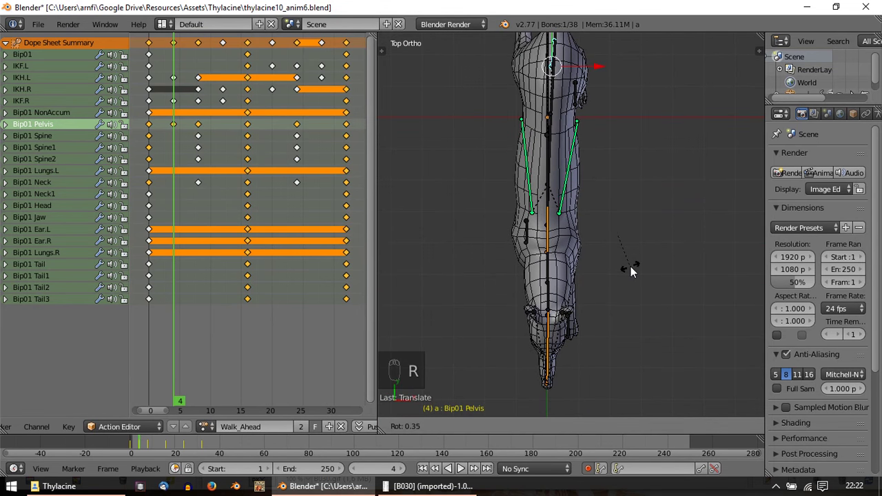
{"action": "key", "text": "r"}
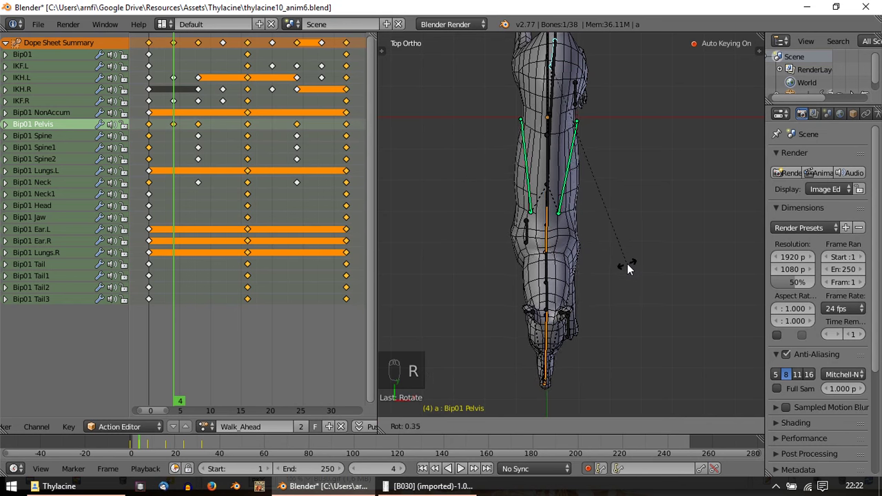
{"action": "left_click_drag", "start_coordinate": [620, 273], "coordinate": [627, 143]}
{"action": "key", "text": "KP_7"}
Step: Rotate the Bip01 Neck sideways, then move through frame 8 to frame 20 for the spine sway keys
{"action": "right_click", "coordinate": [551, 270]}
{"action": "key", "text": "r"}
{"action": "right_click", "coordinate": [600, 320]}
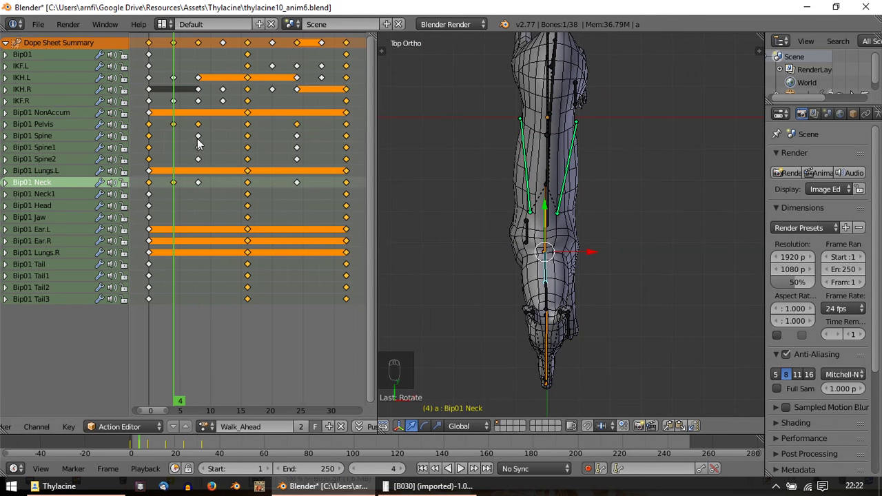
{"action": "left_click_drag", "start_coordinate": [206, 145], "coordinate": [264, 145]}
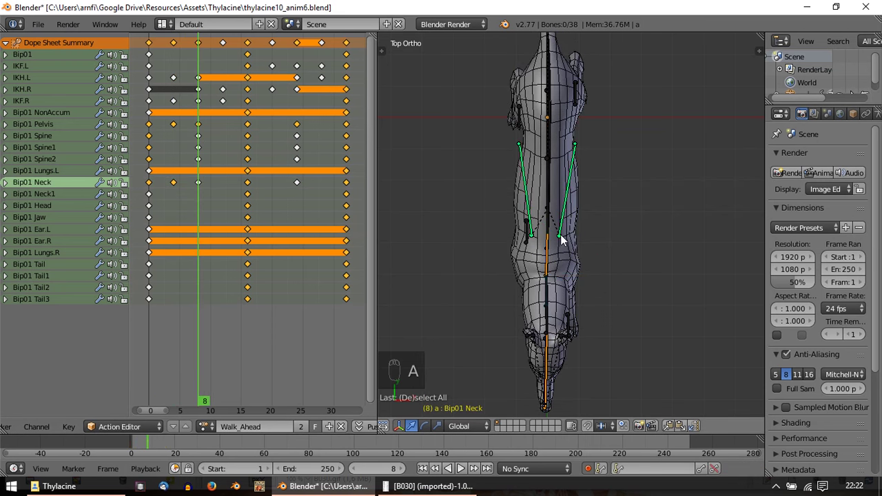
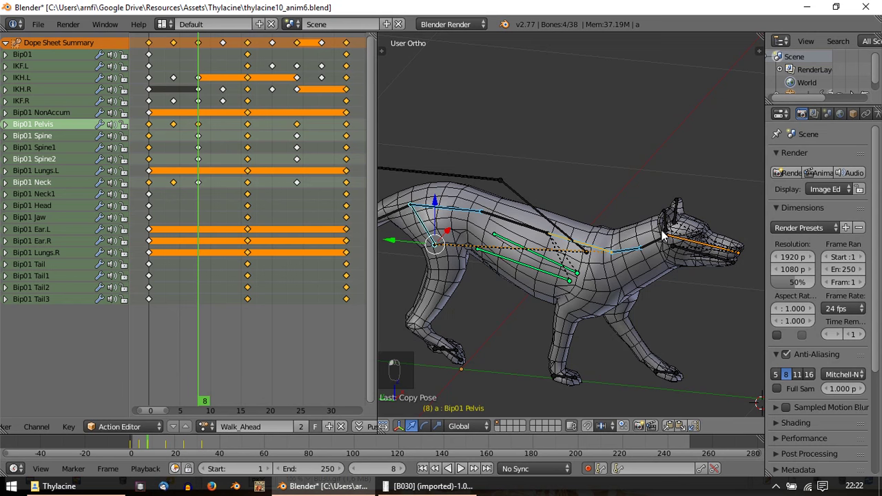
{"action": "key", "text": "KP_7"}
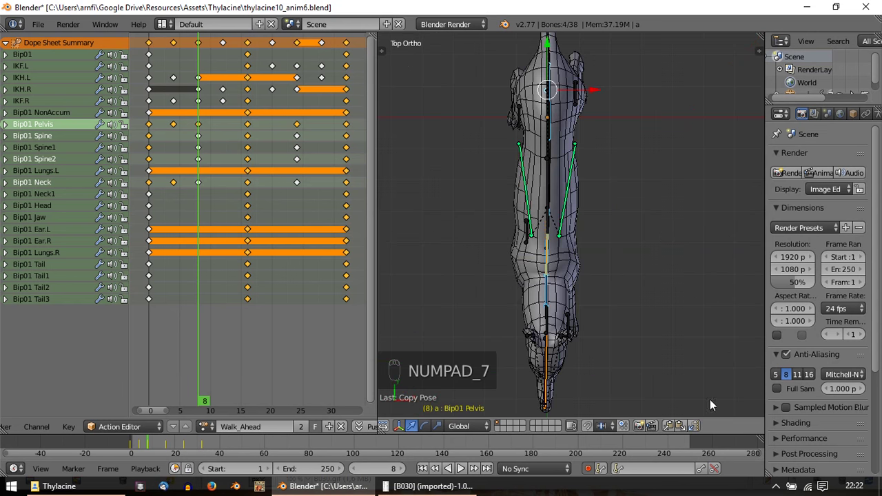
{"action": "left_click_drag", "start_coordinate": [273, 126], "coordinate": [705, 432]}
{"action": "left_click_drag", "start_coordinate": [699, 428], "coordinate": [603, 212]}
{"action": "middle_click", "coordinate": [603, 212]}
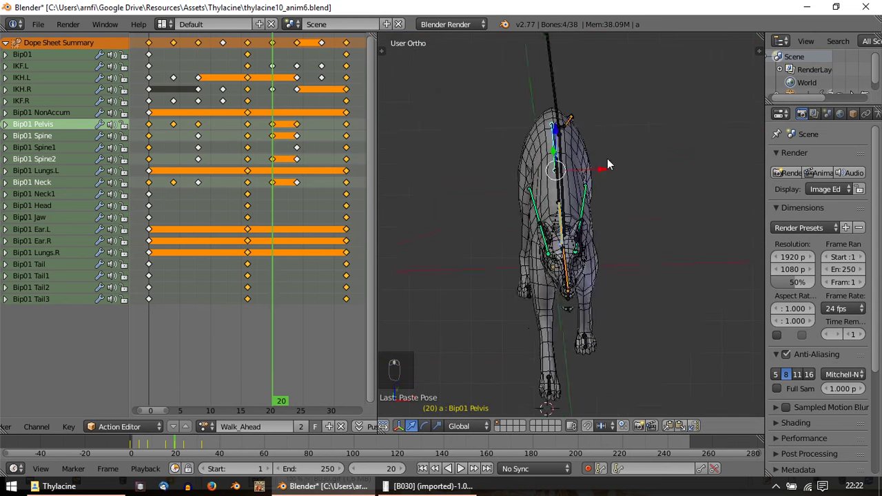
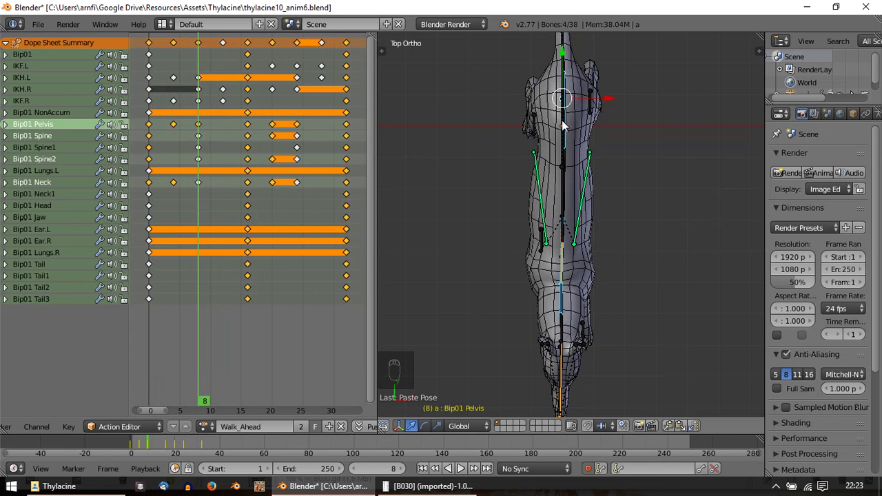
Step: Twist a spine bone sideways in top view and key the new pose
{"action": "middle_click", "coordinate": [584, 186]}
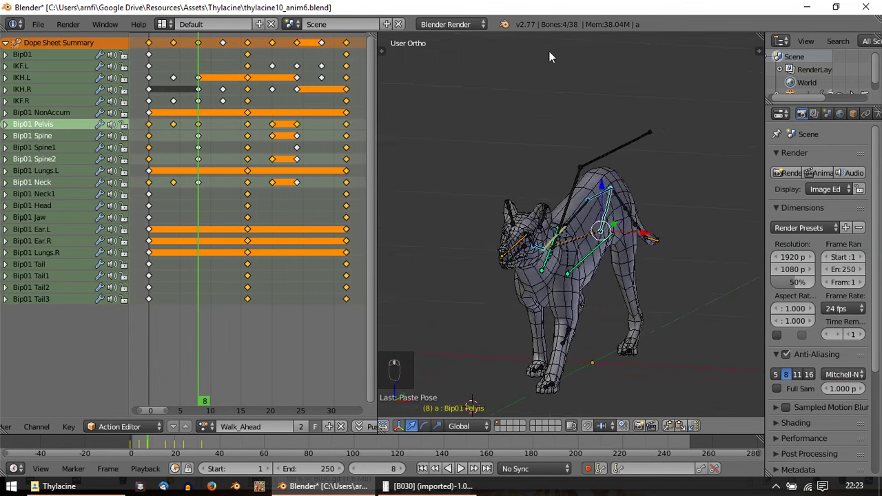
{"action": "middle_click", "coordinate": [538, 60]}
{"action": "key", "text": "KP_7"}
{"action": "left_click_drag", "start_coordinate": [594, 104], "coordinate": [601, 102]}
{"action": "key", "text": "r"}
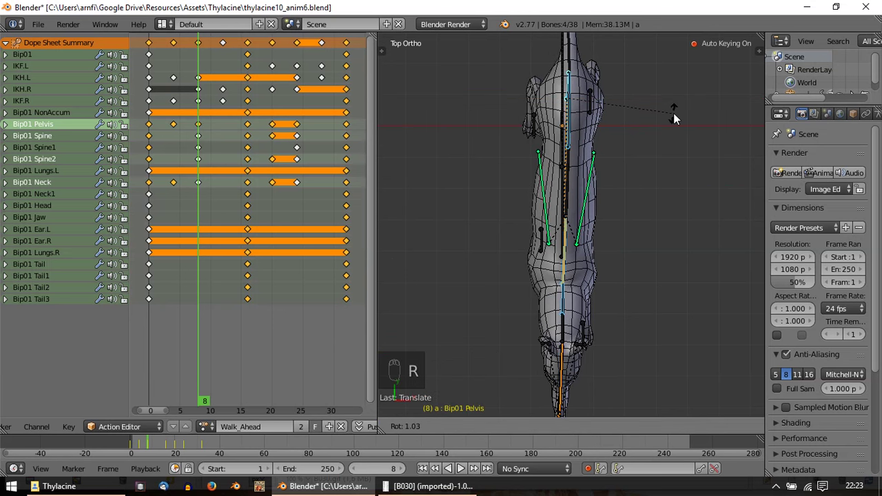
{"action": "key", "text": "r"}
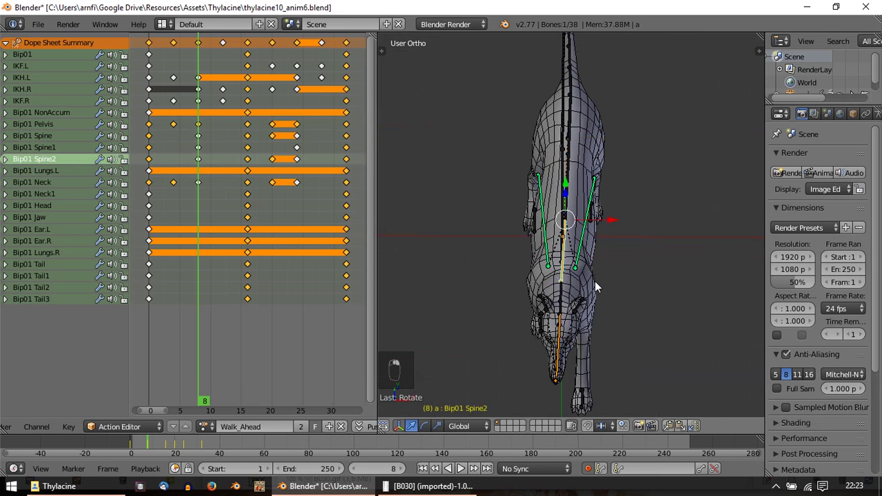
{"action": "key", "text": "KP_7"}
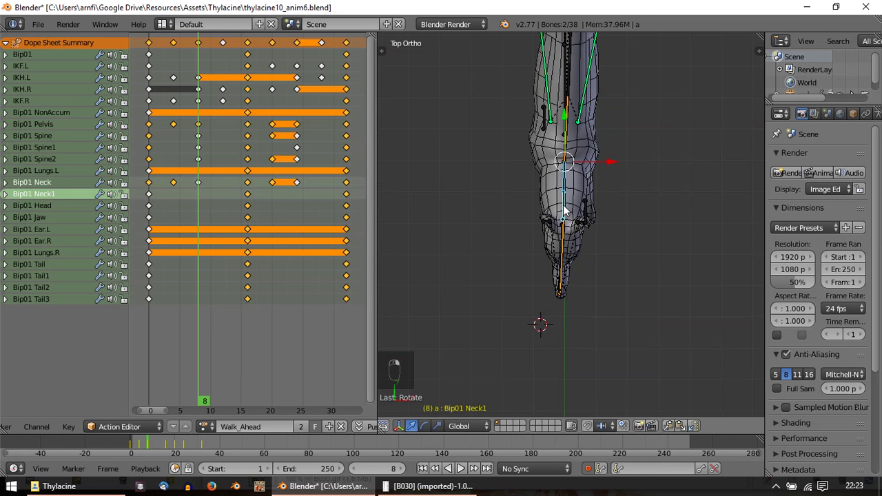
{"action": "key", "text": "r"}
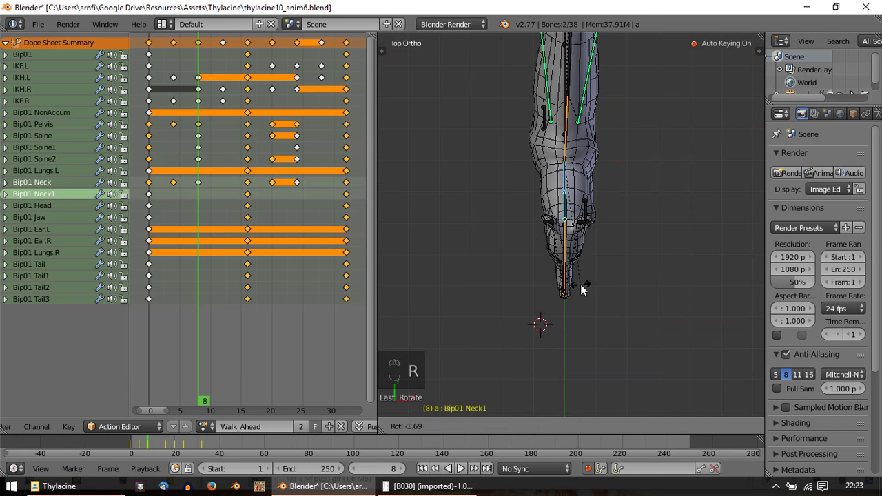
Step: Pan along the body to frame 12 and adjust the Bip01 Pelvis position there
{"action": "left_click_drag", "start_coordinate": [202, 185], "coordinate": [526, 157]}
{"action": "left_click_drag", "start_coordinate": [523, 214], "coordinate": [156, 141]}
{"action": "left_click_drag", "start_coordinate": [156, 141], "coordinate": [233, 144]}
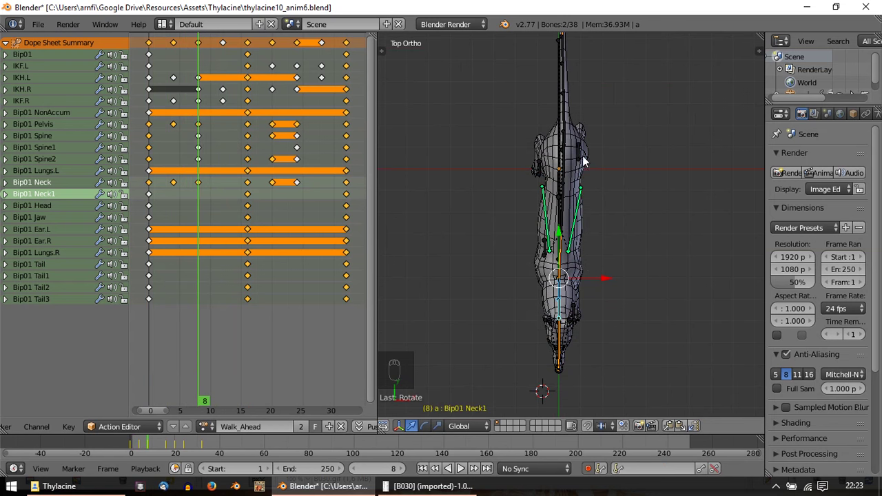
{"action": "left_click_drag", "start_coordinate": [585, 221], "coordinate": [564, 174]}
{"action": "left_click_drag", "start_coordinate": [563, 173], "coordinate": [211, 121]}
{"action": "left_click_drag", "start_coordinate": [213, 121], "coordinate": [627, 239]}
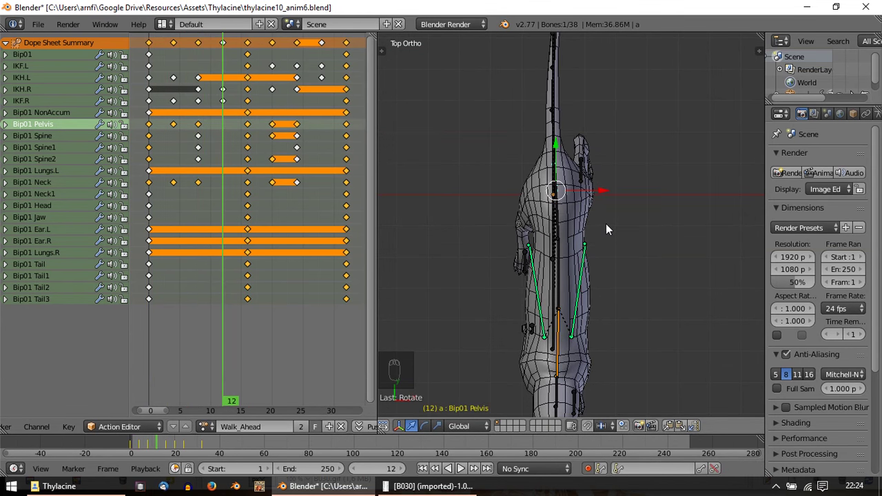
{"action": "left_click_drag", "start_coordinate": [607, 219], "coordinate": [586, 198]}
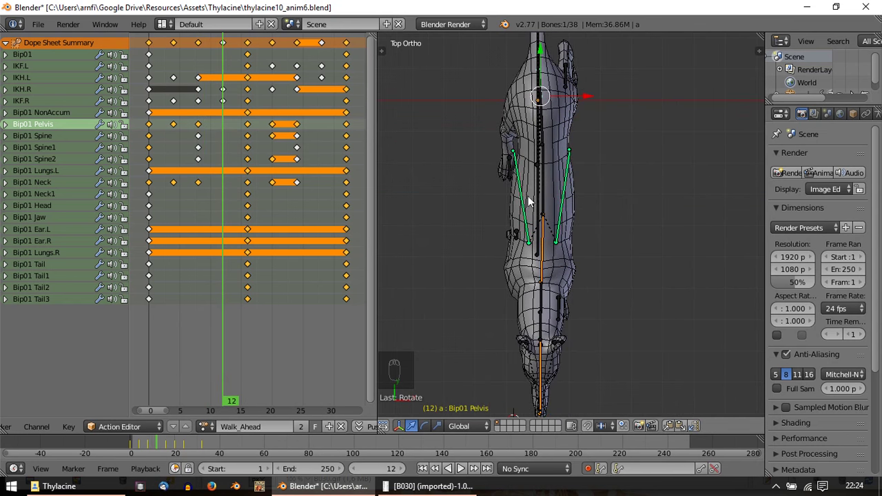
Step: Orbit around the thylacine and settle back into the top-down view of the rig
{"action": "middle_click", "coordinate": [546, 253]}
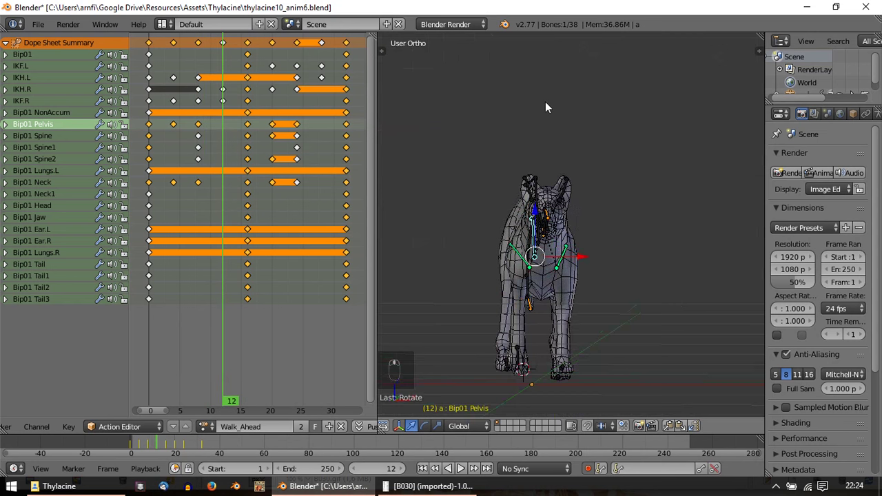
{"action": "middle_click", "coordinate": [550, 116]}
{"action": "key", "text": "KP_7"}
{"action": "left_click_drag", "start_coordinate": [581, 99], "coordinate": [595, 102]}
{"action": "key", "text": "KP_7"}
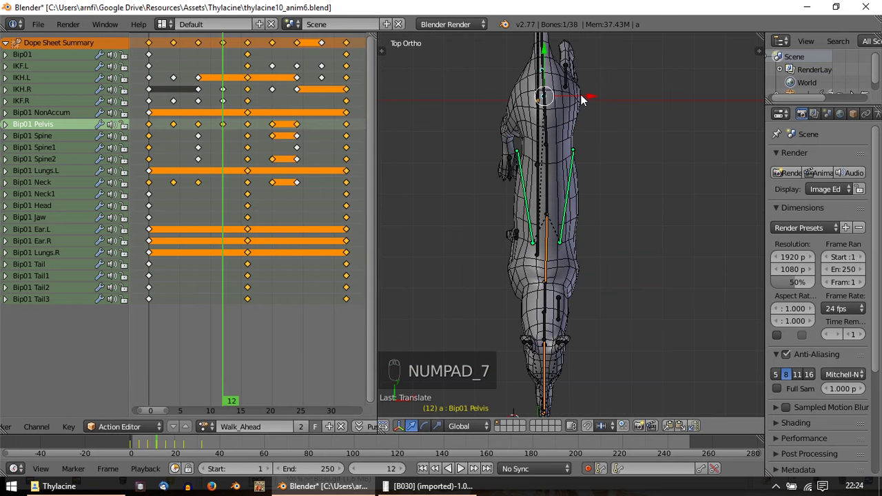
{"action": "left_click_drag", "start_coordinate": [585, 97], "coordinate": [574, 253]}
{"action": "left_click_drag", "start_coordinate": [574, 253], "coordinate": [176, 184]}
{"action": "left_click", "coordinate": [176, 184]}
Step: Play and stop the walk loop several times with Alt+A, ending at frame 0 in top view
{"action": "key", "text": "alt+a"}
{"action": "key", "text": "Escape"}
{"action": "key", "text": "alt+a"}
{"action": "key", "text": "Escape"}
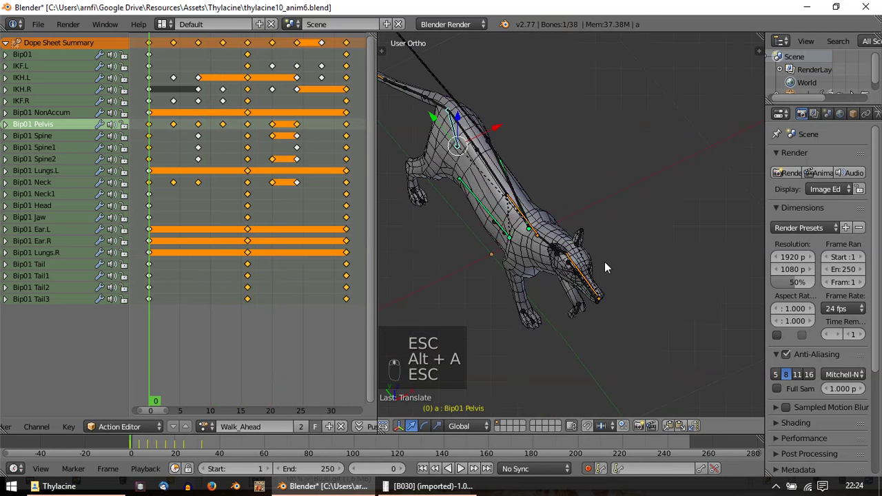
{"action": "key", "text": "alt+a"}
{"action": "key", "text": "Escape"}
{"action": "key", "text": "alt+a"}
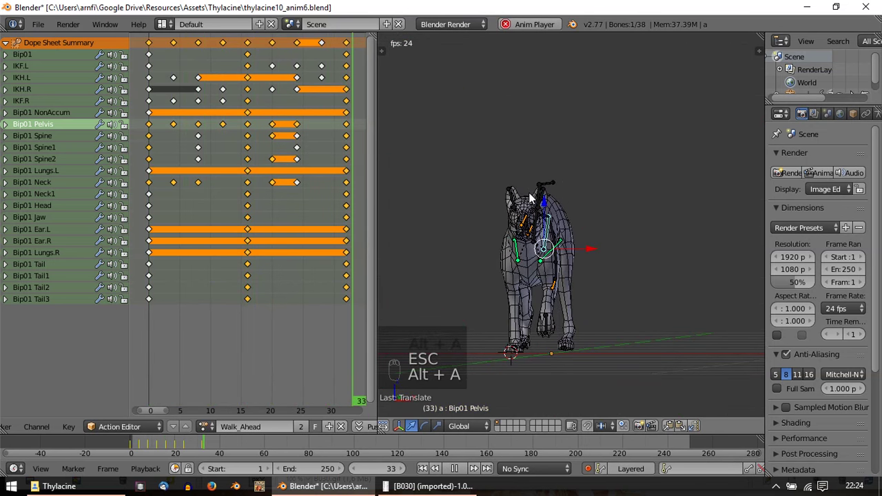
{"action": "key", "text": "Escape"}
{"action": "key", "text": "KP_7"}
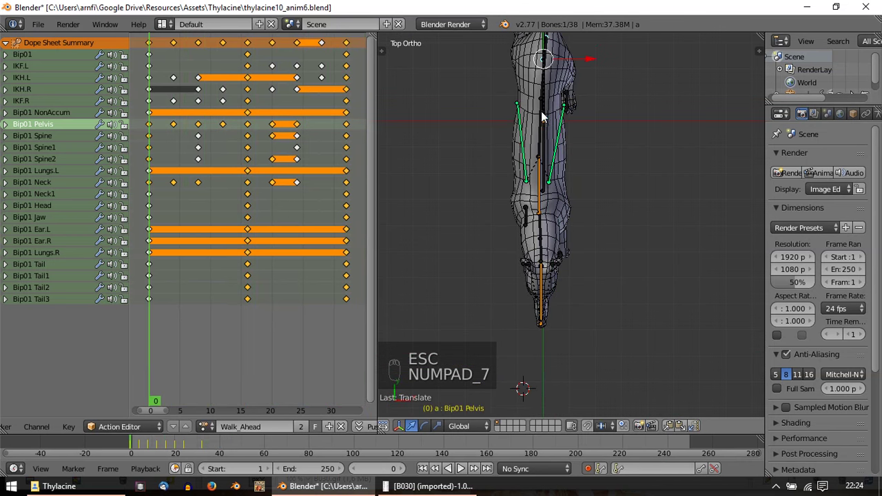
Step: Expand Bip01 Pelvis into its location channels in the Graph Editor, fit the view and deselect all keys
{"action": "left_click_drag", "start_coordinate": [543, 115], "coordinate": [329, 402]}
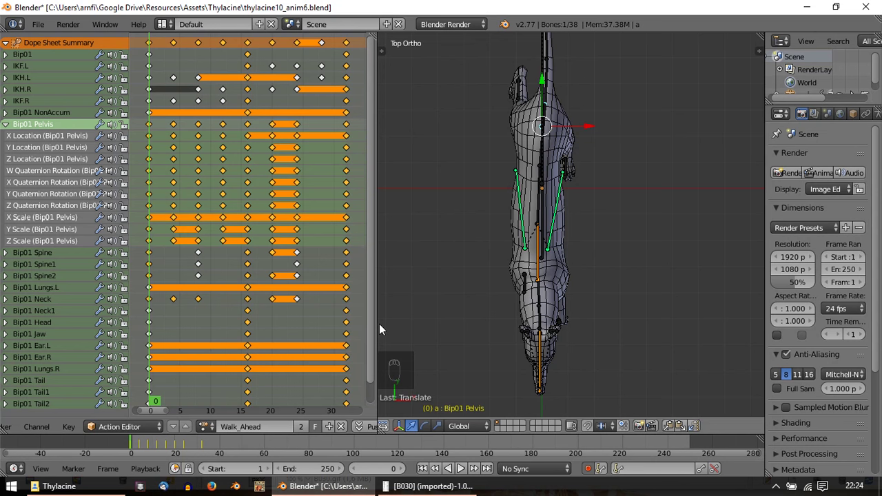
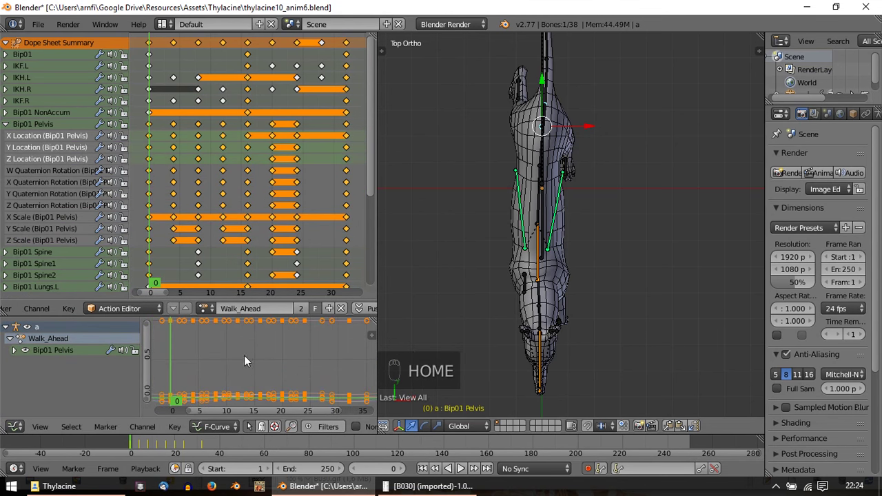
{"action": "left_click", "coordinate": [30, 161]}
{"action": "left_click", "coordinate": [136, 324]}
{"action": "left_click", "coordinate": [80, 156]}
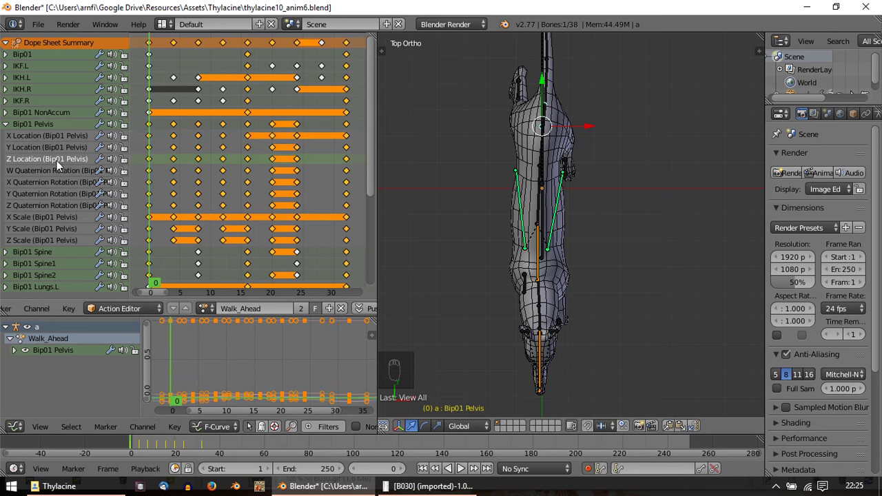
{"action": "key", "text": "Home"}
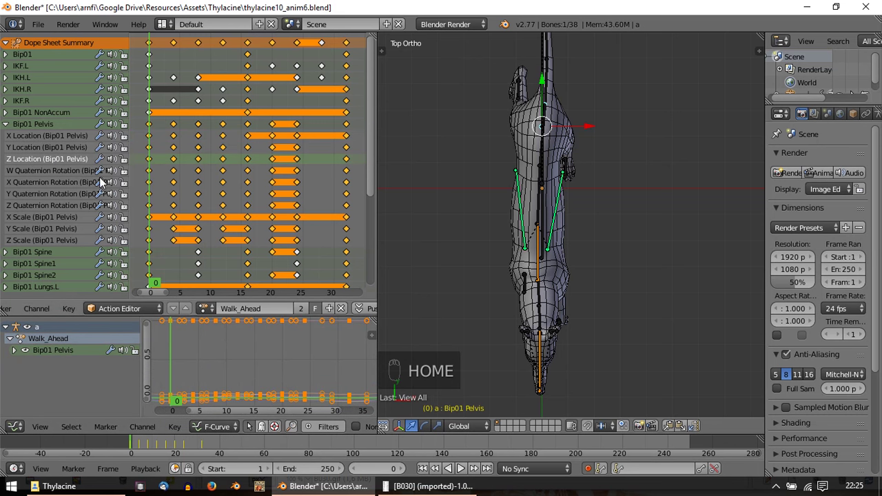
{"action": "left_click_drag", "start_coordinate": [18, 355], "coordinate": [213, 392]}
{"action": "key", "text": "a"}
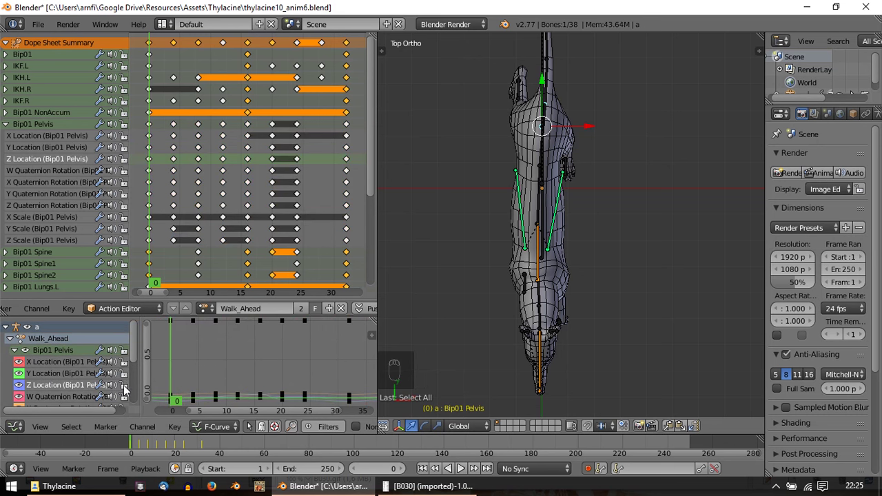
Step: Isolate the pelvis X Location curve by hiding the other curves and fit it in the graph
{"action": "left_click", "coordinate": [116, 376]}
{"action": "left_click_drag", "start_coordinate": [9, 374], "coordinate": [117, 380]}
{"action": "left_click_drag", "start_coordinate": [117, 380], "coordinate": [81, 391]}
{"action": "left_click_drag", "start_coordinate": [81, 390], "coordinate": [91, 362]}
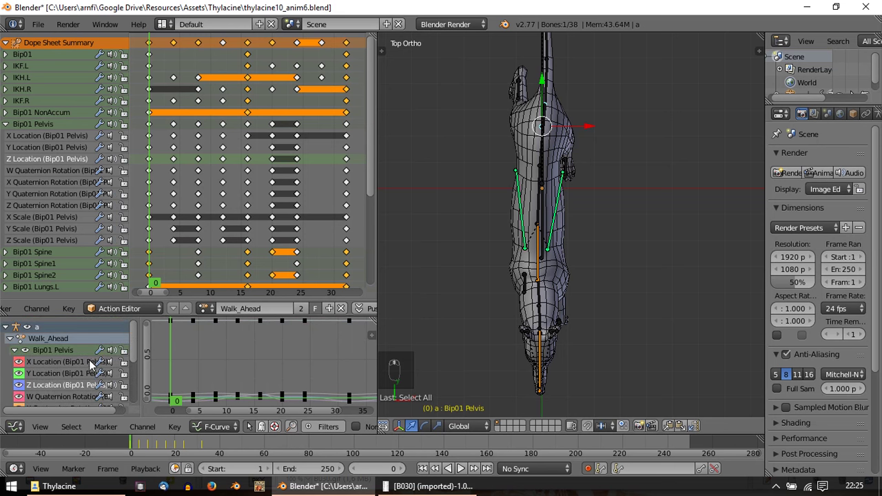
{"action": "left_click_drag", "start_coordinate": [115, 364], "coordinate": [104, 397]}
{"action": "left_click_drag", "start_coordinate": [105, 397], "coordinate": [42, 344]}
{"action": "left_click_drag", "start_coordinate": [42, 344], "coordinate": [50, 370]}
{"action": "key", "text": "Home"}
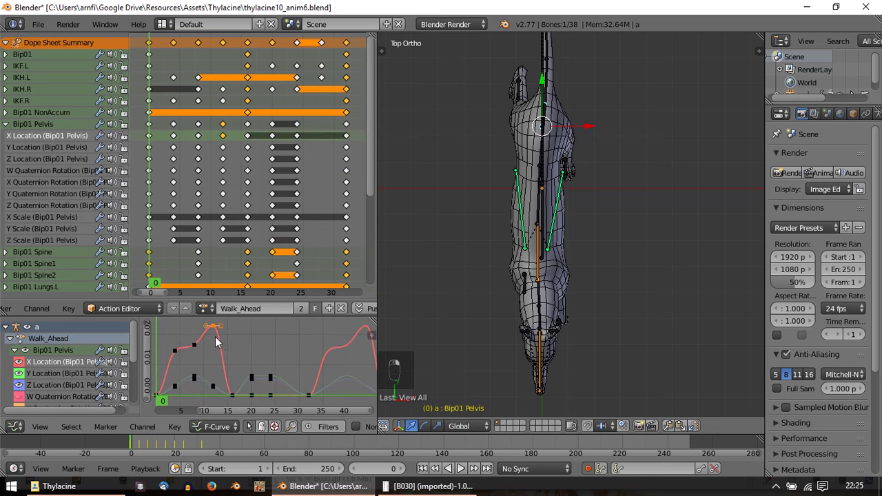
Step: Lower the X Location peak key at frame 12 and the early key near frame 4 with G Y
{"action": "left_click_drag", "start_coordinate": [160, 345], "coordinate": [182, 351]}
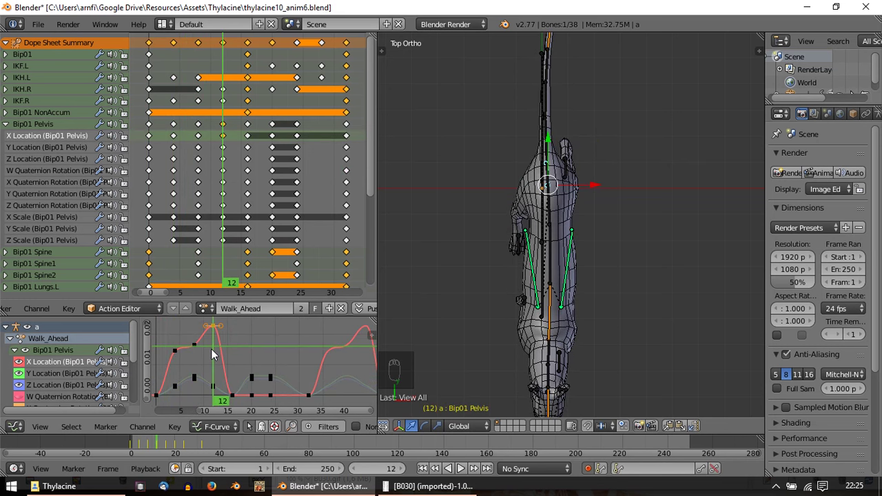
{"action": "key", "text": "g"}
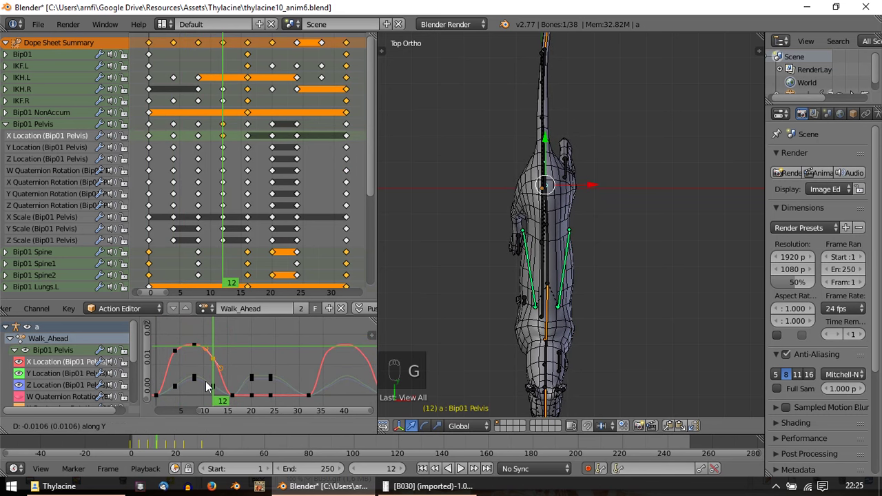
{"action": "left_click_drag", "start_coordinate": [177, 358], "coordinate": [181, 356]}
{"action": "key", "text": "g"}
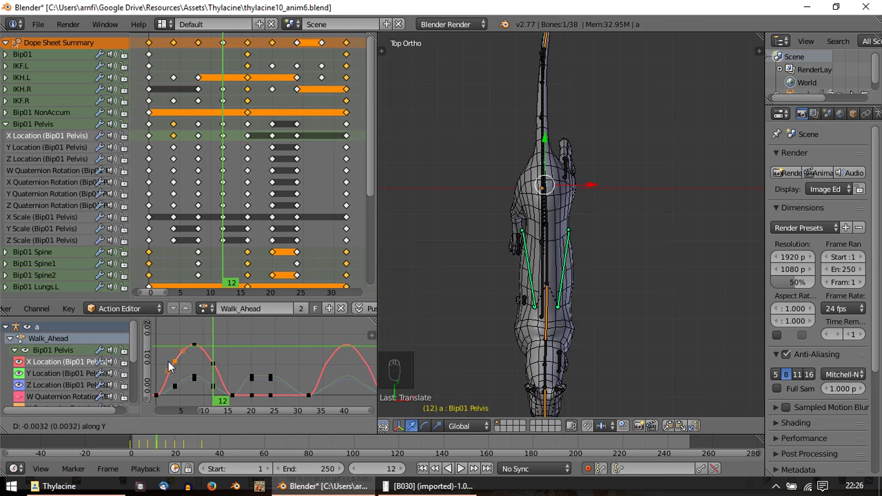
{"action": "left_click_drag", "start_coordinate": [175, 334], "coordinate": [203, 333]}
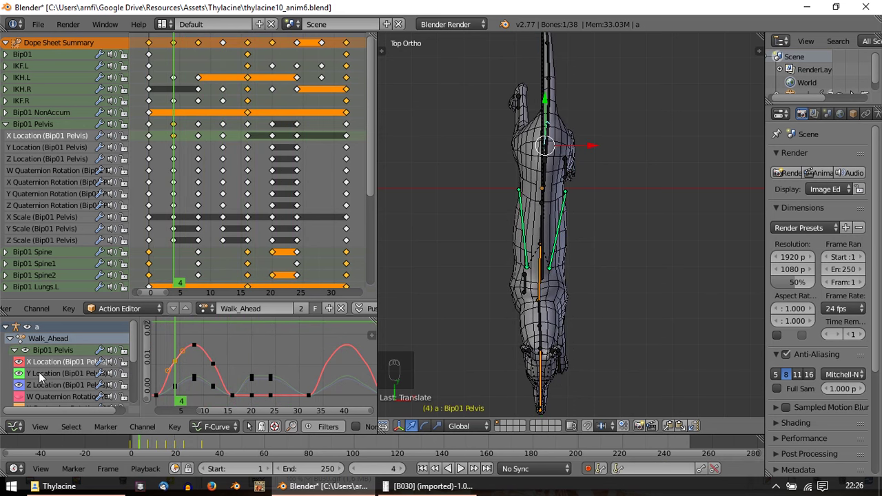
Step: Scrub back to frame 4 and collapse the Bip01 Pelvis channels in the dope sheet
{"action": "left_click_drag", "start_coordinate": [46, 377], "coordinate": [41, 392]}
{"action": "left_click_drag", "start_coordinate": [50, 388], "coordinate": [204, 173]}
{"action": "left_click_drag", "start_coordinate": [12, 127], "coordinate": [15, 300]}
{"action": "left_click_drag", "start_coordinate": [182, 128], "coordinate": [41, 363]}
{"action": "middle_click", "coordinate": [41, 363]}
Step: Scroll the Graph Editor channel list and reframe the view on the pelvis curves
{"action": "left_click_drag", "start_coordinate": [20, 354], "coordinate": [249, 402]}
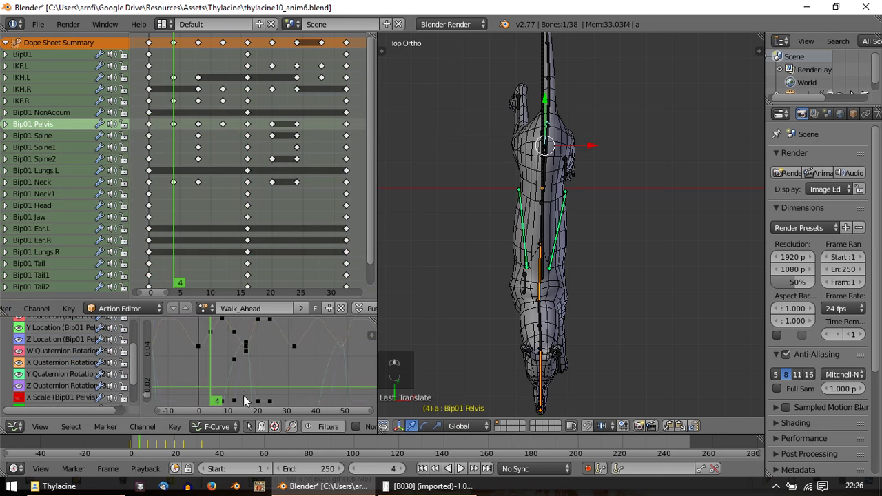
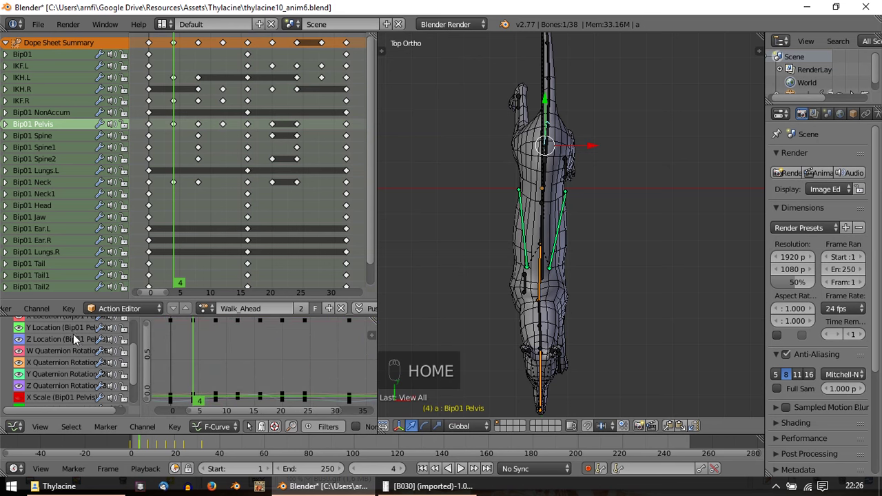
{"action": "left_click_drag", "start_coordinate": [51, 385], "coordinate": [22, 367]}
{"action": "left_click_drag", "start_coordinate": [22, 367], "coordinate": [47, 379]}
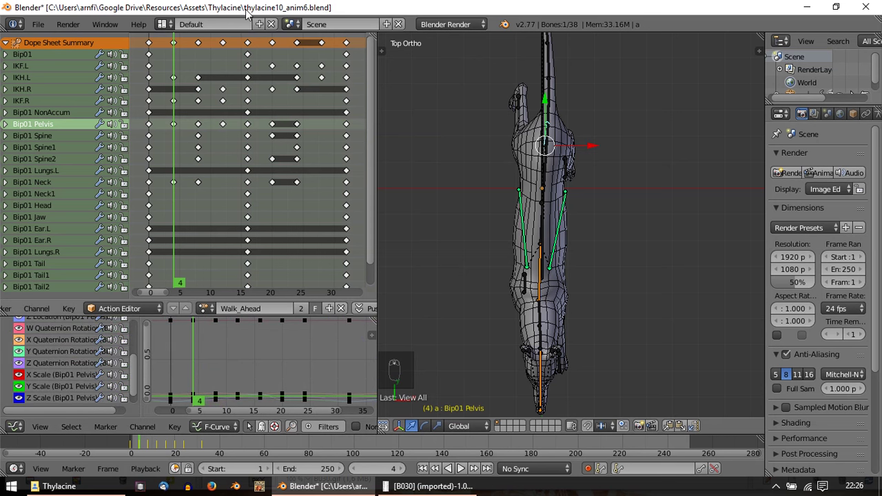
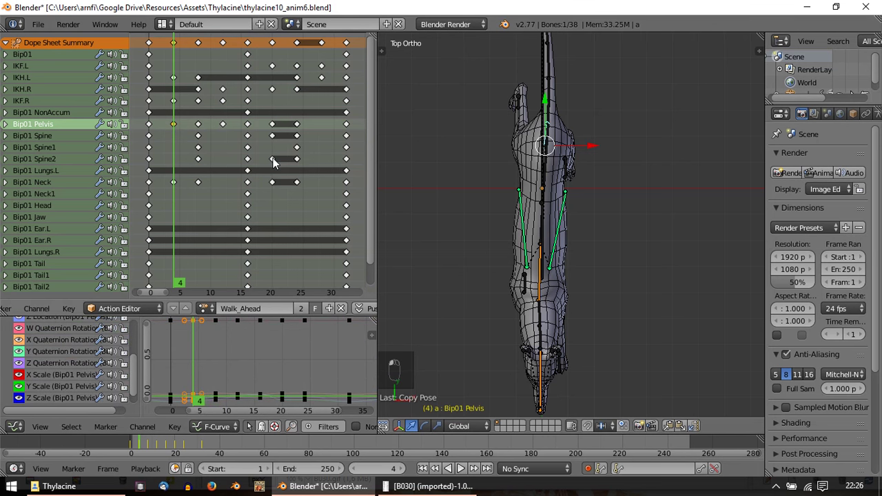
{"action": "middle_click", "coordinate": [277, 165]}
{"action": "left_click_drag", "start_coordinate": [277, 165], "coordinate": [699, 428]}
{"action": "left_click_drag", "start_coordinate": [697, 433], "coordinate": [204, 129]}
{"action": "left_click_drag", "start_coordinate": [204, 129], "coordinate": [86, 133]}
Step: Select a pelvis keyframe in the graph and drag the picked keys to adjust them
{"action": "right_click", "coordinate": [86, 132]}
{"action": "left_click_drag", "start_coordinate": [52, 131], "coordinate": [227, 129]}
{"action": "left_click_drag", "start_coordinate": [226, 129], "coordinate": [325, 134]}
{"action": "left_click_drag", "start_coordinate": [325, 135], "coordinate": [443, 226]}
{"action": "key", "text": "alt+a"}
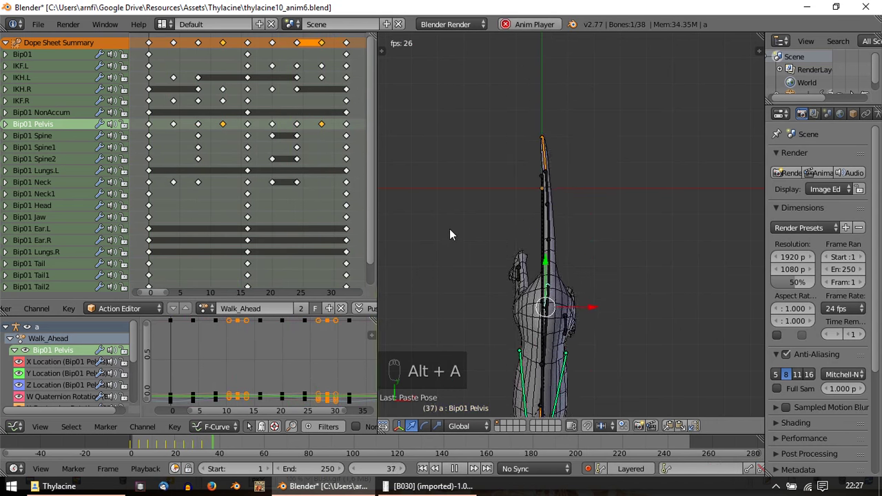
{"action": "key", "text": "Escape"}
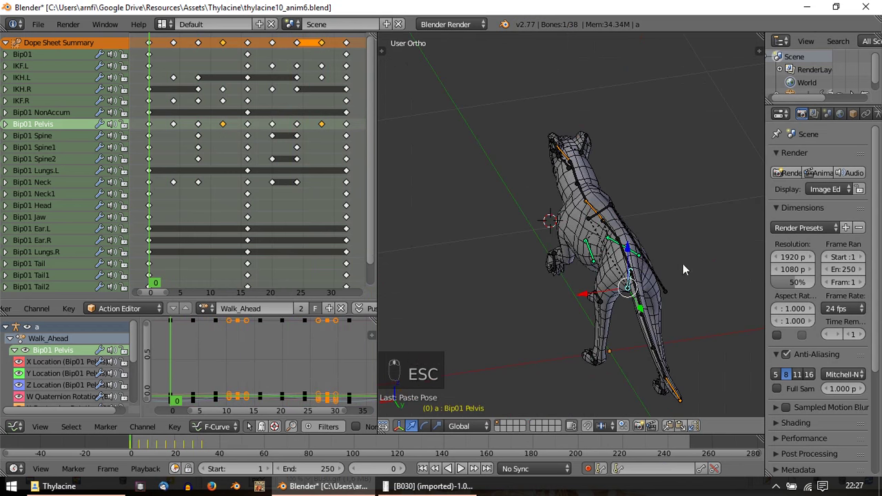
{"action": "key", "text": "alt+a"}
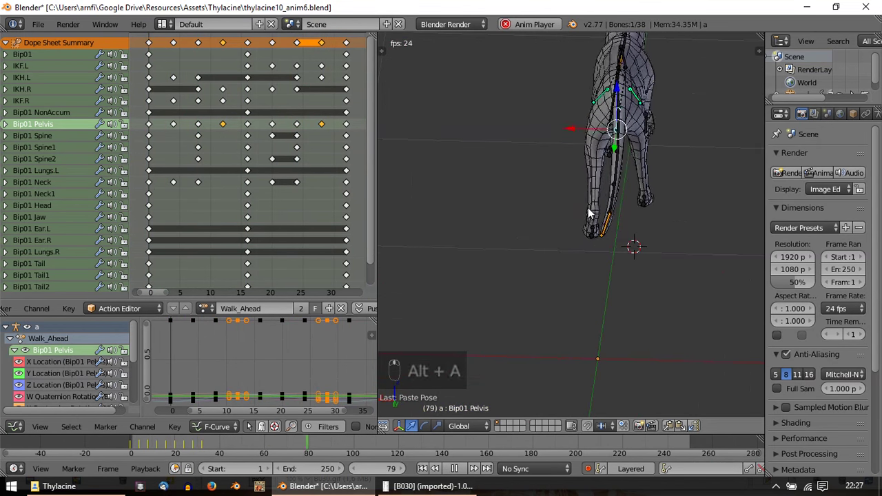
{"action": "key", "text": "Escape"}
{"action": "key", "text": "alt+a"}
{"action": "key", "text": "Escape"}
{"action": "key", "text": "alt+a"}
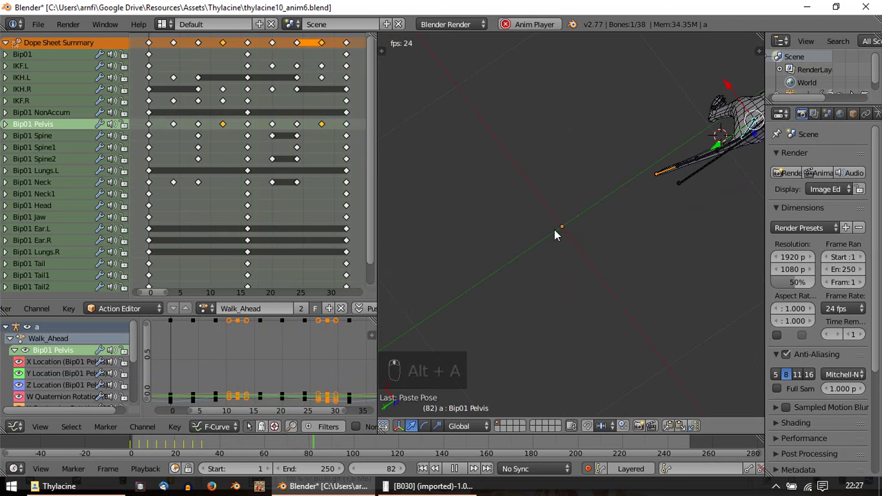
{"action": "key", "text": "Escape"}
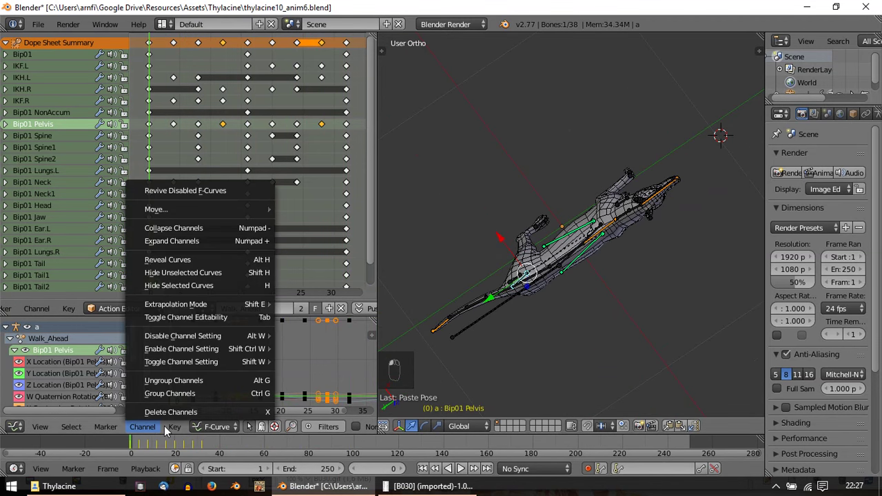
Step: Open the curve channel options to add a Cycles repeat modifier to the pelvis curves
{"action": "left_click", "coordinate": [181, 433]}
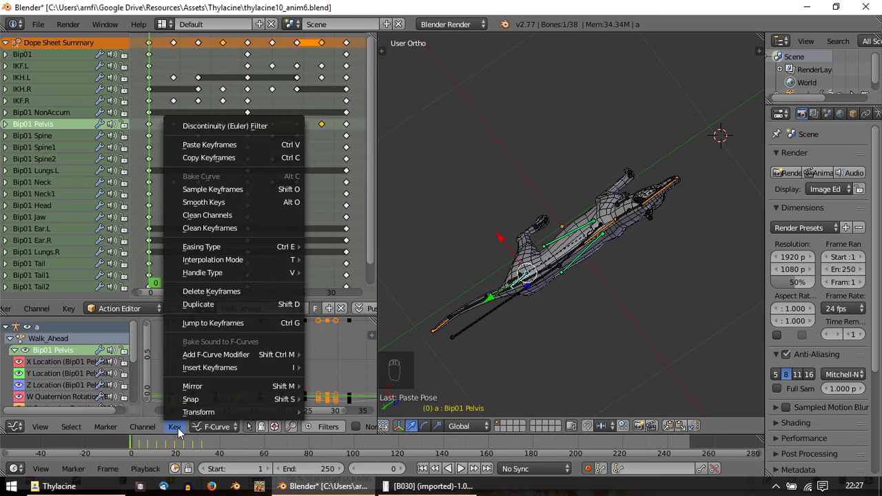
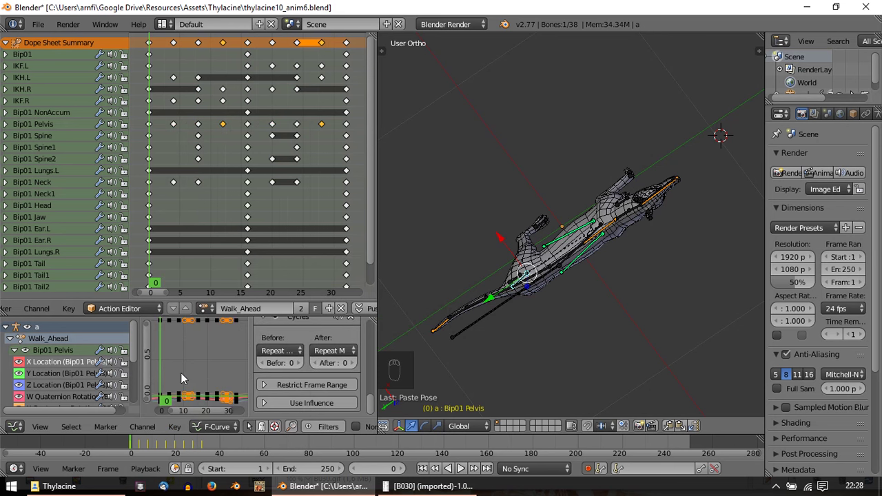
Step: Frame the Bip01 Pelvis location curves in the Graph Editor for editing
{"action": "left_click_drag", "start_coordinate": [28, 391], "coordinate": [26, 381]}
{"action": "middle_click", "coordinate": [25, 381]}
{"action": "left_click_drag", "start_coordinate": [80, 366], "coordinate": [204, 363]}
{"action": "key", "text": "Home"}
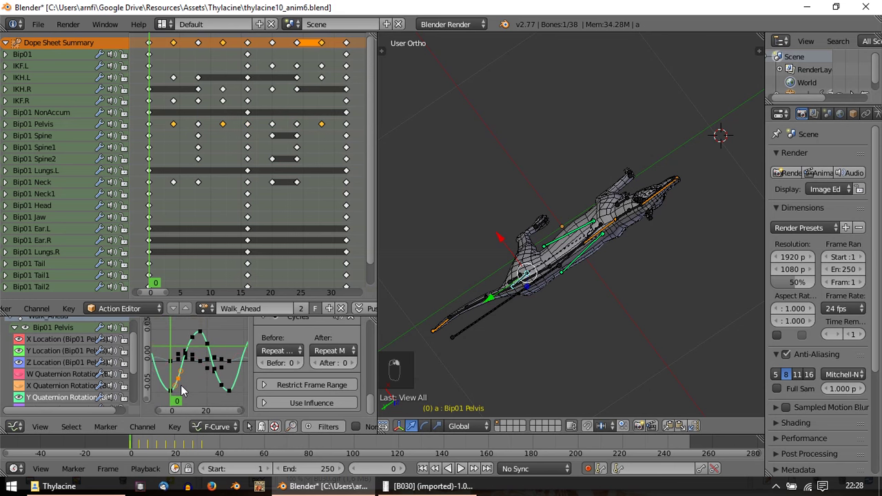
{"action": "middle_click", "coordinate": [186, 390]}
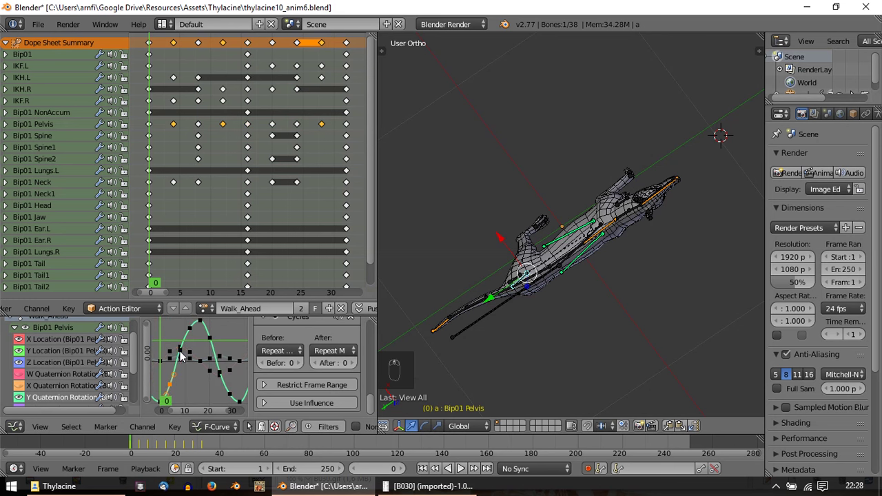
{"action": "left_click_drag", "start_coordinate": [198, 339], "coordinate": [40, 398]}
{"action": "left_click_drag", "start_coordinate": [40, 398], "coordinate": [197, 358]}
{"action": "key", "text": "Home"}
Step: Select a key on the Pelvis curve and lower it vertically with G Y
{"action": "right_click", "coordinate": [197, 358]}
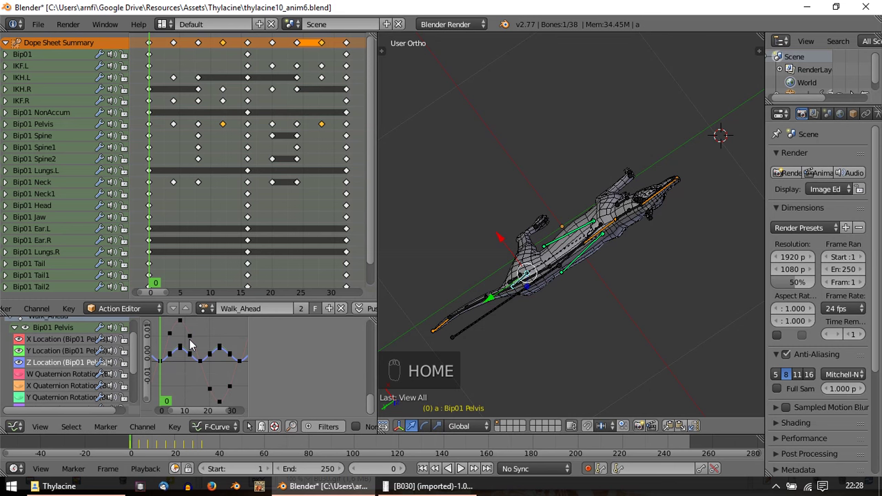
{"action": "left_click_drag", "start_coordinate": [186, 327], "coordinate": [188, 329]}
{"action": "key", "text": "g"}
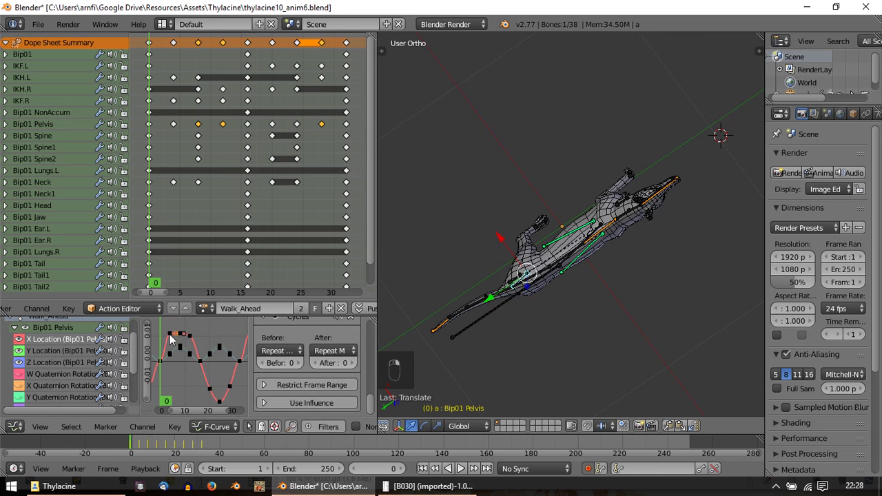
{"action": "key", "text": "g"}
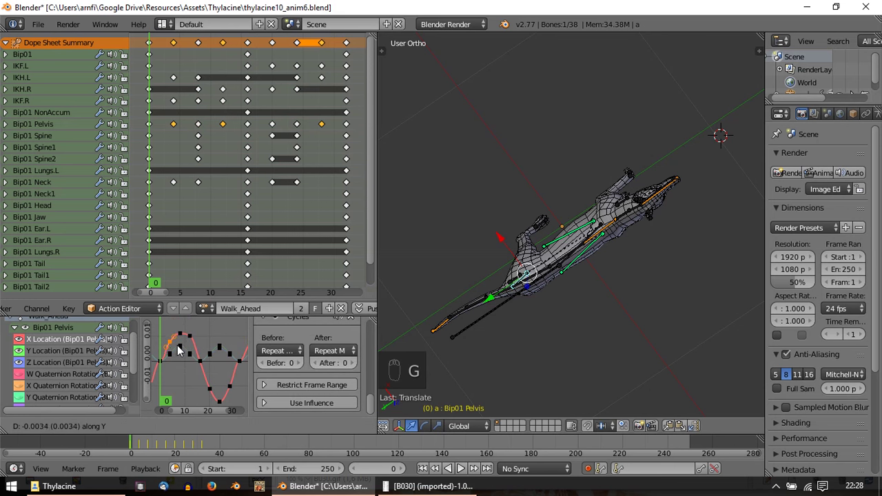
{"action": "left_click_drag", "start_coordinate": [193, 342], "coordinate": [195, 349]}
{"action": "key", "text": "g"}
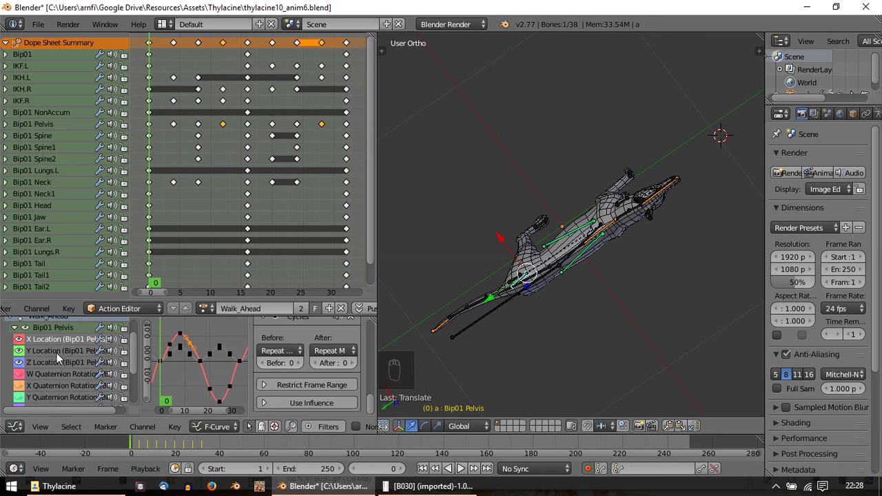
Step: Refit all Pelvis curves into view, then hide two of the Pelvis location curves
{"action": "left_click_drag", "start_coordinate": [25, 351], "coordinate": [27, 393]}
{"action": "left_click_drag", "start_coordinate": [28, 393], "coordinate": [213, 371]}
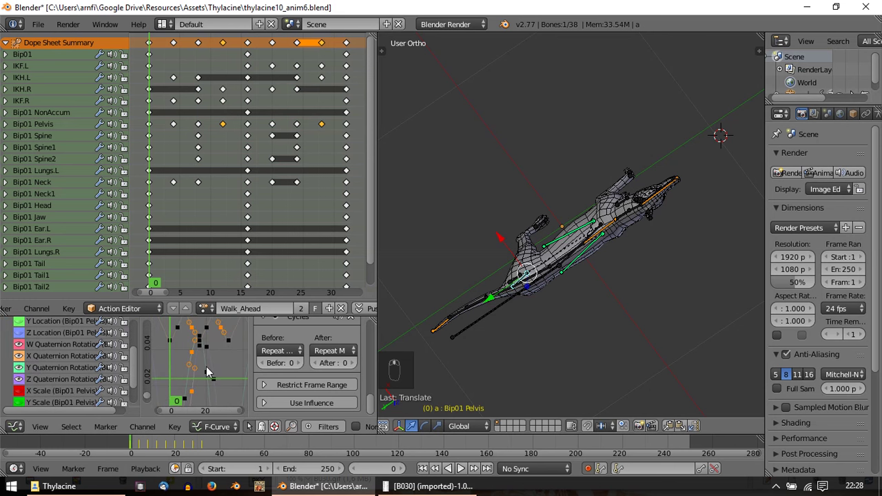
{"action": "key", "text": "Home"}
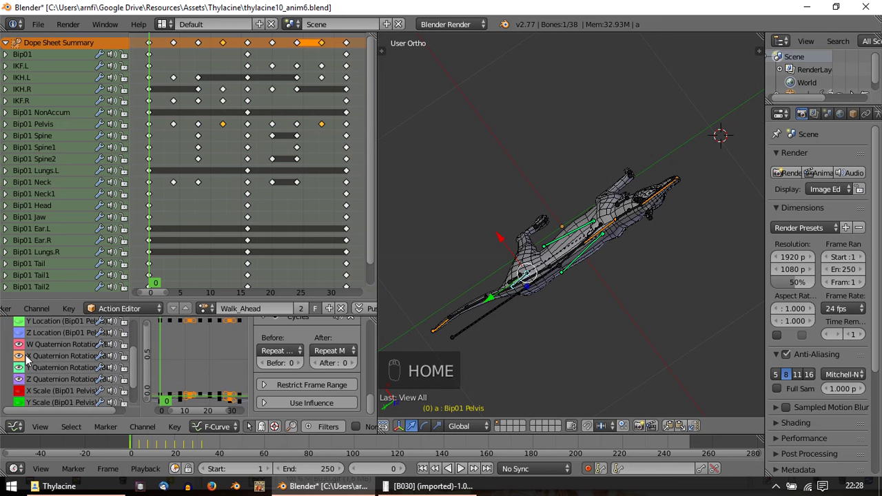
{"action": "left_click_drag", "start_coordinate": [51, 349], "coordinate": [193, 371]}
{"action": "key", "text": "Home"}
{"action": "left_click_drag", "start_coordinate": [71, 335], "coordinate": [24, 340]}
{"action": "left_click", "coordinate": [24, 340]}
{"action": "left_click", "coordinate": [188, 351]}
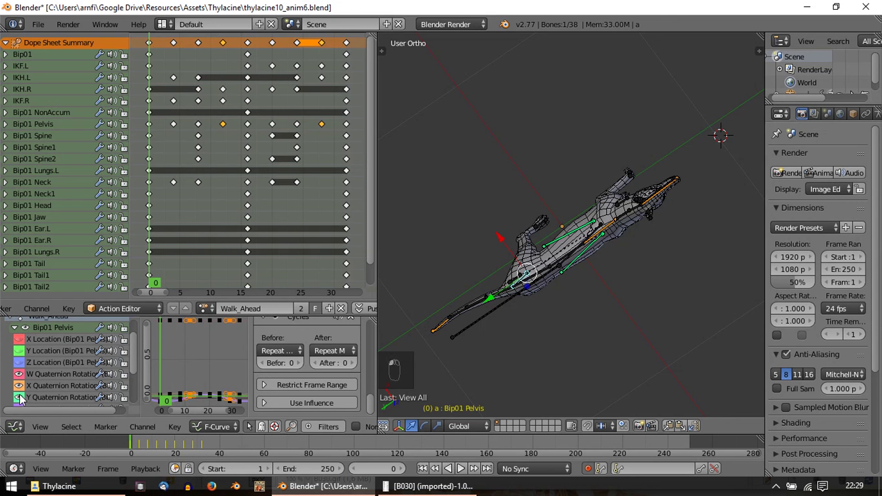
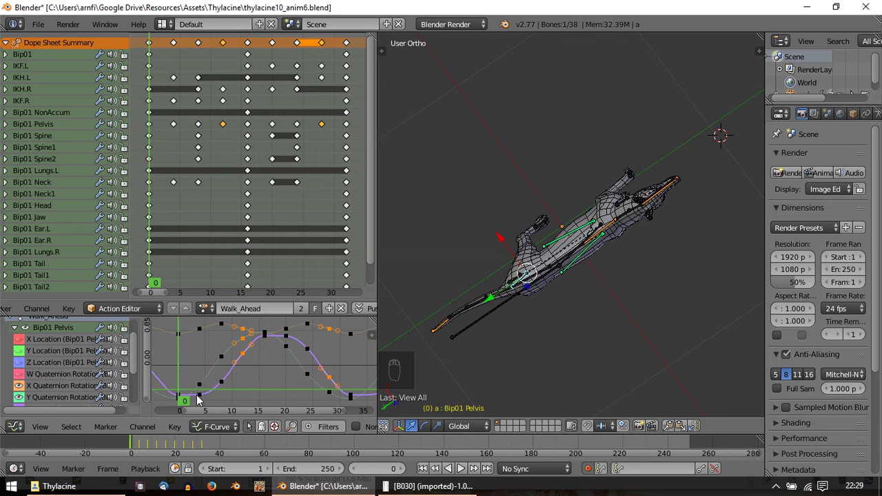
Step: Step to frame 7, play and stop the walk loop, then switch to the Right Ortho side view
{"action": "left_click_drag", "start_coordinate": [185, 346], "coordinate": [249, 349]}
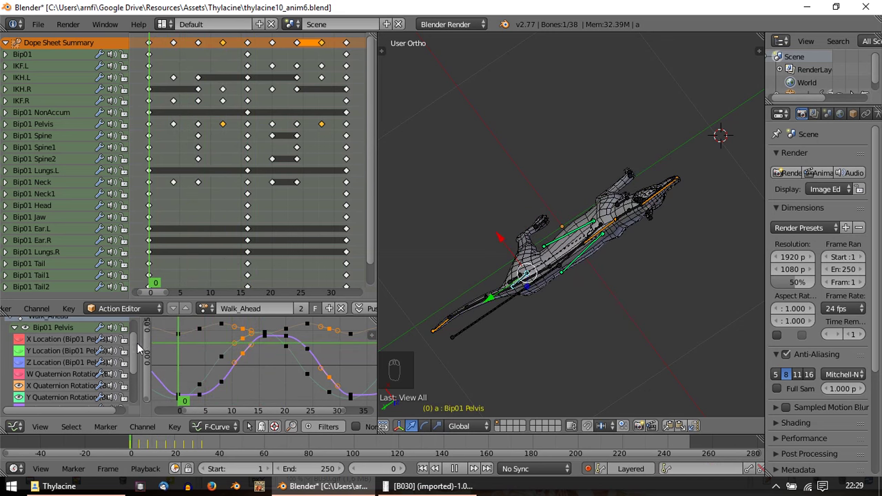
{"action": "key", "text": "alt+a"}
{"action": "key", "text": "Escape"}
{"action": "key", "text": "alt+a"}
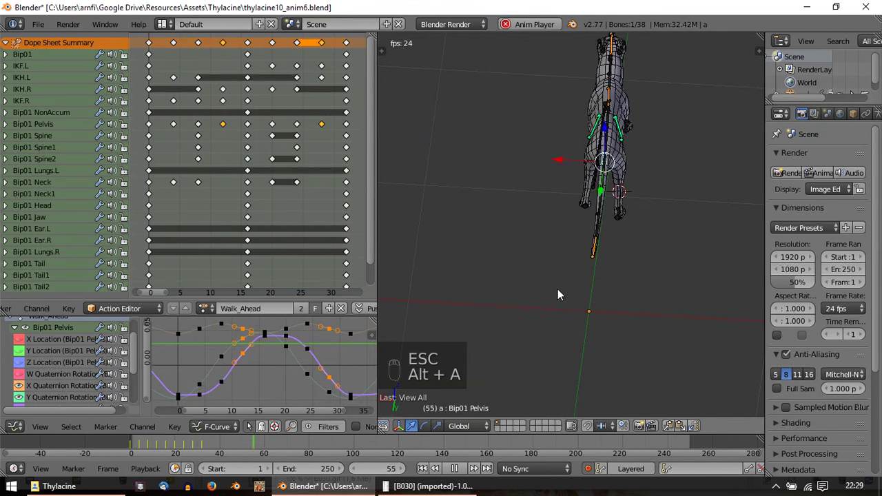
{"action": "key", "text": "Escape"}
{"action": "key", "text": "KP_Enter"}
{"action": "key", "text": "KP_3"}
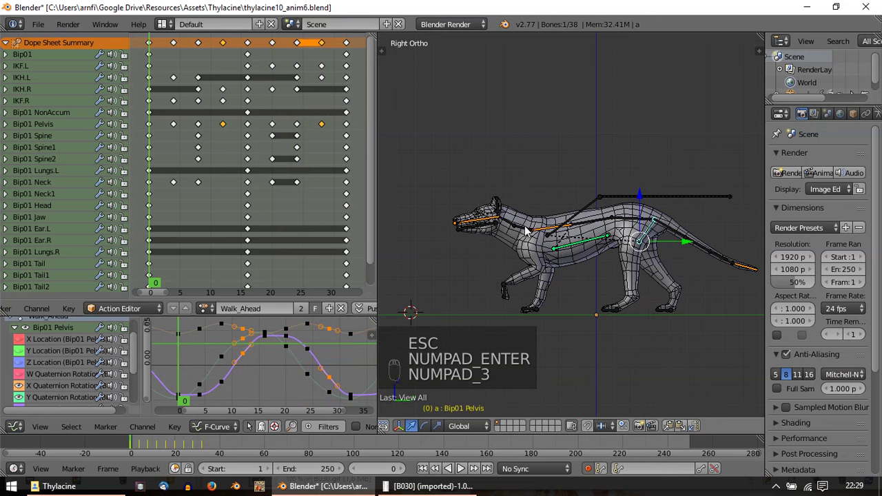
Step: Select Bip01 Spine2, expand its individual curves and step through the start of the cycle
{"action": "left_click_drag", "start_coordinate": [537, 232], "coordinate": [432, 220]}
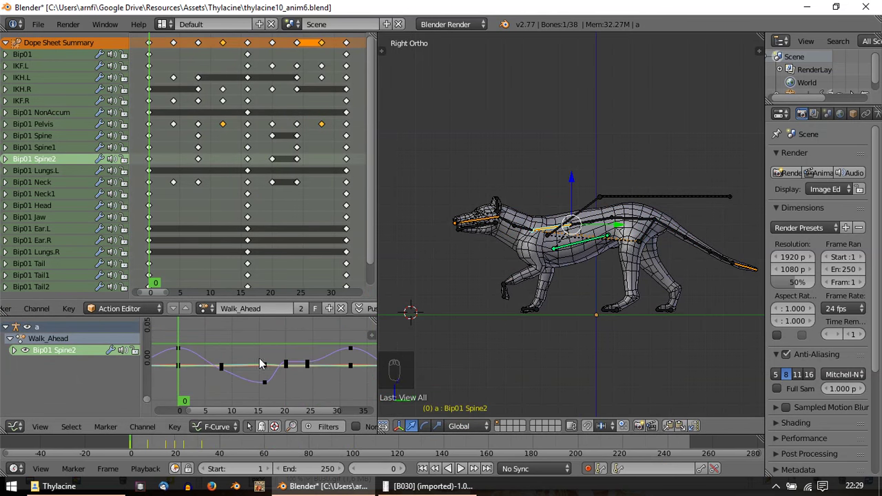
{"action": "left_click_drag", "start_coordinate": [15, 355], "coordinate": [39, 371]}
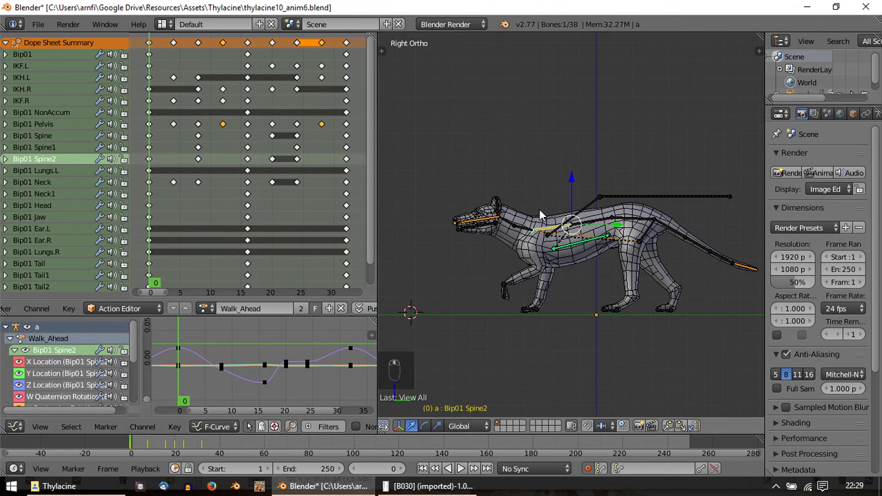
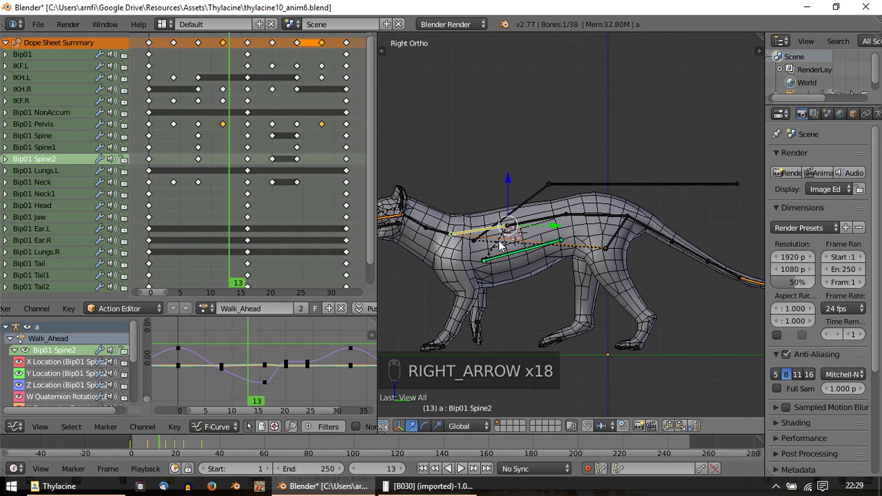
{"action": "key", "text": "Left"}
{"action": "key", "text": "Right"}
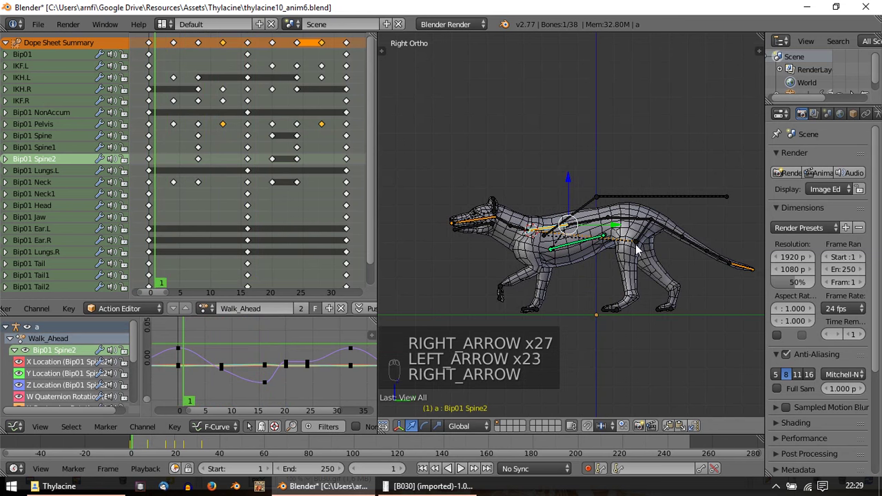
{"action": "left_click_drag", "start_coordinate": [643, 246], "coordinate": [652, 252]}
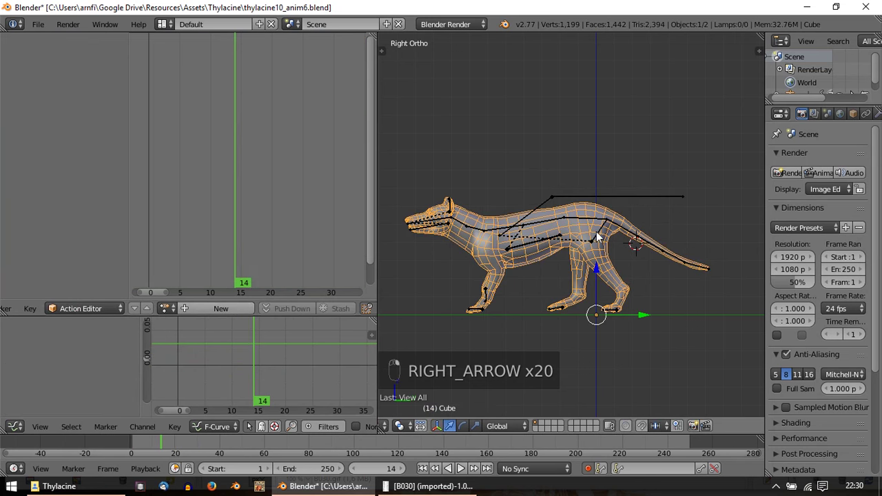
Step: Select the Pelvis, show its transform values and flatten its curve around frame 8, reviewing in playback
{"action": "left_click_drag", "start_coordinate": [242, 221], "coordinate": [206, 220]}
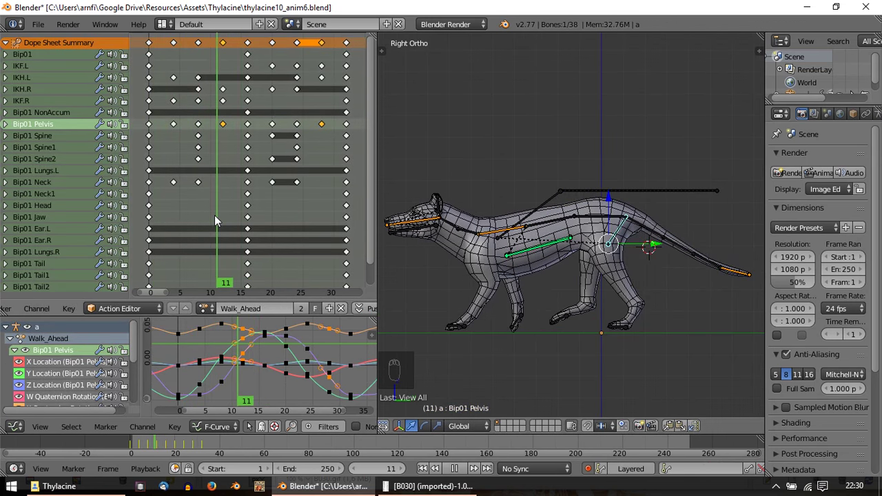
{"action": "key", "text": "n"}
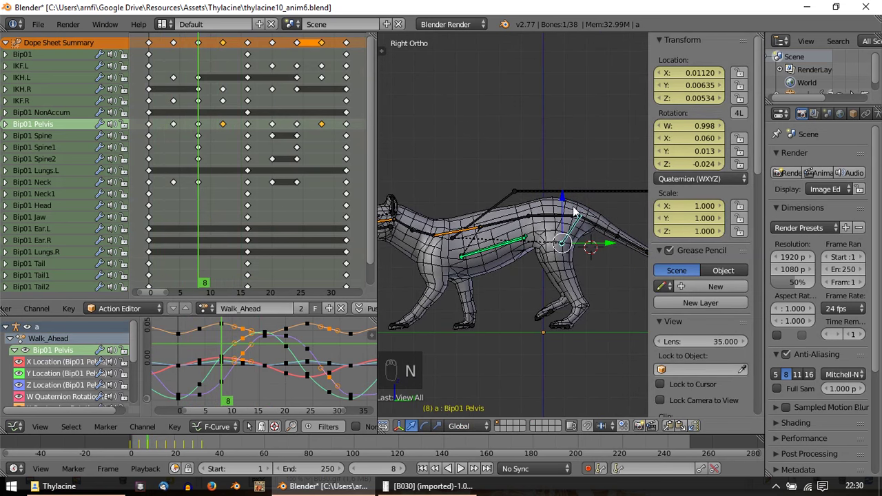
{"action": "left_click_drag", "start_coordinate": [567, 209], "coordinate": [571, 207]}
{"action": "left_click_drag", "start_coordinate": [567, 205], "coordinate": [565, 232]}
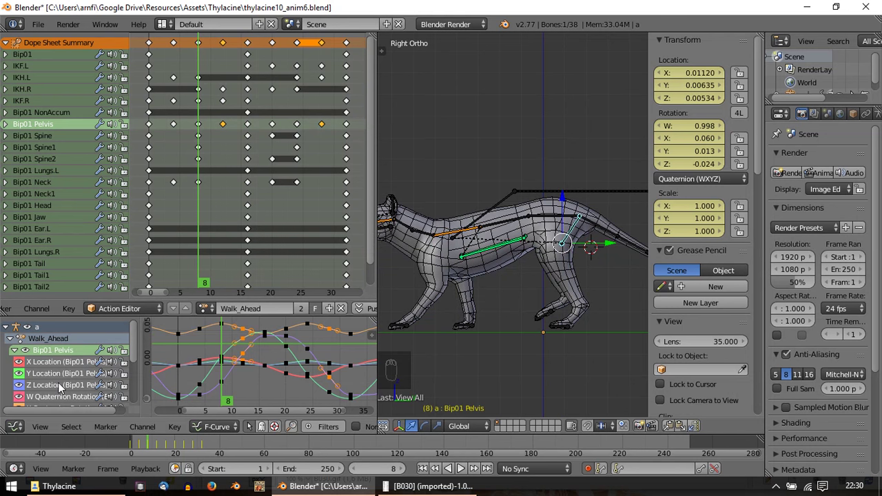
{"action": "left_click_drag", "start_coordinate": [62, 388], "coordinate": [569, 218]}
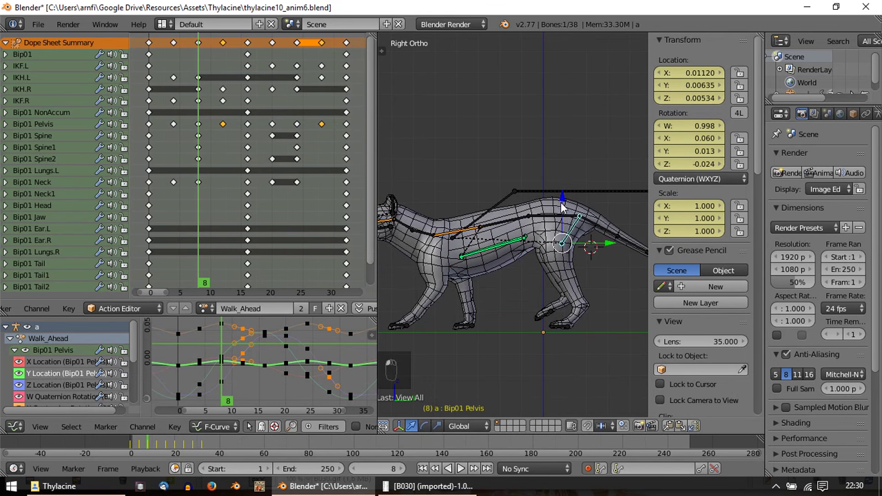
{"action": "key", "text": "alt+a"}
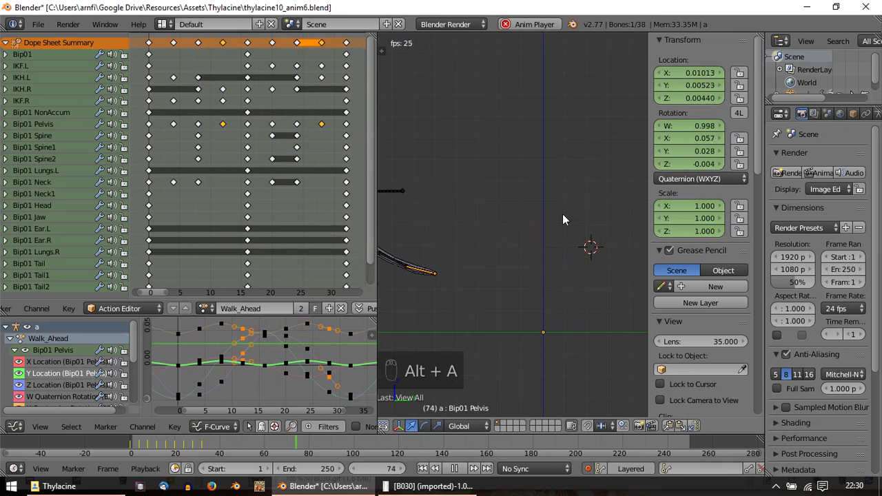
{"action": "key", "text": "Escape"}
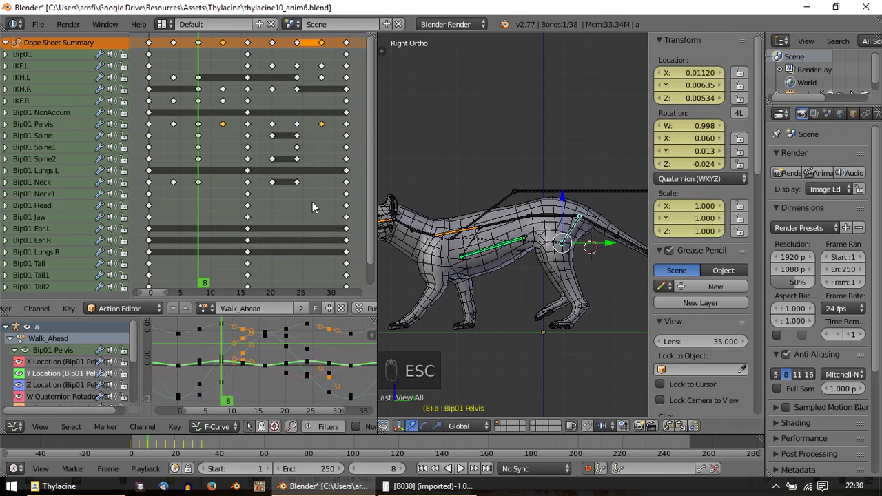
Step: Raise the Bip01 Pelvis at frame 8 so auto keying stores the higher position
{"action": "left_click_drag", "start_coordinate": [158, 180], "coordinate": [192, 181]}
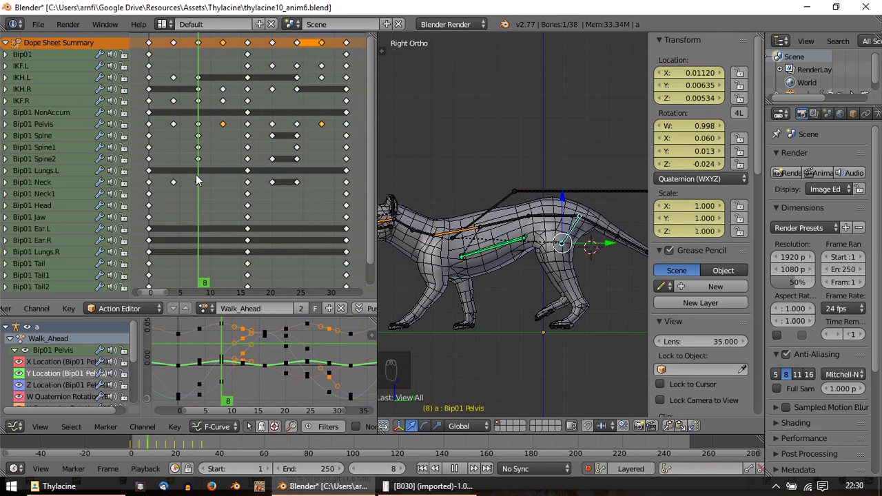
{"action": "left_click_drag", "start_coordinate": [569, 195], "coordinate": [568, 193]}
{"action": "key", "text": "ctrl+z"}
{"action": "left_click_drag", "start_coordinate": [565, 201], "coordinate": [565, 201]}
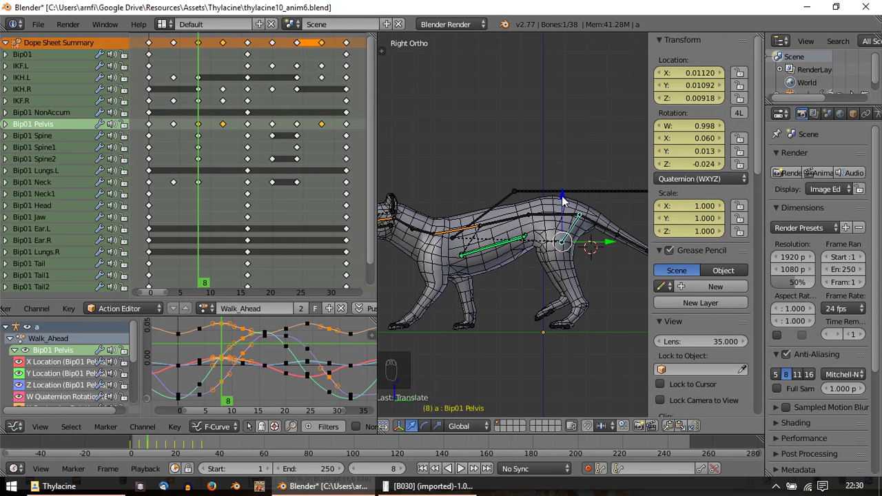
{"action": "left_click_drag", "start_coordinate": [566, 202], "coordinate": [565, 201]}
{"action": "left_click_drag", "start_coordinate": [192, 171], "coordinate": [186, 171]}
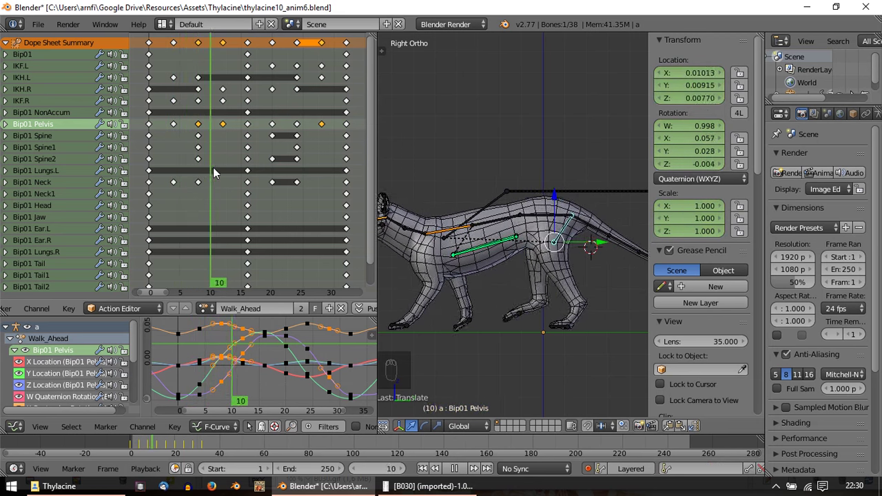
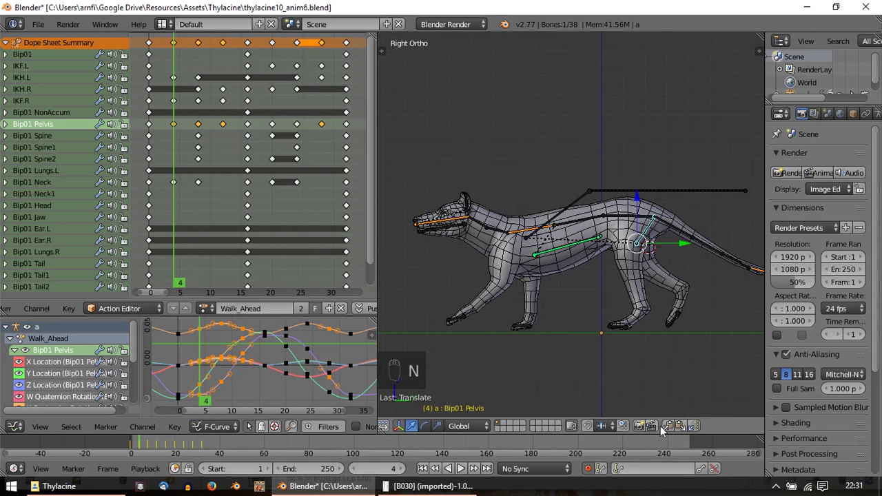
Step: Replay the Walk_Ahead loop twice, scrubbing between runs, and stop back at frame 0
{"action": "left_click_drag", "start_coordinate": [672, 429], "coordinate": [230, 159]}
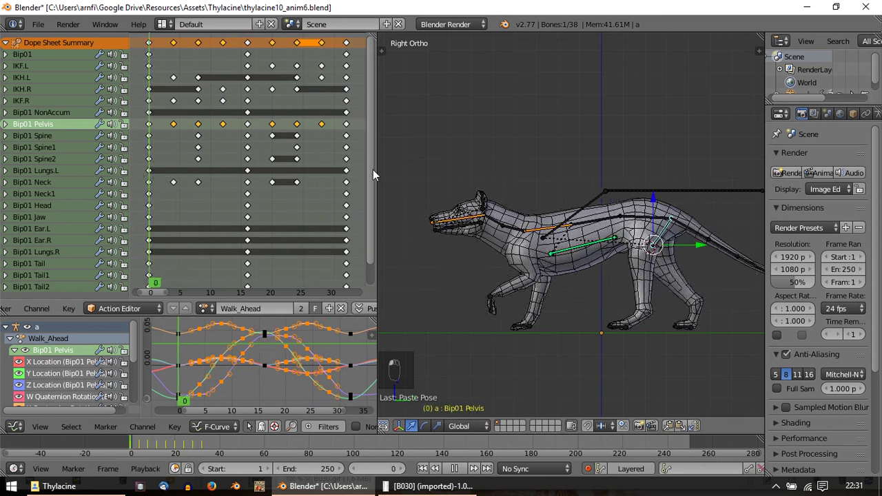
{"action": "key", "text": "alt+a"}
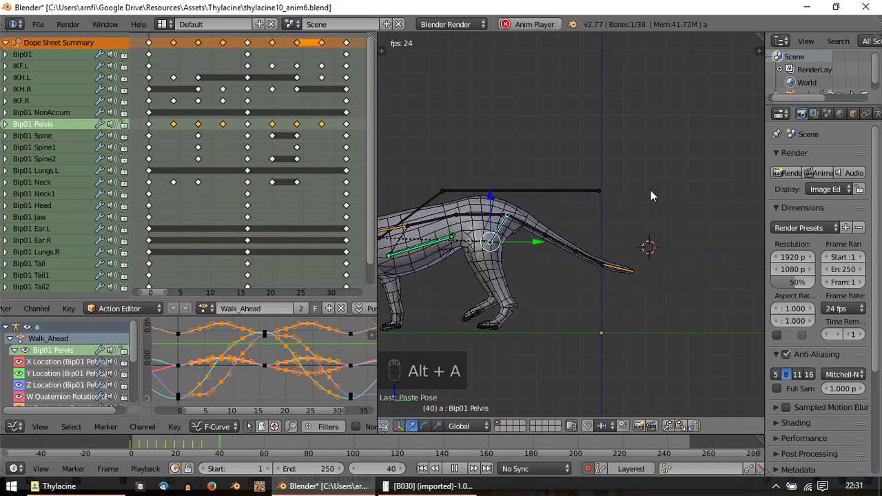
{"action": "key", "text": "Escape"}
{"action": "left_click_drag", "start_coordinate": [154, 114], "coordinate": [153, 113]}
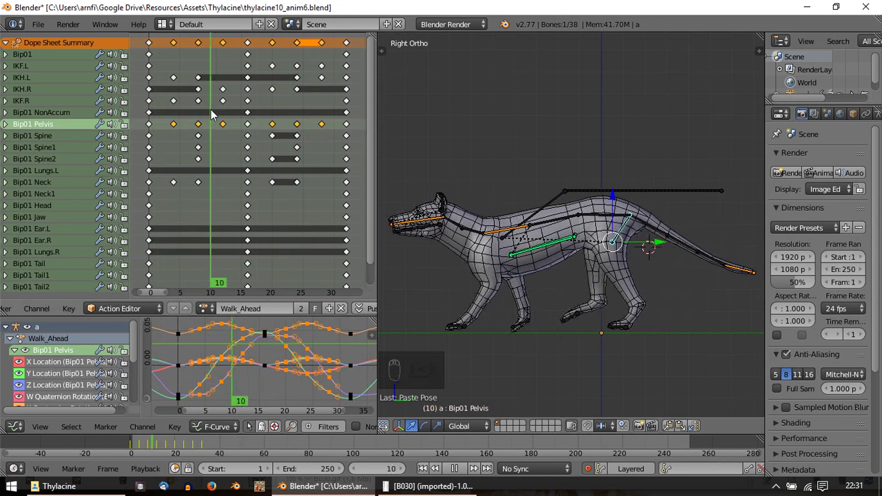
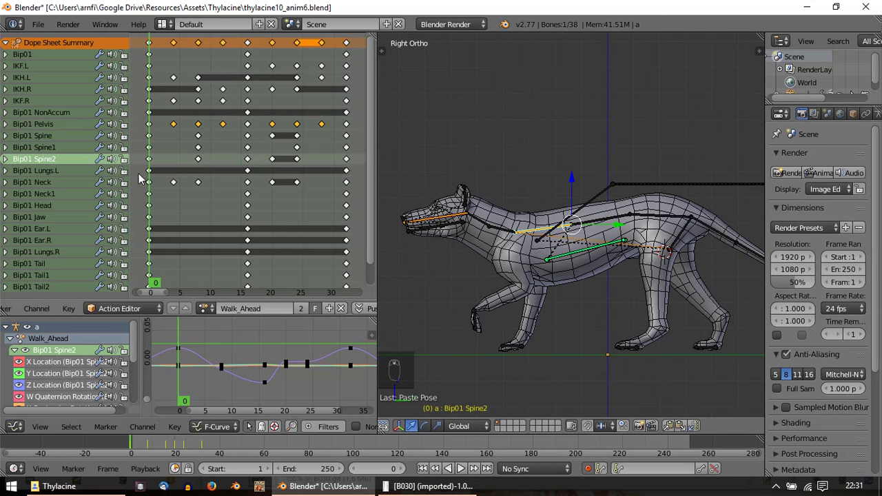
{"action": "left_click_drag", "start_coordinate": [152, 178], "coordinate": [207, 178]}
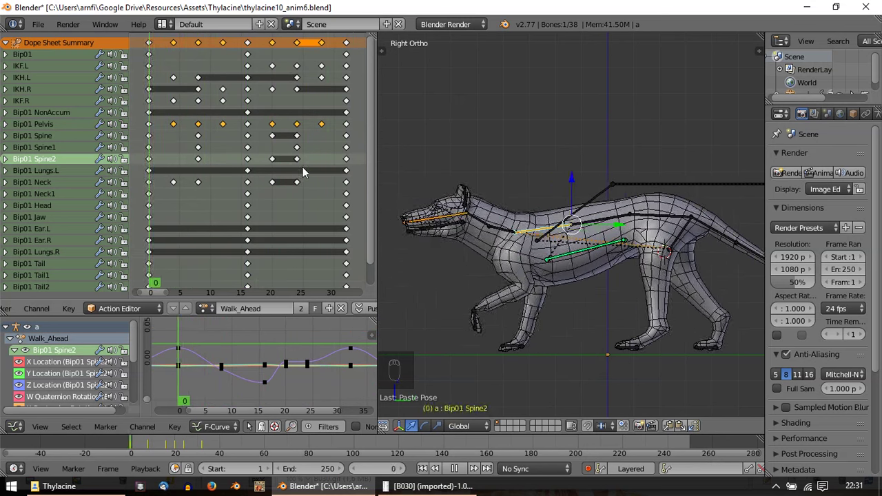
{"action": "key", "text": "alt+a"}
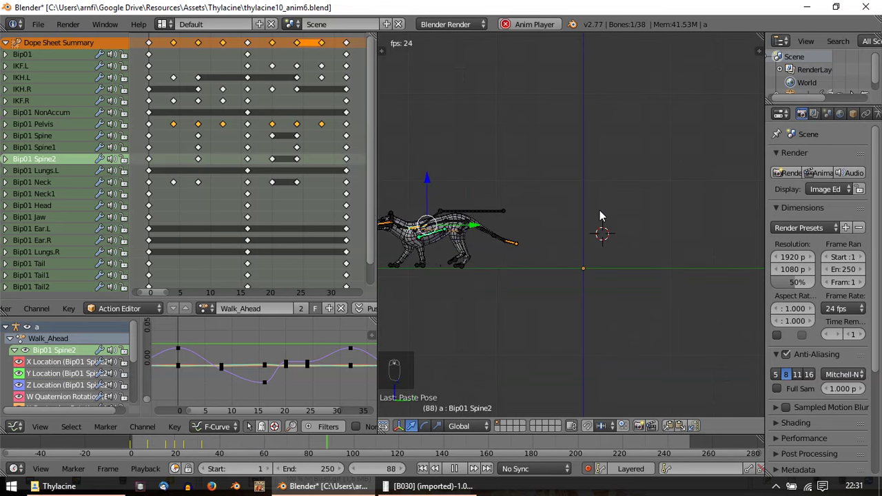
{"action": "key", "text": "Escape"}
Step: From top view, select the head bone and turn it sideways at frame 8
{"action": "key", "text": "KP_7"}
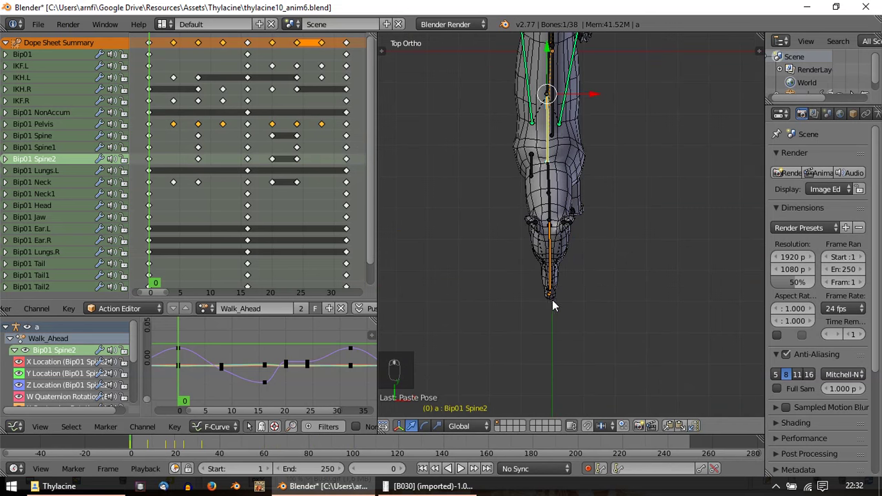
{"action": "left_click", "coordinate": [547, 342]}
{"action": "left_click_drag", "start_coordinate": [542, 311], "coordinate": [585, 220]}
{"action": "left_click", "coordinate": [585, 220]}
{"action": "right_click", "coordinate": [586, 220]}
{"action": "middle_click", "coordinate": [586, 220]}
{"action": "left_click_drag", "start_coordinate": [588, 220], "coordinate": [598, 221]}
Step: Key the opposite head sway at frame 4 and again at frame 12, then return to perspective
{"action": "left_click_drag", "start_coordinate": [175, 172], "coordinate": [600, 287]}
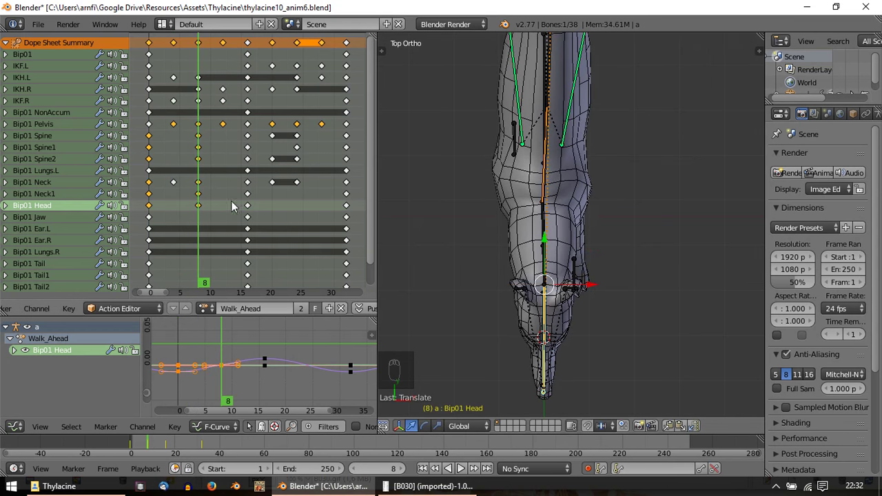
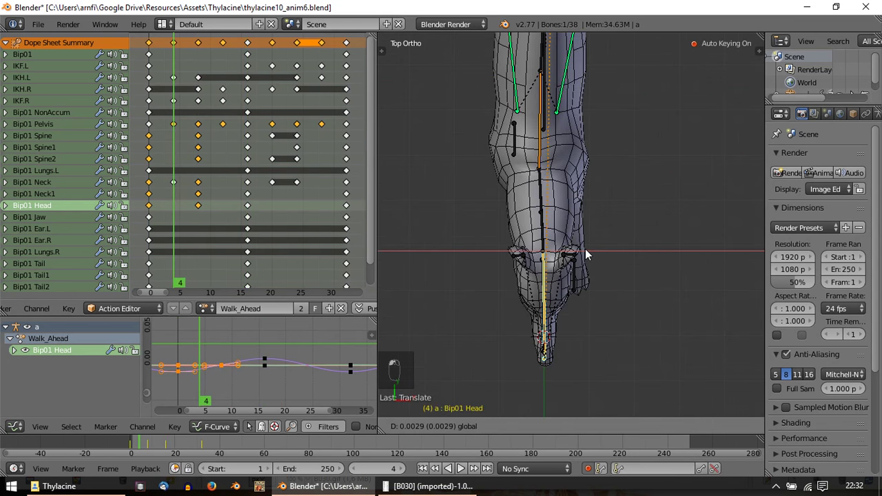
{"action": "left_click_drag", "start_coordinate": [202, 219], "coordinate": [226, 207]}
{"action": "left_click_drag", "start_coordinate": [228, 205], "coordinate": [599, 294]}
{"action": "middle_click", "coordinate": [599, 293]}
{"action": "left_click_drag", "start_coordinate": [597, 293], "coordinate": [579, 304]}
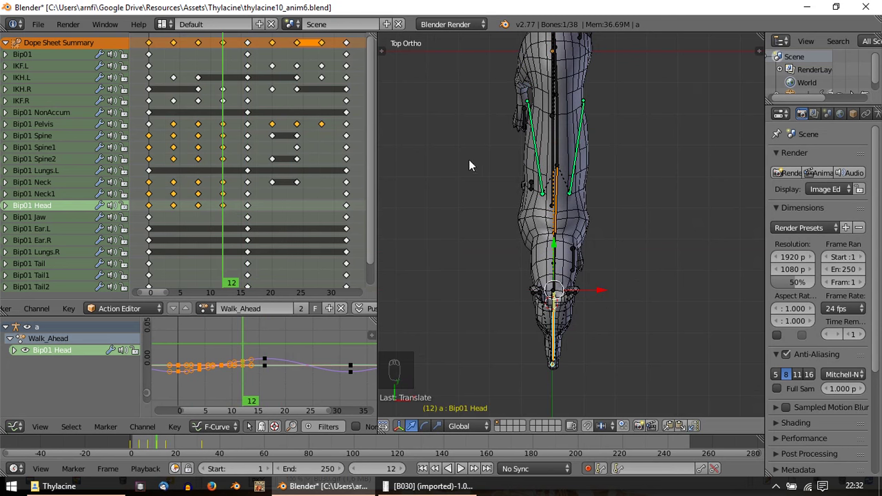
{"action": "left_click_drag", "start_coordinate": [53, 197], "coordinate": [676, 430]}
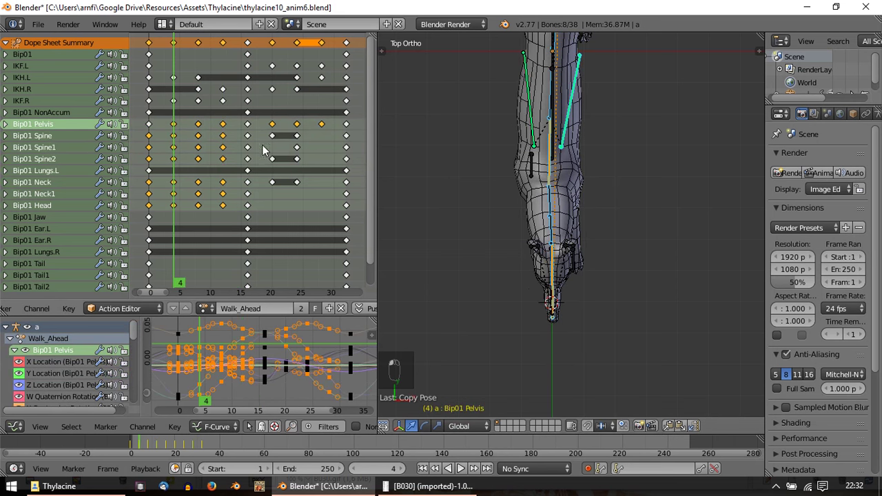
{"action": "left_click_drag", "start_coordinate": [288, 188], "coordinate": [616, 187]}
Step: Play the walk loop while orbiting around the thylacine to the front
{"action": "middle_click", "coordinate": [589, 327]}
{"action": "key", "text": "alt+a"}
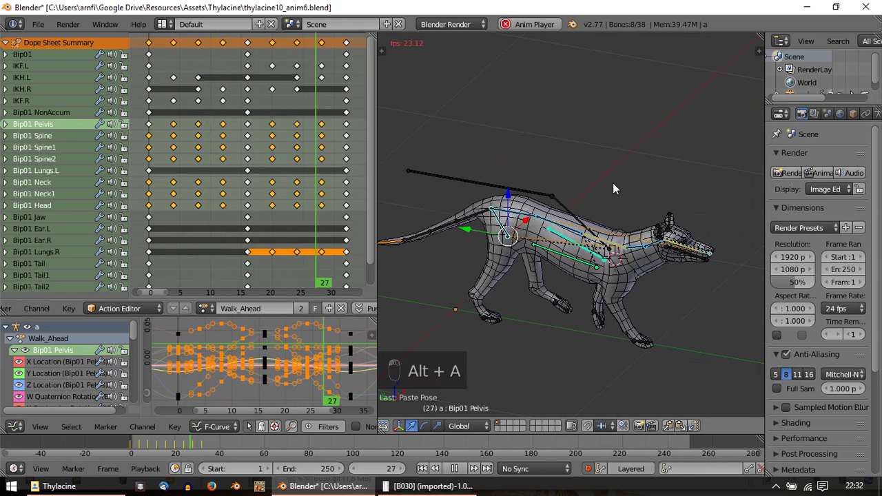
{"action": "key", "text": "Escape"}
{"action": "left_click_drag", "start_coordinate": [514, 427], "coordinate": [540, 293]}
{"action": "key", "text": "a"}
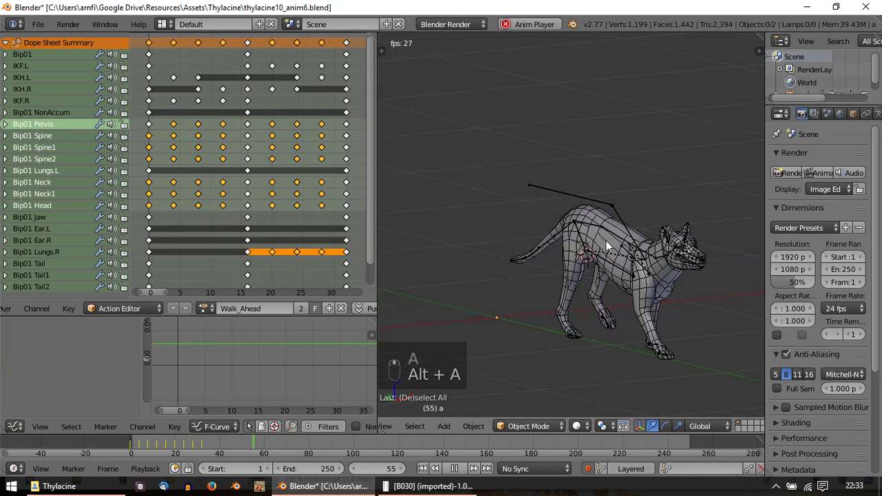
{"action": "key", "text": "a"}
{"action": "key", "text": "a"}
{"action": "key", "text": "a"}
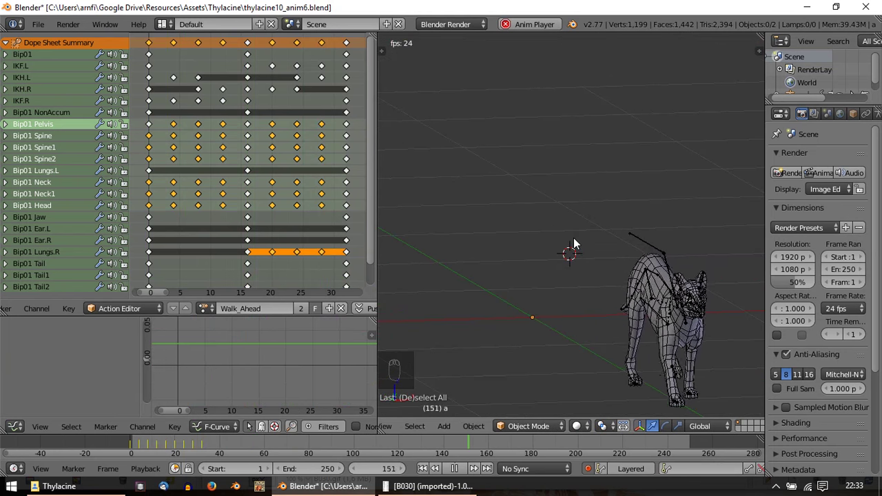
{"action": "key", "text": "Escape"}
{"action": "left_click", "coordinate": [548, 203]}
{"action": "key", "text": "alt+a"}
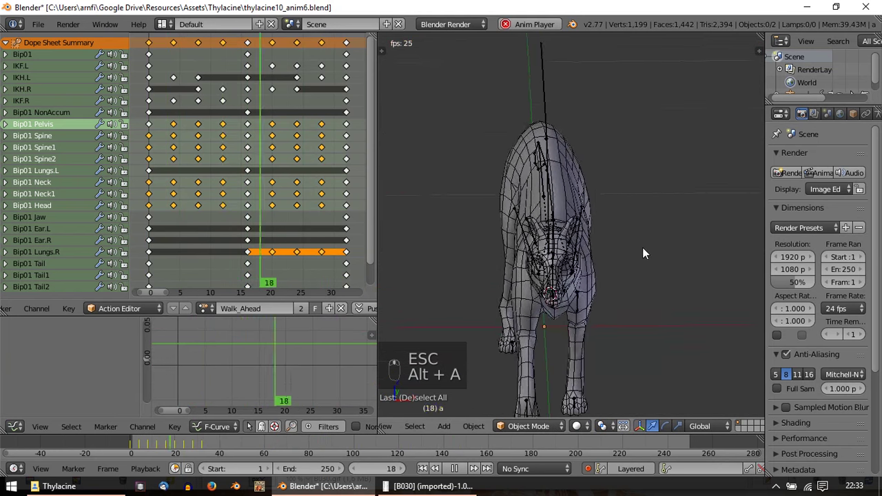
Step: Review the whole thylacine zoomed out, stop at frame 0 and settle on a side close-up of the tail
{"action": "key", "text": "KP_5"}
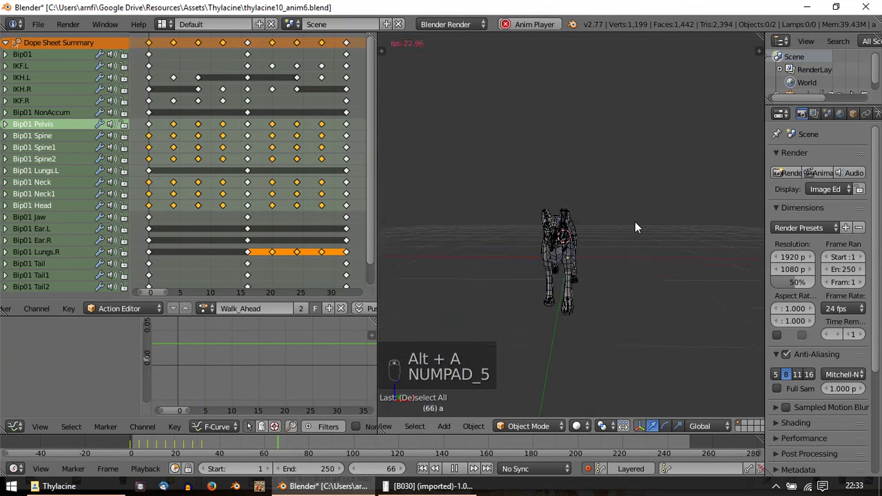
{"action": "double_click", "coordinate": [585, 231]}
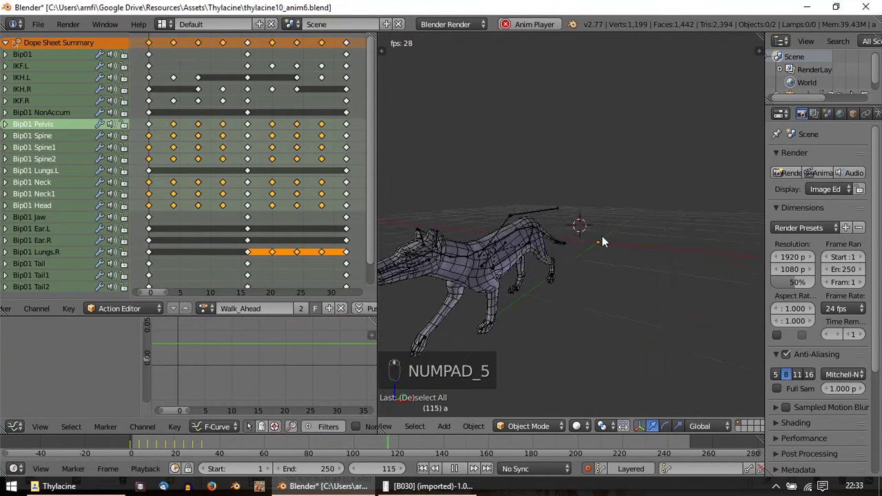
{"action": "key", "text": "Escape"}
{"action": "key", "text": "alt+a"}
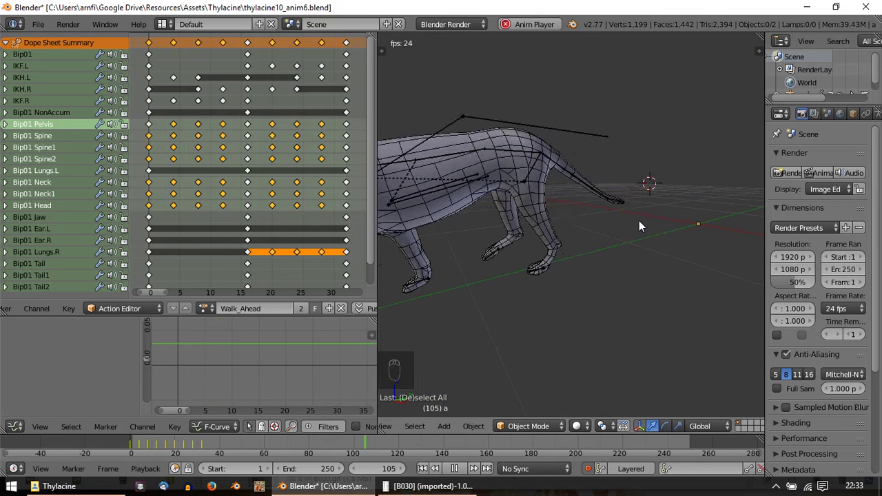
{"action": "middle_click", "coordinate": [583, 213]}
{"action": "key", "text": "Escape"}
{"action": "key", "text": "KP_3"}
{"action": "key", "text": "KP_5"}
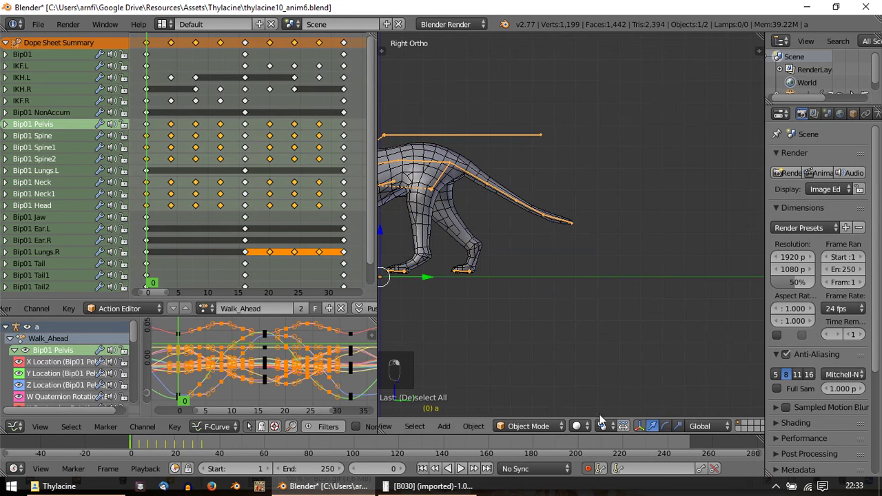
{"action": "left_click_drag", "start_coordinate": [545, 427], "coordinate": [540, 223]}
{"action": "middle_click", "coordinate": [540, 222]}
Step: At frame 8, select the tail bones and bend the tail tip so Tail, Tail1 and Tail3 get new keys
{"action": "left_click_drag", "start_coordinate": [574, 432], "coordinate": [283, 88]}
{"action": "left_click_drag", "start_coordinate": [154, 117], "coordinate": [211, 122]}
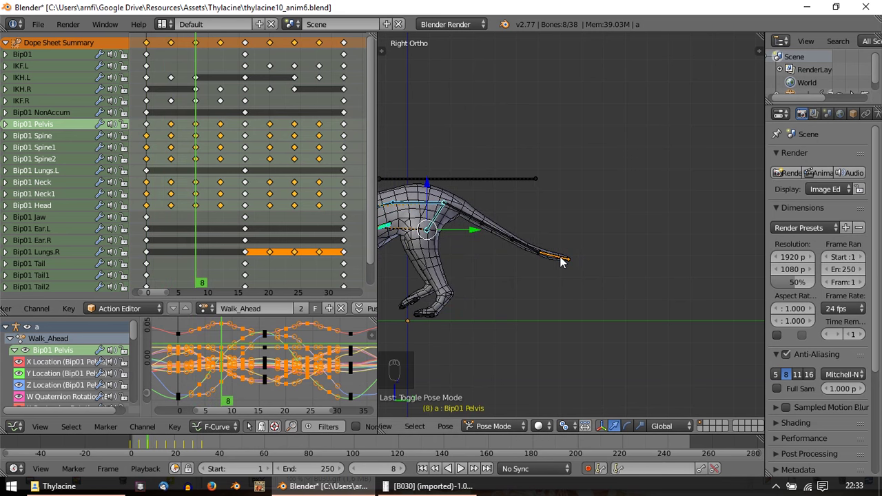
{"action": "left_click_drag", "start_coordinate": [563, 263], "coordinate": [543, 218]}
{"action": "middle_click", "coordinate": [544, 218]}
{"action": "left_click_drag", "start_coordinate": [544, 215], "coordinate": [544, 214]}
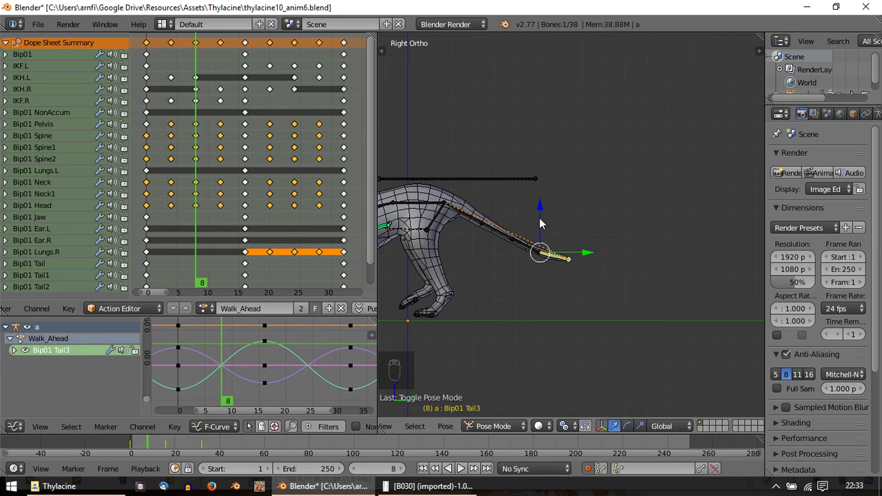
{"action": "left_click_drag", "start_coordinate": [543, 213], "coordinate": [195, 209]}
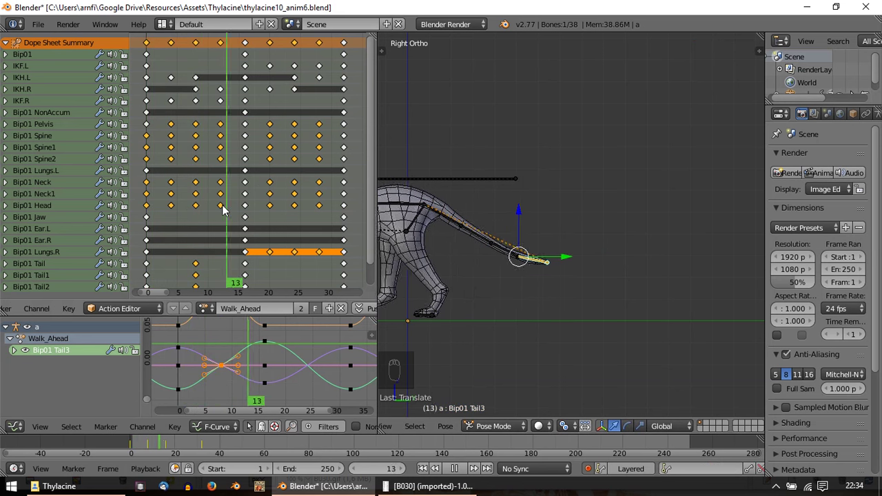
{"action": "left_click_drag", "start_coordinate": [469, 222], "coordinate": [247, 229]}
Step: Rotate the tail bones upward at frame 8, undo, then re-bend the tail tip
{"action": "key", "text": "r"}
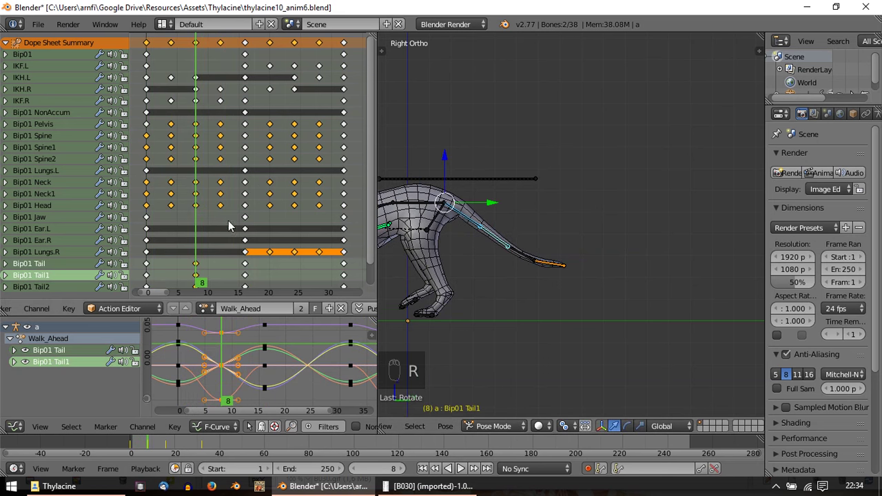
{"action": "left_click_drag", "start_coordinate": [190, 228], "coordinate": [195, 229]}
{"action": "key", "text": "ctrl+z"}
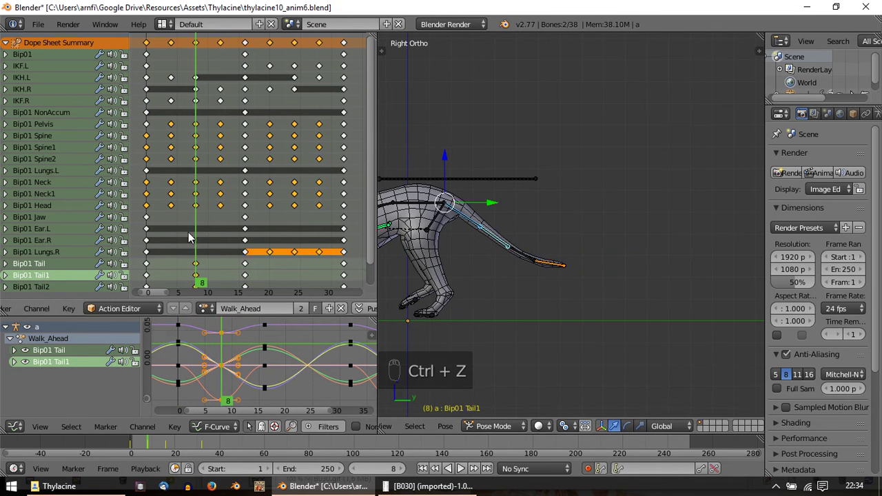
{"action": "key", "text": "ctrl+z"}
{"action": "left_click_drag", "start_coordinate": [200, 235], "coordinate": [204, 238]}
{"action": "key", "text": "r"}
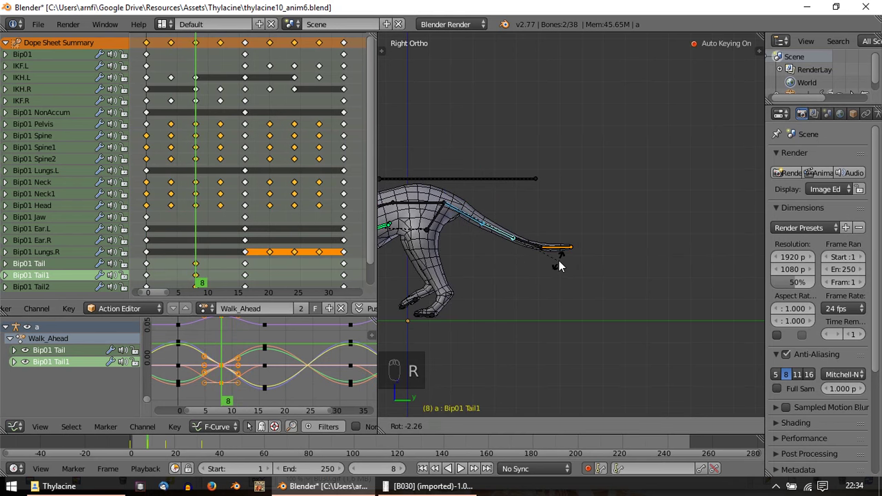
{"action": "left_click_drag", "start_coordinate": [193, 256], "coordinate": [226, 254]}
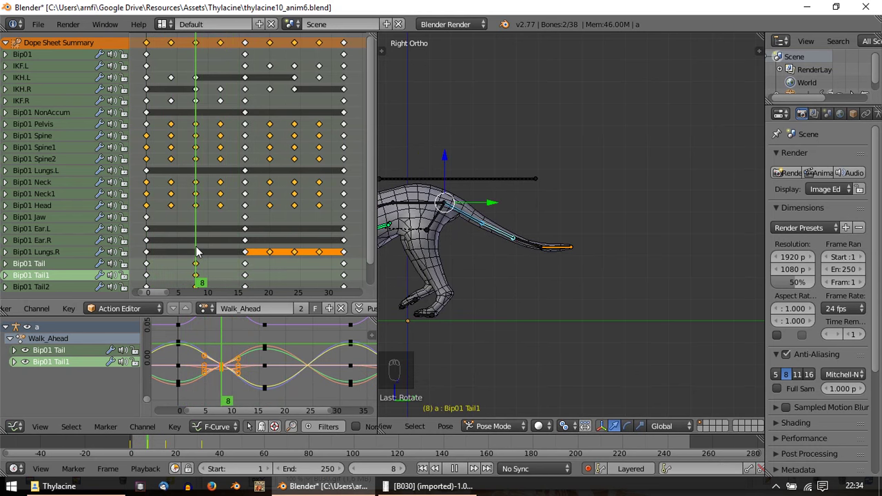
Step: Key the remaining tail bone (Tail2) at frame 8 and check the tail motion in playback
{"action": "left_click_drag", "start_coordinate": [532, 247], "coordinate": [655, 433]}
{"action": "middle_click", "coordinate": [655, 433]}
{"action": "left_click_drag", "start_coordinate": [674, 433], "coordinate": [317, 226]}
{"action": "middle_click", "coordinate": [317, 226]}
{"action": "left_click", "coordinate": [266, 227]}
{"action": "middle_click", "coordinate": [312, 222]}
{"action": "key", "text": "alt+a"}
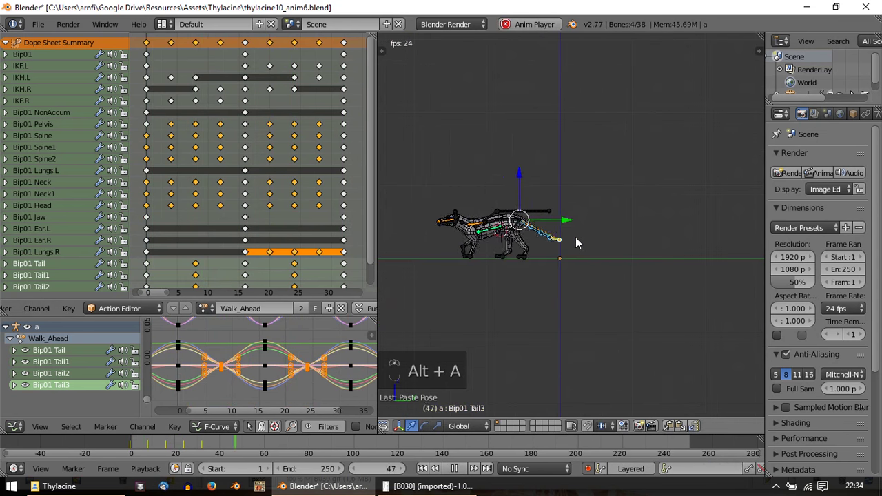
{"action": "key", "text": "Escape"}
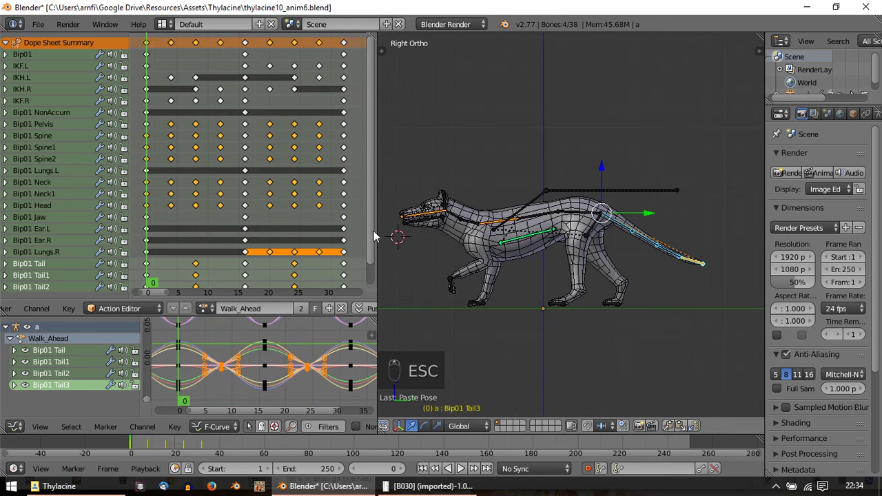
Step: Replay the tail motion, then switch to top view and orbit to an angle
{"action": "left_click_drag", "start_coordinate": [155, 260], "coordinate": [275, 270]}
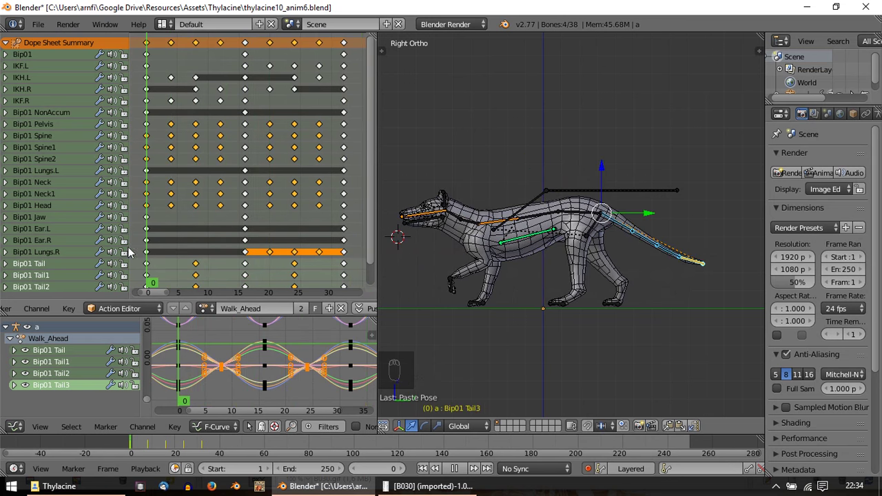
{"action": "key", "text": "alt+a"}
{"action": "key", "text": "Escape"}
{"action": "key", "text": "KP_7"}
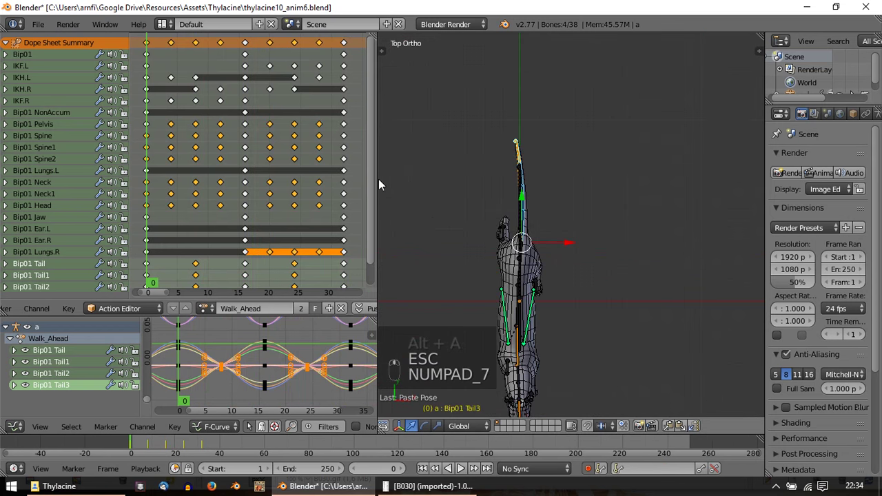
{"action": "left_click", "coordinate": [288, 202]}
{"action": "left_click", "coordinate": [321, 206]}
{"action": "middle_click", "coordinate": [515, 338]}
Step: Loop the walk several times from above, stop at frame 0 and go to a side close-up of the head
{"action": "key", "text": "alt+a"}
{"action": "key", "text": "Escape"}
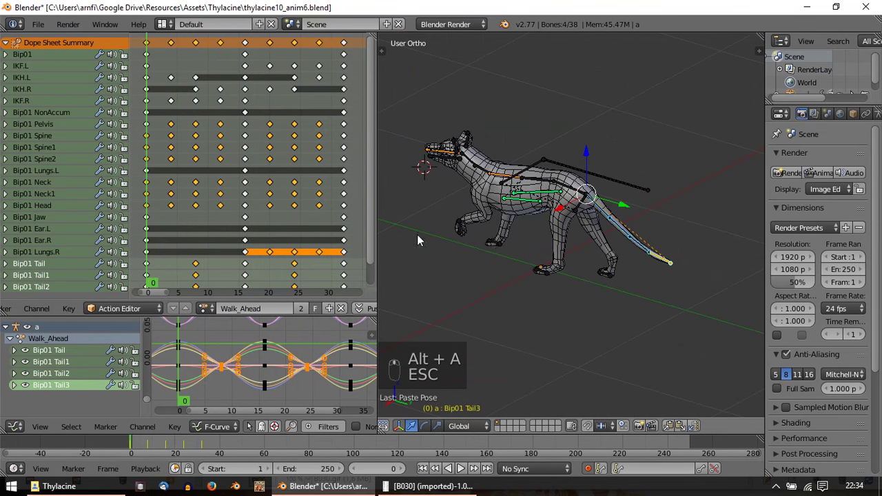
{"action": "key", "text": "alt+a"}
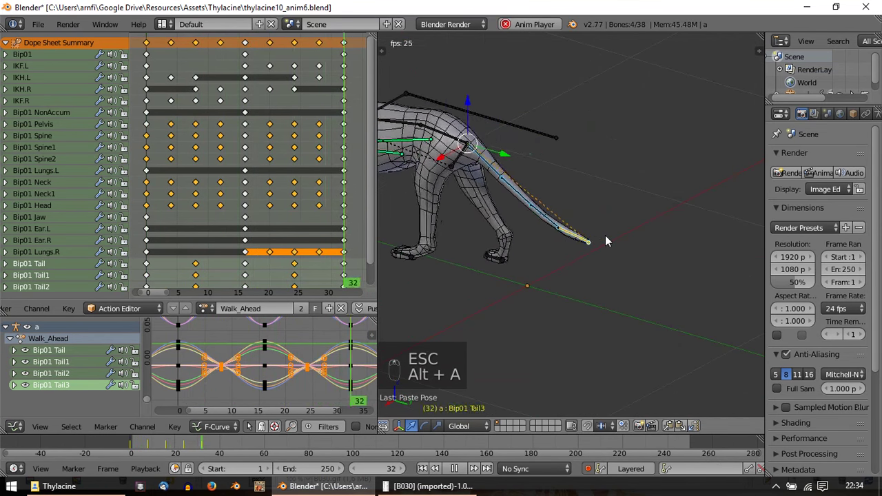
{"action": "key", "text": "Escape"}
{"action": "key", "text": "alt+a"}
{"action": "key", "text": "Escape"}
{"action": "key", "text": "KP_3"}
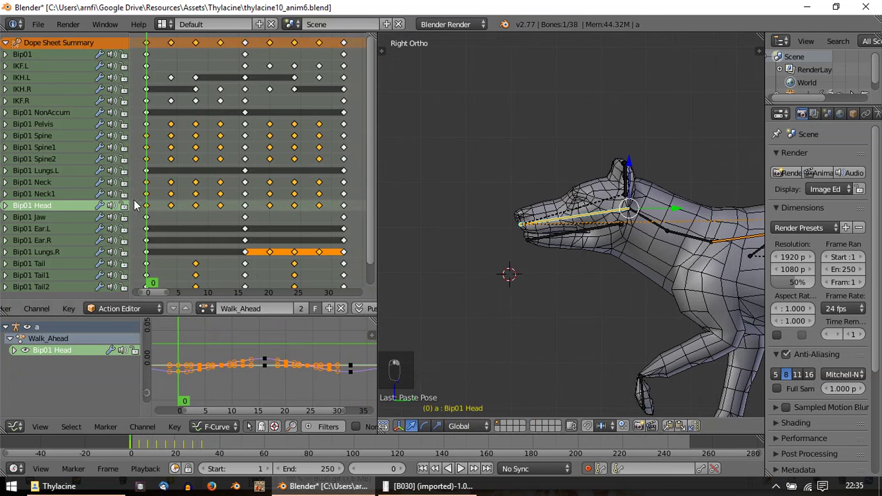
Step: Replay the loop, then select Bip01 Head and Neck1 and step to frame 8
{"action": "key", "text": "alt+a"}
{"action": "key", "text": "Escape"}
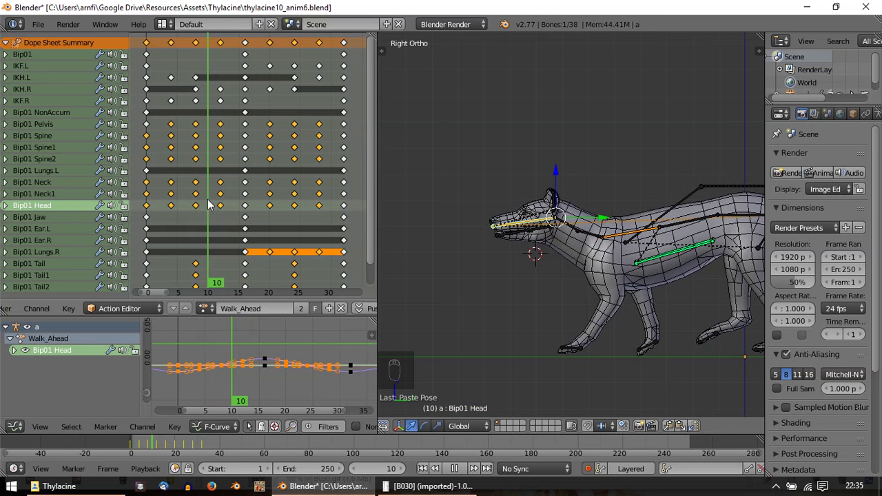
{"action": "left_click_drag", "start_coordinate": [561, 216], "coordinate": [409, 239]}
{"action": "key", "text": "r"}
{"action": "left_click_drag", "start_coordinate": [188, 235], "coordinate": [203, 236]}
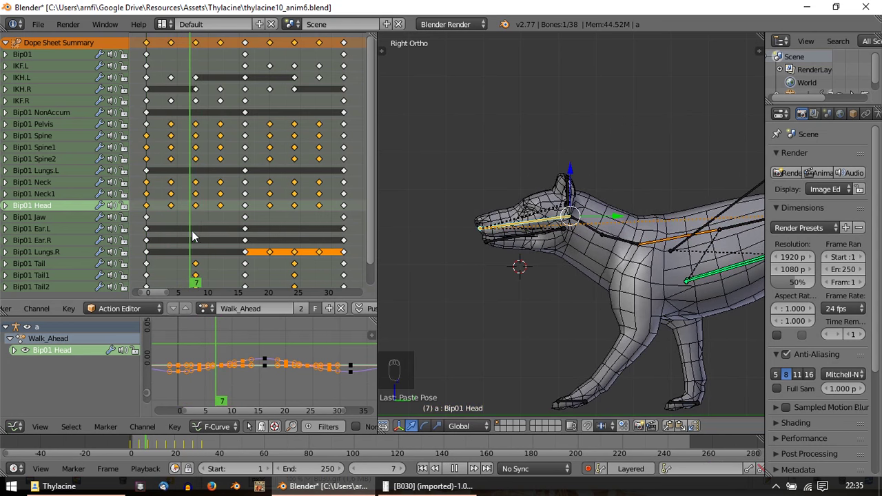
{"action": "key", "text": "r"}
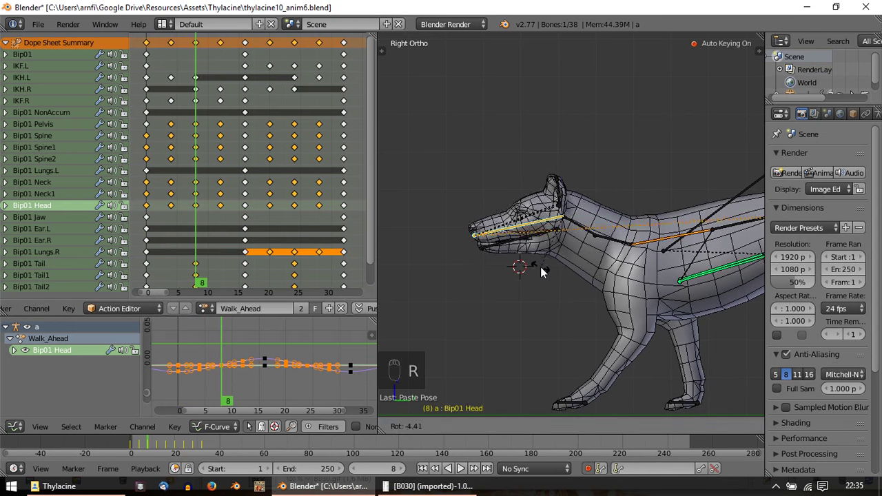
Step: Tilt the head and neck bones at frame 8 in Right Ortho so auto keying stores the pose
{"action": "key", "text": "r"}
{"action": "left_click_drag", "start_coordinate": [626, 247], "coordinate": [570, 254]}
{"action": "key", "text": "r"}
{"action": "key", "text": "r"}
{"action": "key", "text": "r"}
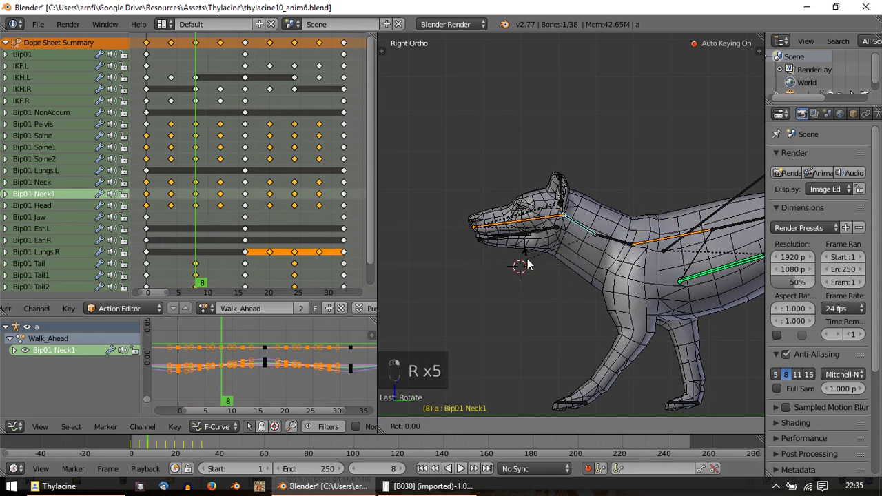
Step: Select the neck/head bone, zoom onto the head, replay, and switch to Front Ortho
{"action": "key", "text": "r"}
{"action": "right_click", "coordinate": [602, 233]}
{"action": "left_click_drag", "start_coordinate": [608, 239], "coordinate": [674, 433]}
{"action": "left_click_drag", "start_coordinate": [675, 433], "coordinate": [698, 431]}
{"action": "left_click_drag", "start_coordinate": [699, 431], "coordinate": [467, 216]}
{"action": "key", "text": "alt+a"}
{"action": "key", "text": "Escape"}
{"action": "key", "text": "KP_1"}
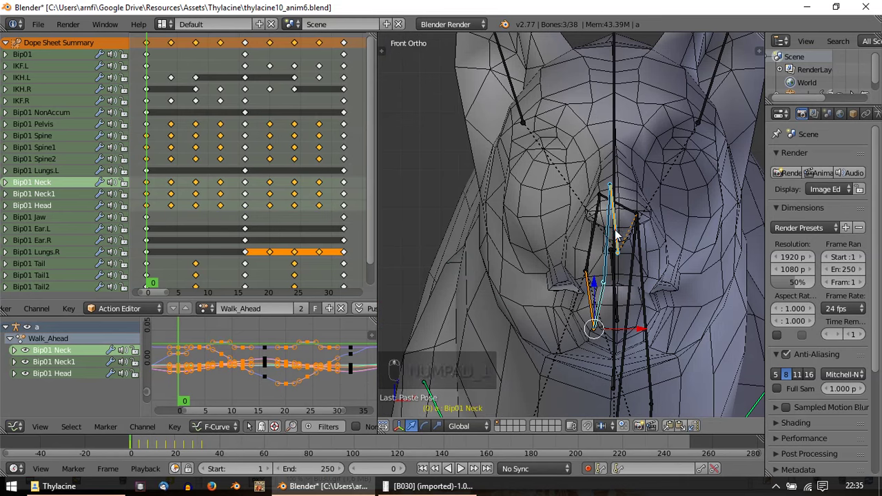
Step: Rotate Bip01 Head sideways around frame 12 to key the sway seen from the front
{"action": "left_click_drag", "start_coordinate": [623, 235], "coordinate": [695, 237]}
{"action": "key", "text": "r"}
{"action": "middle_click", "coordinate": [695, 237]}
{"action": "left_click_drag", "start_coordinate": [153, 208], "coordinate": [242, 222]}
{"action": "key", "text": "r"}
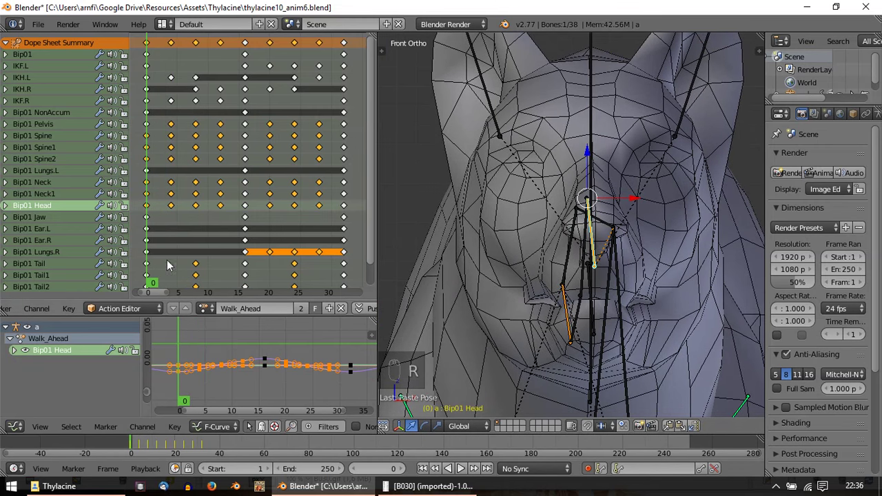
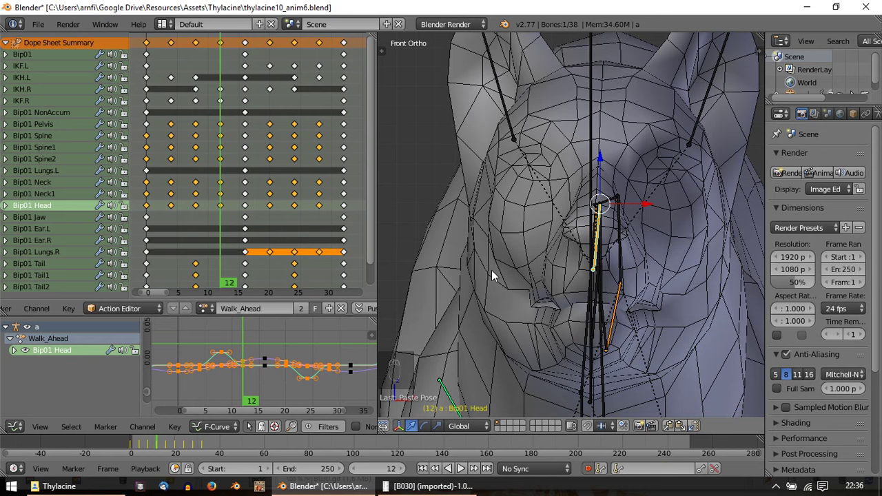
{"action": "key", "text": "r"}
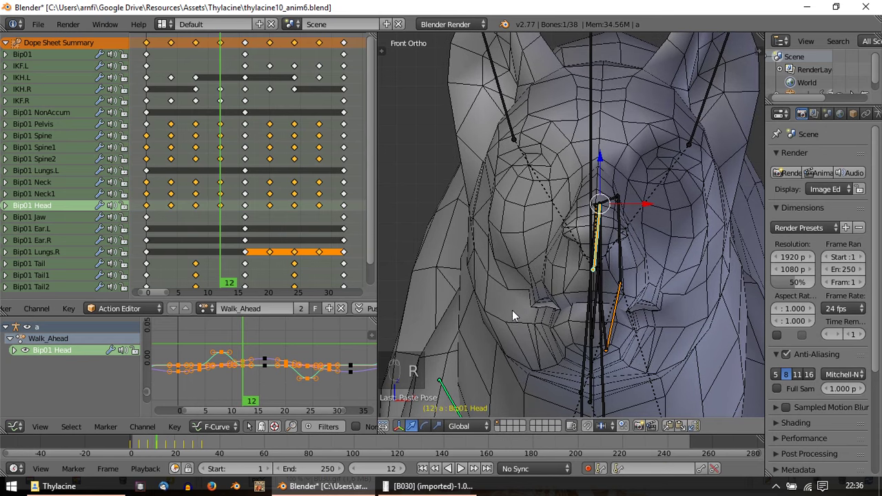
{"action": "key", "text": "r"}
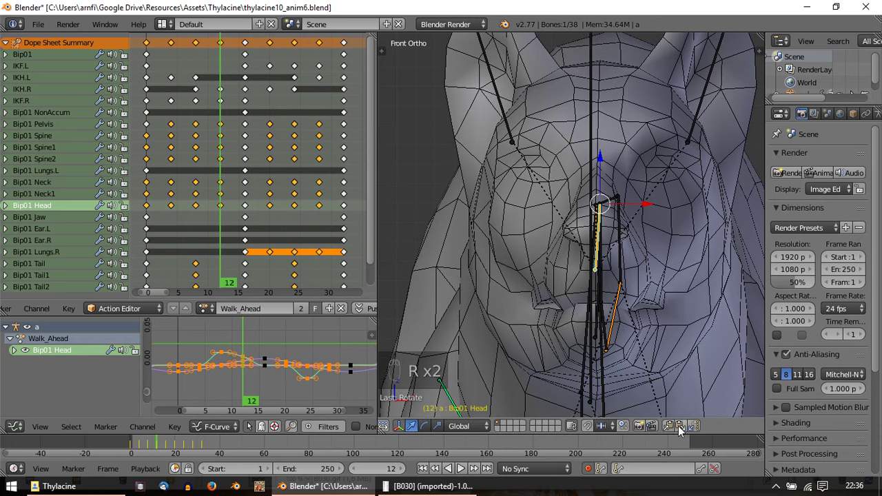
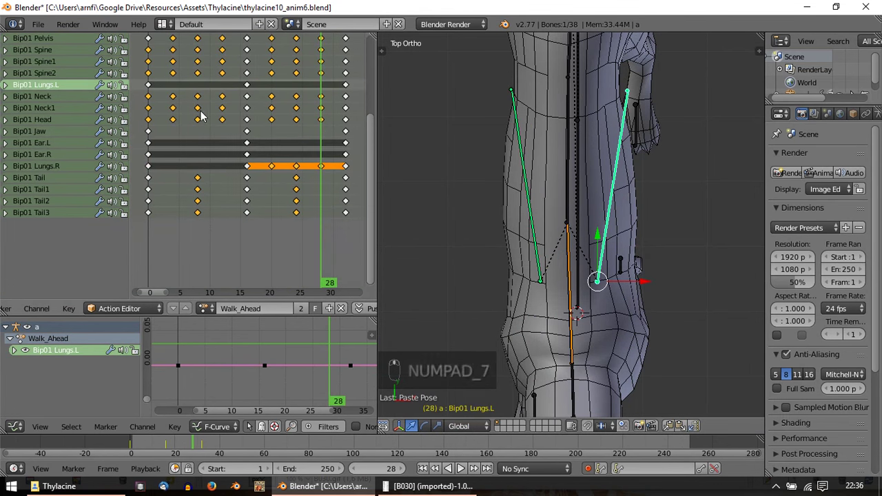
Step: In top view select Bip01 Lungs.L and Lungs.R and key their breathing swell at frame 8
{"action": "left_click", "coordinate": [203, 99]}
{"action": "middle_click", "coordinate": [622, 139]}
{"action": "left_click_drag", "start_coordinate": [548, 413], "coordinate": [656, 208]}
{"action": "key", "text": "r"}
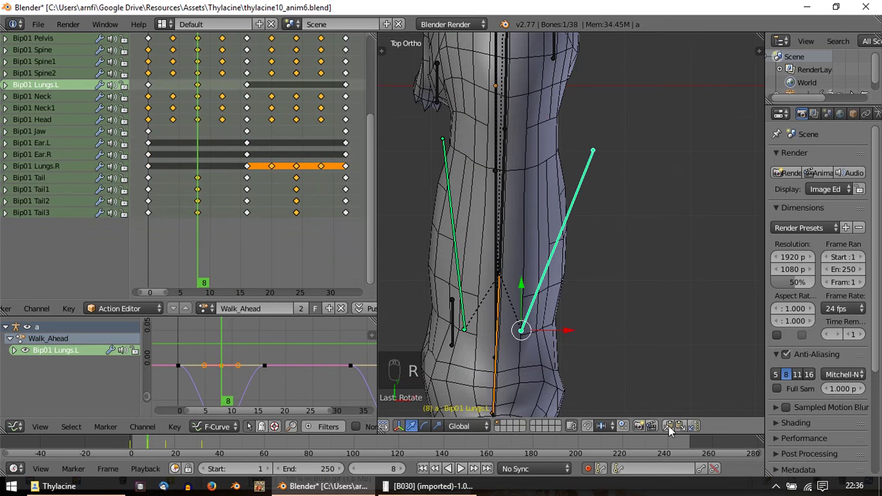
{"action": "left_click_drag", "start_coordinate": [675, 430], "coordinate": [451, 260]}
{"action": "left_click", "coordinate": [676, 431]}
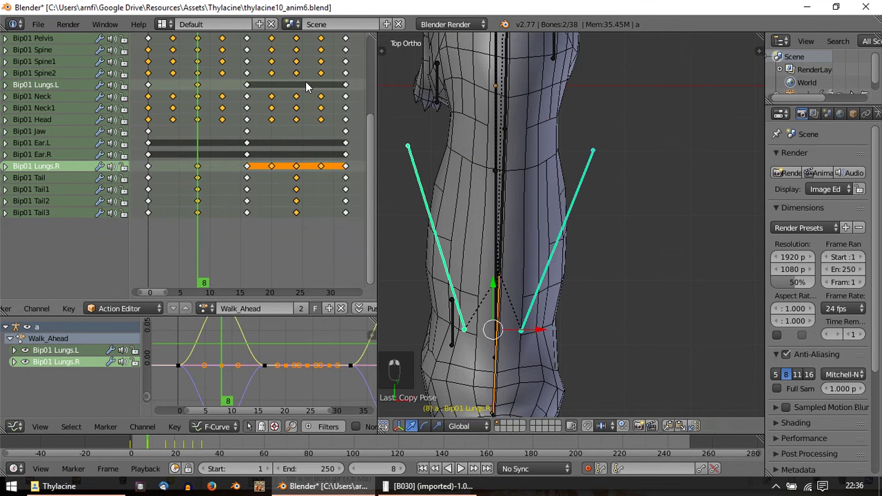
{"action": "left_click", "coordinate": [304, 91]}
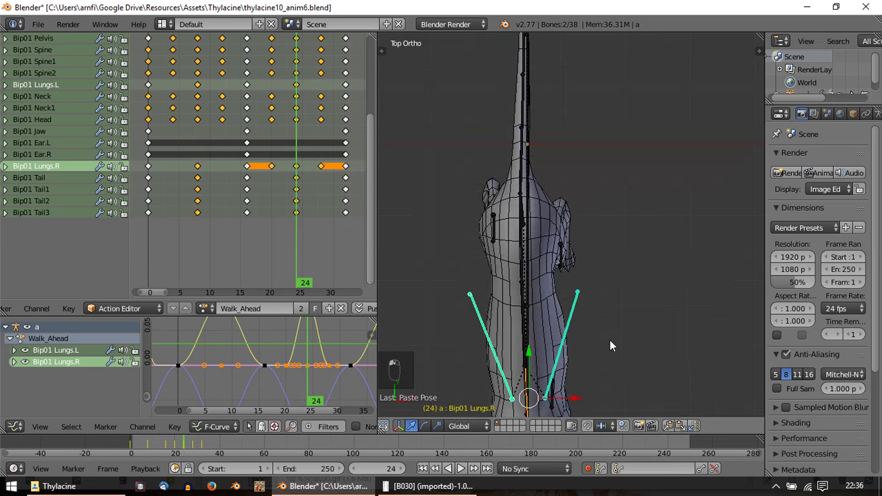
Step: Loop the walk cycle several times, finishing in side view stopped at frame 0
{"action": "key", "text": "alt+a"}
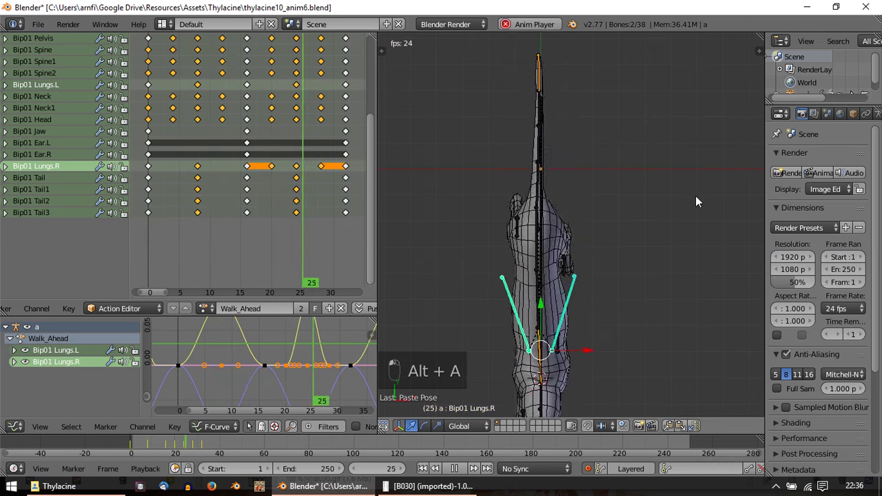
{"action": "key", "text": "Escape"}
{"action": "key", "text": "alt+a"}
{"action": "key", "text": "Escape"}
{"action": "key", "text": "alt+a"}
{"action": "key", "text": "Escape"}
{"action": "key", "text": "KP_3"}
{"action": "key", "text": "alt+a"}
{"action": "key", "text": "Escape"}
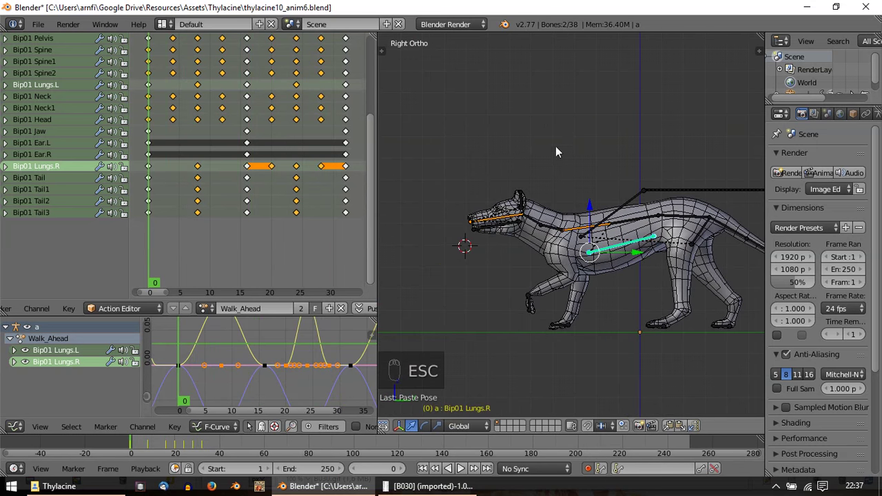
{"action": "key", "text": "alt+a"}
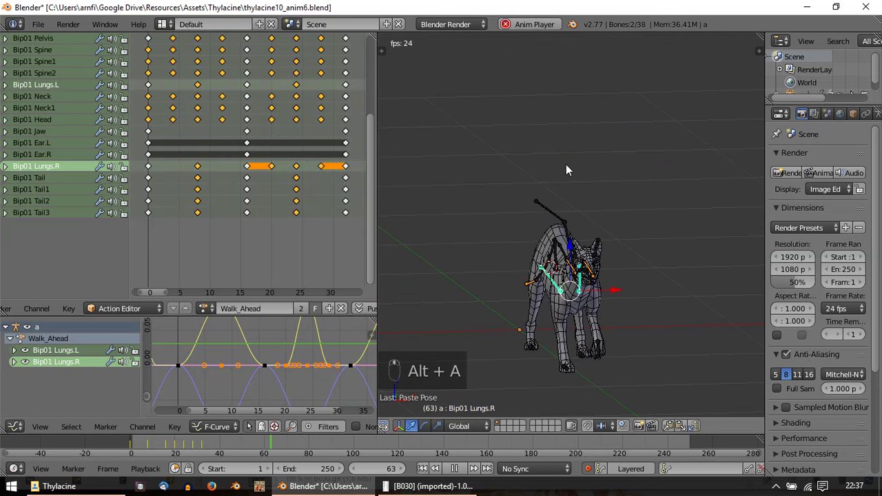
{"action": "key", "text": "Escape"}
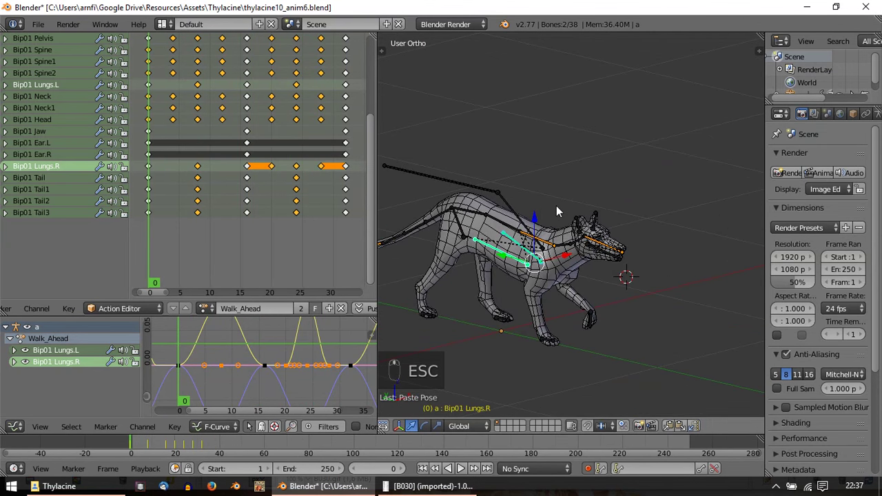
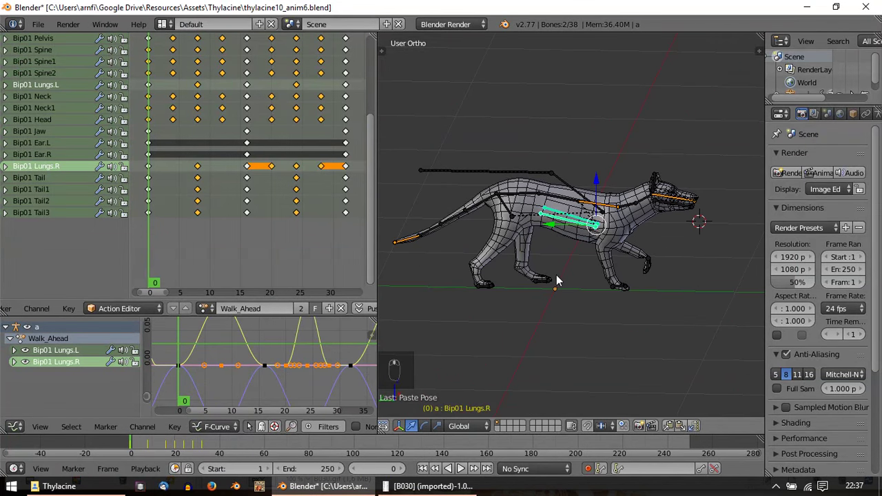
{"action": "left_click_drag", "start_coordinate": [154, 152], "coordinate": [558, 316]}
{"action": "key", "text": "alt+a"}
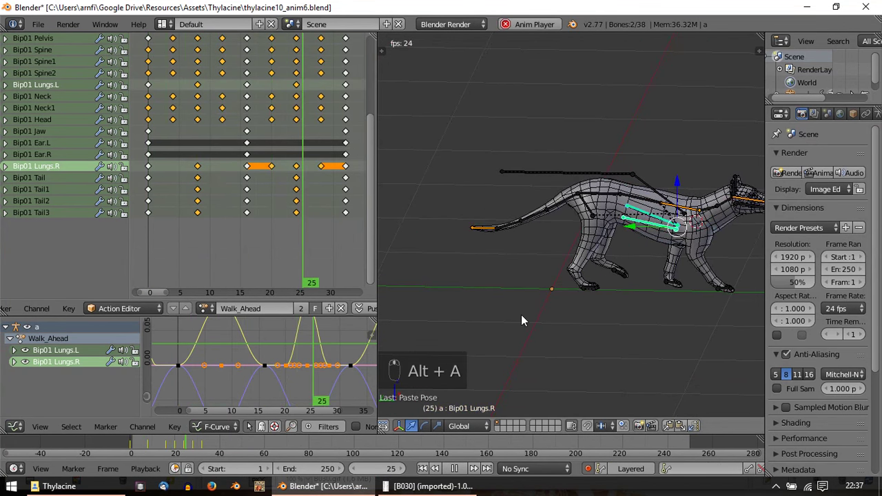
{"action": "key", "text": "a"}
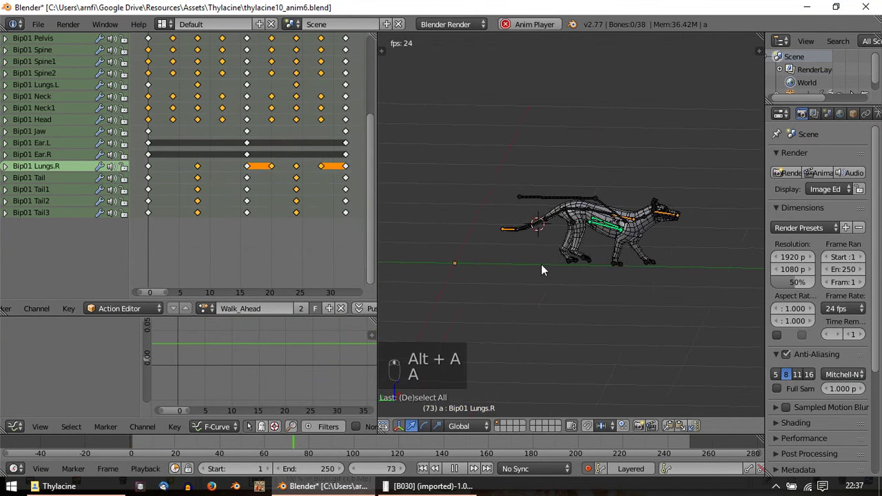
{"action": "middle_click", "coordinate": [501, 270]}
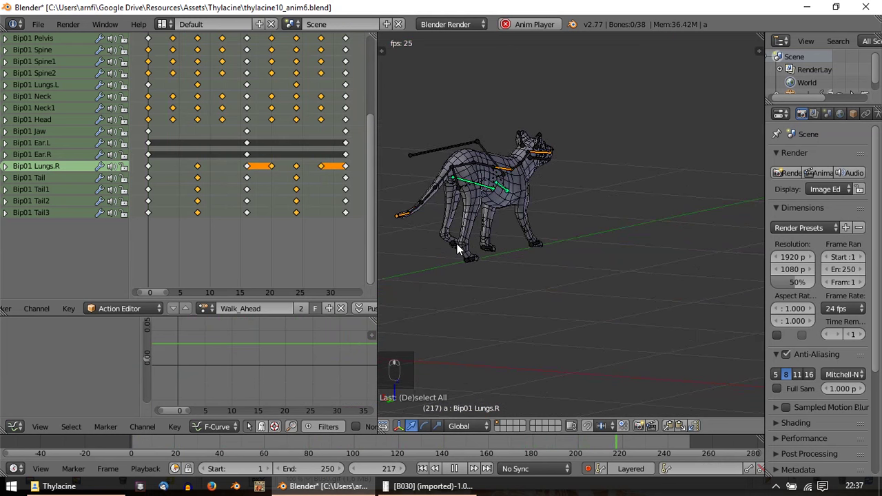
{"action": "key", "text": "Escape"}
{"action": "key", "text": "alt+a"}
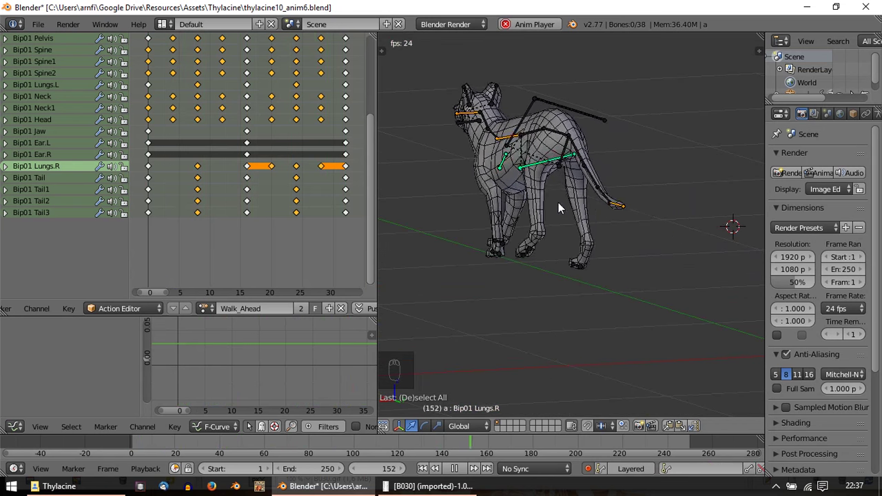
{"action": "middle_click", "coordinate": [488, 181]}
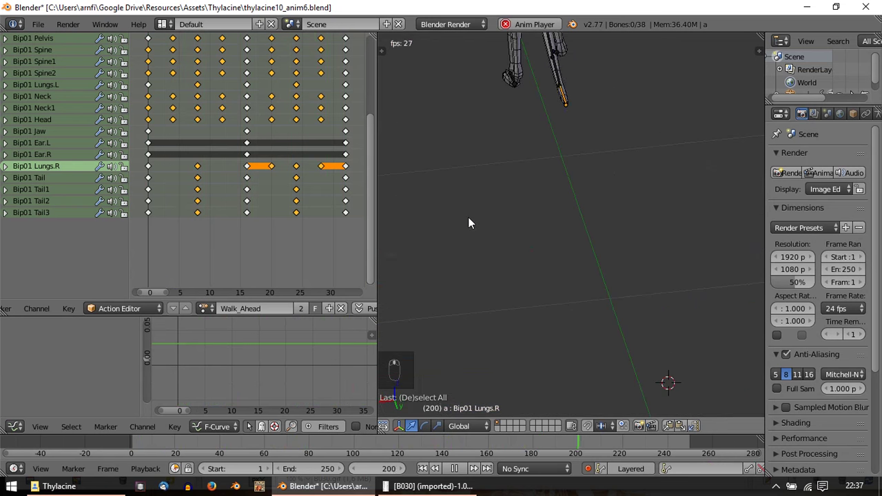
{"action": "key", "text": "Escape"}
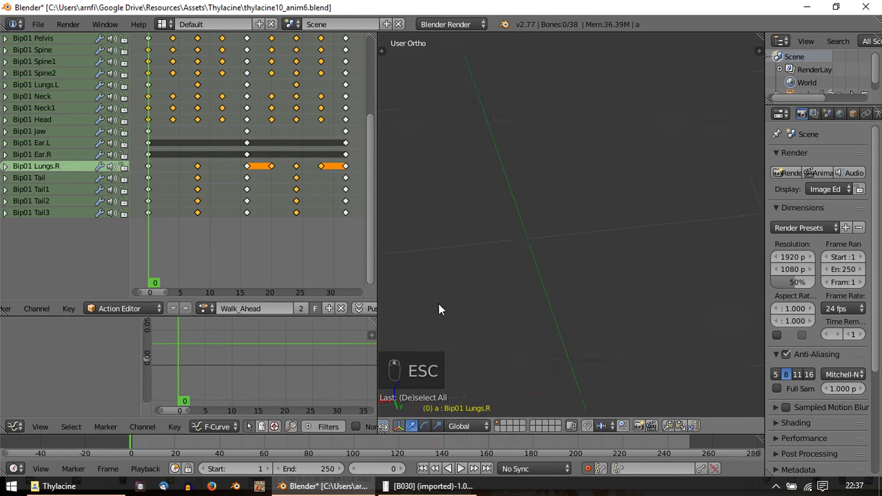
{"action": "key", "text": "KP_3"}
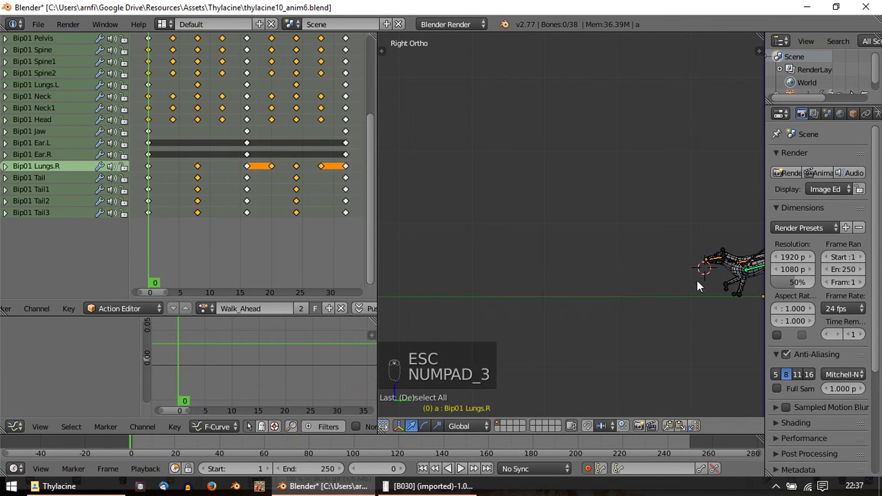